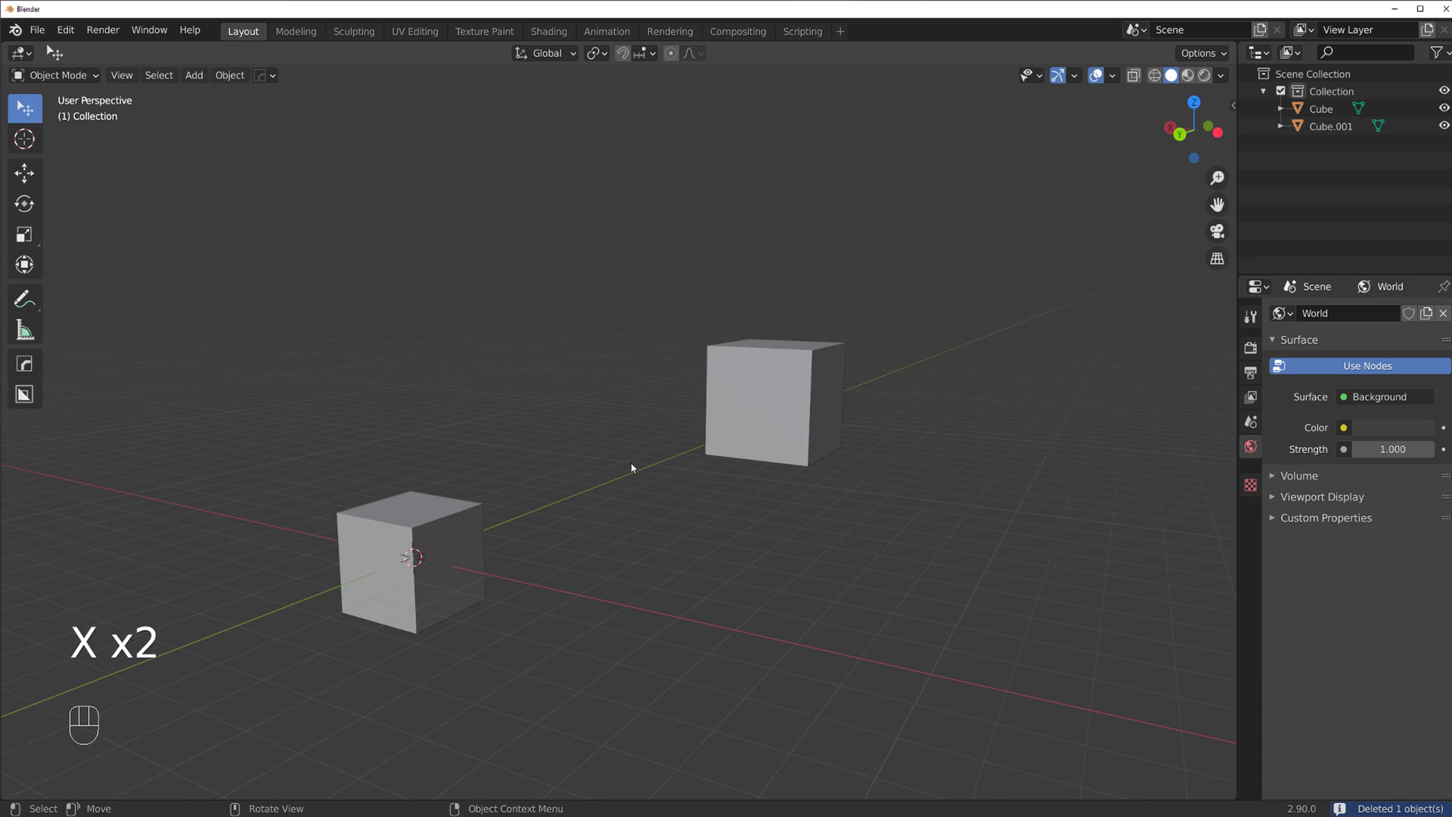
# Pick a point on each cube to run a smooth Cablerator cable between them
pyautogui.click(610, 459)
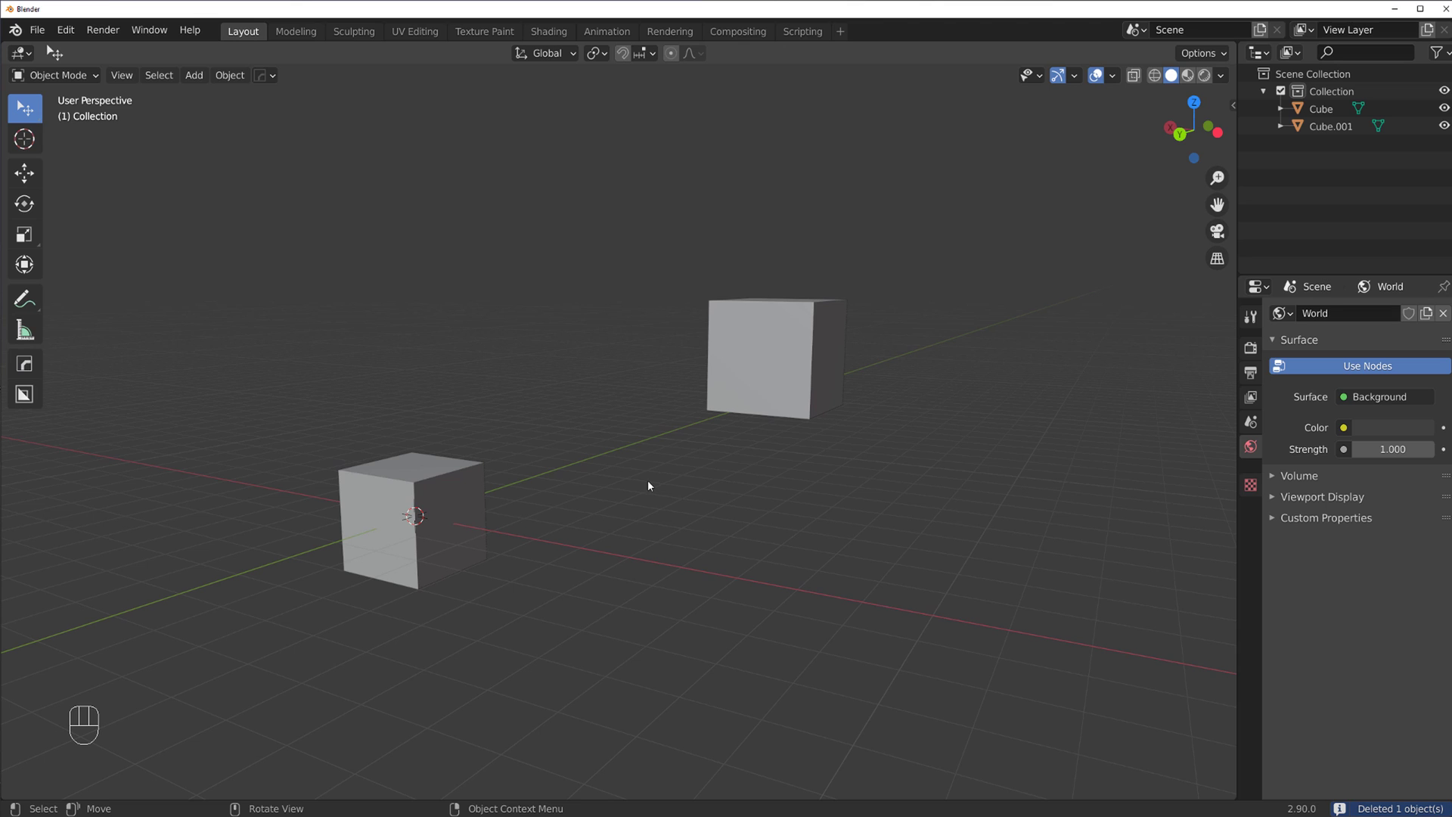
pyautogui.click(615, 523)
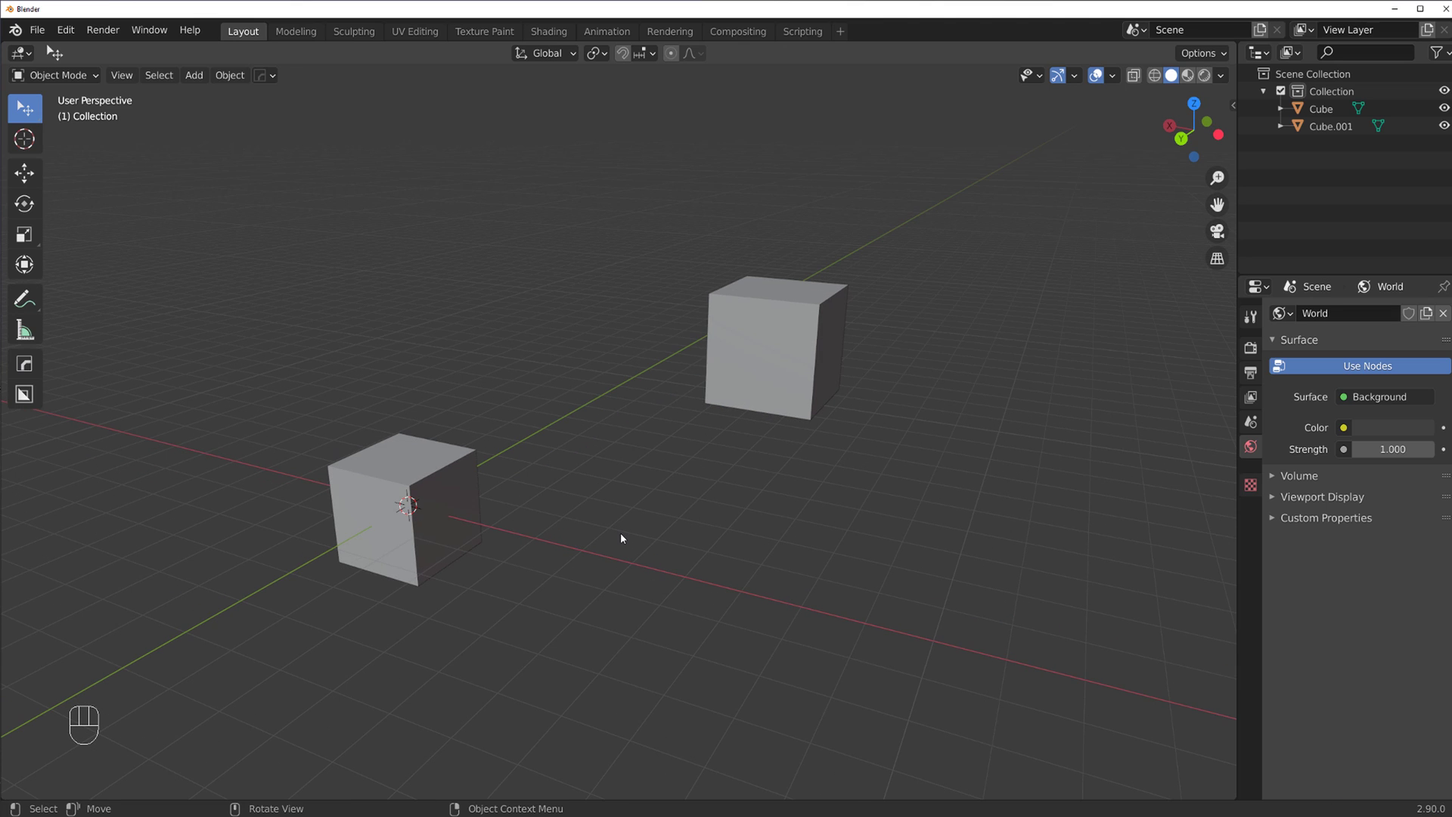
# Create another cable between the cubes and orbit to inspect the bundle
pyautogui.press('shift+alt+c')
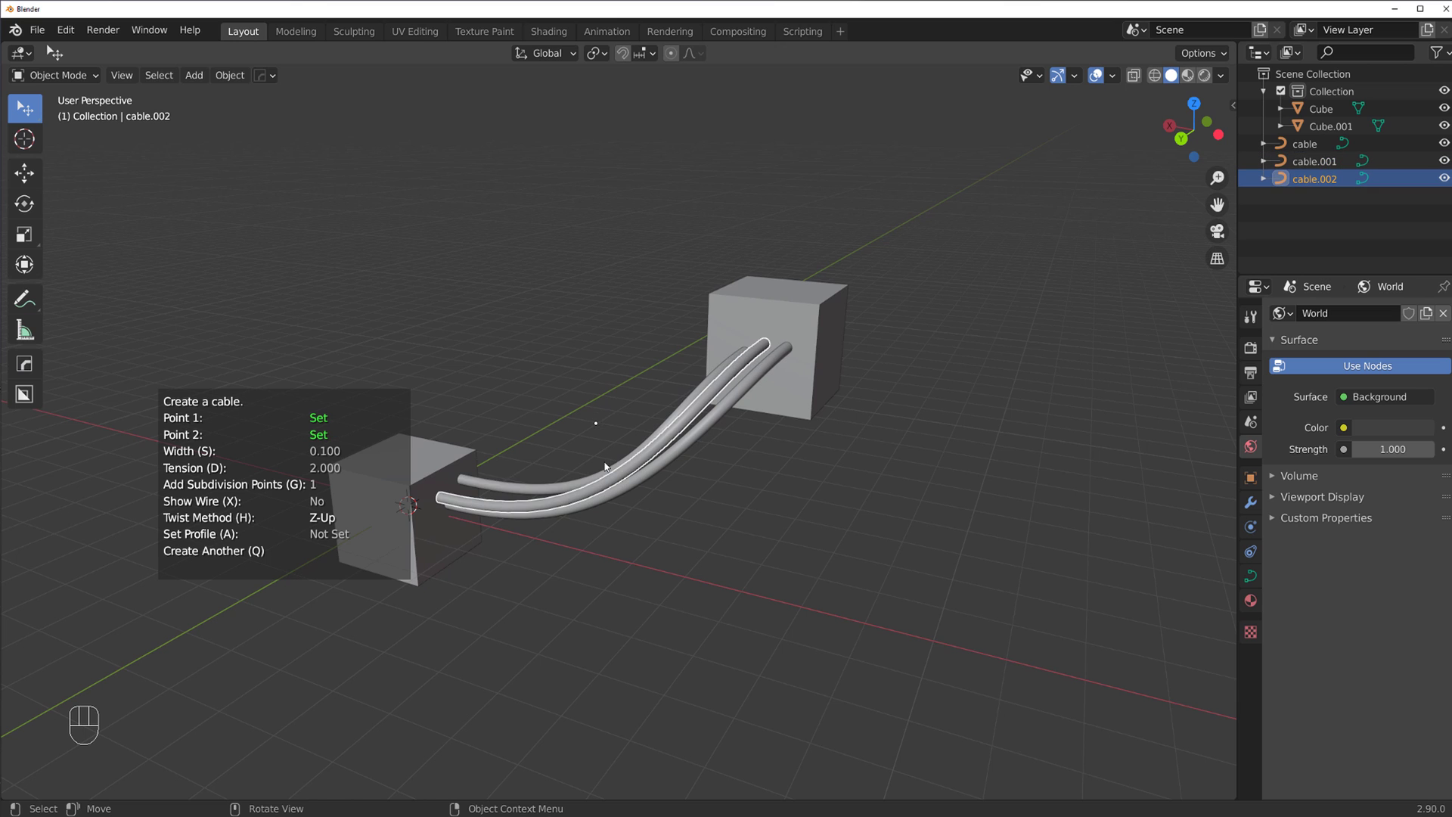
pyautogui.moveTo(596, 453); pyautogui.dragTo(743, 435)
pyautogui.moveTo(743, 435); pyautogui.dragTo(864, 416)
pyautogui.moveTo(864, 416); pyautogui.dragTo(684, 354)
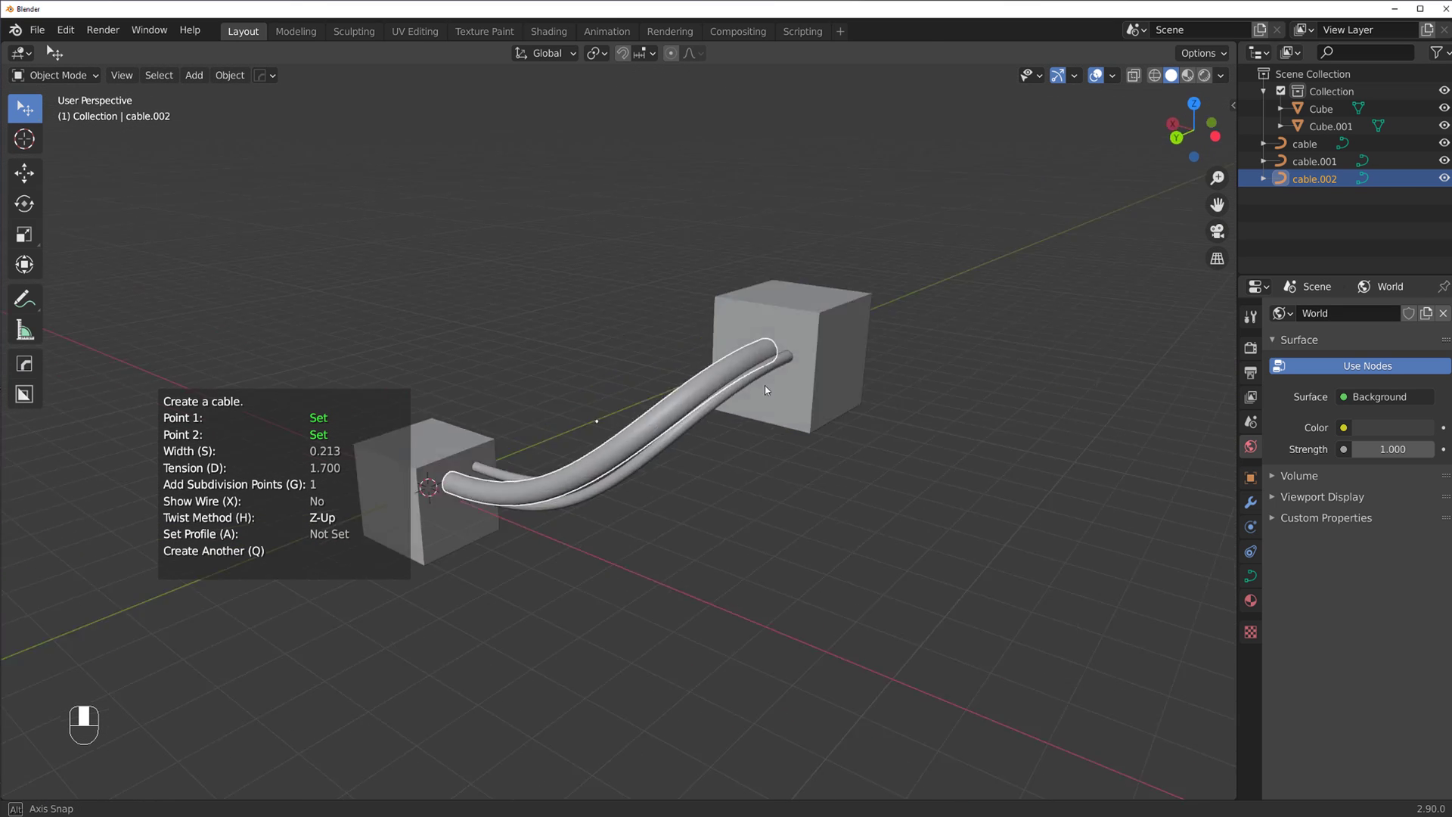
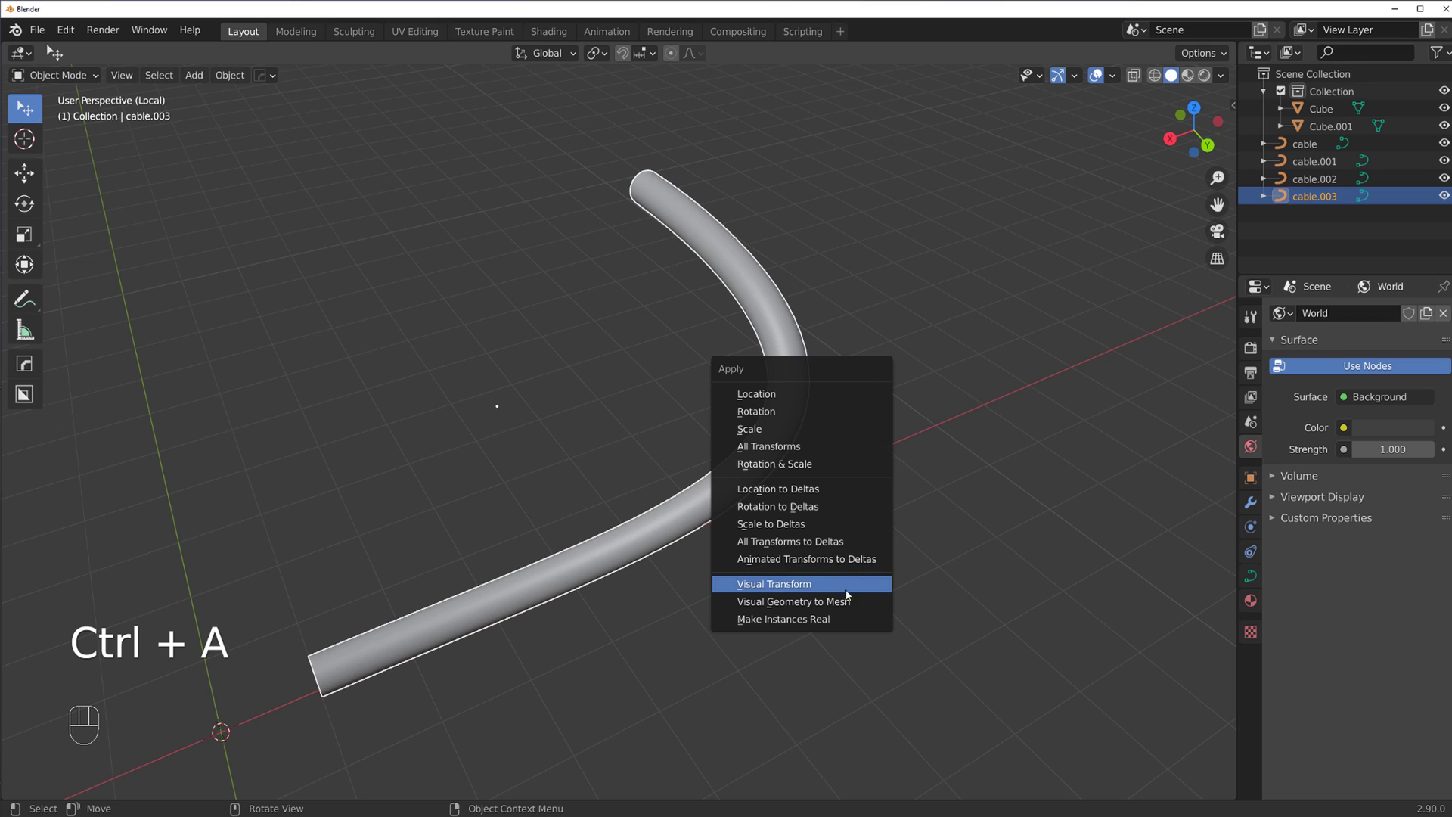
# Edit the converted cable.003 mesh: select all, Shrink/Fatten it and invert to its vertex rings
pyautogui.press('Tab')
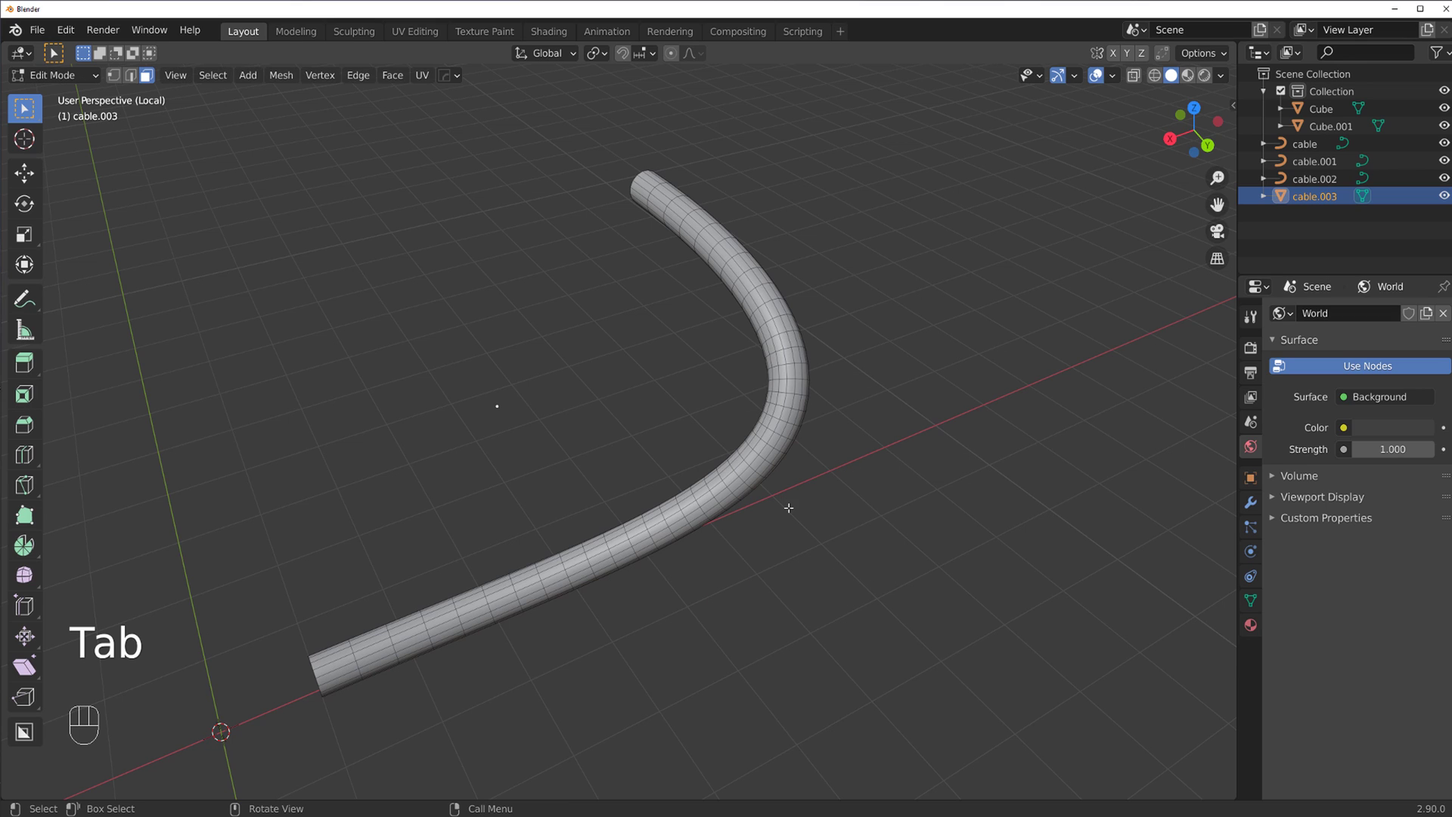
pyautogui.press('a')
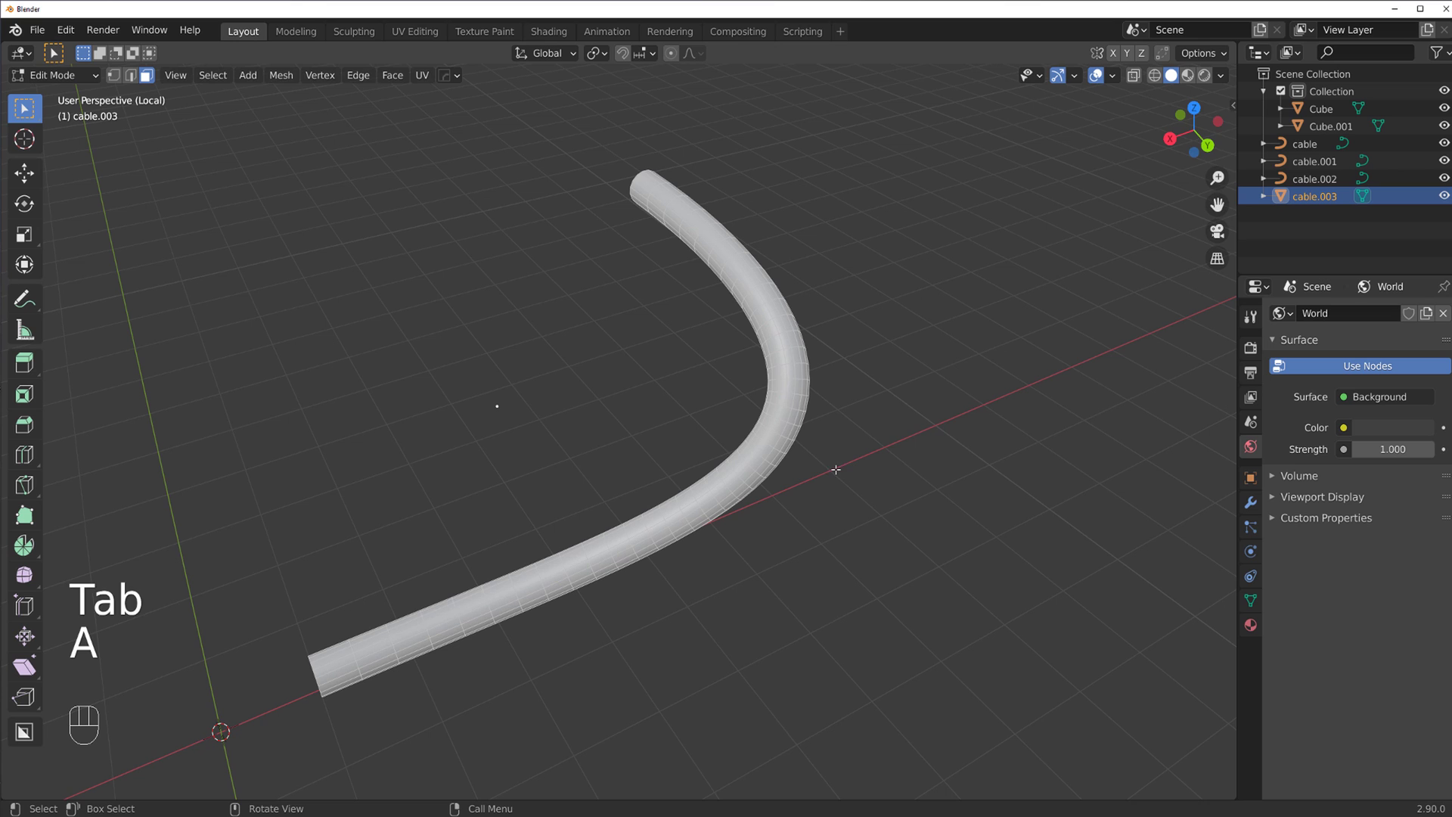
pyautogui.press('alt+s')
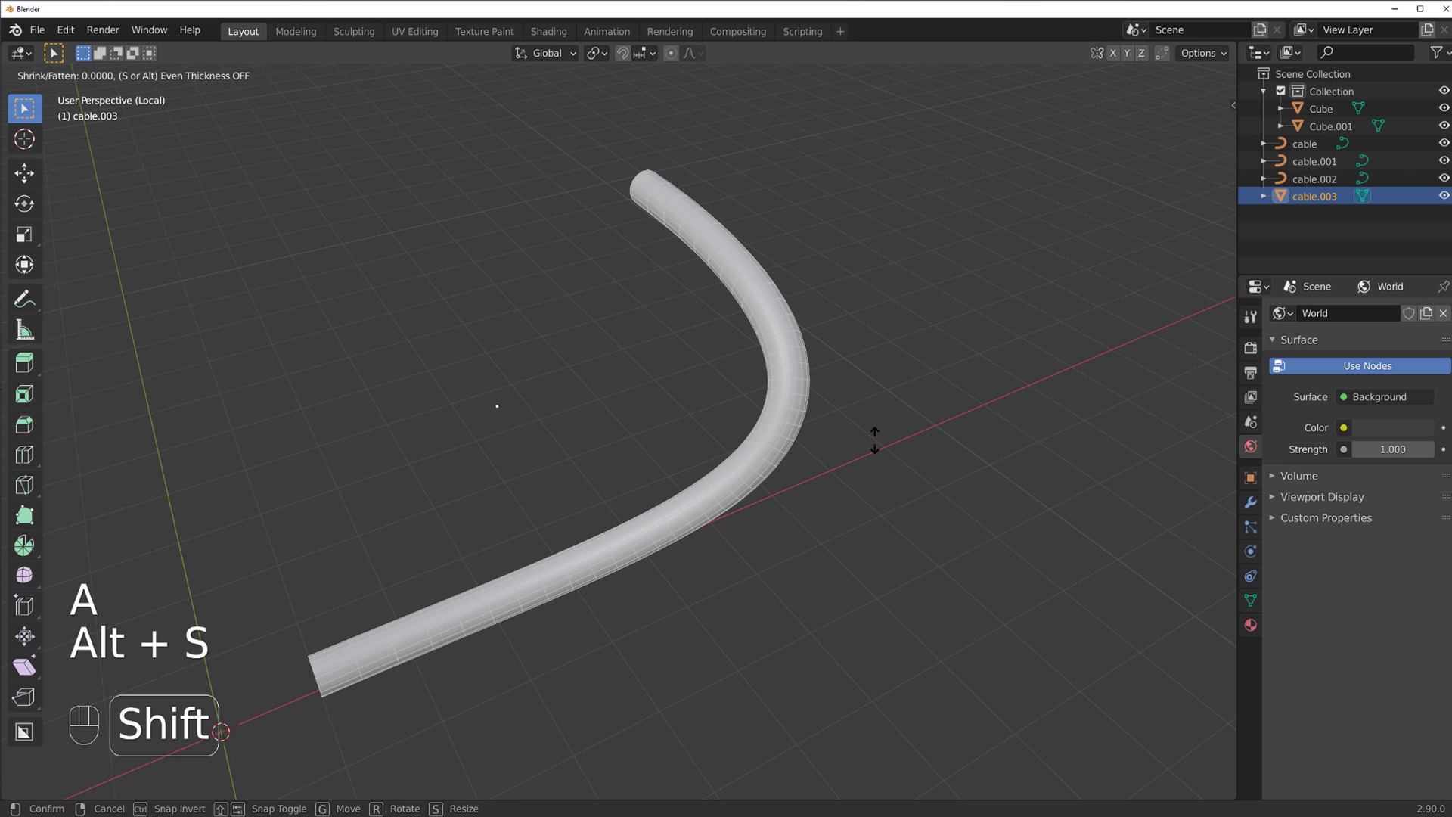
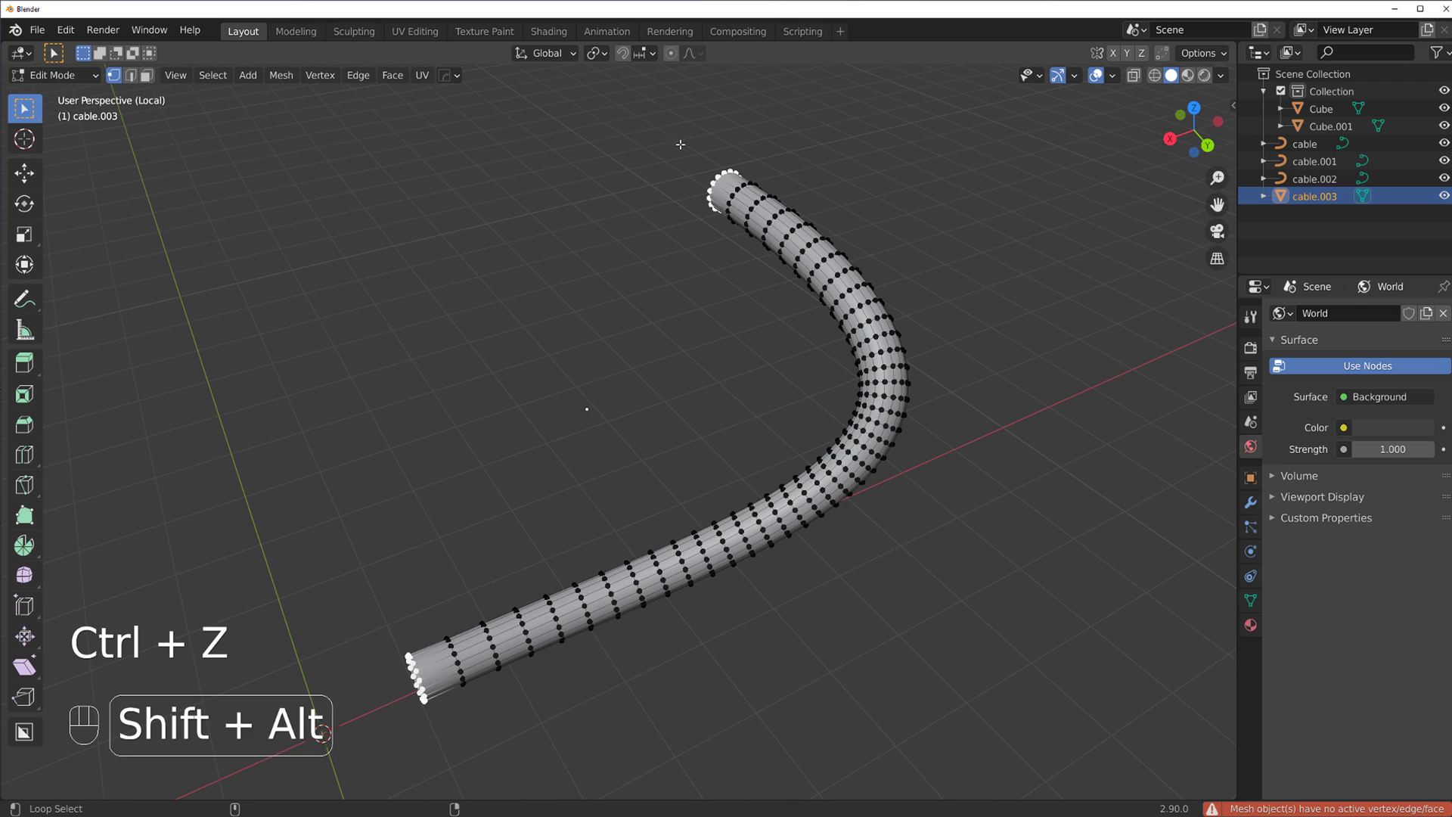
pyautogui.press('ctrl+i')
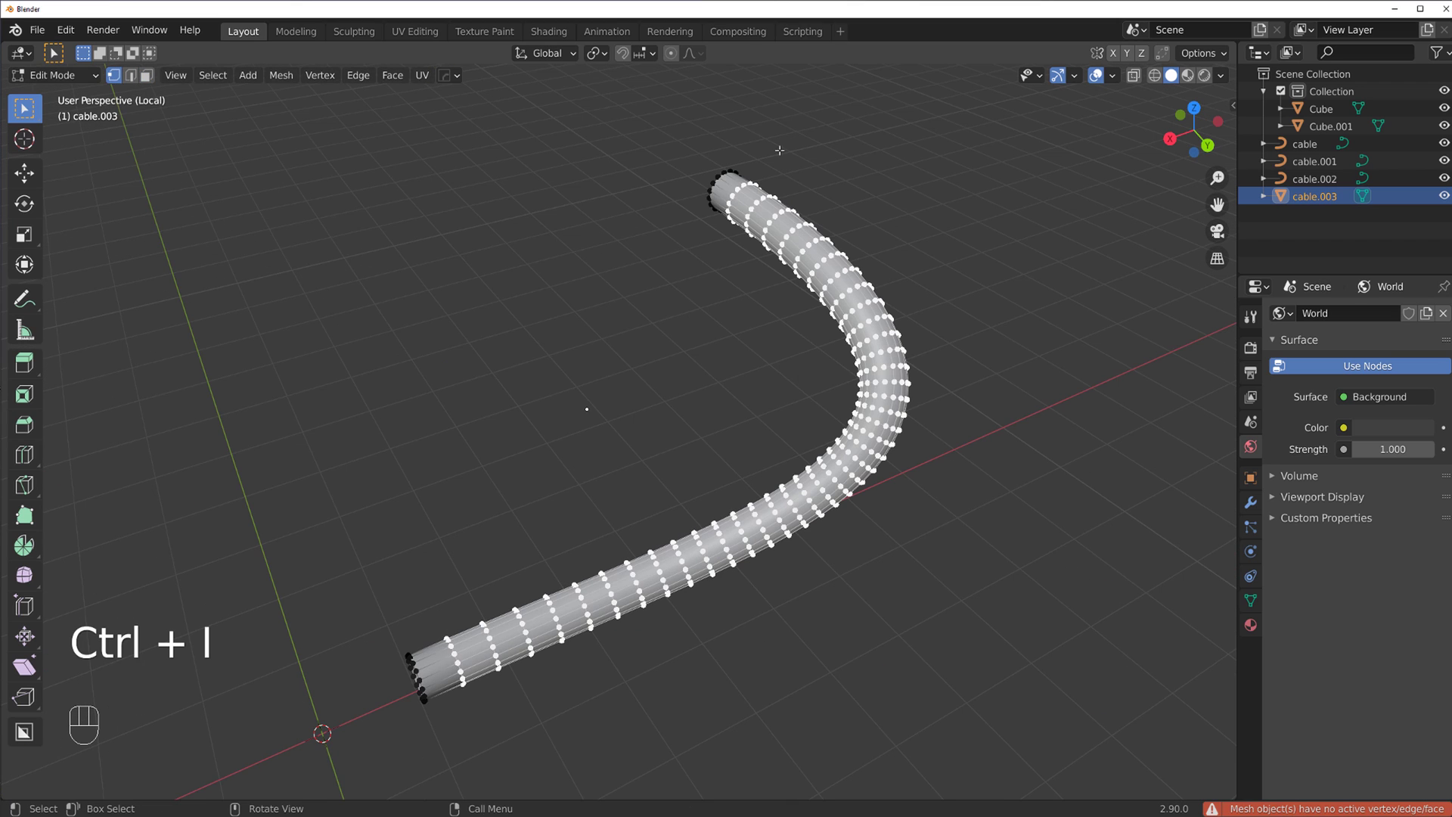
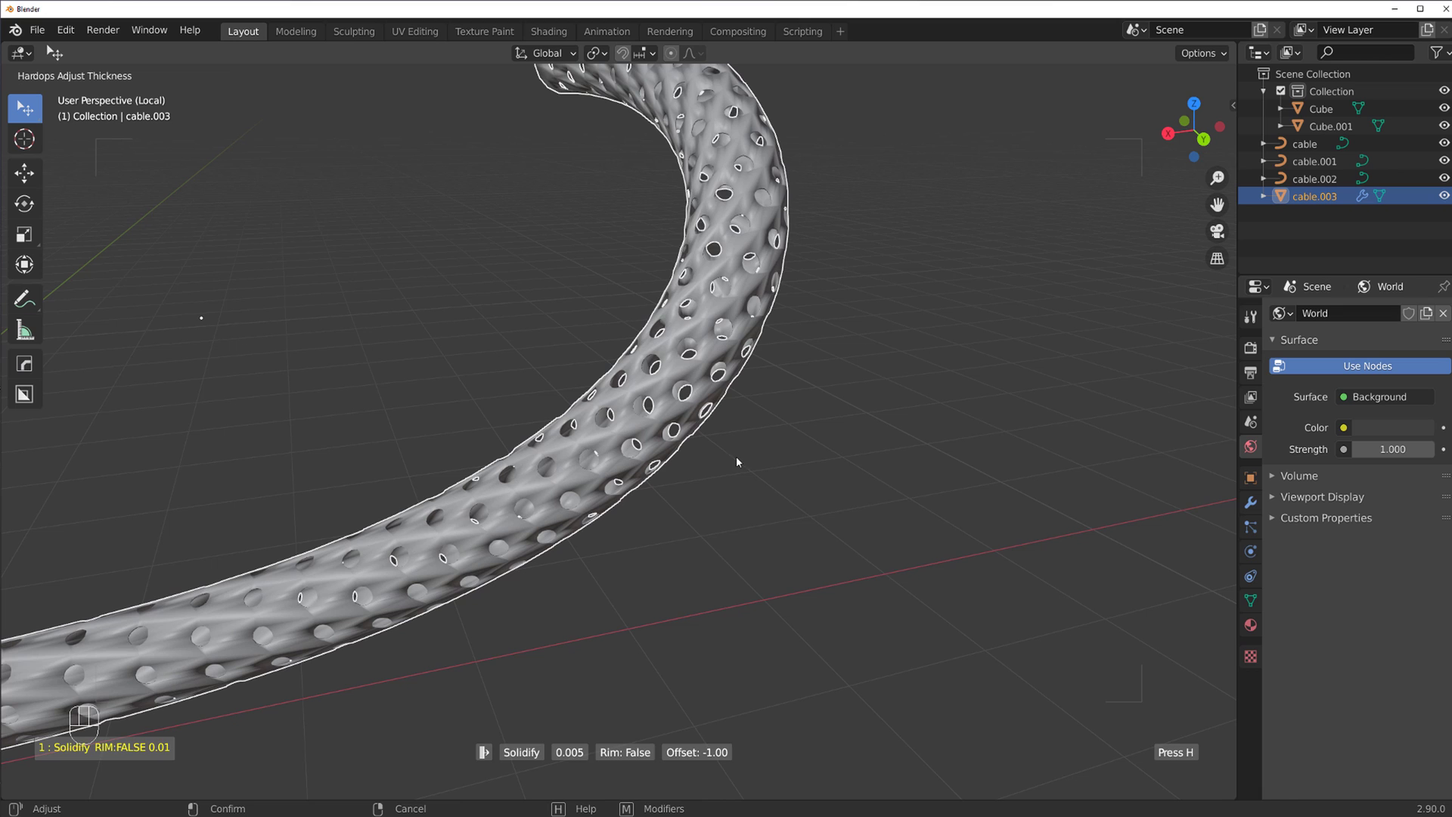
# Confirm the Hardops thickness, leave local view and inspect the perforated cable up close
pyautogui.press('q')
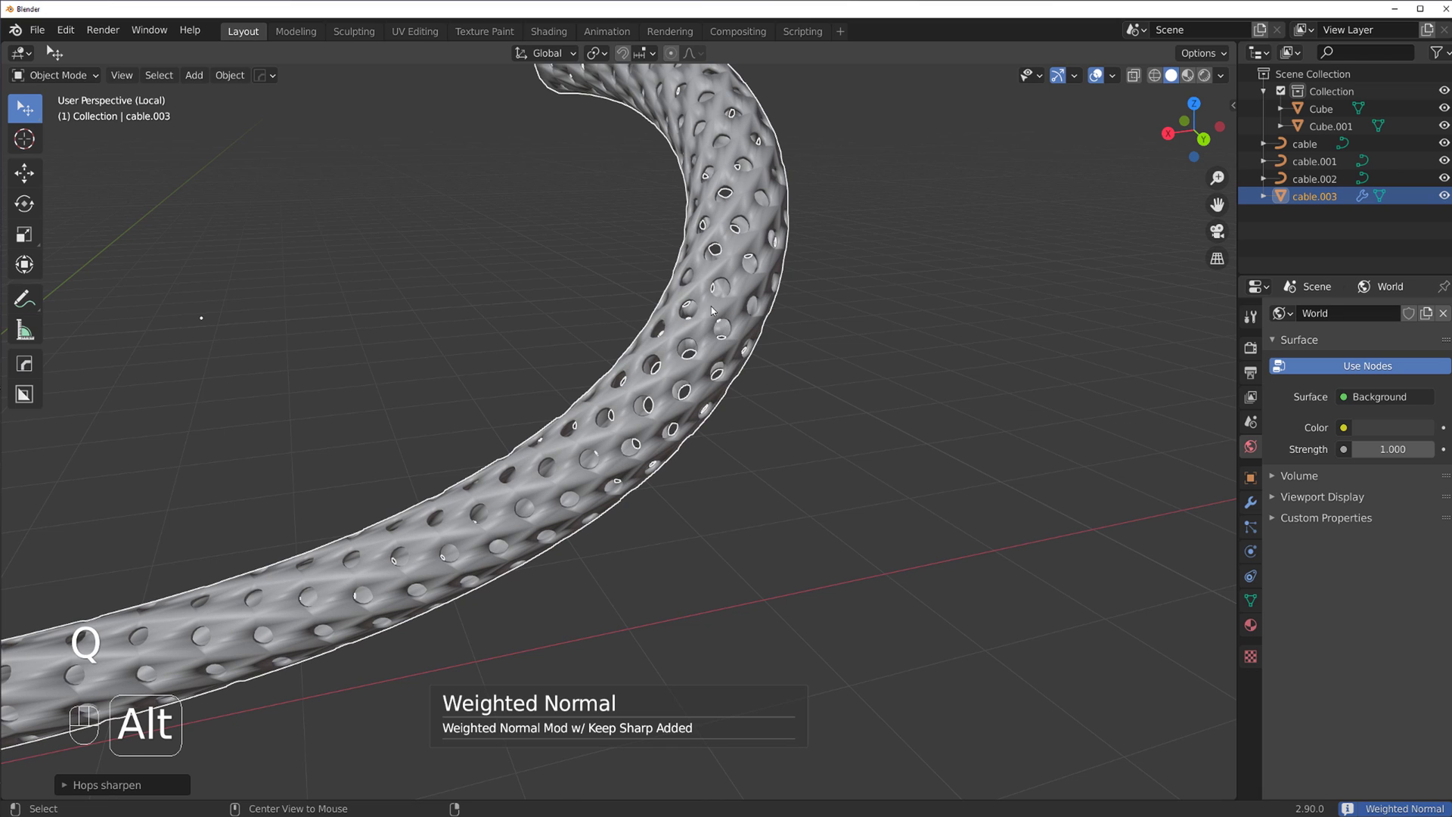
pyautogui.press('q')
pyautogui.press('/')
pyautogui.moveTo(680, 333); pyautogui.dragTo(736, 276)
pyautogui.moveTo(740, 357); pyautogui.dragTo(560, 254)
pyautogui.moveTo(438, 207); pyautogui.dragTo(481, 271)
pyautogui.moveTo(538, 350); pyautogui.dragTo(611, 372)
pyautogui.middleClick(546, 455)
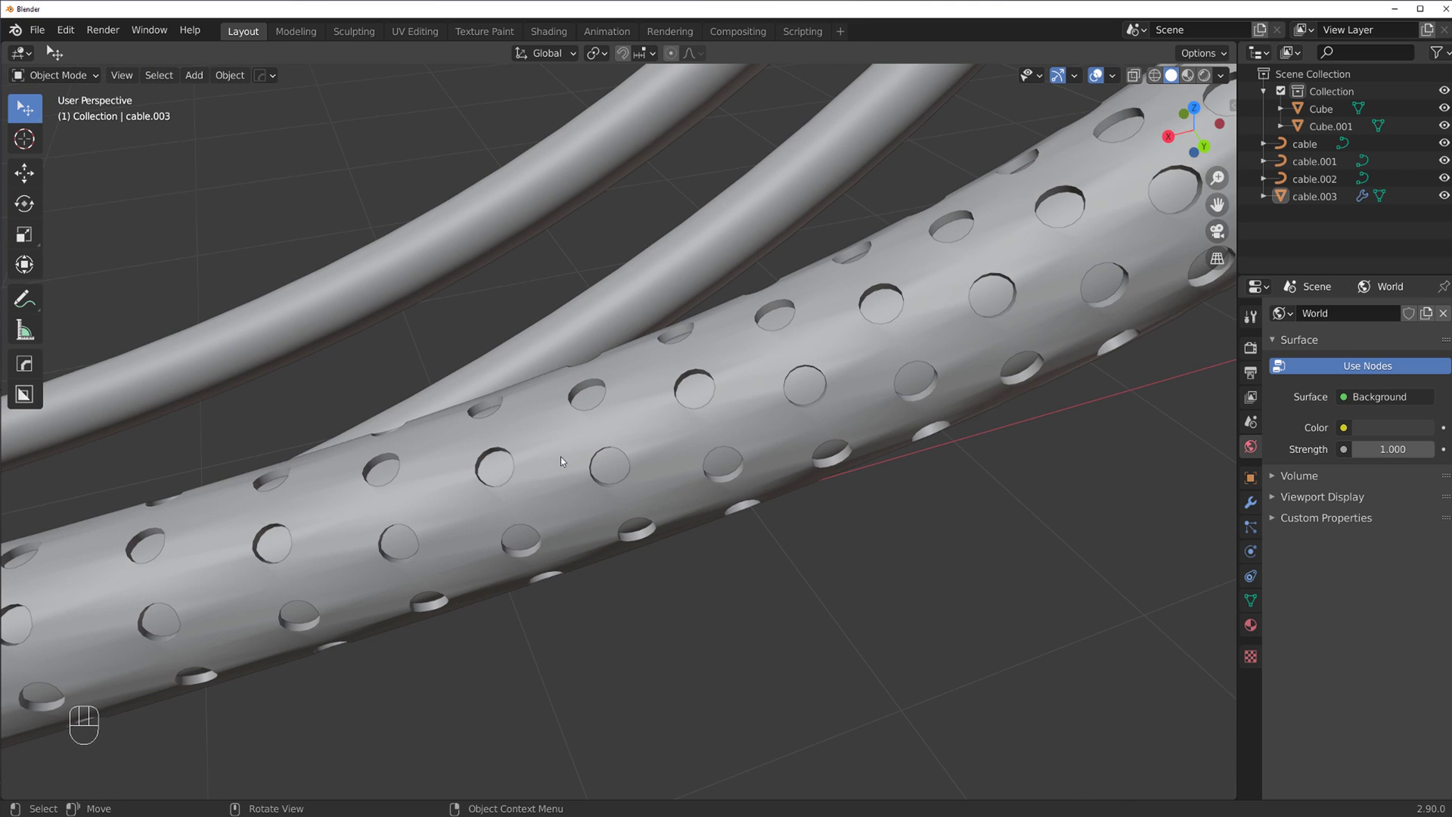
pyautogui.click(624, 439)
# Delete cable.003 and orbit back to the cubes with their three cables
pyautogui.press('x')
pyautogui.moveTo(726, 418); pyautogui.dragTo(620, 354)
pyautogui.click(615, 403)
pyautogui.moveTo(531, 417); pyautogui.dragTo(627, 435)
pyautogui.moveTo(531, 434); pyautogui.dragTo(631, 417)
pyautogui.moveTo(674, 317); pyautogui.dragTo(577, 292)
pyautogui.middleClick(788, 414)
pyautogui.moveTo(732, 422); pyautogui.dragTo(701, 400)
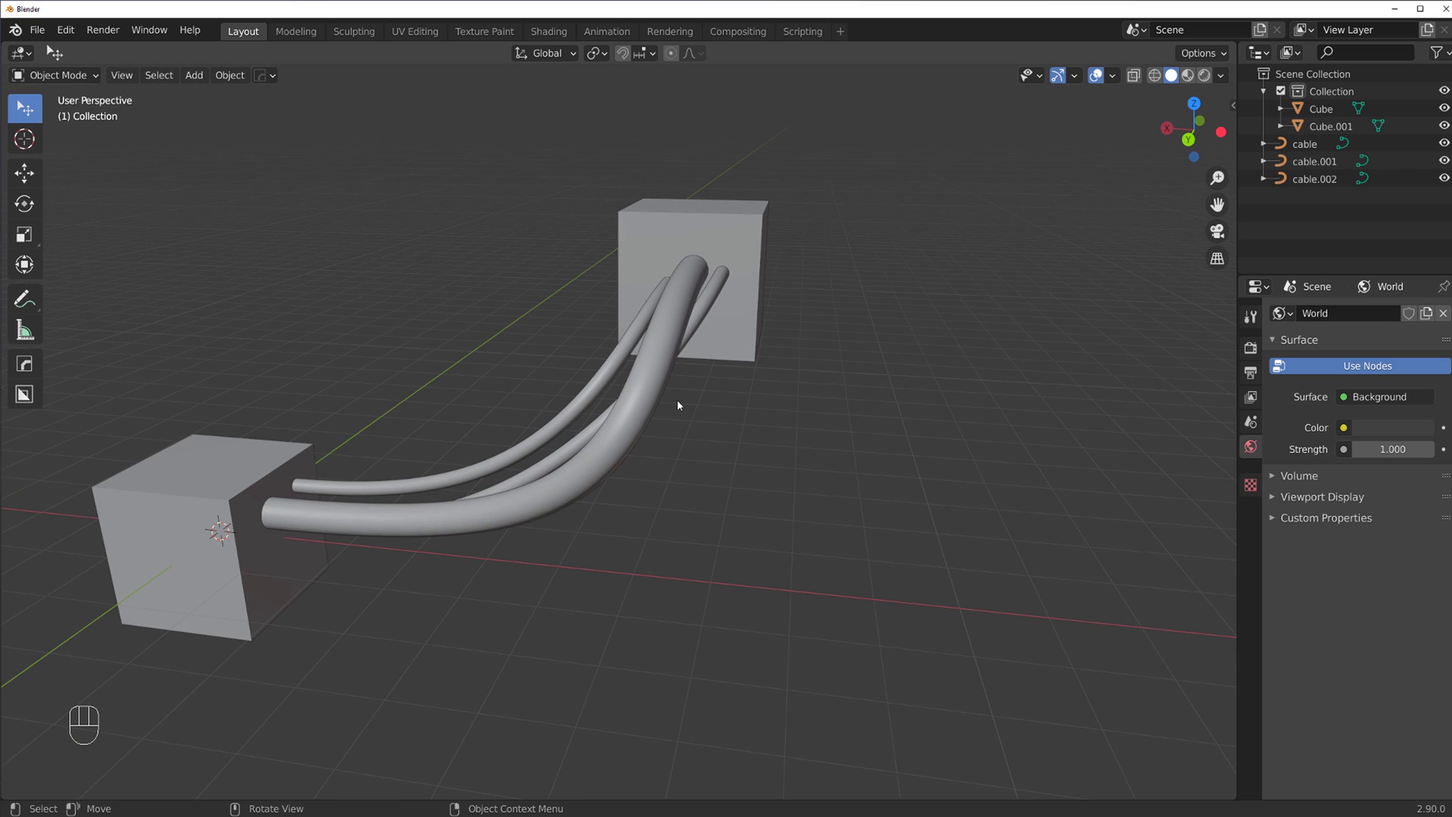
pyautogui.middleClick(655, 452)
pyautogui.middleClick(672, 444)
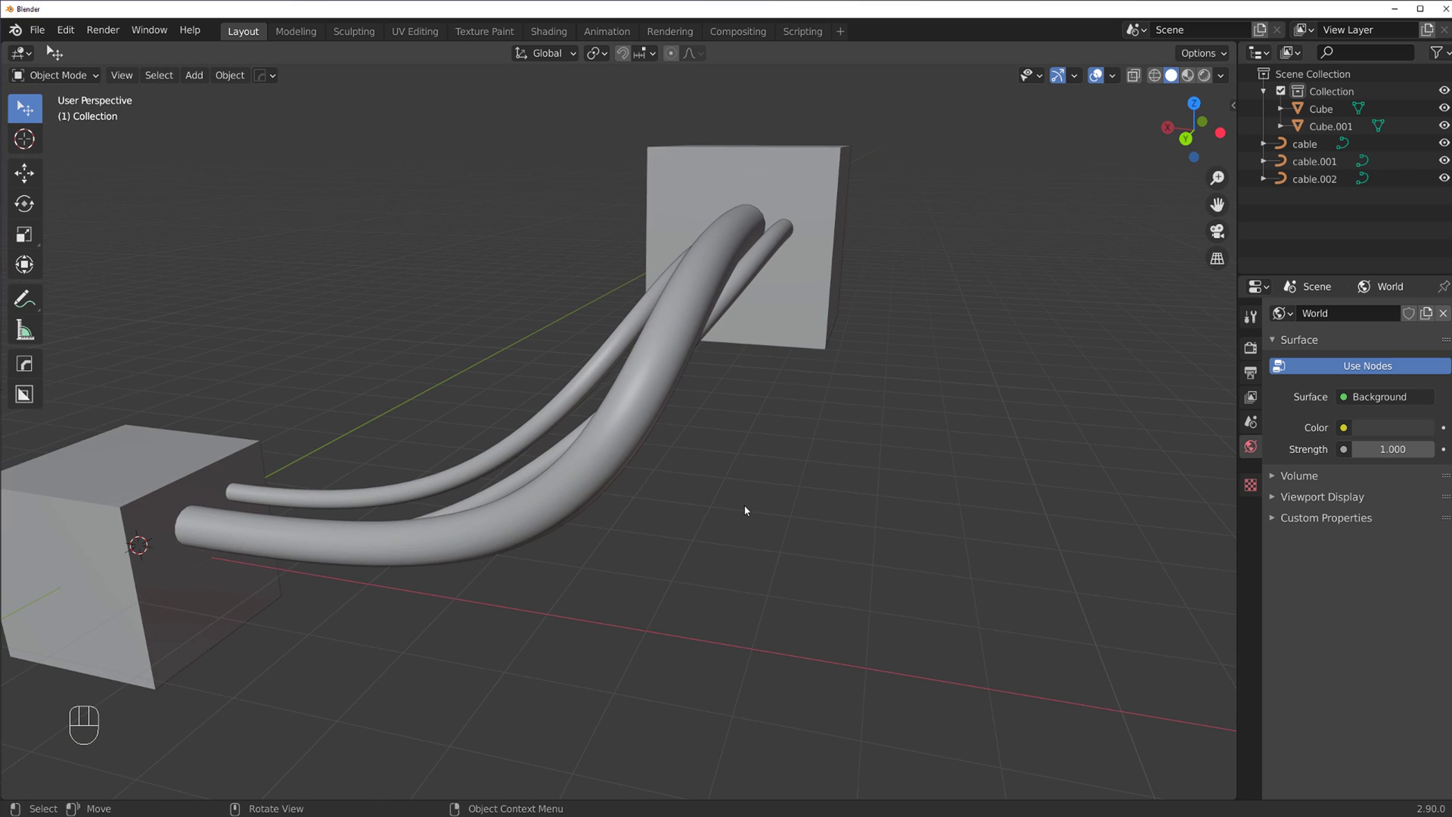
pyautogui.click(747, 508)
# Add a cone and a cylinder, then test loop cuts and a bevel on the cylinder in Edit Mode
pyautogui.press('shift+a')
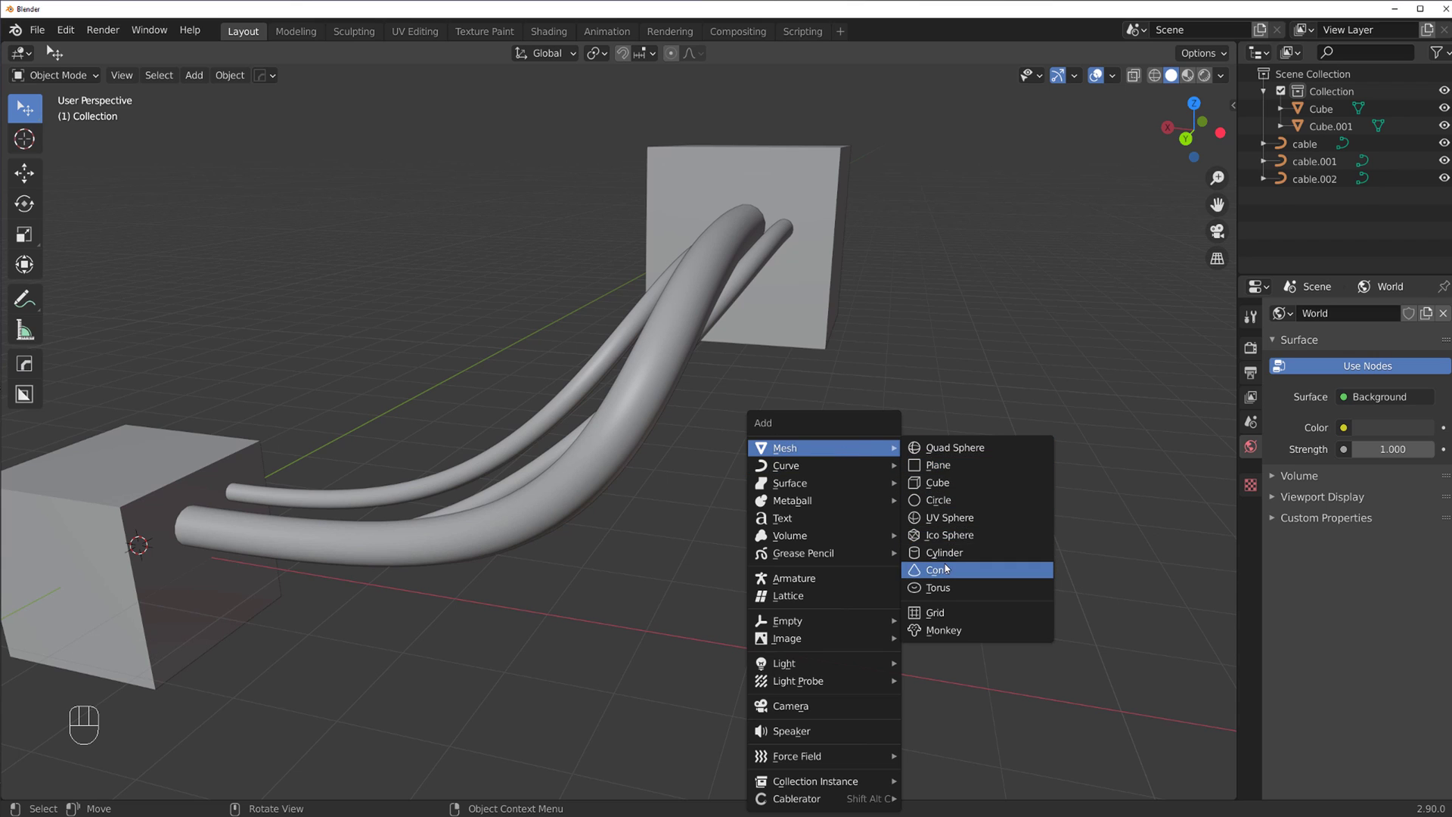
pyautogui.click(946, 565)
pyautogui.press('shift+a')
pyautogui.press('s')
pyautogui.press('Tab')
pyautogui.press('ctrl+r')
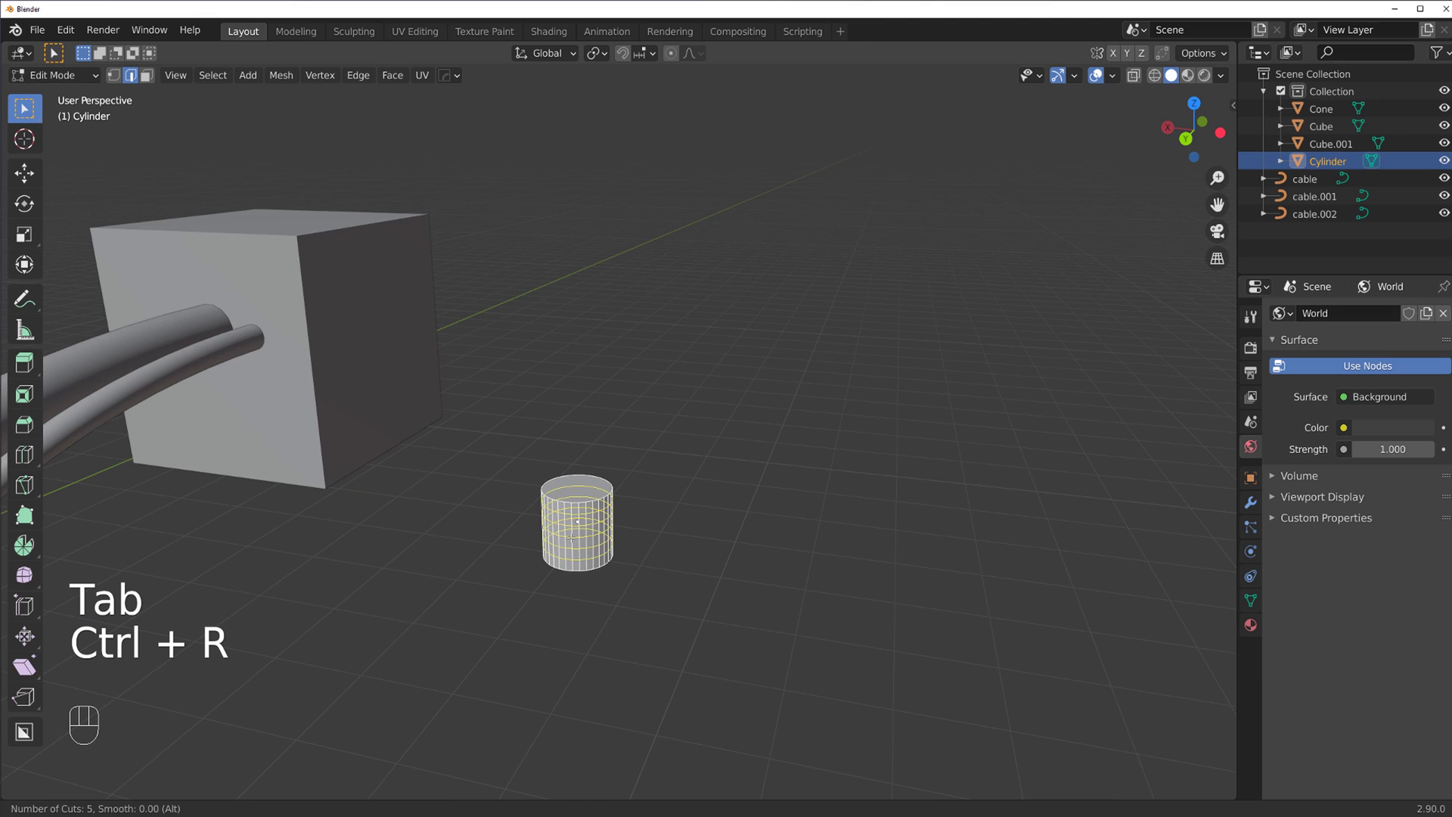
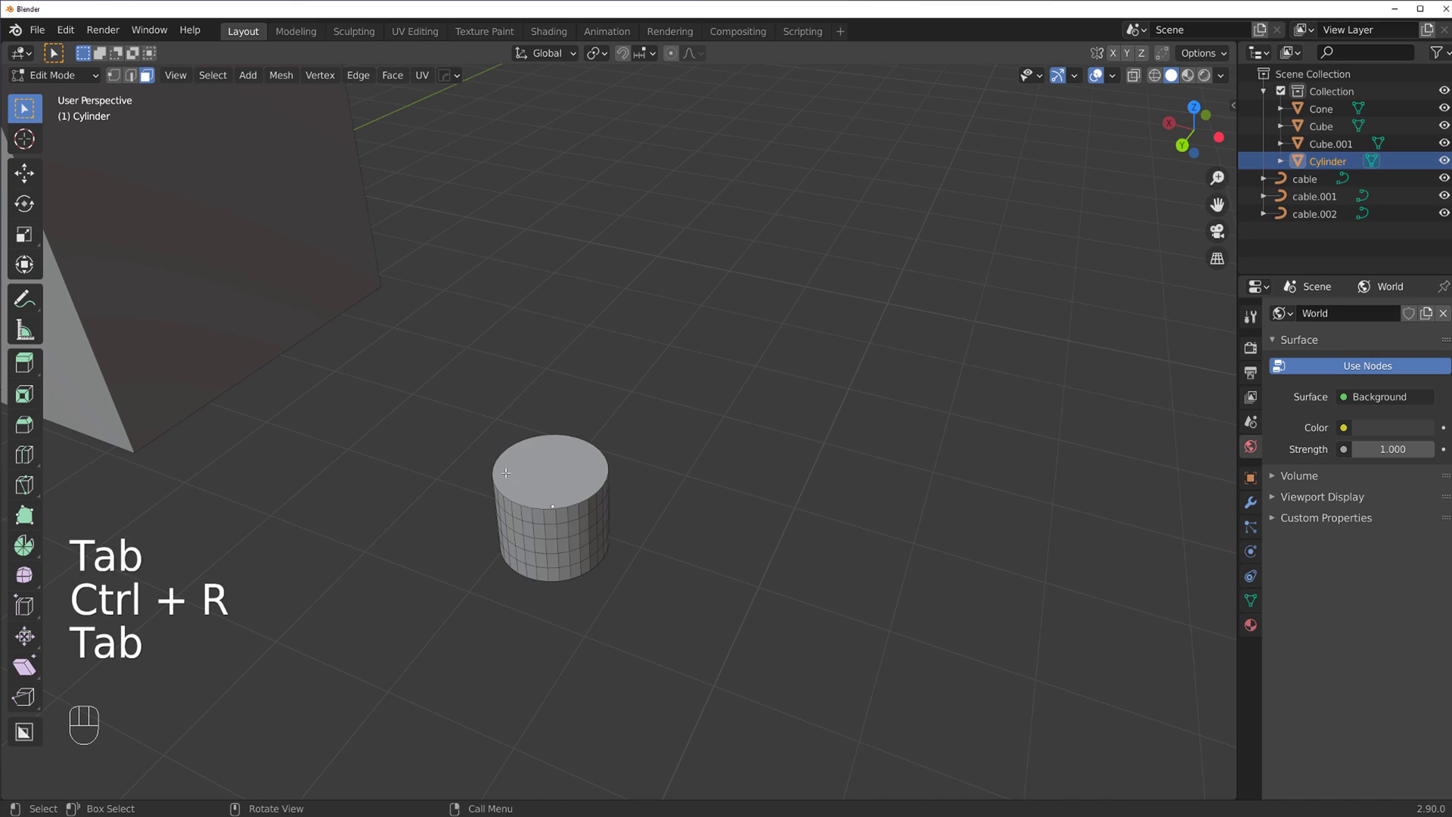
pyautogui.press('ctrl+b')
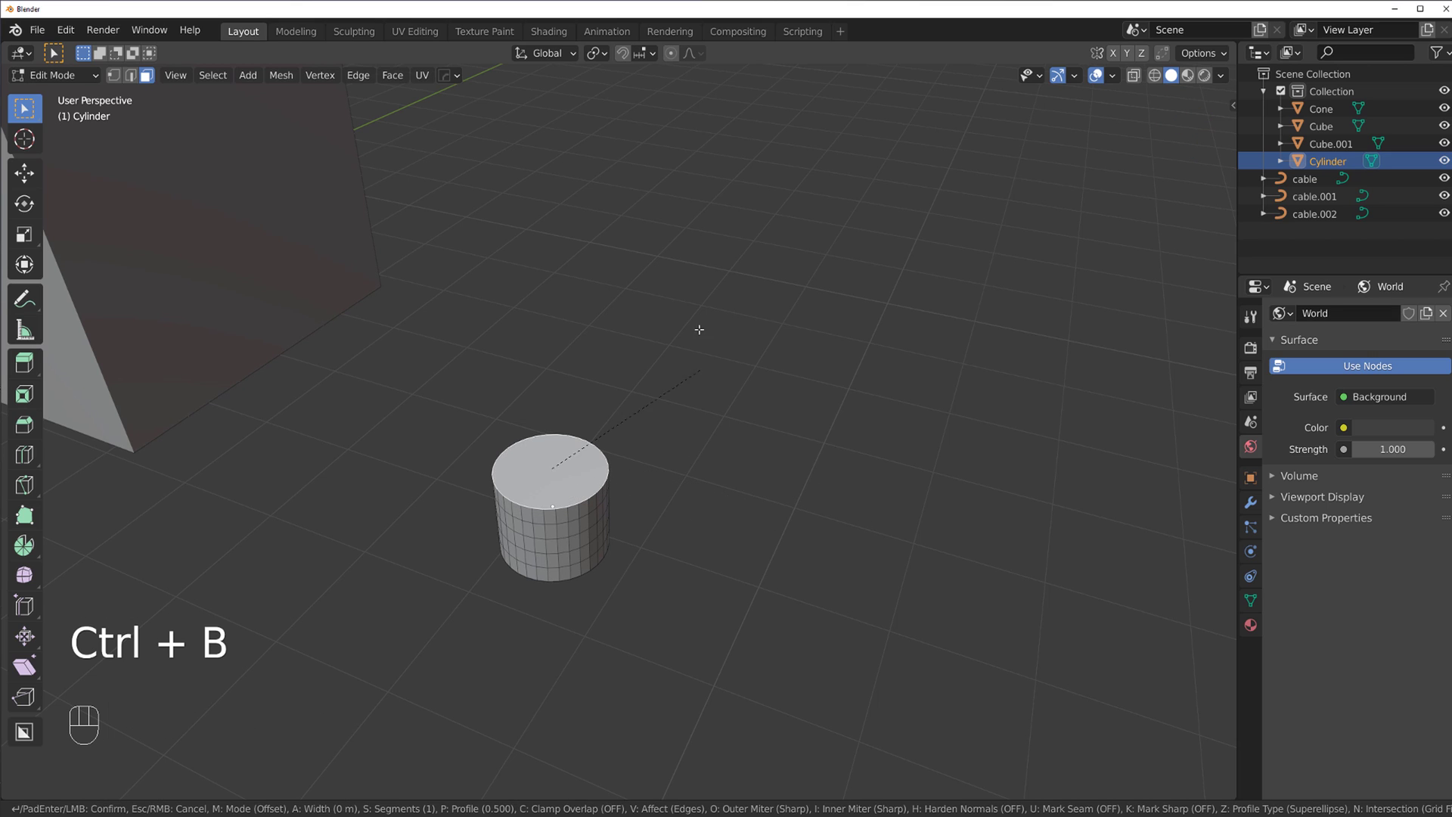
# Apply All Transforms to the cylinder and bevel its edges again
pyautogui.press('Tab')
pyautogui.press('ctrl+a')
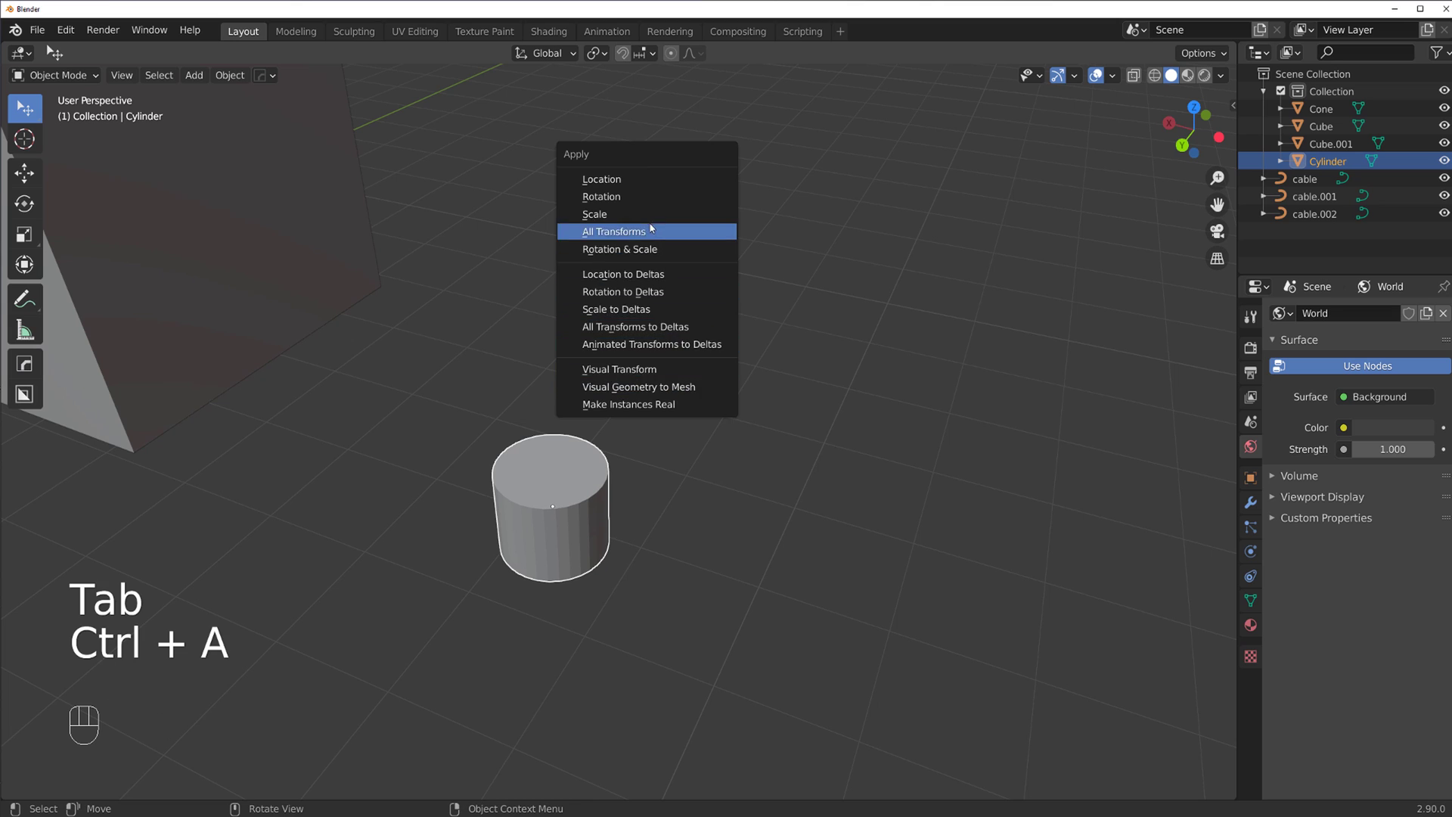
pyautogui.press('Tab')
pyautogui.press('ctrl+b')
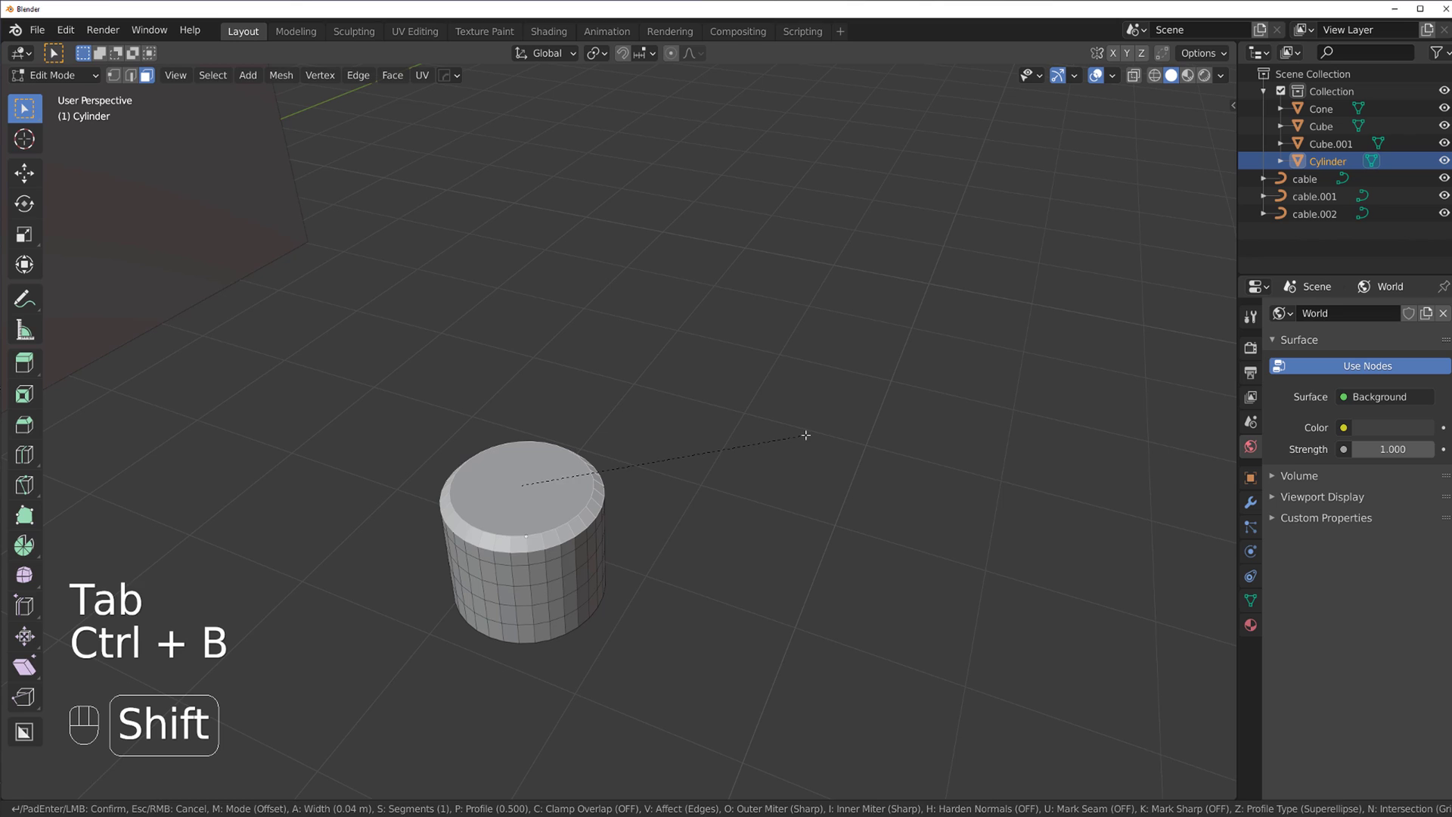
pyautogui.press('Tab')
pyautogui.press('x')
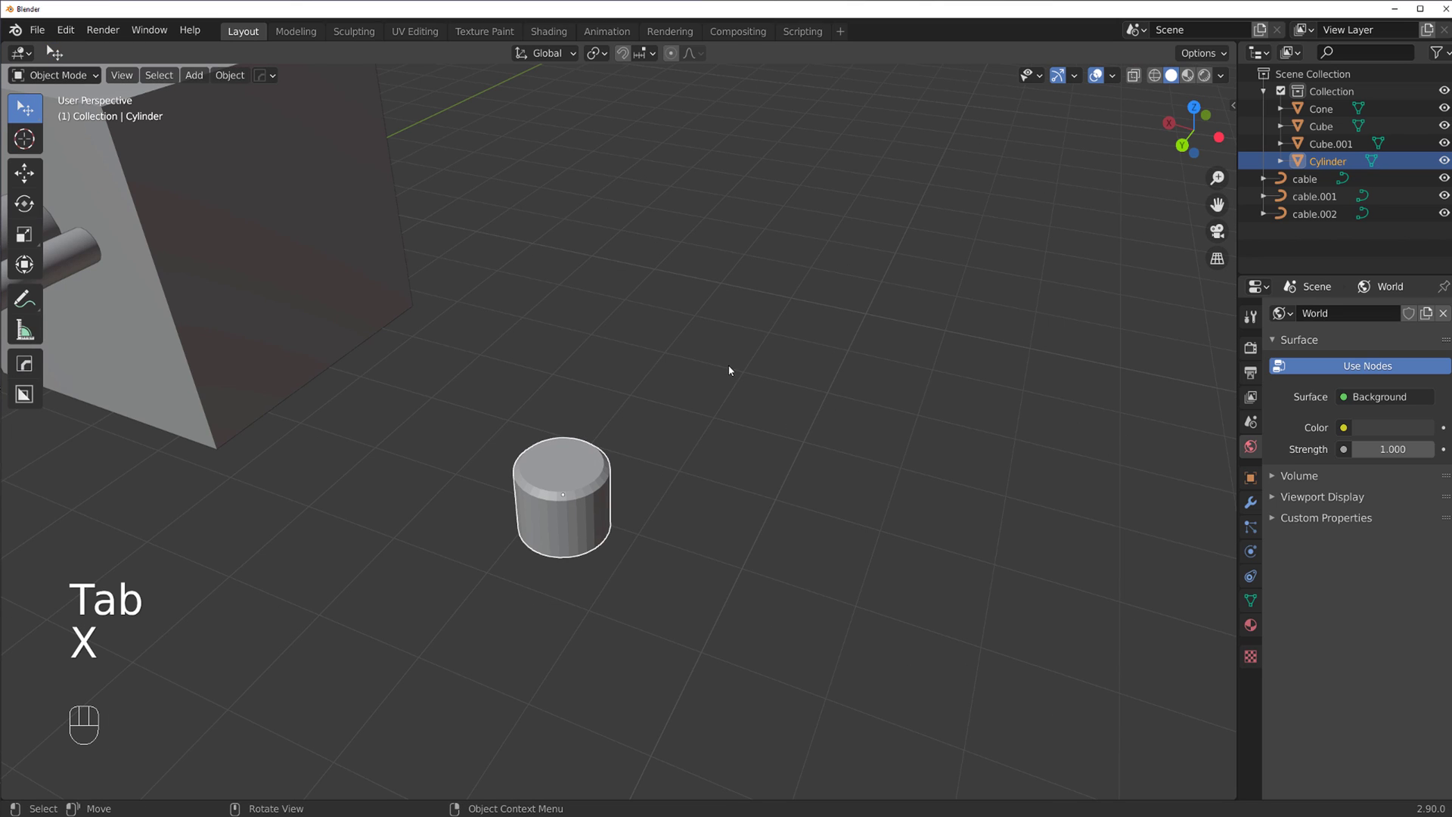
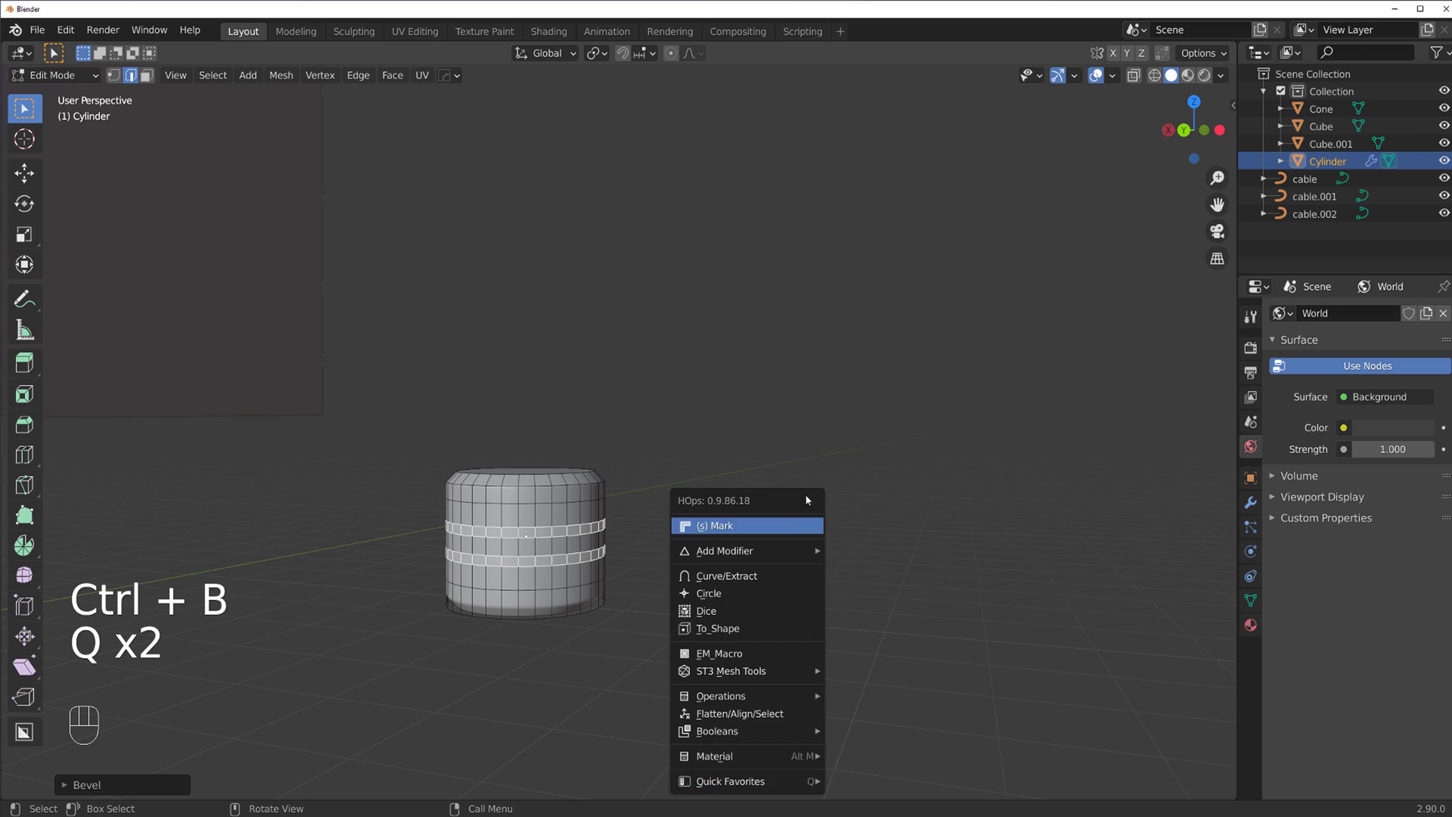
# Run the Hardops EM_Macro on the small cylinder and Shrink/Fatten its inset faces into grooves
pyautogui.press('q')
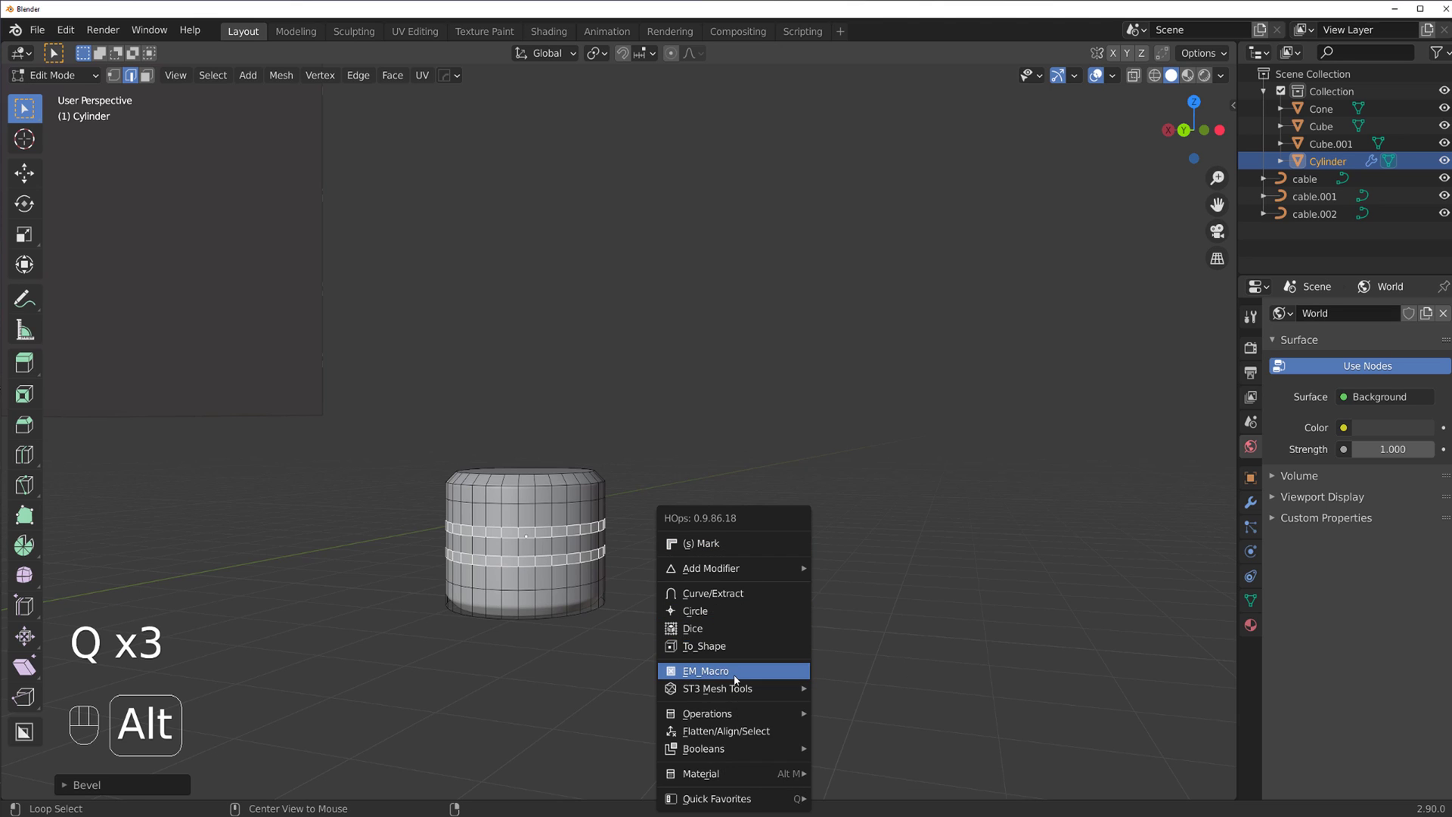
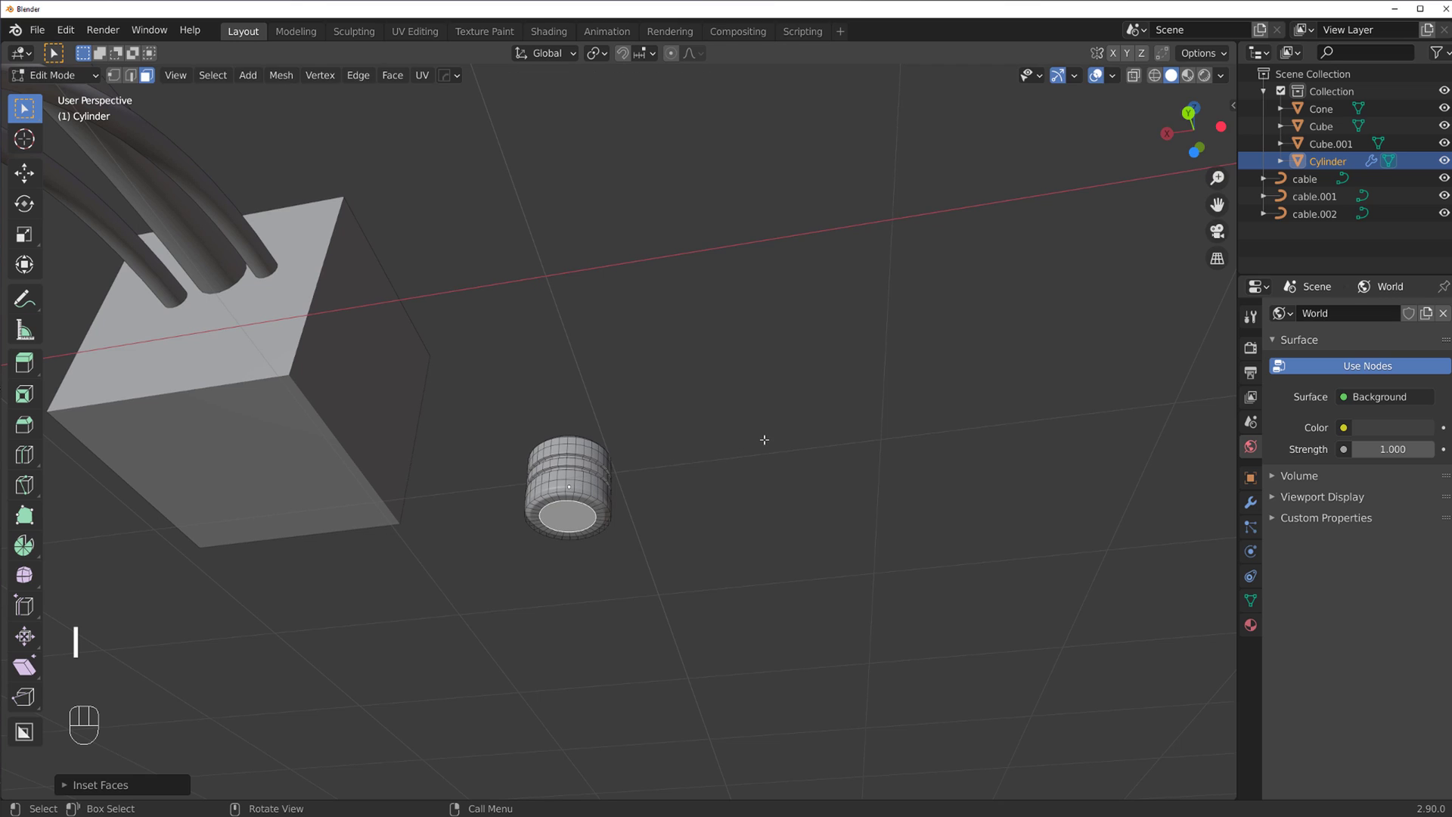
pyautogui.press('e')
pyautogui.press('alt+s')
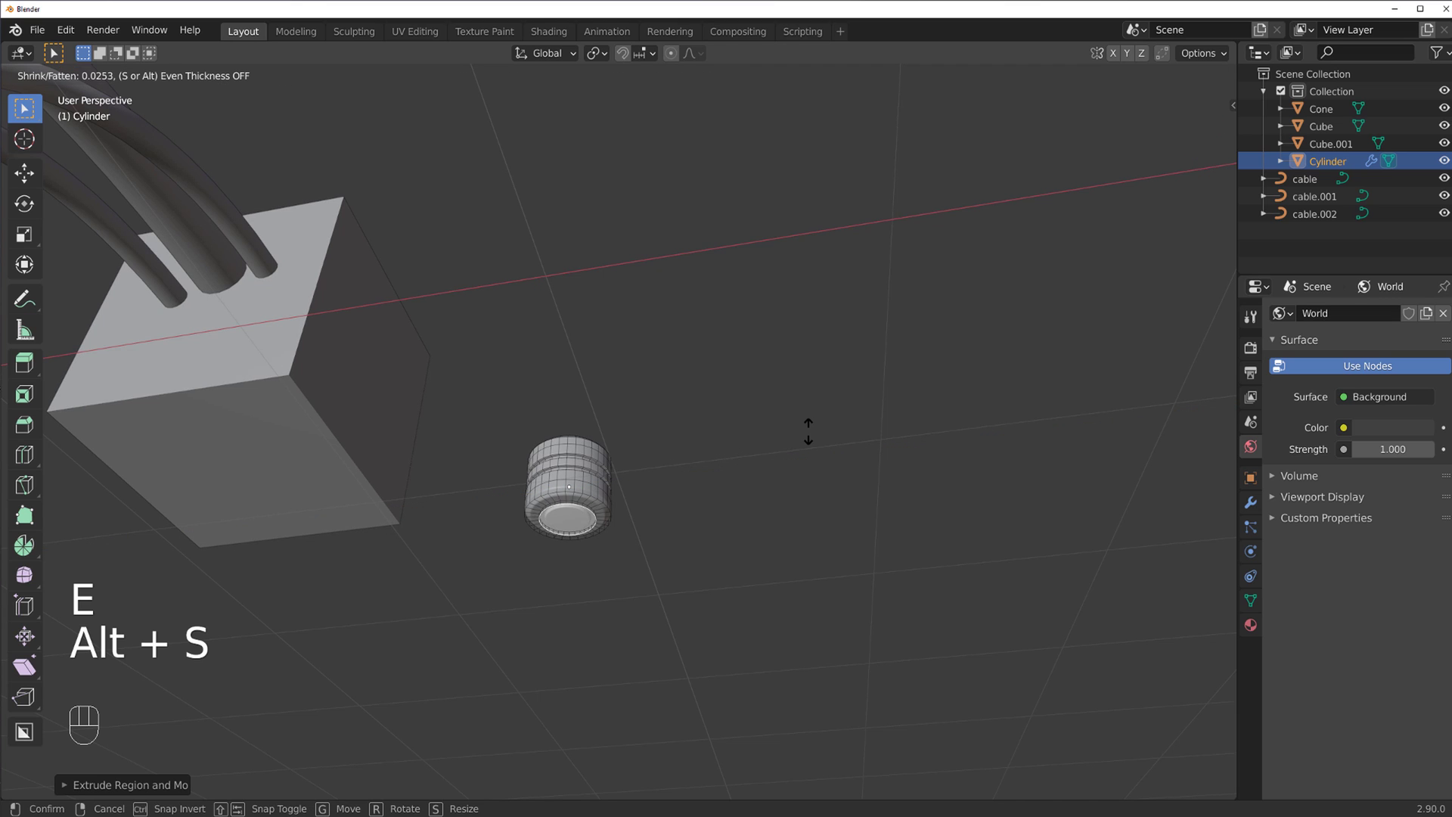
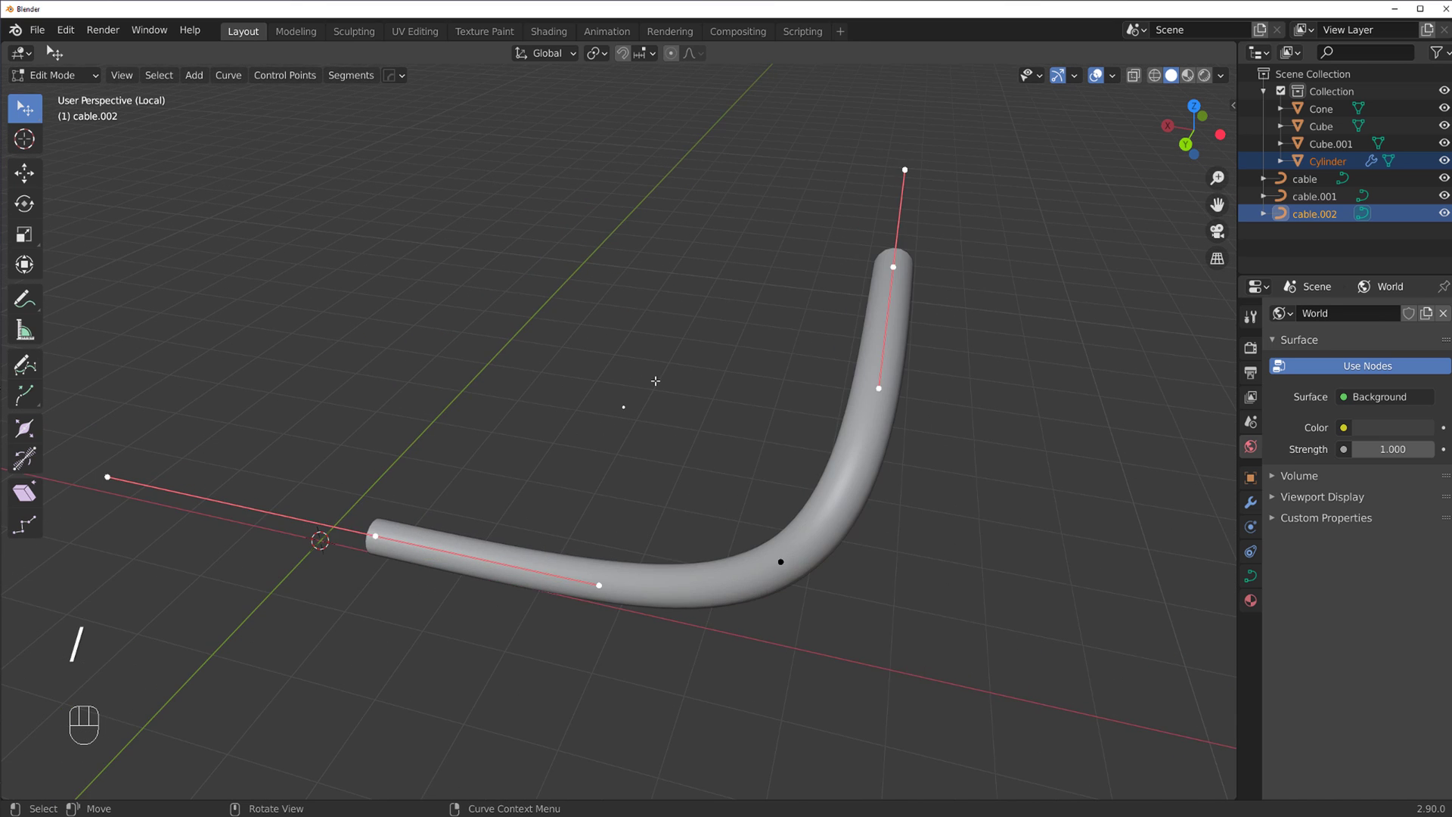
# Add ring connector copies at cable.002's end points and parent them to the cable
pyautogui.press('/')
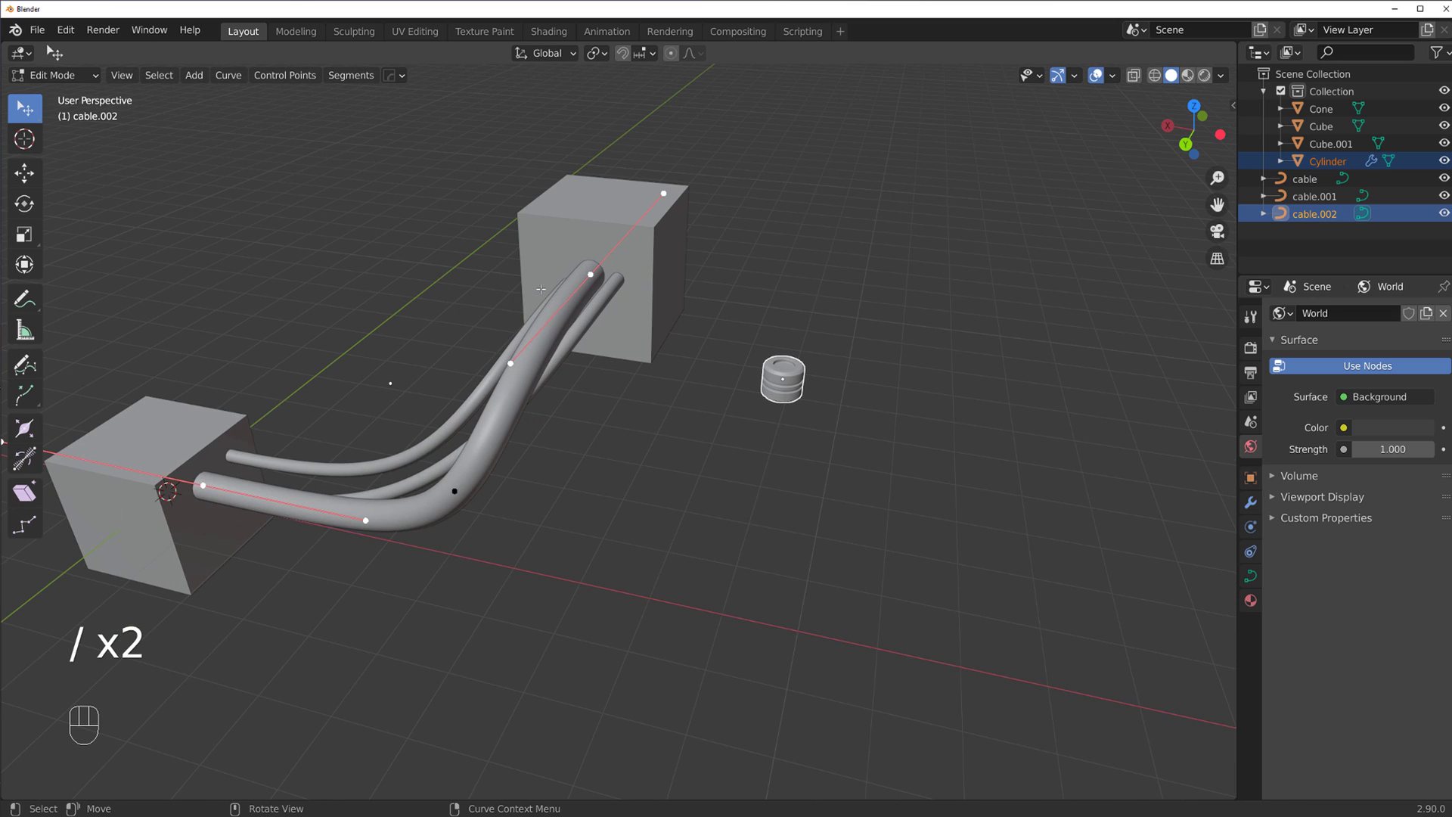
pyautogui.press('shift+alt+c')
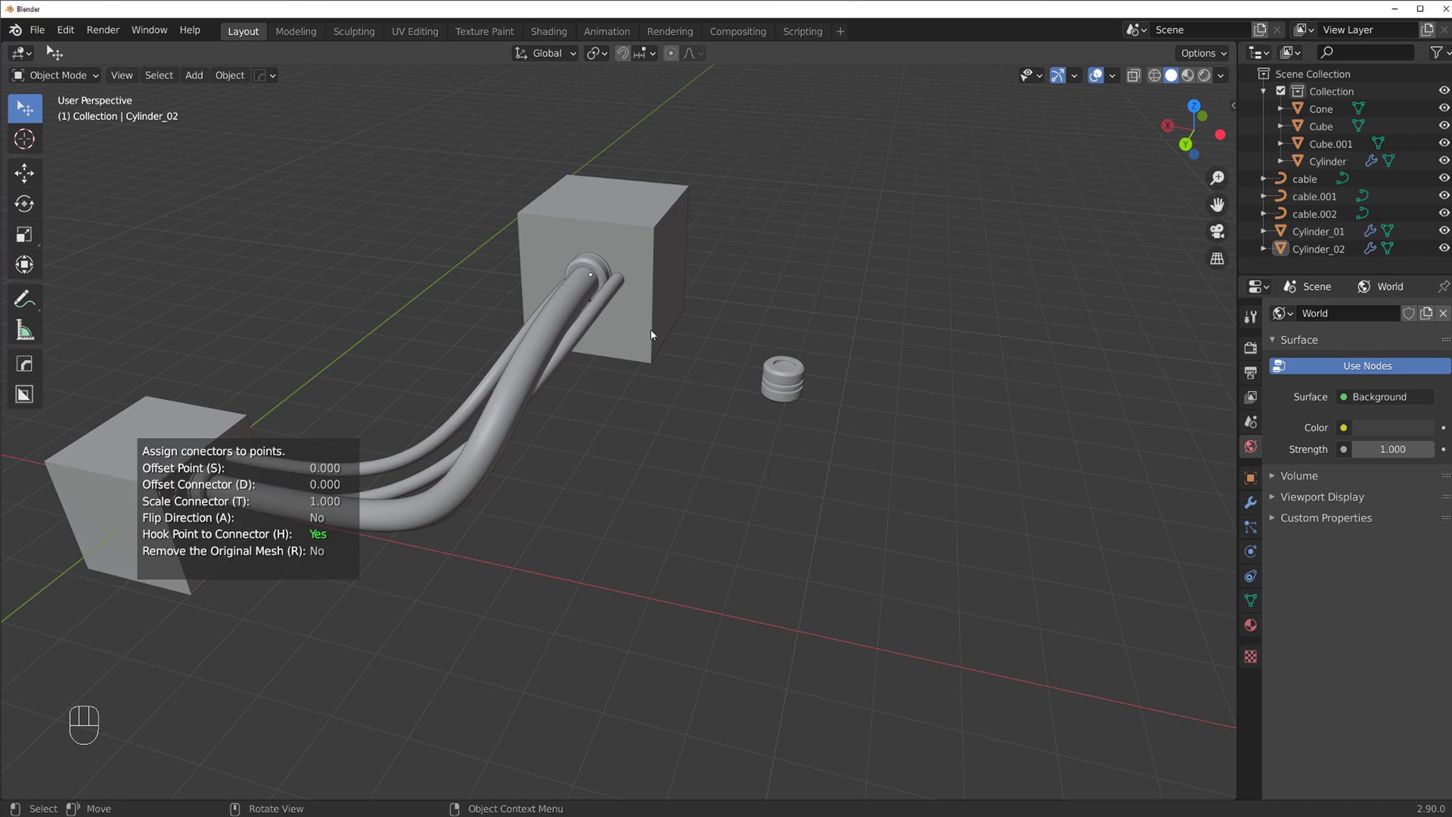
pyautogui.press('Tab')
pyautogui.press('Tab')
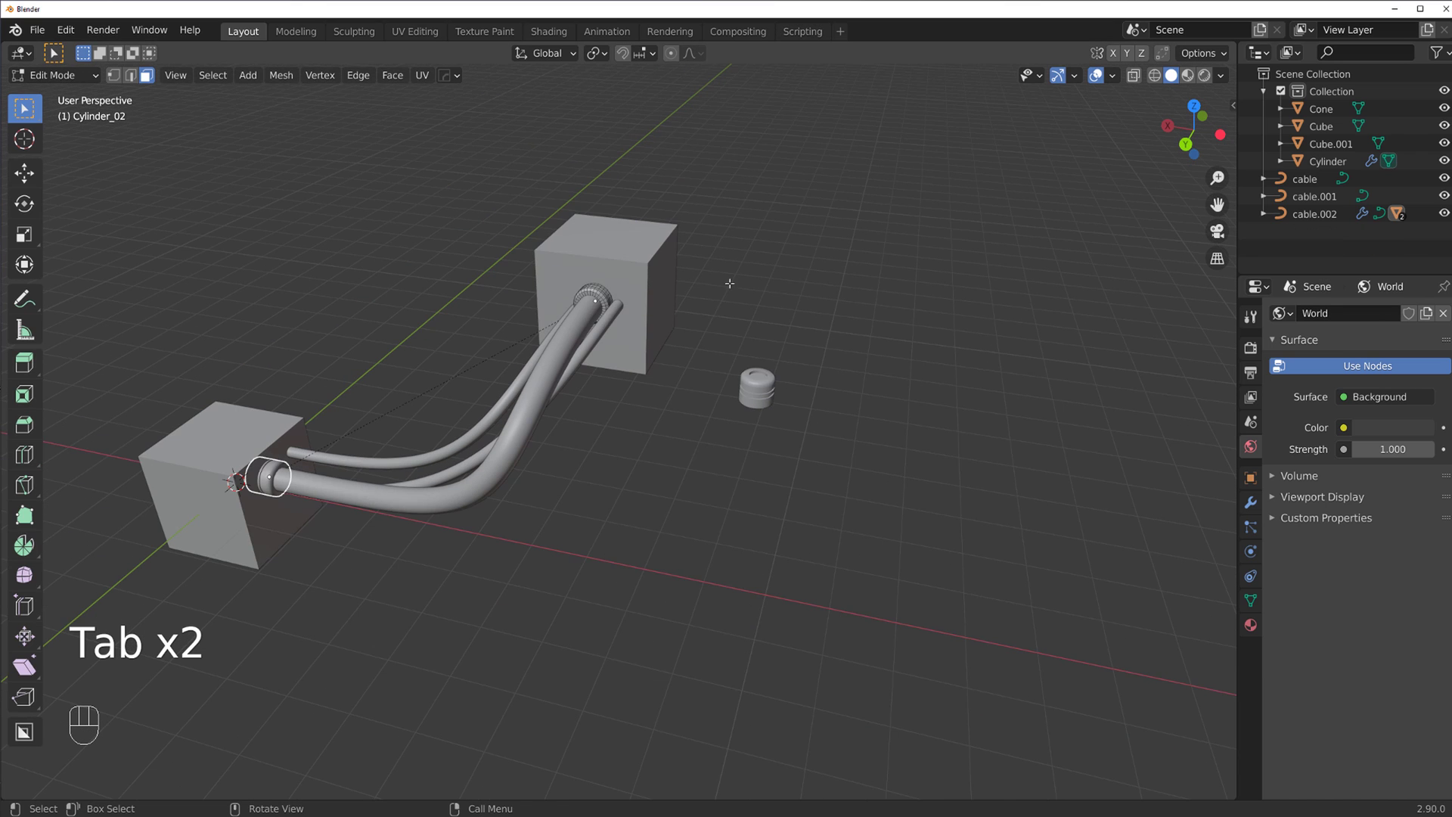
pyautogui.press('Tab')
# Test-move a connector so its cable end follows, then select the two thin cables
pyautogui.moveTo(637, 293); pyautogui.dragTo(609, 303)
pyautogui.click(591, 338)
pyautogui.click(789, 281)
pyautogui.click(799, 275)
pyautogui.press('g')
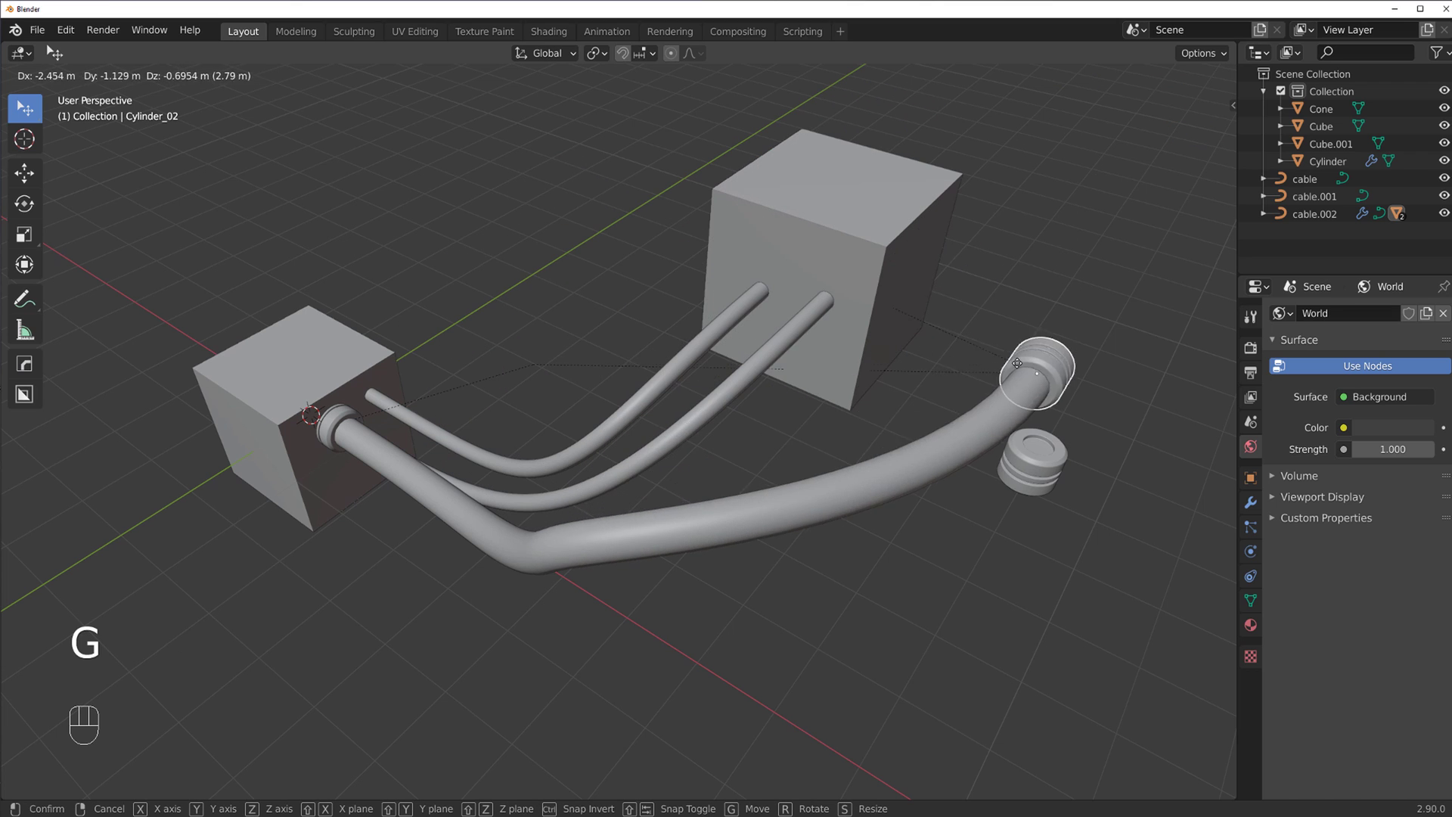
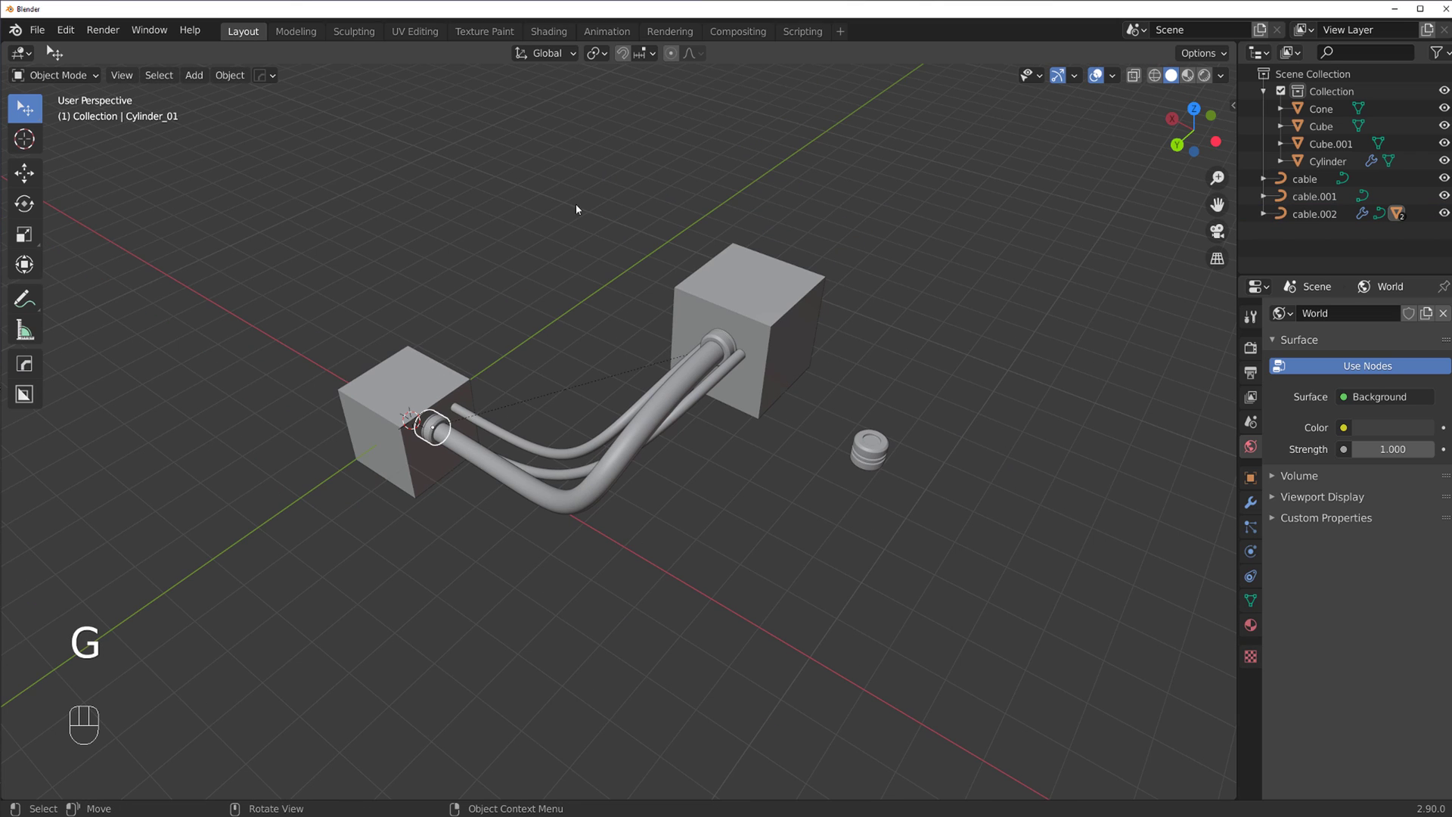
pyautogui.click(698, 416)
pyautogui.click(608, 426)
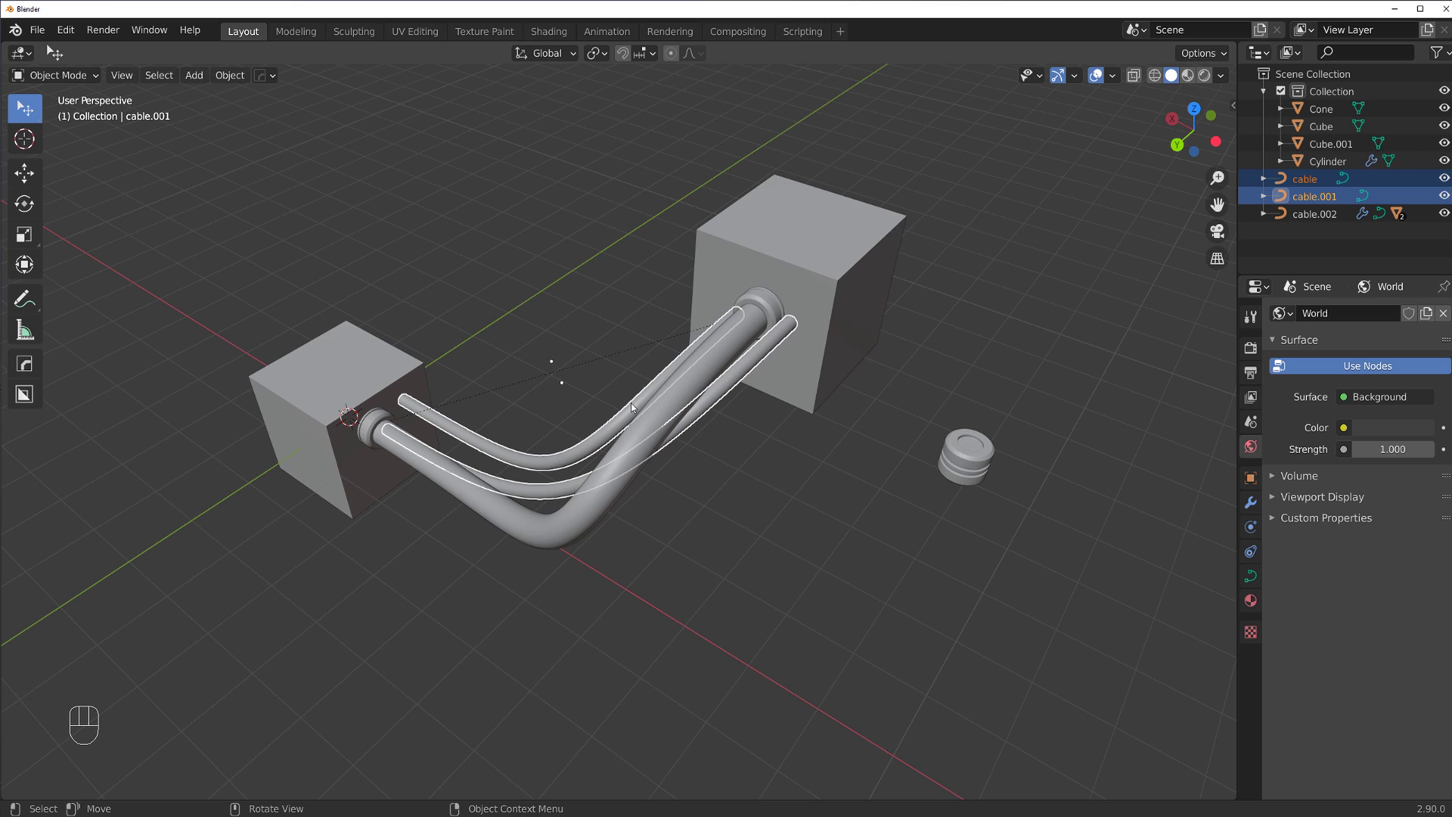
pyautogui.press('/')
pyautogui.press('/')
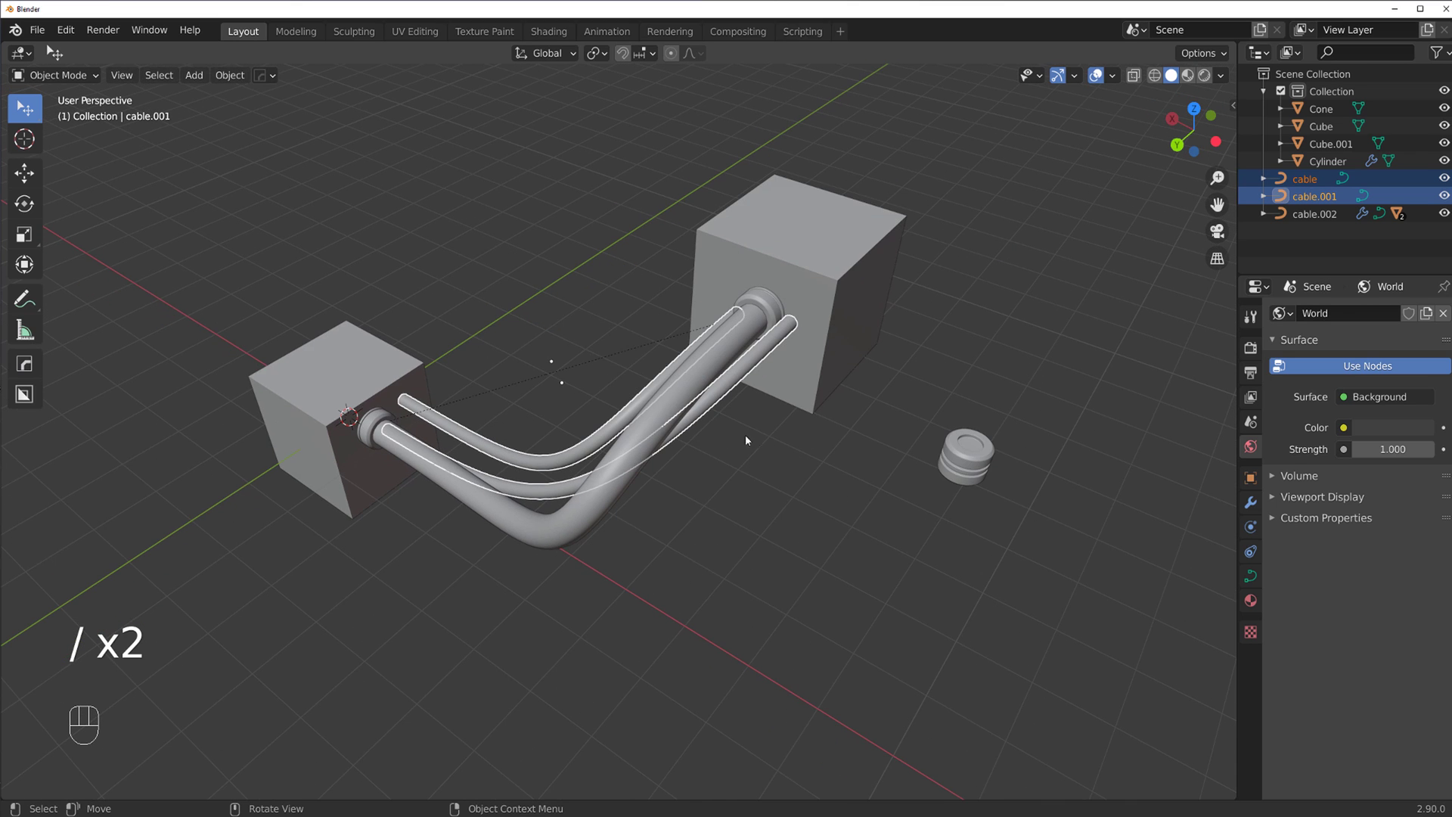
# With the Cylinder connector and both thin cables selected, add ring connectors at their cube-side ends
pyautogui.click(967, 471)
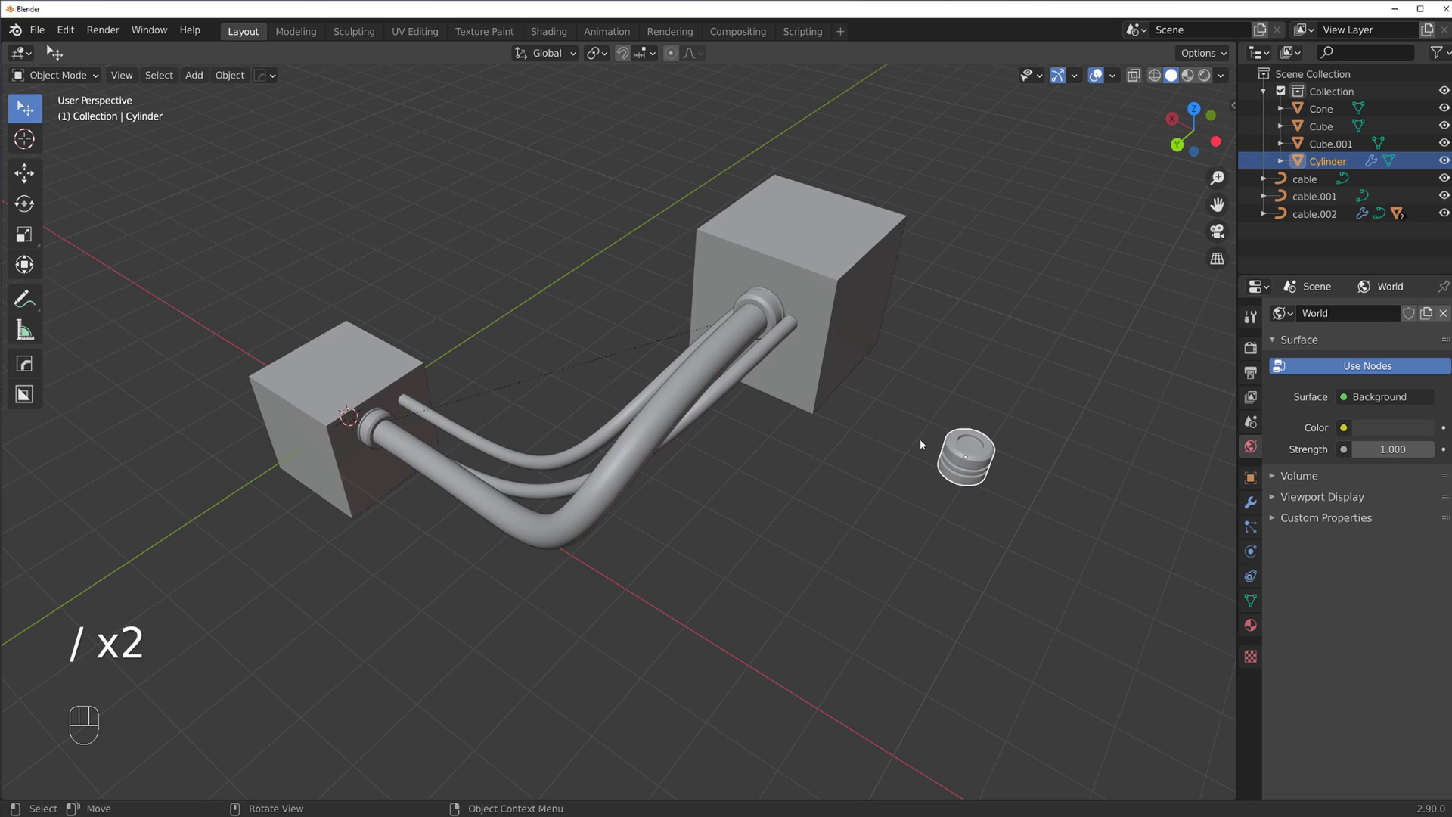
pyautogui.middleClick(882, 376)
pyautogui.click(722, 342)
pyautogui.moveTo(757, 420); pyautogui.dragTo(790, 443)
pyautogui.moveTo(810, 472); pyautogui.dragTo(868, 500)
pyautogui.click(816, 484)
pyautogui.middleClick(755, 436)
pyautogui.press('Tab')
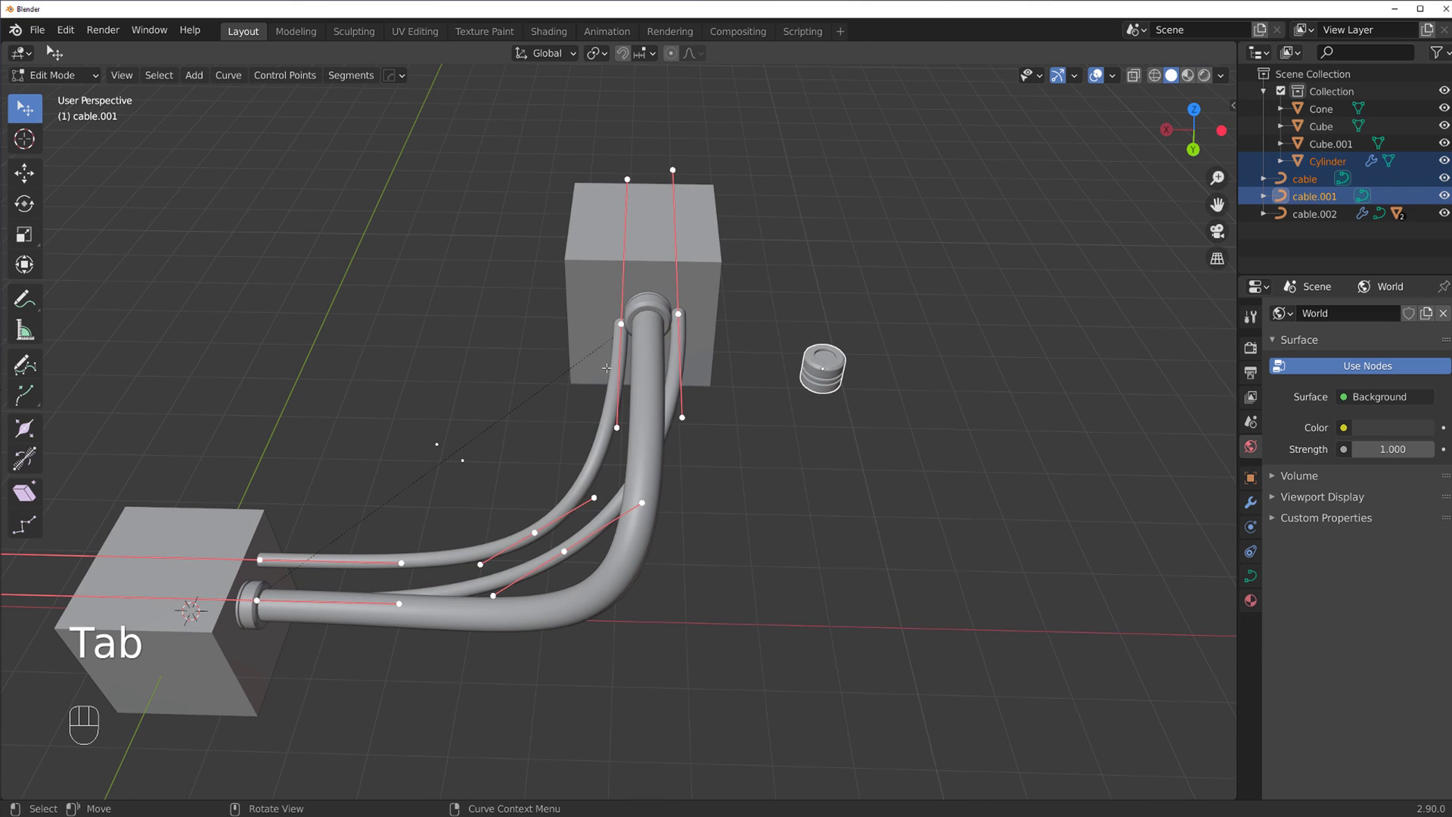
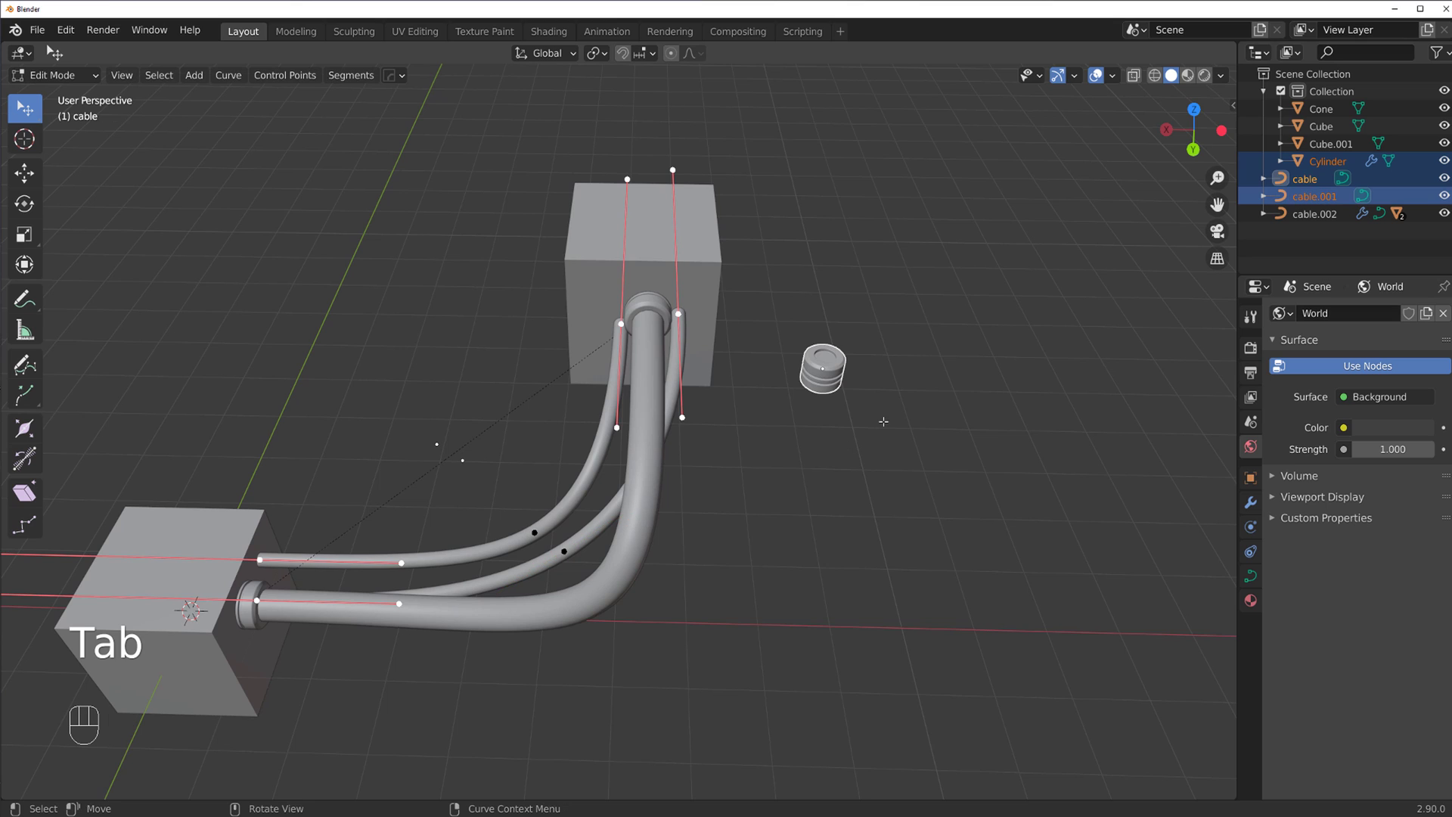
pyautogui.press('shift+alt+c')
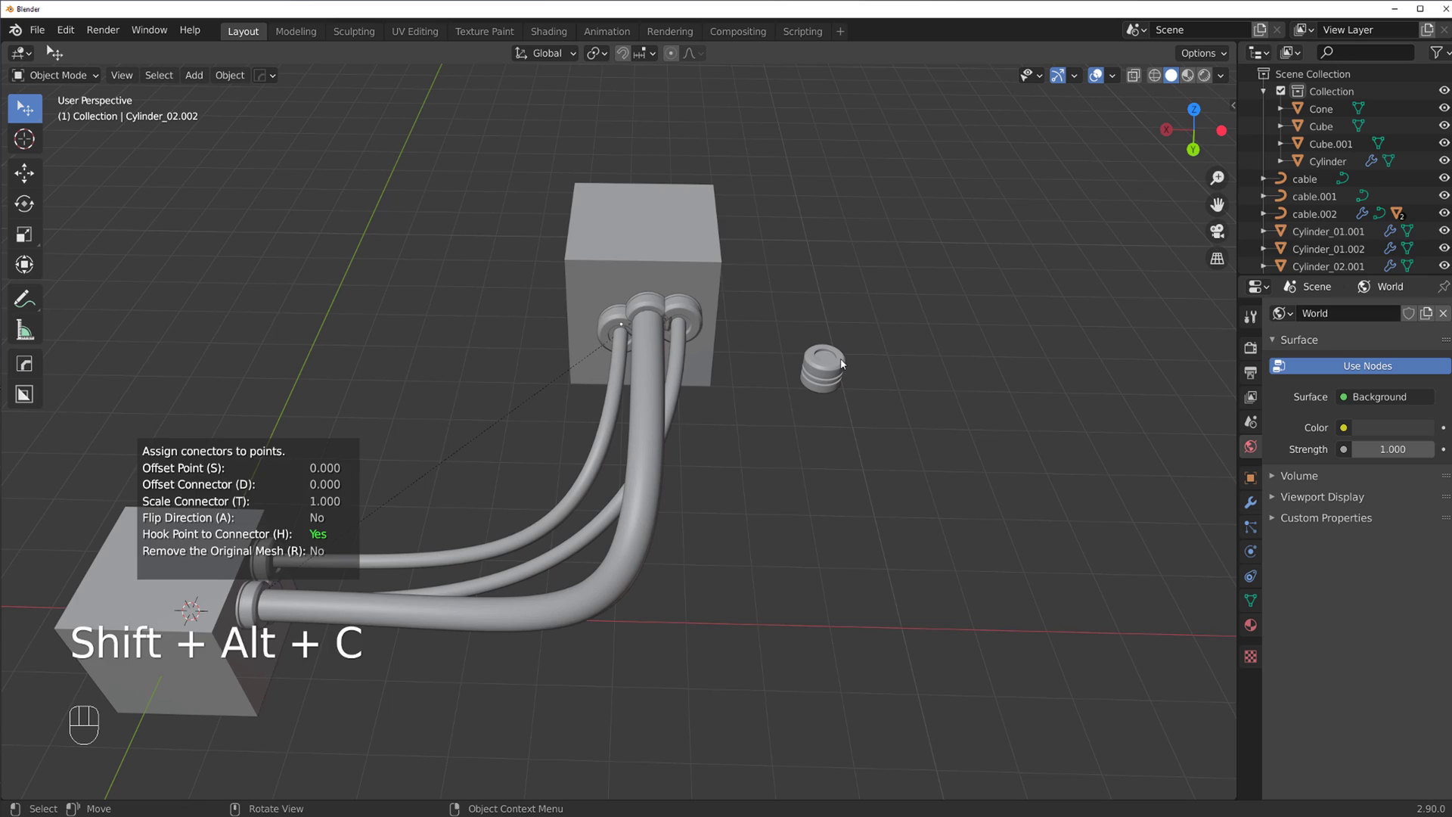
# Shrink one connector cap to fit and delete the stray duplicate connector
pyautogui.moveTo(779, 393); pyautogui.dragTo(727, 370)
pyautogui.middleClick(656, 439)
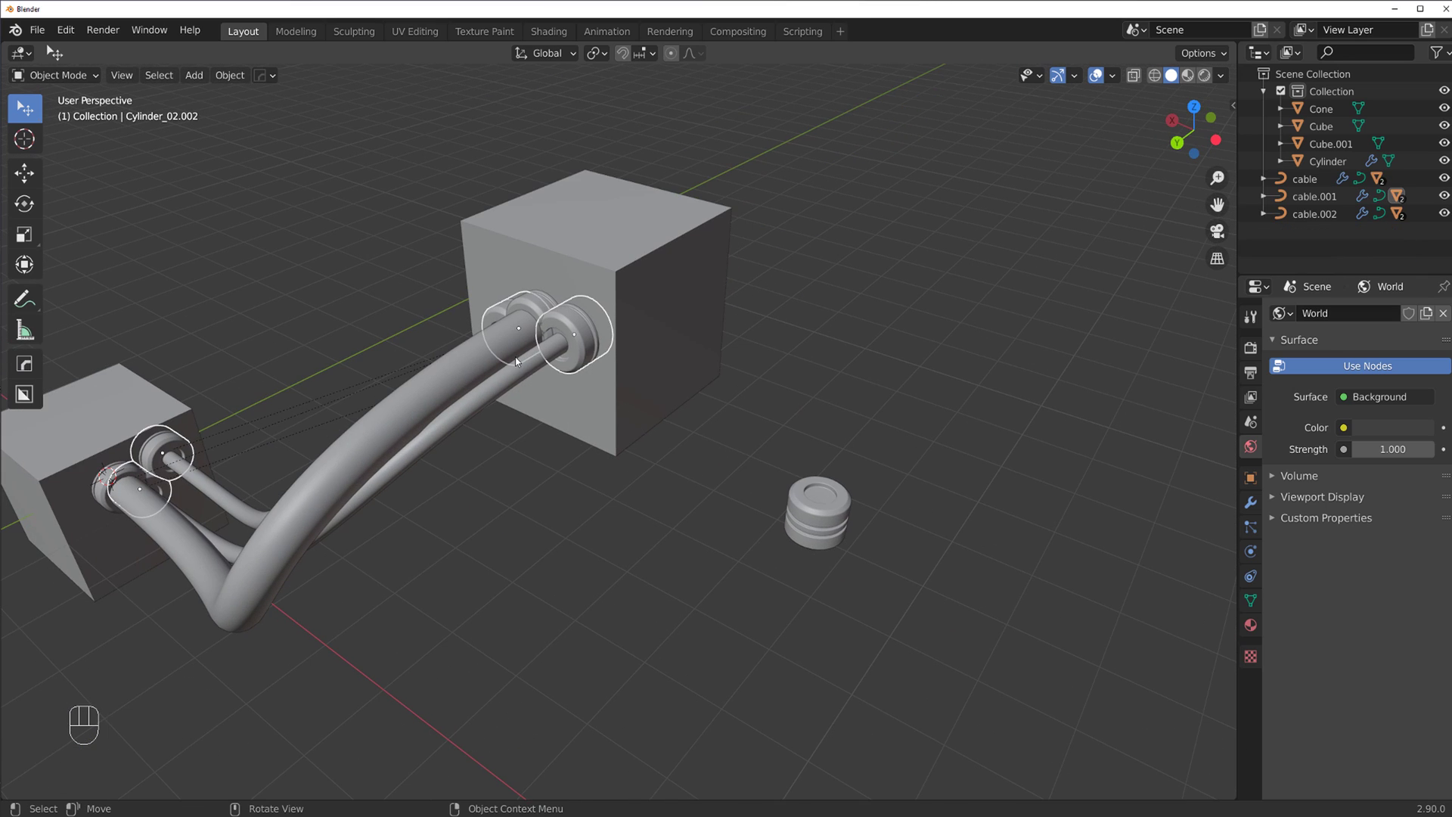
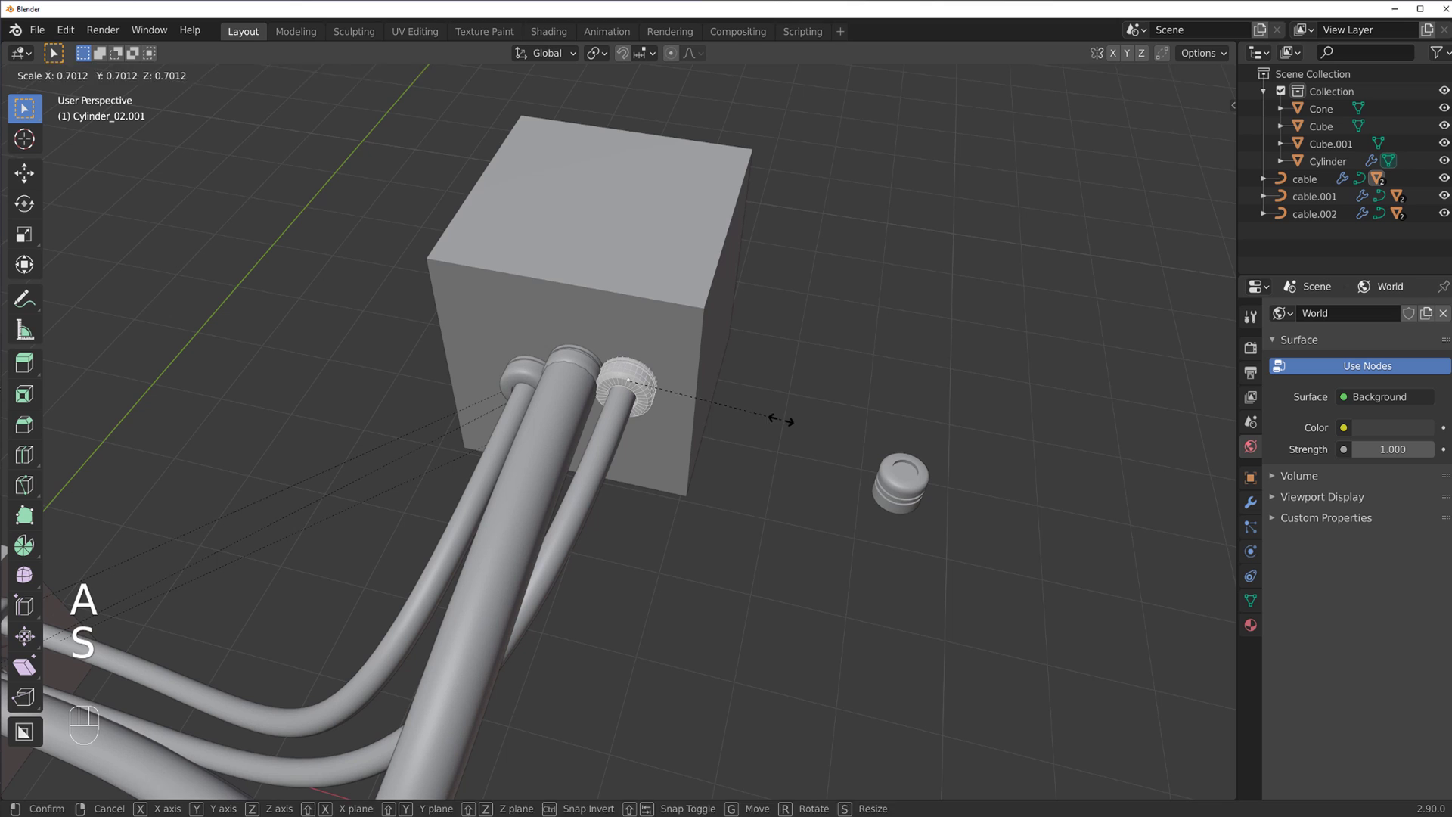
pyautogui.press('Tab')
pyautogui.click(915, 470)
pyautogui.press('shift+d')
pyautogui.press('x')
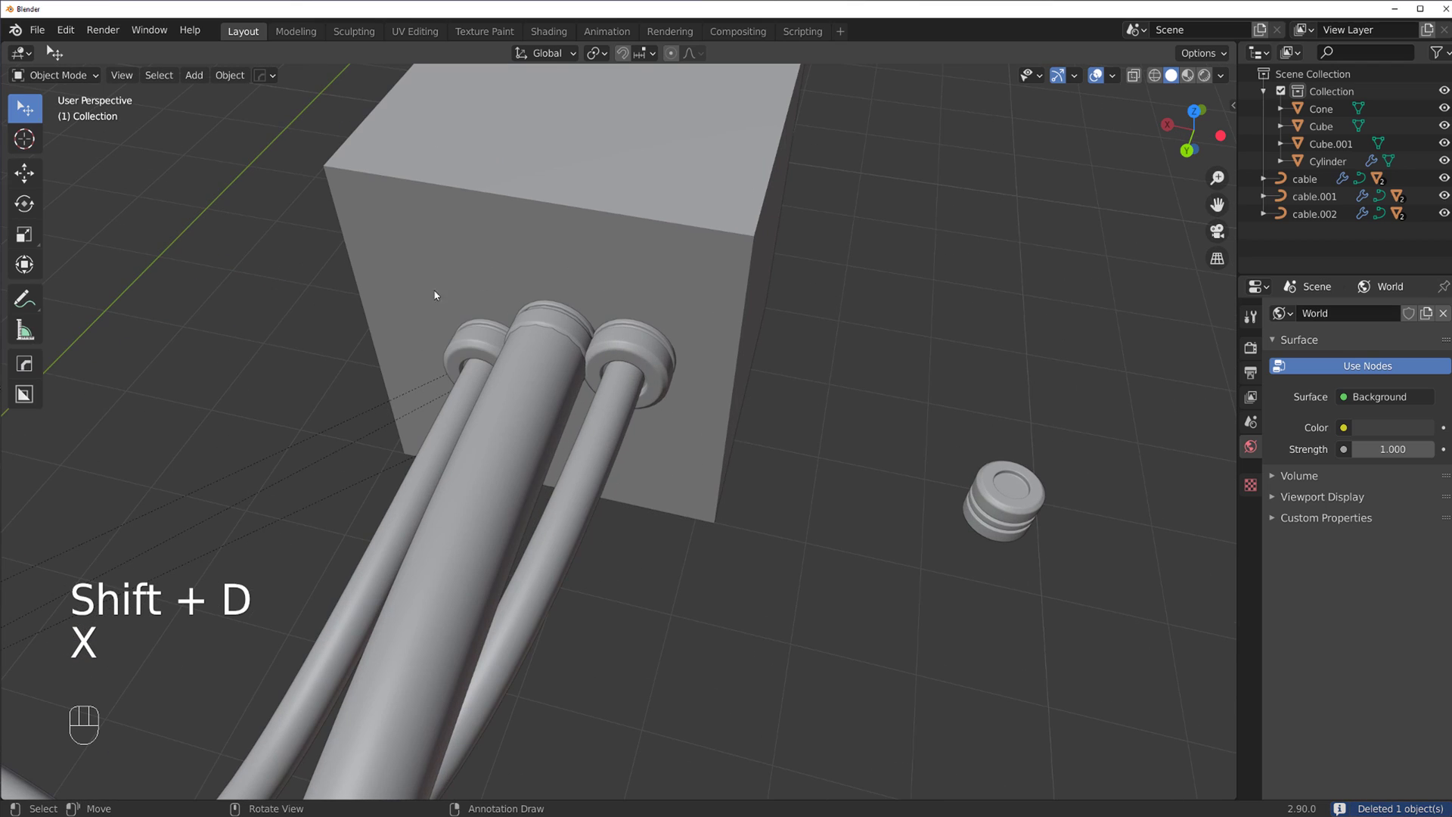
# Add a new cylinder, stretch it tall in Edit Mode and cut edge loops along it
pyautogui.moveTo(596, 362); pyautogui.dragTo(564, 291)
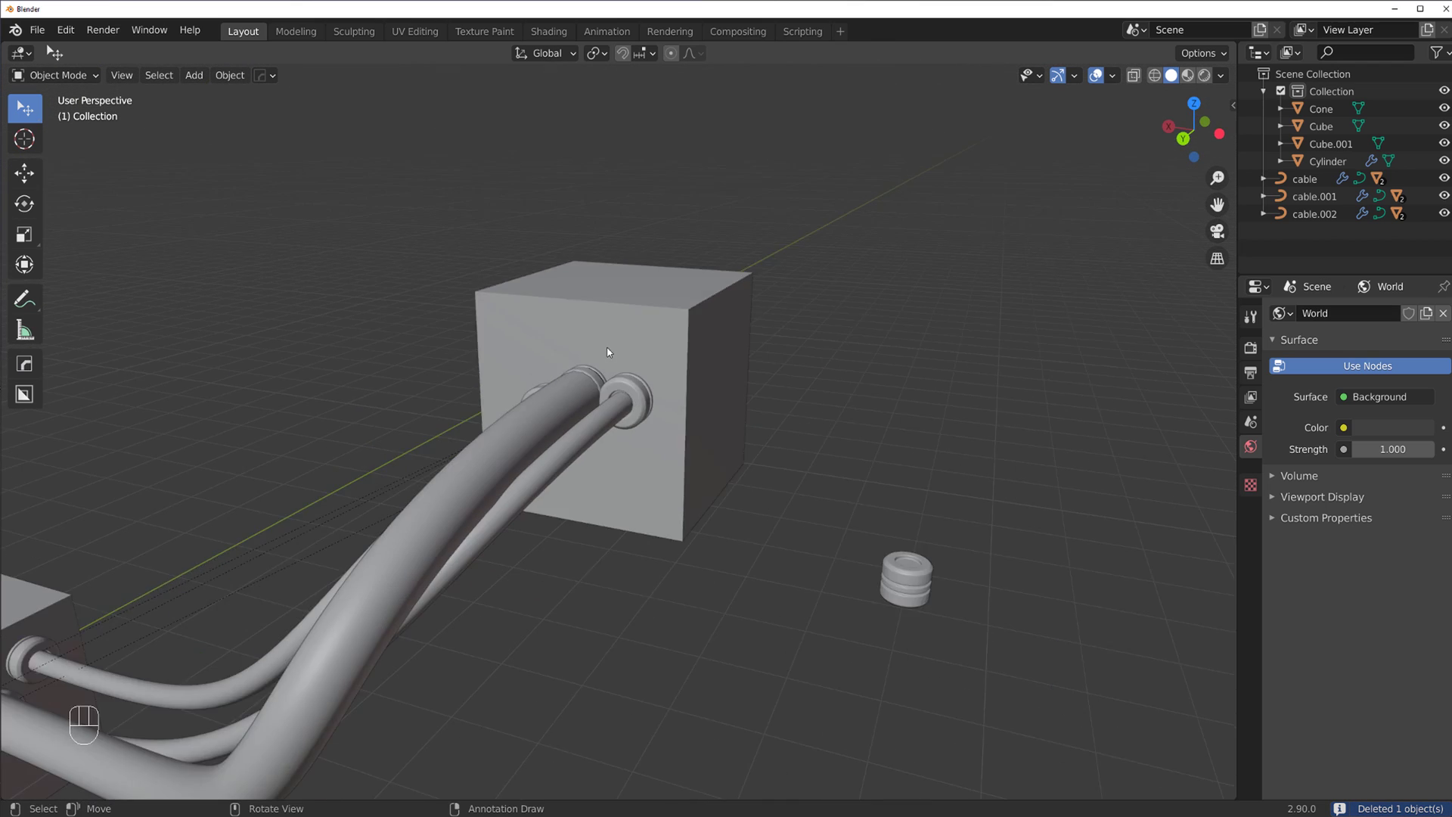
pyautogui.click(695, 406)
pyautogui.press('shift+a')
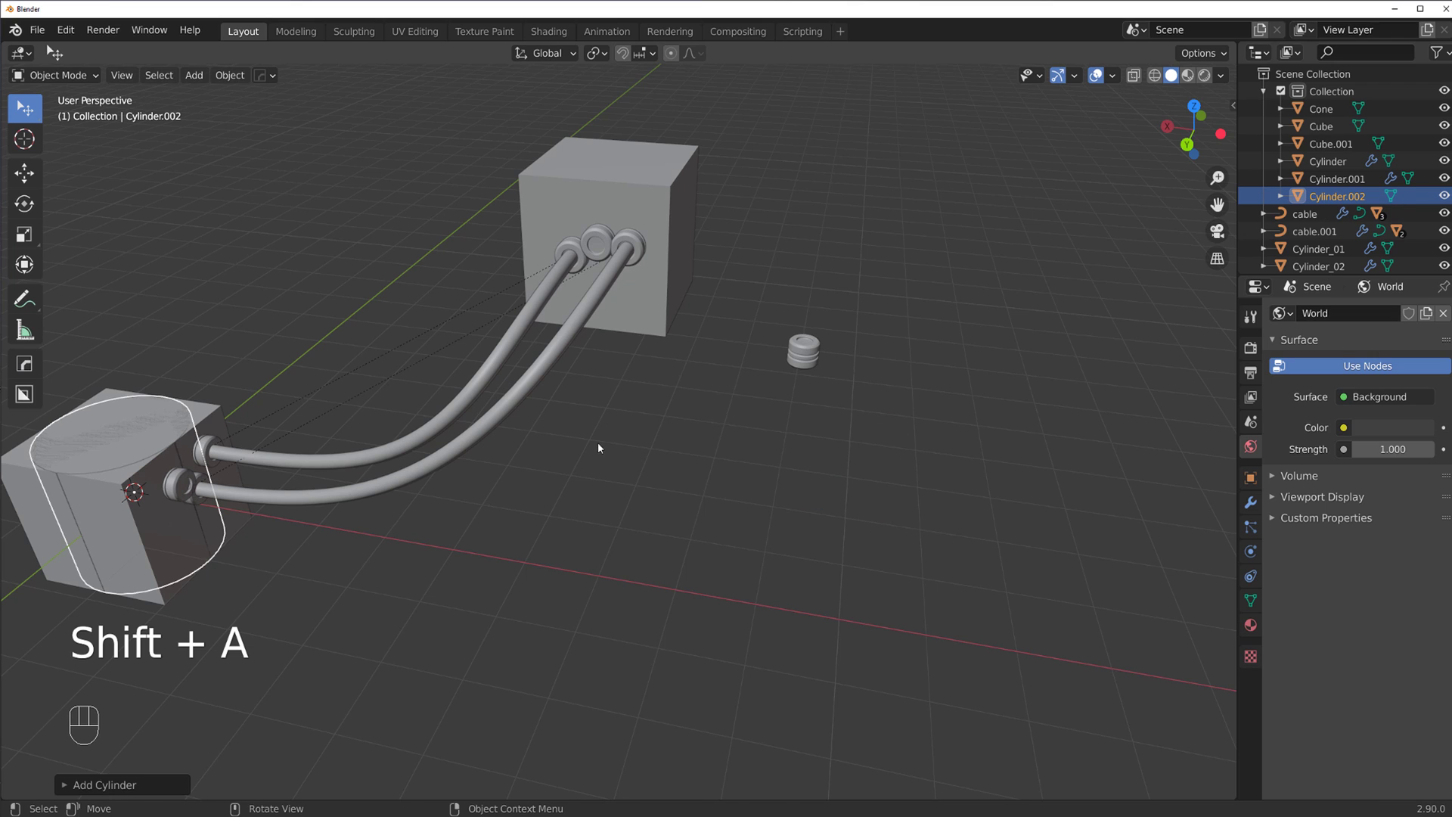
pyautogui.press('g')
pyautogui.press('s')
pyautogui.press('s')
pyautogui.press('Tab')
pyautogui.press('ctrl+r')
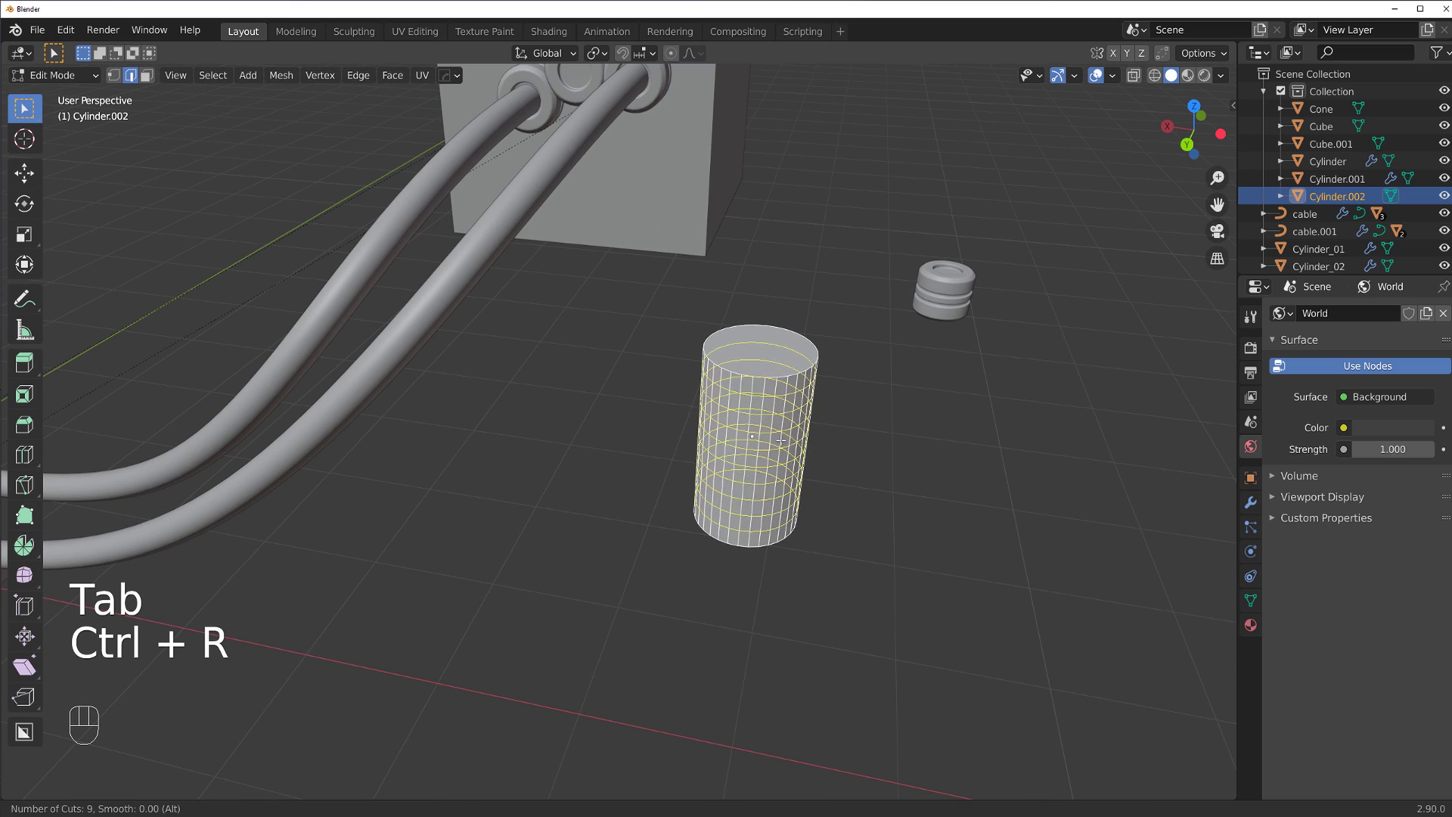
# Turn the loops into bevelled ribs and shade the sleeve cylinder smooth
pyautogui.press('ctrl+b')
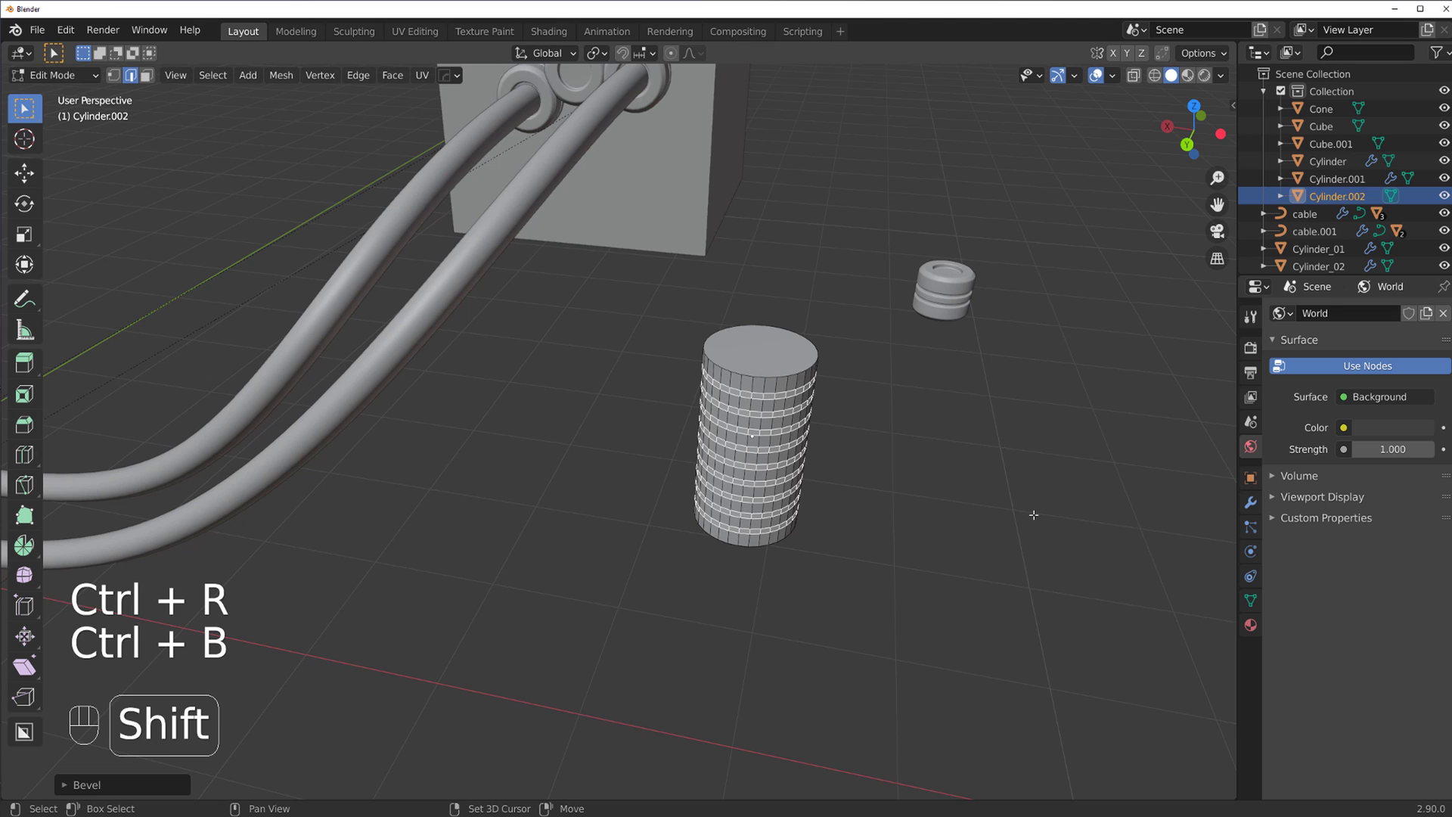
pyautogui.press('q')
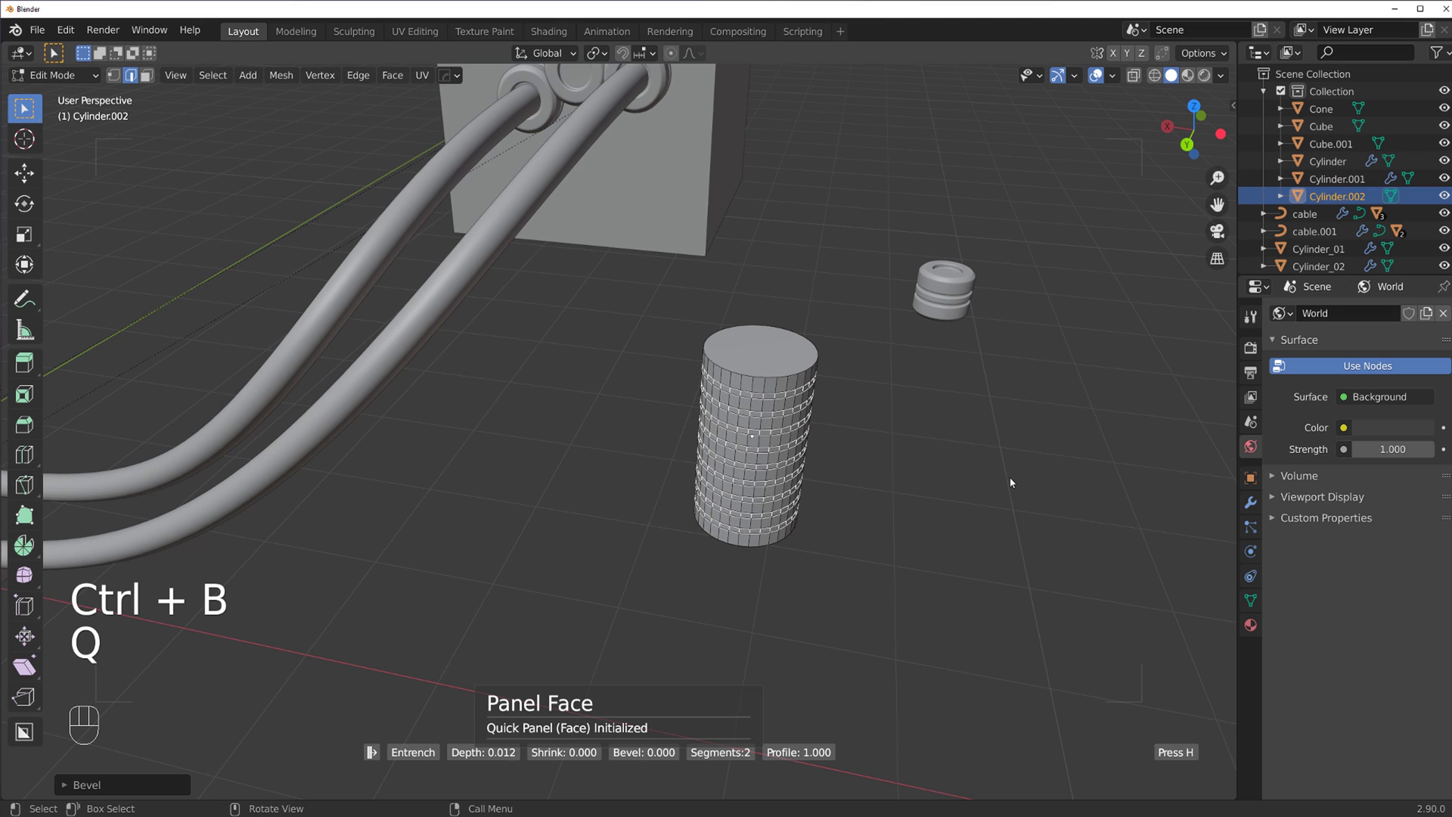
pyautogui.press('Tab')
pyautogui.press('q')
pyautogui.press('s')
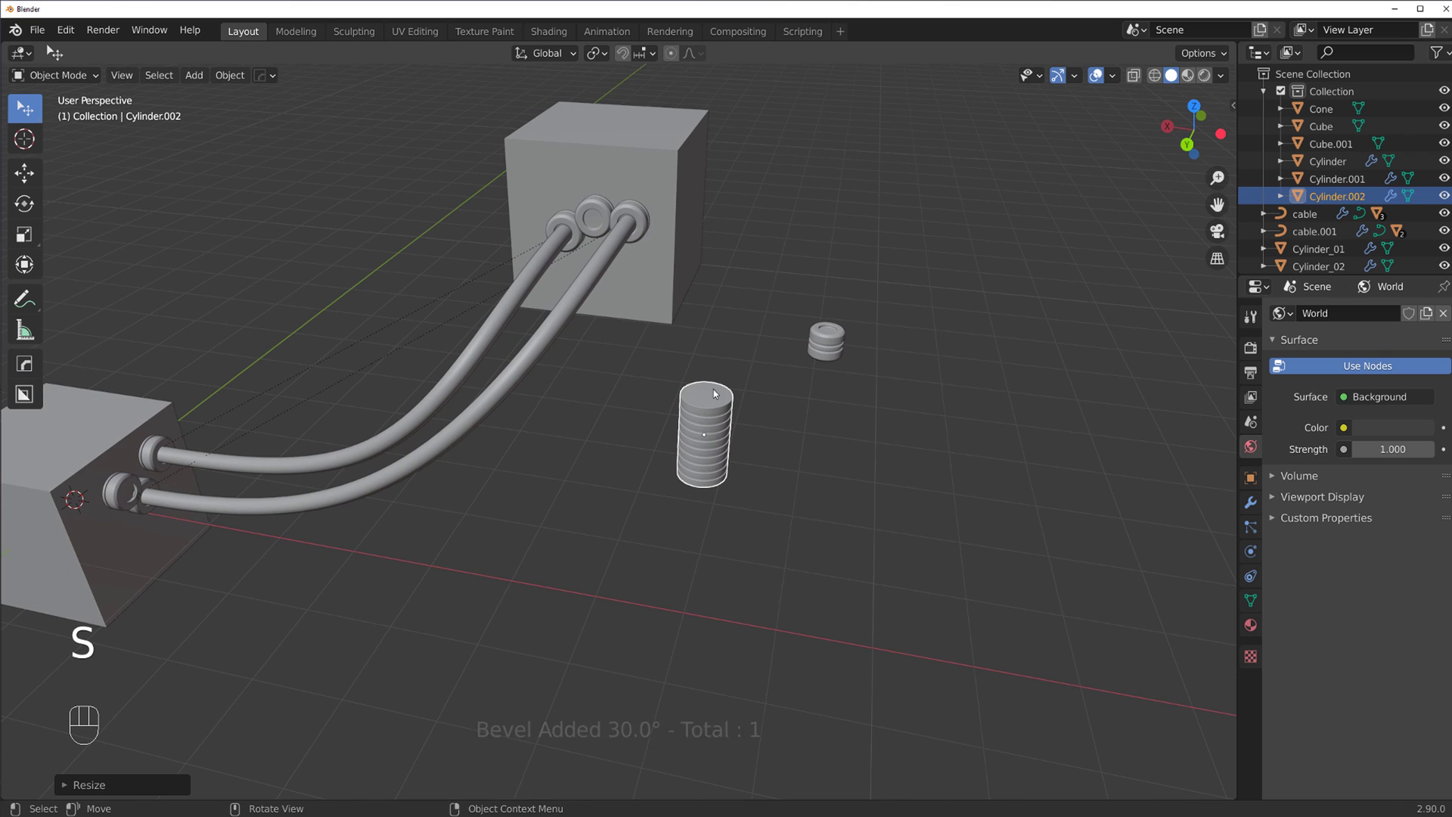
# Try the sleeve on a thin cable with Cablerator, then scale the ribbed cylinder down in Edit Mode
pyautogui.click(571, 300)
pyautogui.press('shift+alt+c')
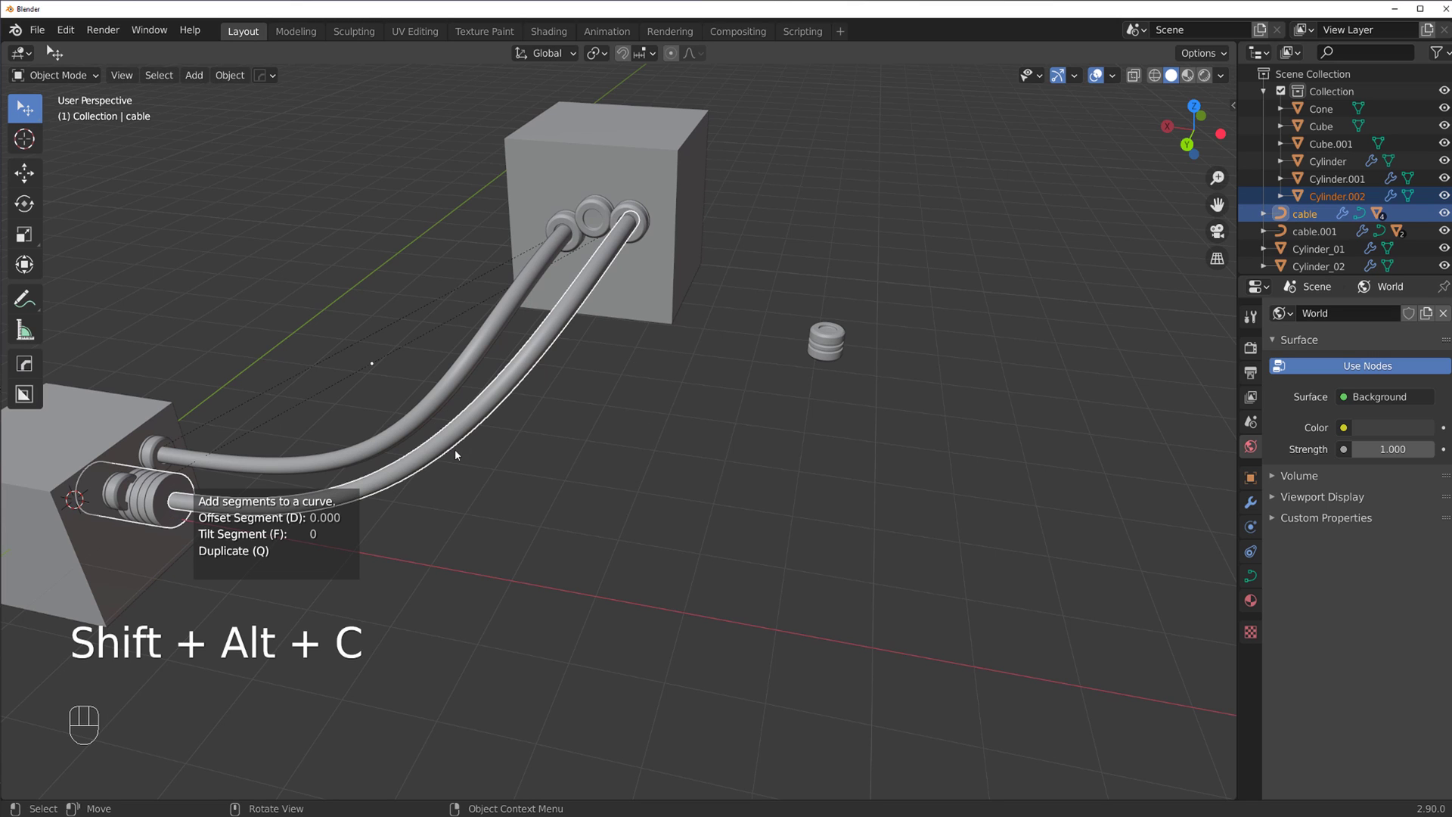
pyautogui.moveTo(379, 447); pyautogui.dragTo(522, 417)
pyautogui.moveTo(522, 417); pyautogui.dragTo(404, 467)
pyautogui.press('Tab')
pyautogui.click(389, 439)
pyautogui.press('Tab')
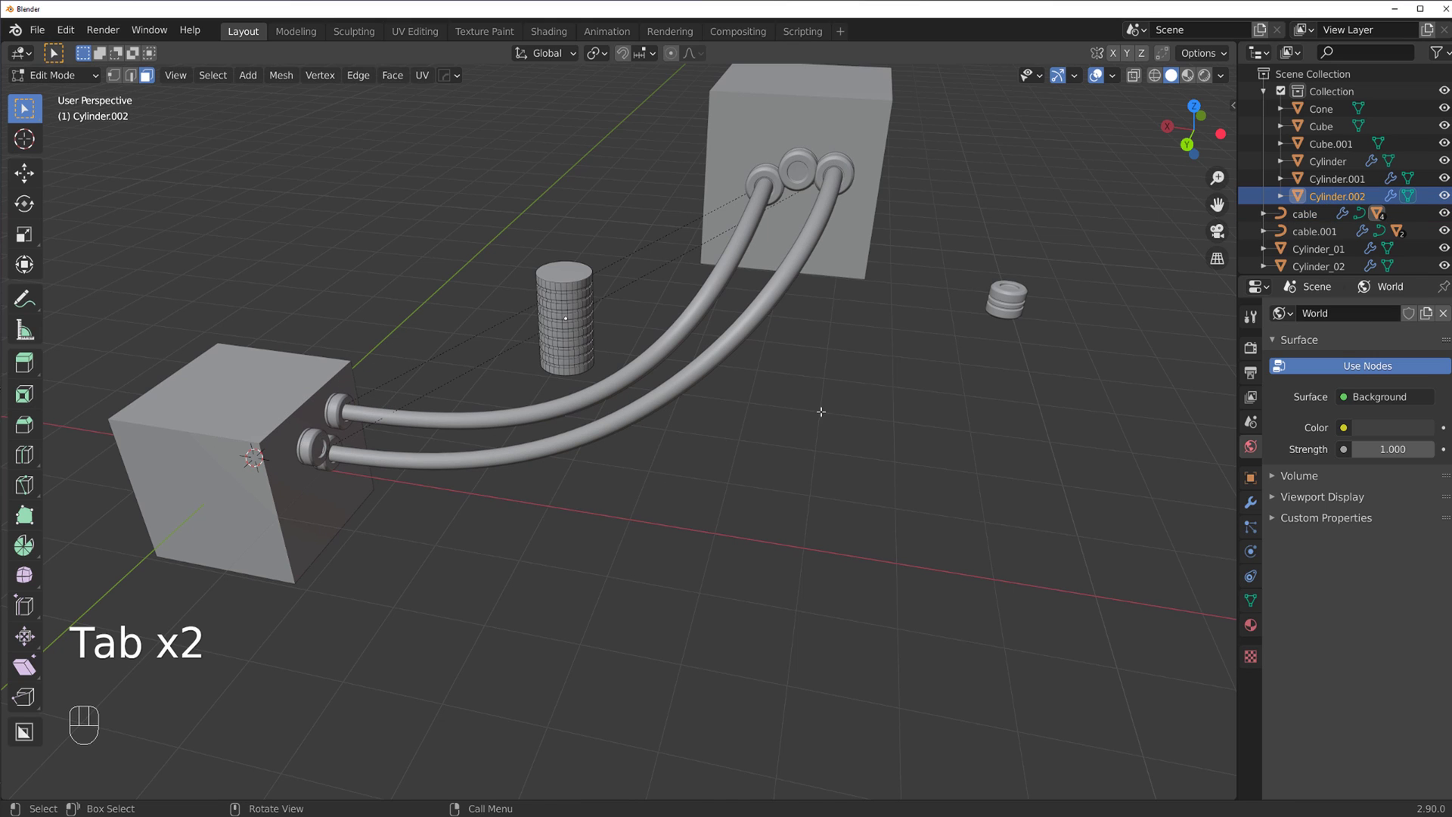
pyautogui.press('a')
pyautogui.press('s')
pyautogui.press('s')
pyautogui.press('Tab')
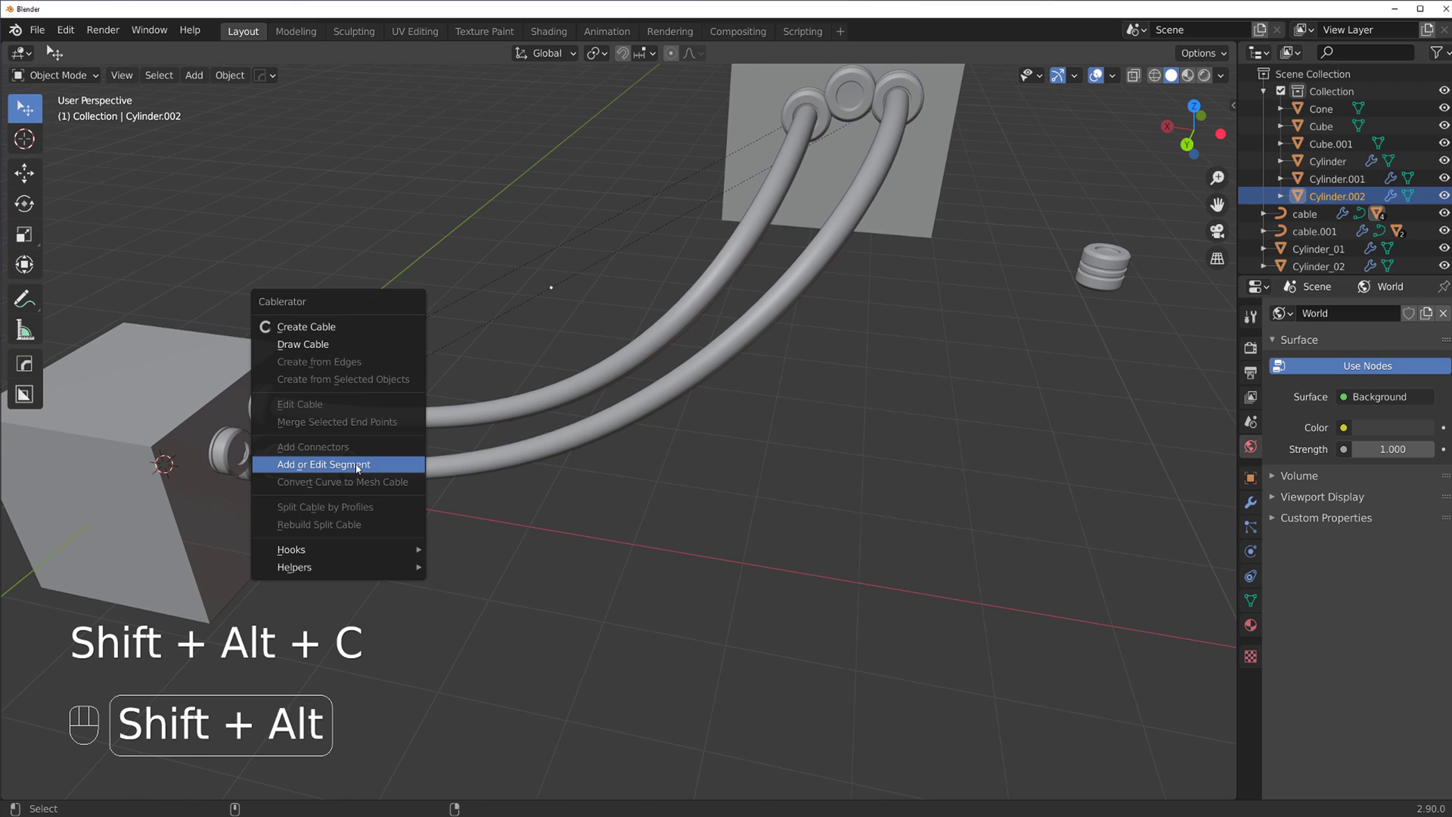
# Place ribbed sleeve segments along the thin cable and scale the Cylinder.011 piece down
pyautogui.press('shift+alt+c')
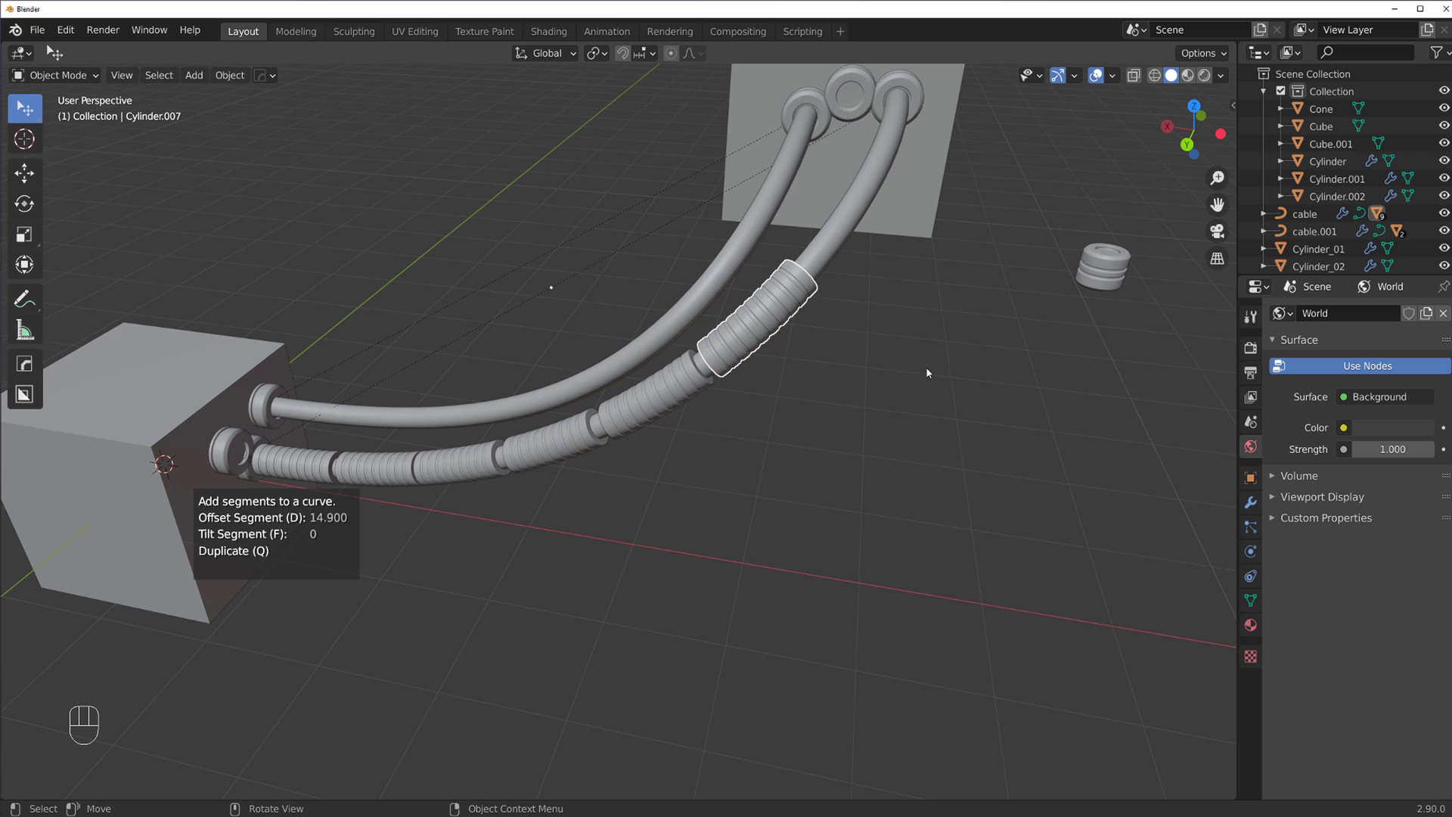
pyautogui.moveTo(776, 486); pyautogui.dragTo(611, 519)
pyautogui.middleClick(723, 454)
pyautogui.middleClick(823, 444)
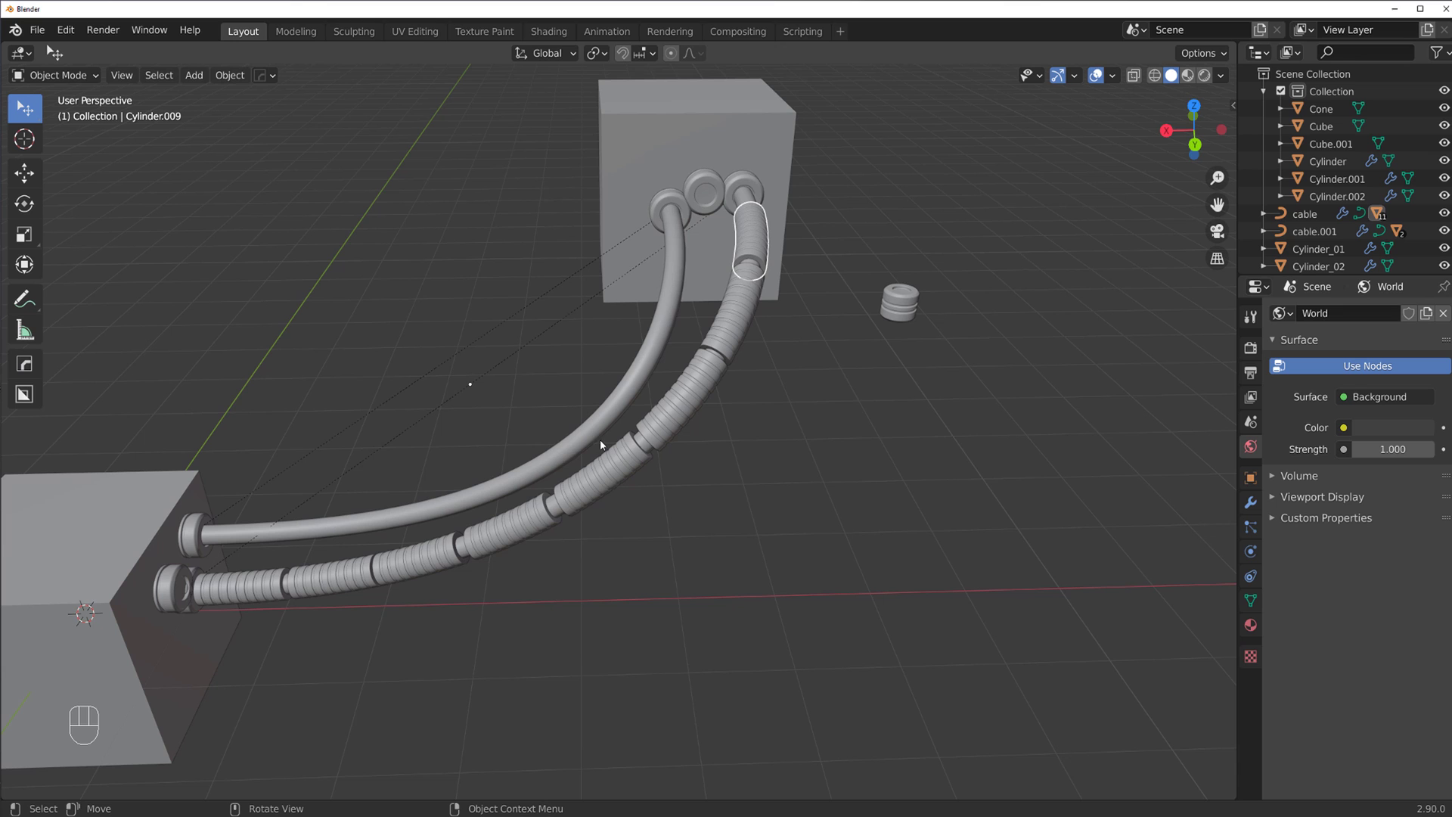
pyautogui.middleClick(711, 413)
pyautogui.middleClick(765, 346)
pyautogui.click(652, 352)
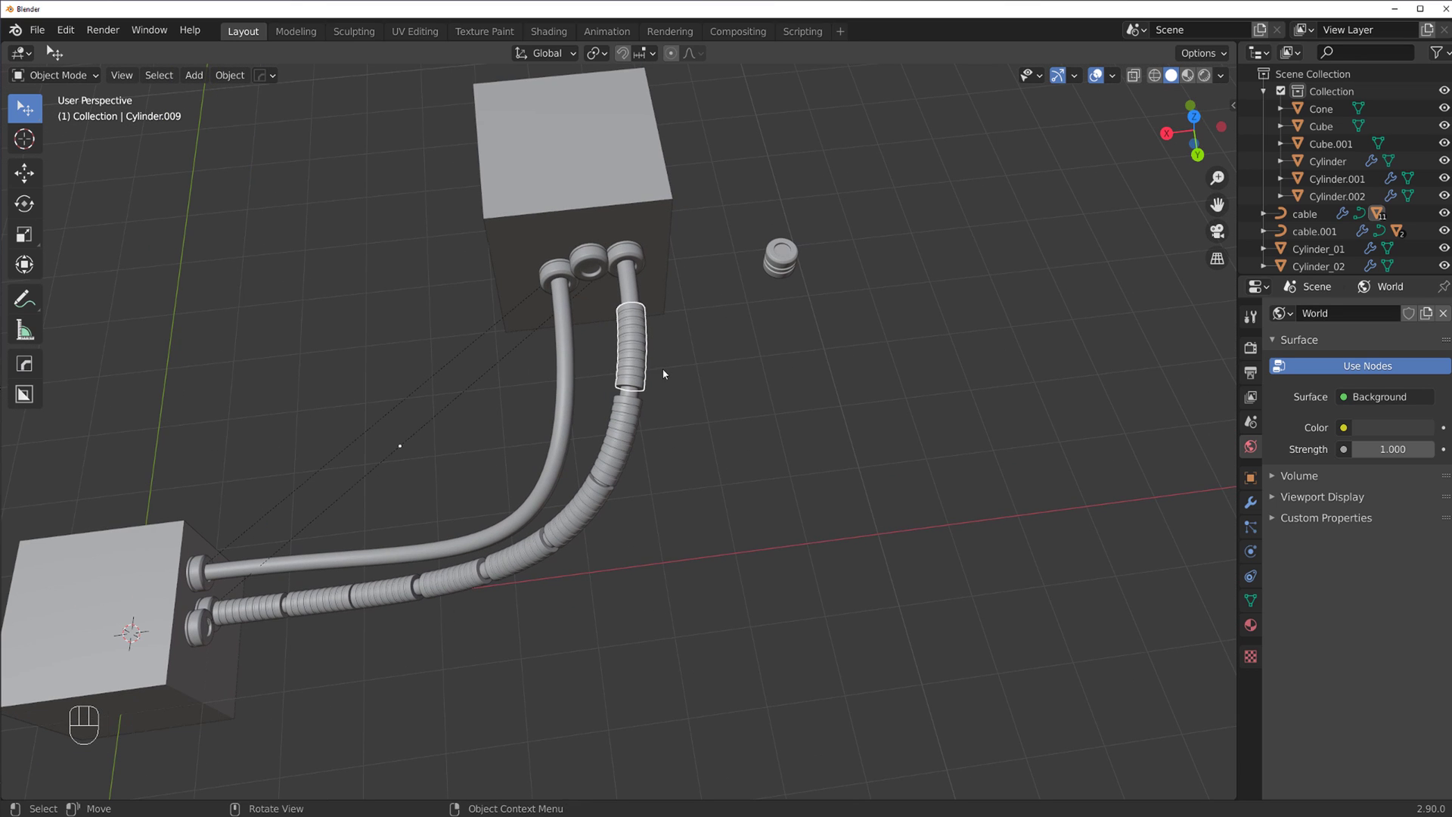
pyautogui.press('shift+d')
pyautogui.click(559, 368)
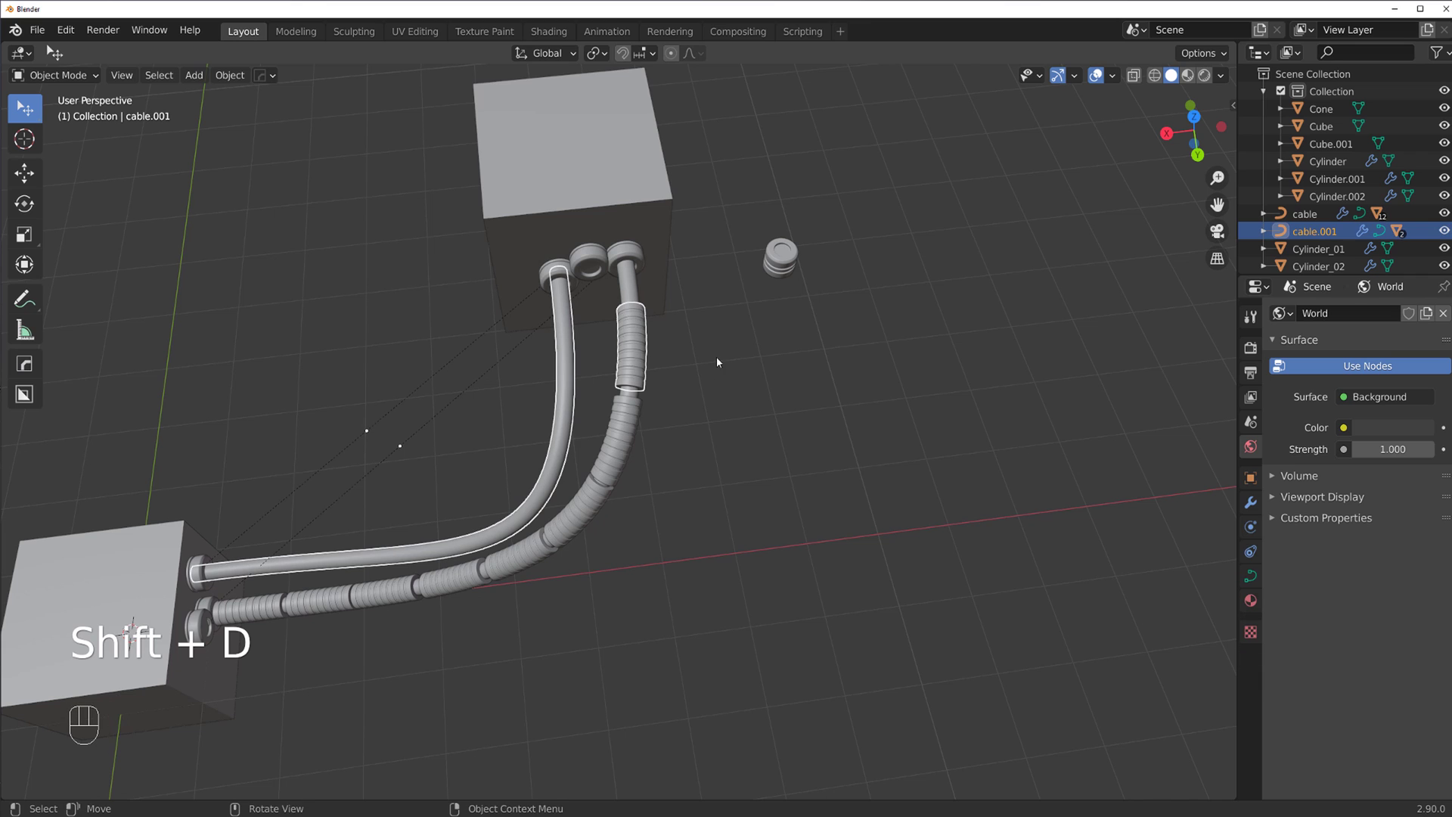
pyautogui.press('shift+alt+c')
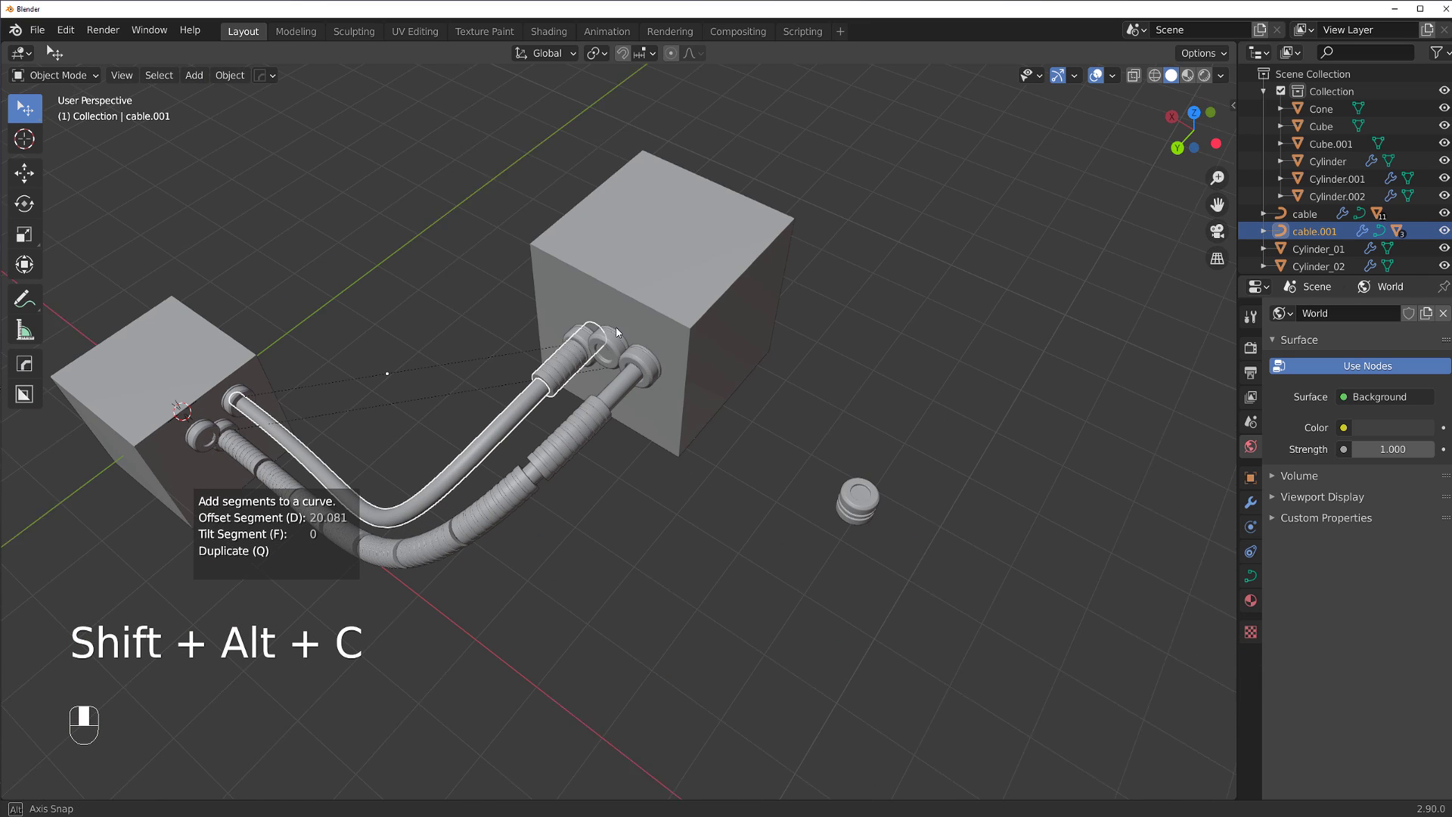
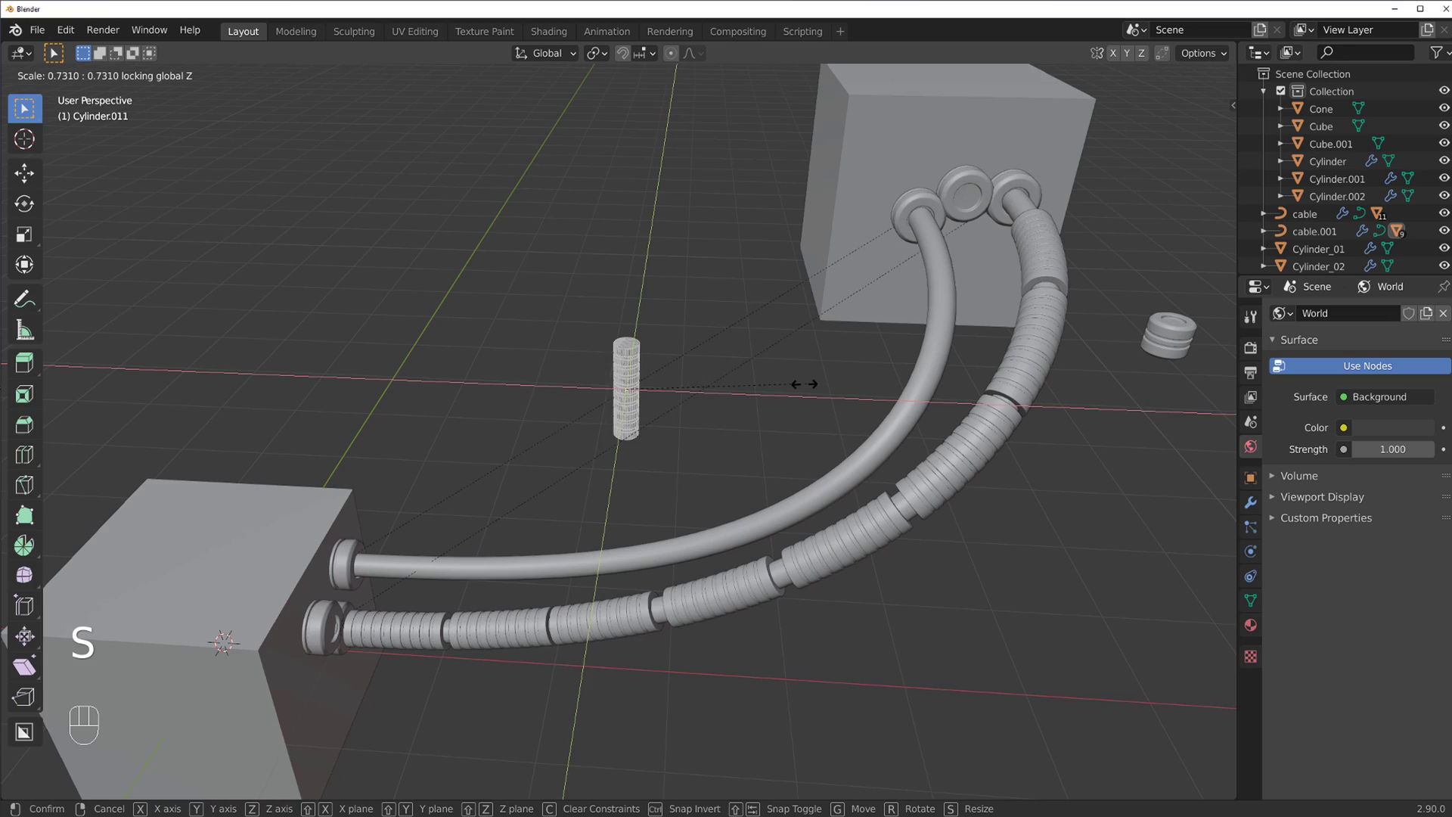
pyautogui.press('Tab')
# Zoom out over the cable setup and add a new cube in an empty area of the scene
pyautogui.middleClick(778, 372)
pyautogui.click(700, 363)
pyautogui.moveTo(821, 431); pyautogui.dragTo(635, 401)
pyautogui.moveTo(776, 355); pyautogui.dragTo(789, 301)
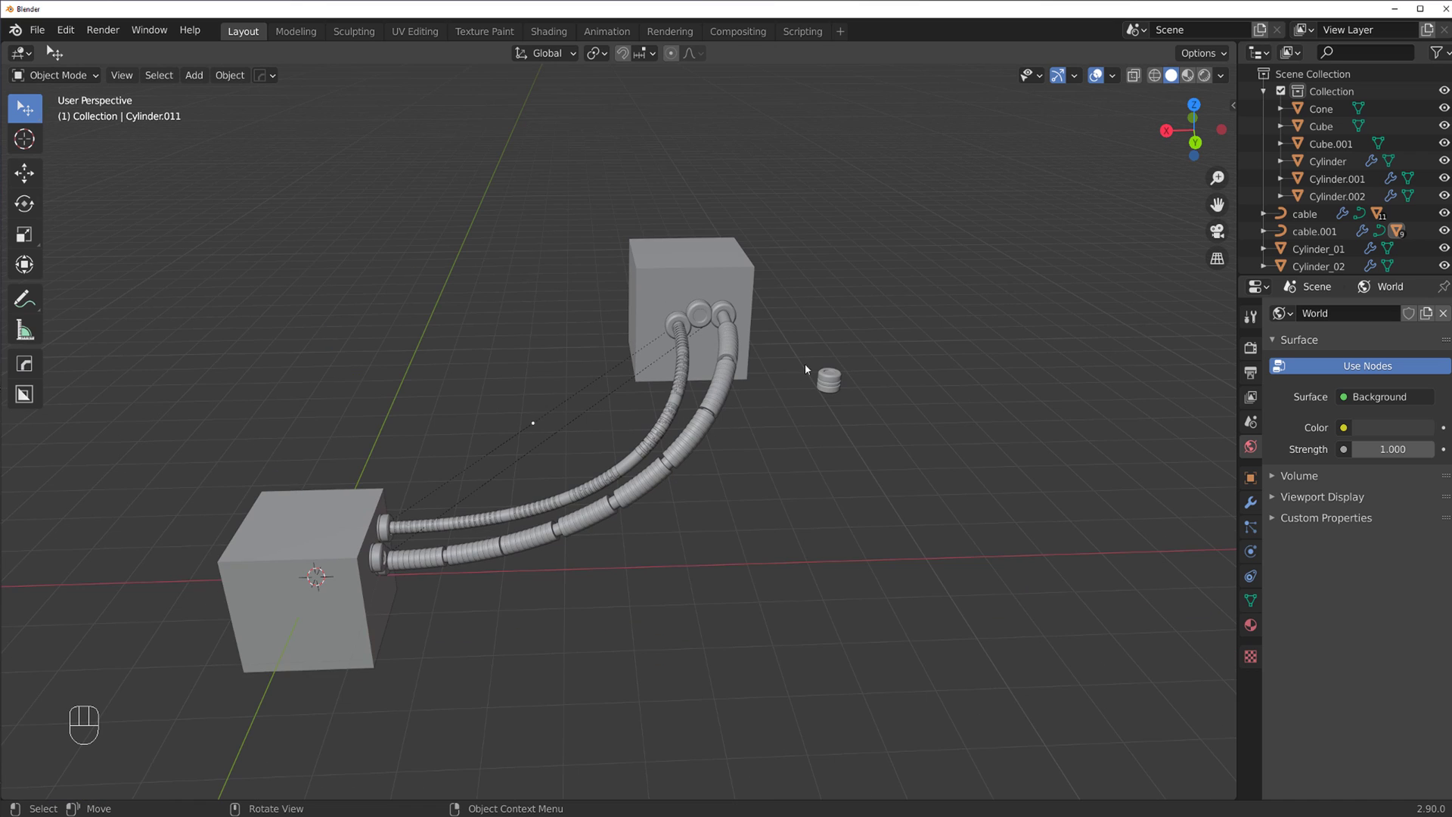
pyautogui.middleClick(799, 389)
pyautogui.middleClick(729, 403)
pyautogui.click(545, 423)
pyautogui.moveTo(550, 465); pyautogui.dragTo(497, 494)
pyautogui.press('shift+d')
# In top view, duplicate a cube with Shift+D and place the copy on the grid
pyautogui.moveTo(661, 410); pyautogui.dragTo(614, 478)
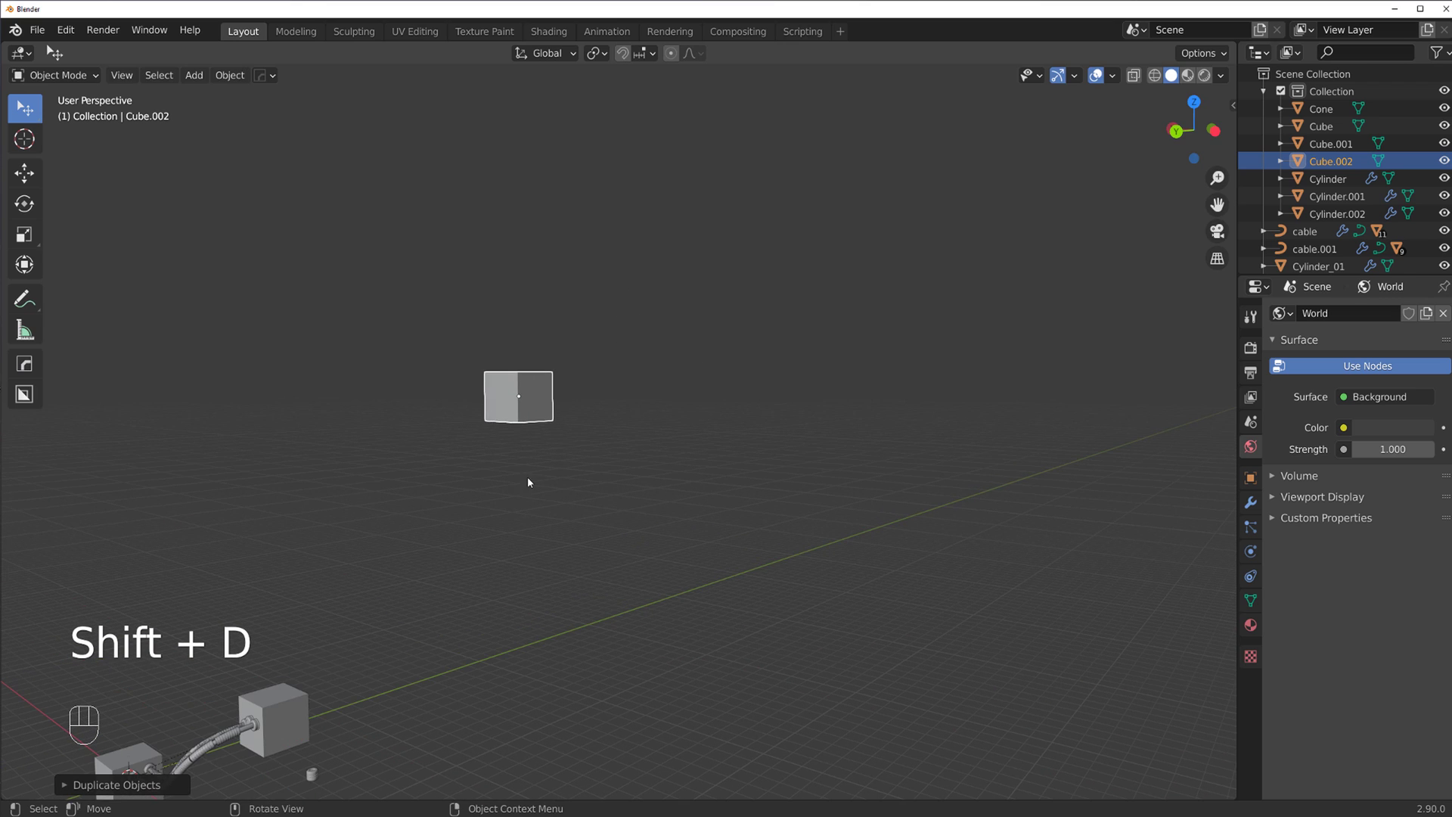
pyautogui.press('shift+d')
pyautogui.press('x')
pyautogui.press('`')
pyautogui.press('KP_5')
pyautogui.moveTo(597, 406); pyautogui.dragTo(536, 348)
pyautogui.click(688, 343)
# Duplicate the cube repeatedly with Shift+D to build a cluster of cubes
pyautogui.press('shift+d')
pyautogui.press('shift+d')
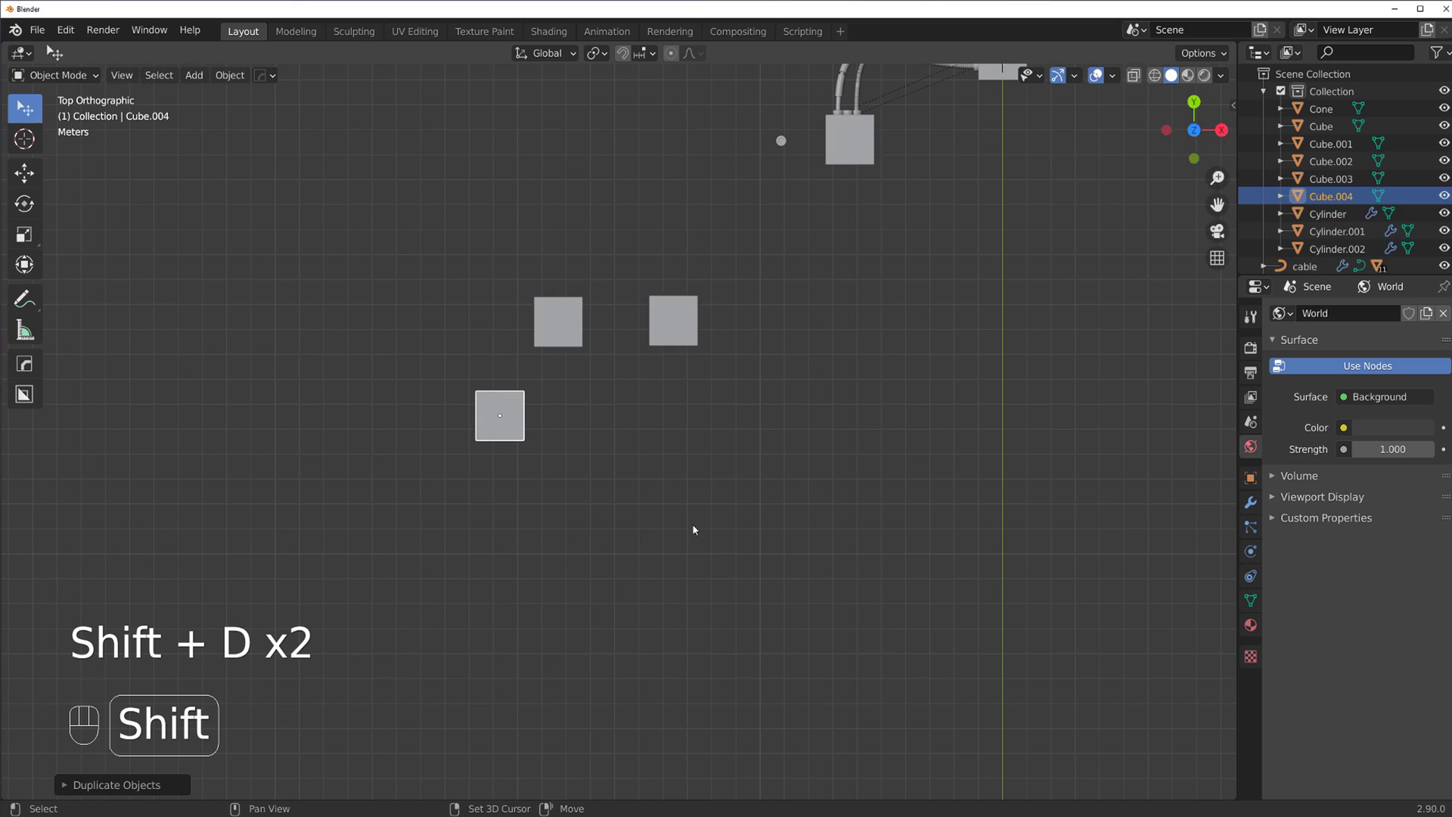
pyautogui.press('shift+d')
pyautogui.press('shift+d')
pyautogui.press('shift+d')
pyautogui.press('shift+d')
pyautogui.press('shift+d')
pyautogui.press('shift+d')
pyautogui.press('shift+d')
pyautogui.press('shift+d')
pyautogui.press('shift+d')
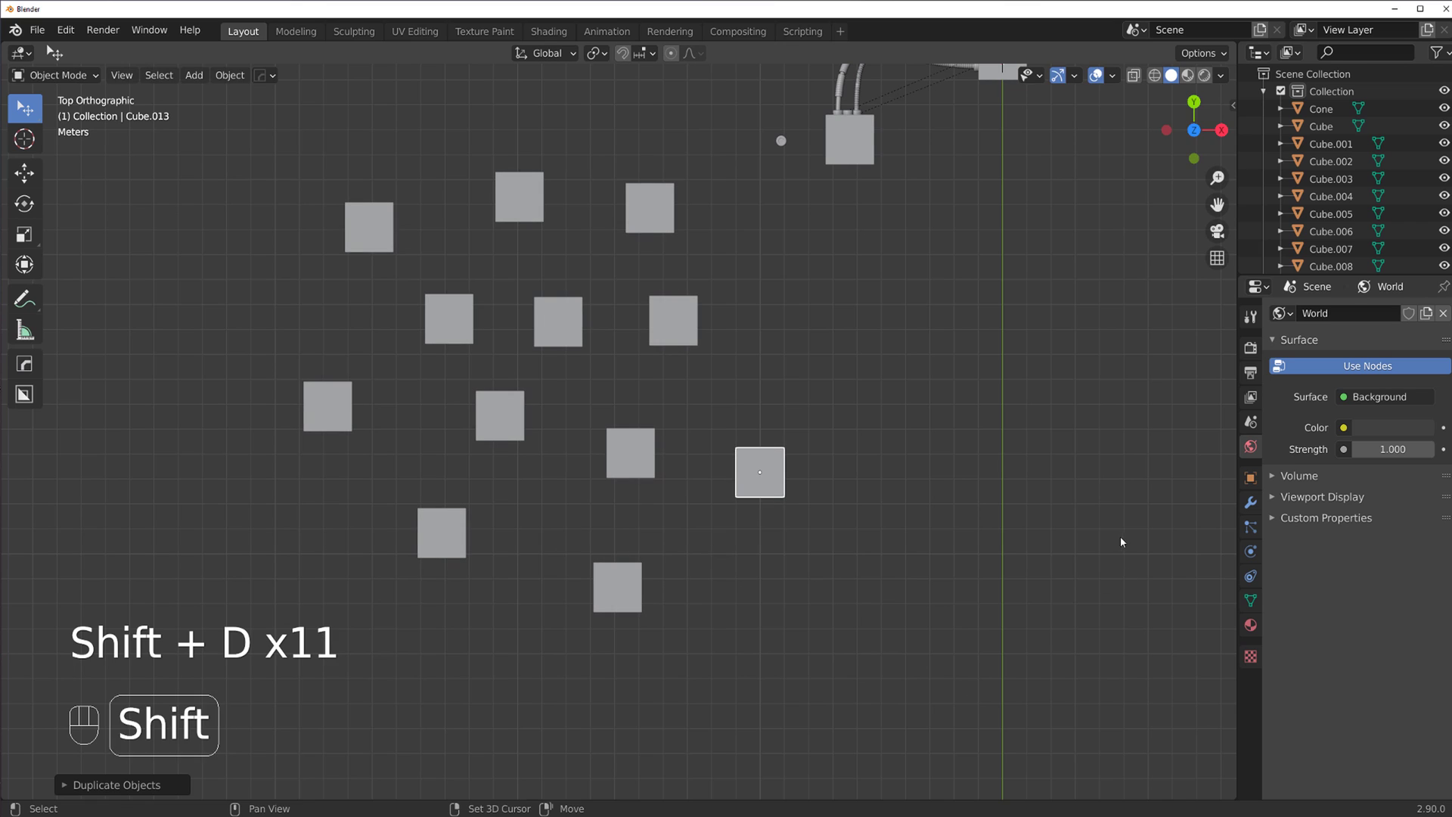
pyautogui.press('shift+d')
# Select all cubes in the cluster and run Cablerator > Create from Selected Objects
pyautogui.moveTo(798, 396); pyautogui.dragTo(705, 158)
pyautogui.middleClick(820, 302)
pyautogui.click(779, 314)
pyautogui.press('b')
pyautogui.middleClick(870, 503)
pyautogui.moveTo(845, 482); pyautogui.dragTo(829, 406)
pyautogui.middleClick(805, 418)
pyautogui.press('shift+alt+c')
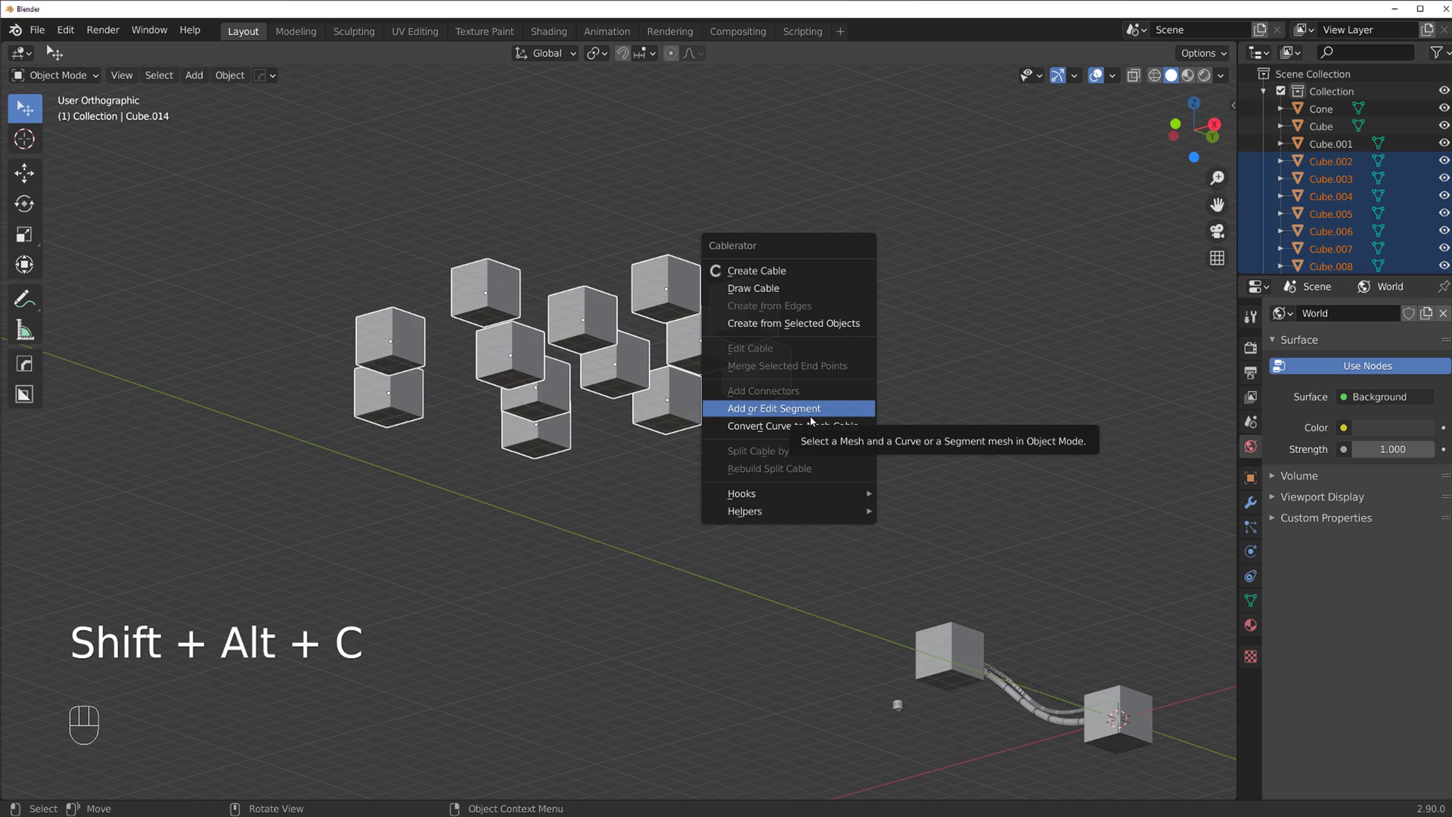
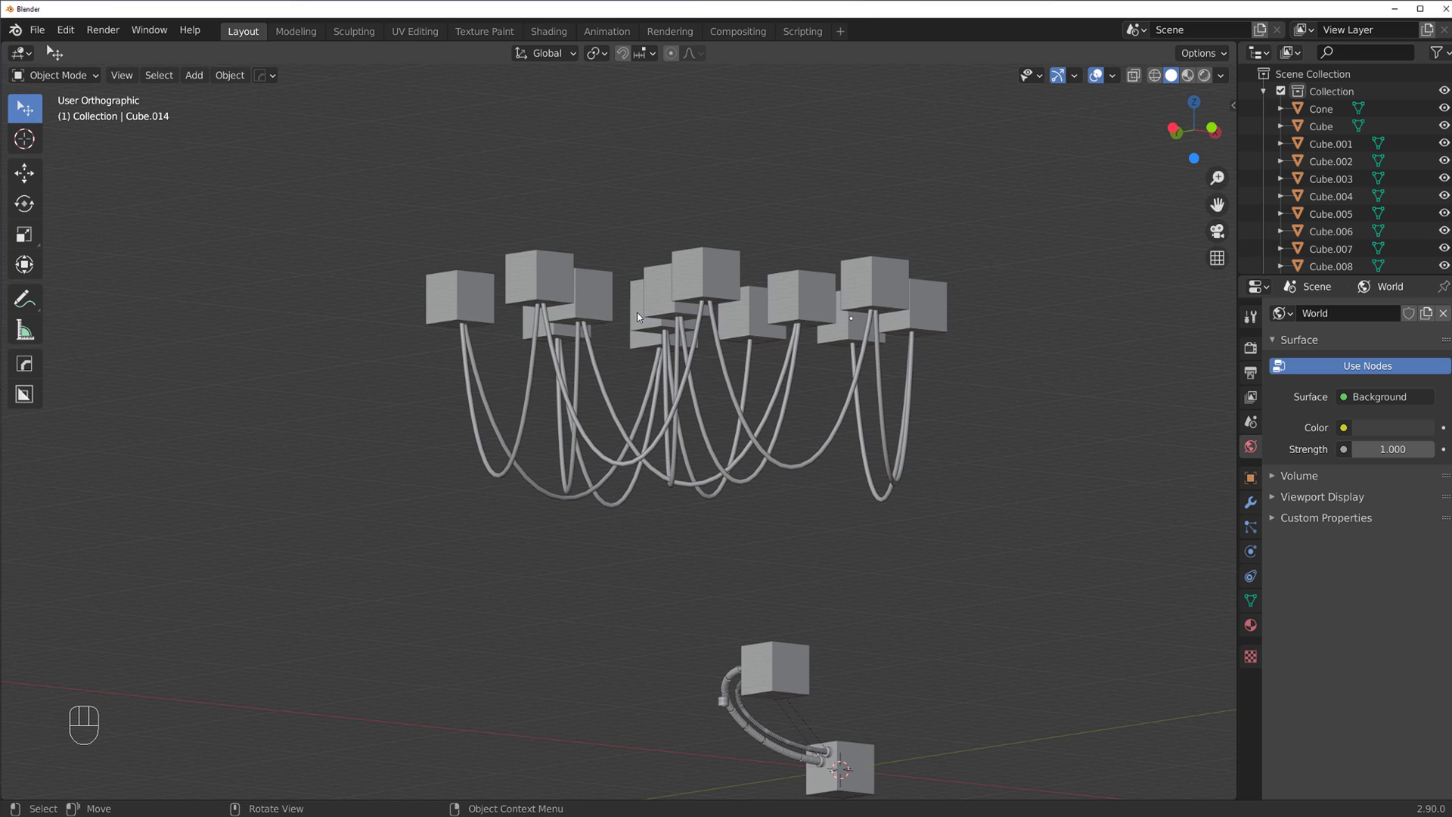
# Orbit around the cluster to inspect the sagging cables between the cubes
pyautogui.moveTo(591, 368); pyautogui.dragTo(724, 375)
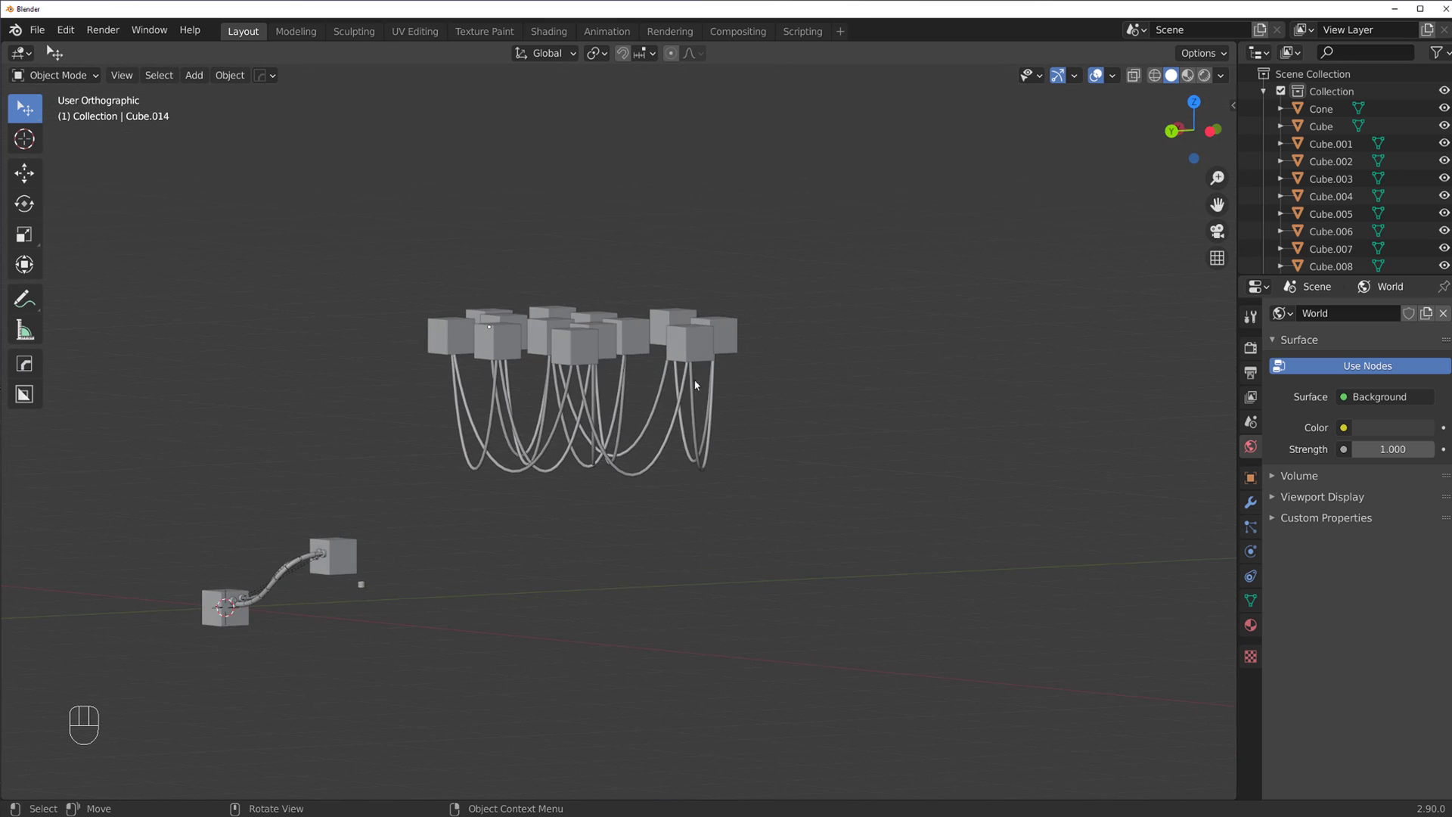
pyautogui.press('KP_5')
pyautogui.press('shift+a')
pyautogui.moveTo(535, 421); pyautogui.dragTo(485, 415)
pyautogui.middleClick(484, 415)
pyautogui.middleClick(437, 438)
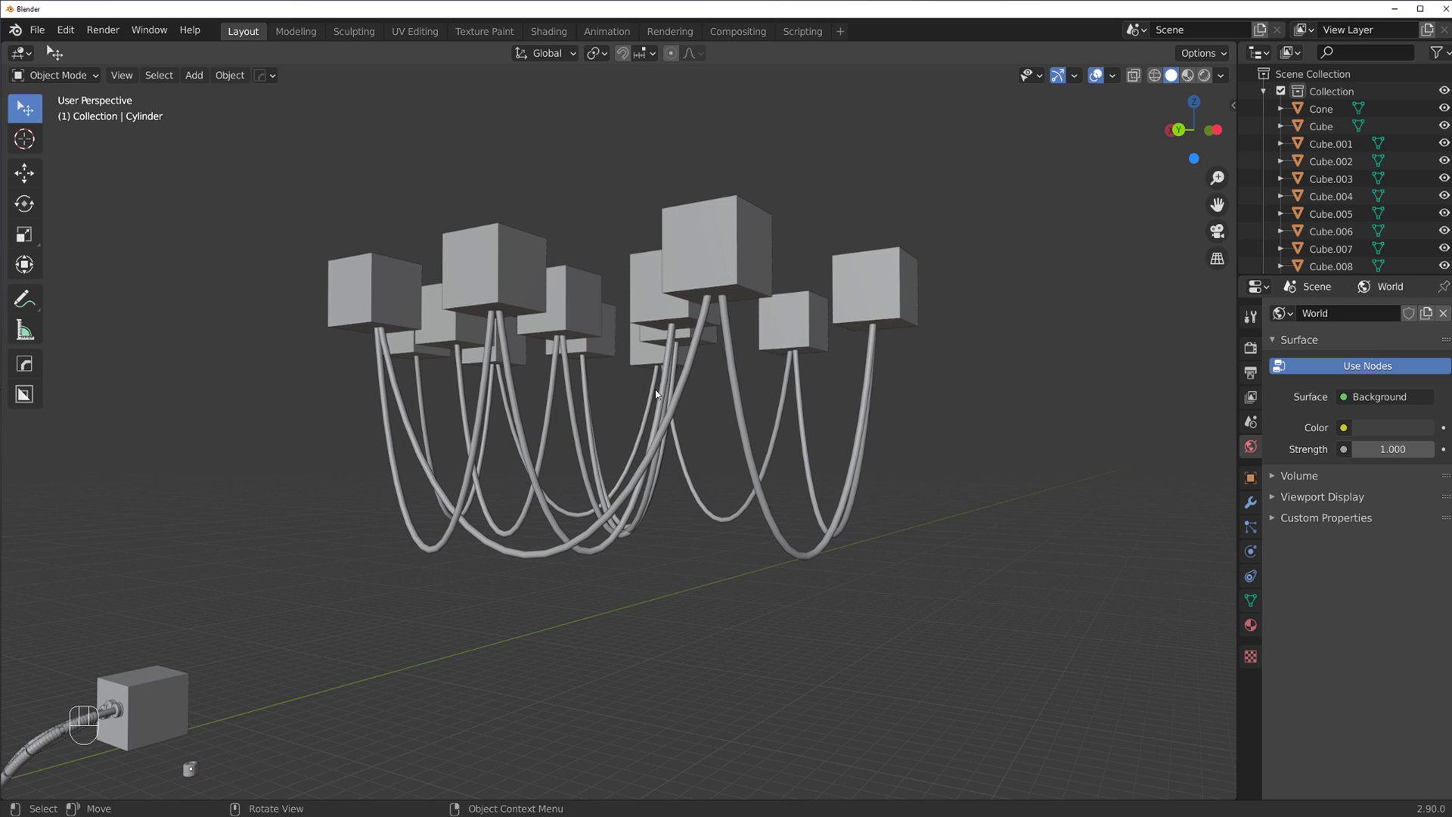
pyautogui.moveTo(630, 355); pyautogui.dragTo(491, 352)
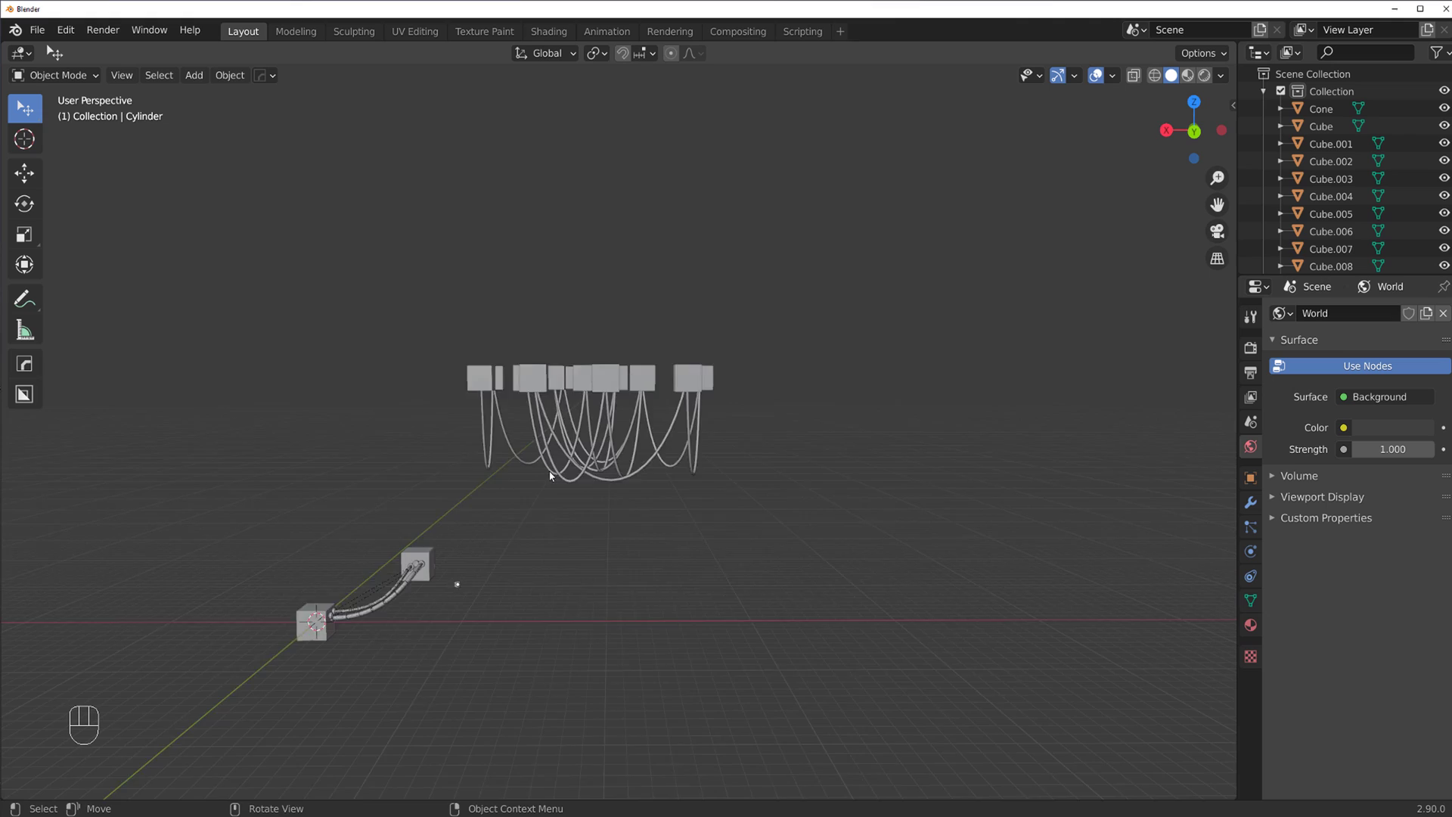
pyautogui.middleClick(555, 455)
pyautogui.moveTo(488, 467); pyautogui.dragTo(634, 419)
pyautogui.moveTo(468, 485); pyautogui.dragTo(622, 486)
pyautogui.moveTo(695, 464); pyautogui.dragTo(769, 441)
# Duplicate one more cube and move it away from the cluster
pyautogui.click(603, 198)
pyautogui.press('shift+d')
pyautogui.press('shift+d')
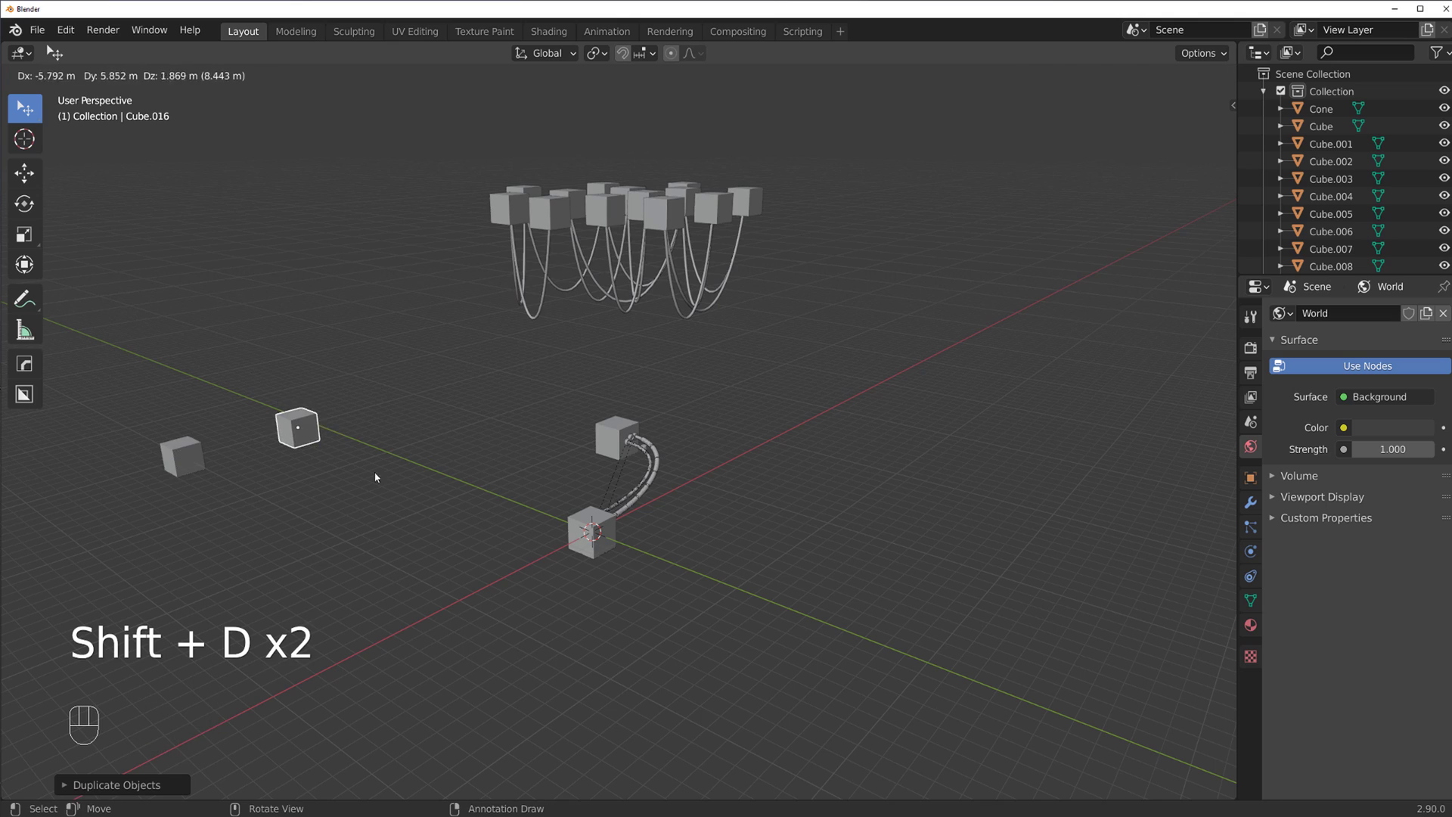
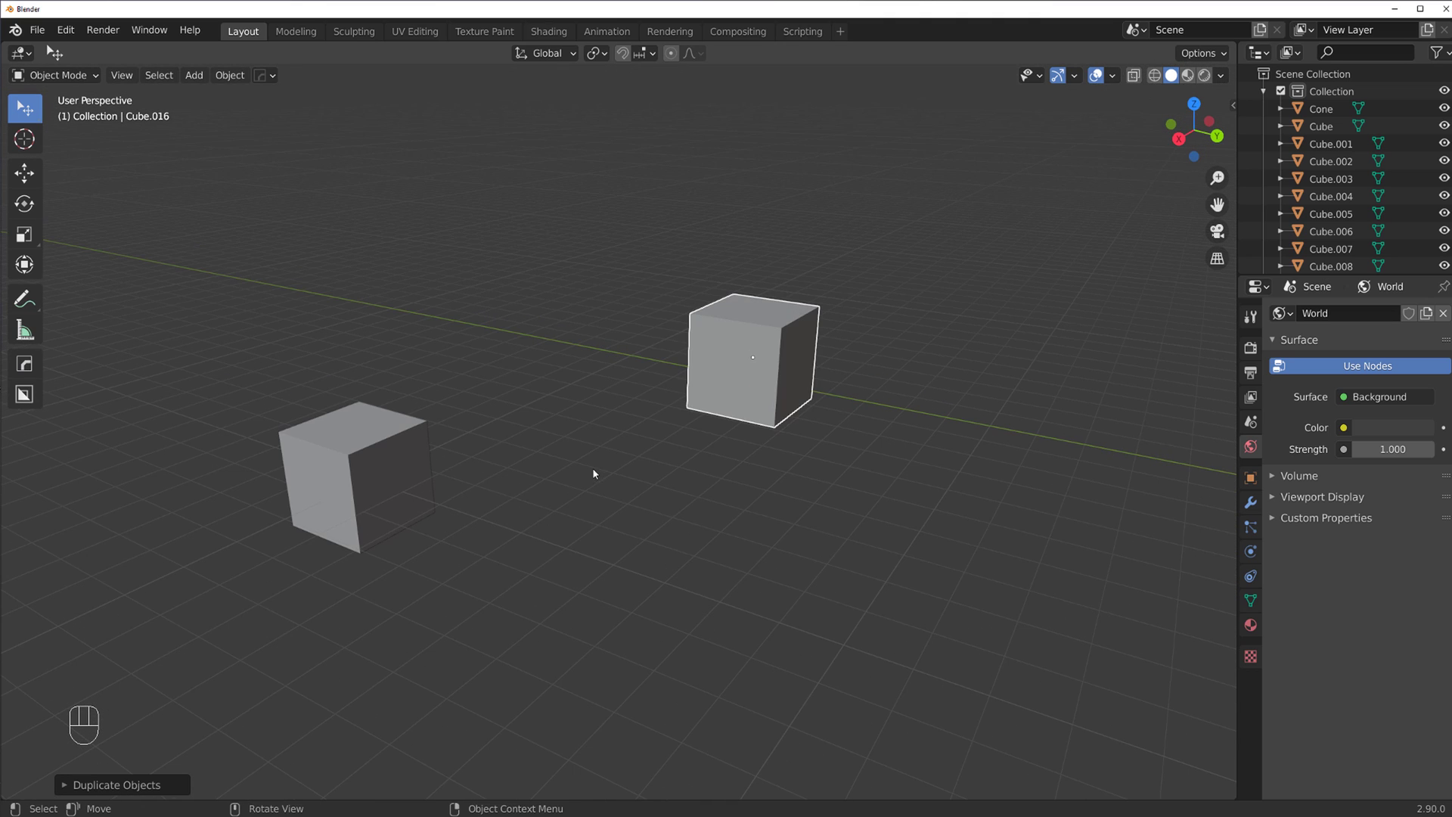
# Create a Cablerator cable from a point on the standalone cube to the flat object
pyautogui.press('shift+alt+c')
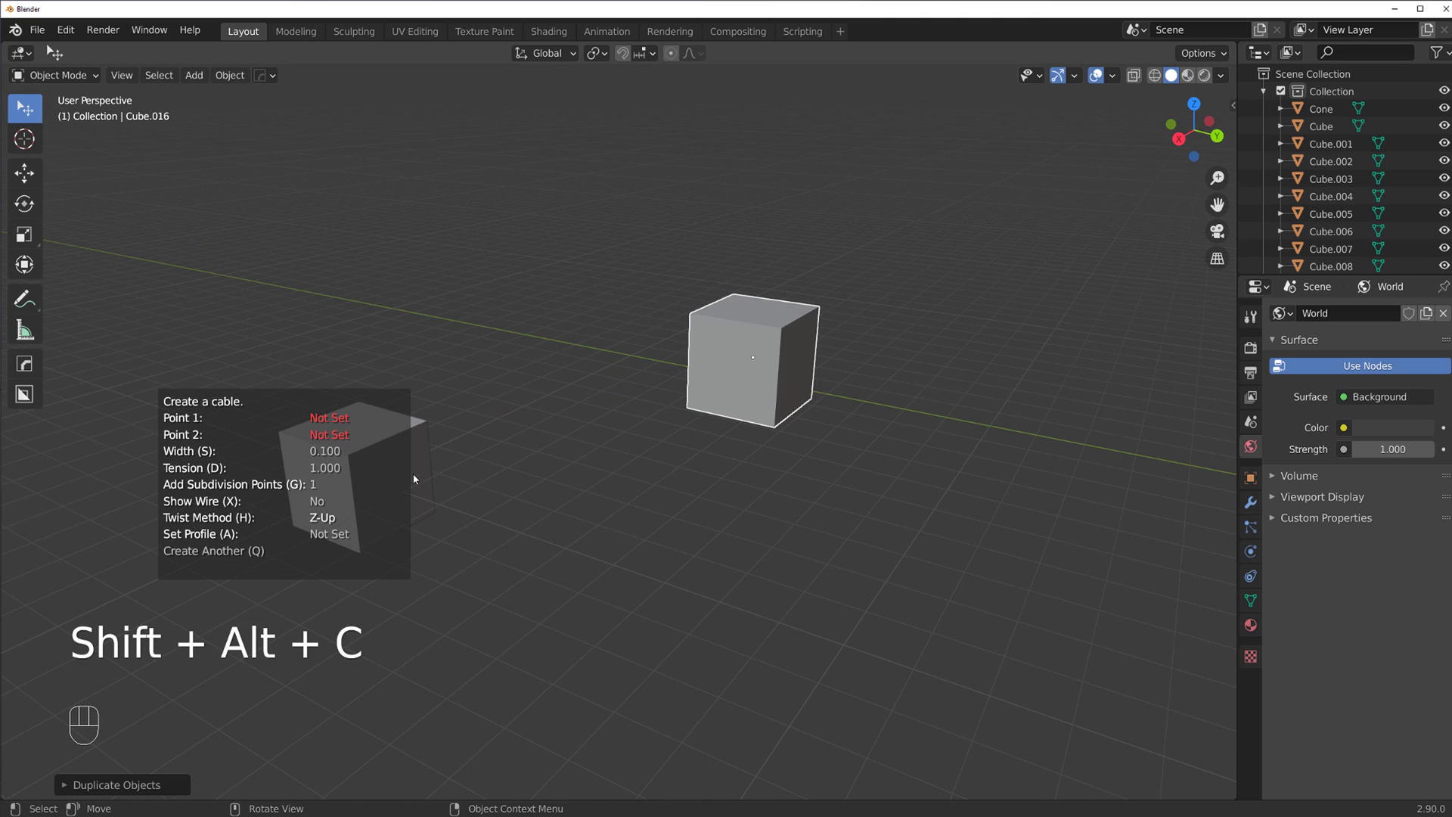
pyautogui.moveTo(724, 463); pyautogui.dragTo(779, 460)
pyautogui.moveTo(779, 460); pyautogui.dragTo(821, 450)
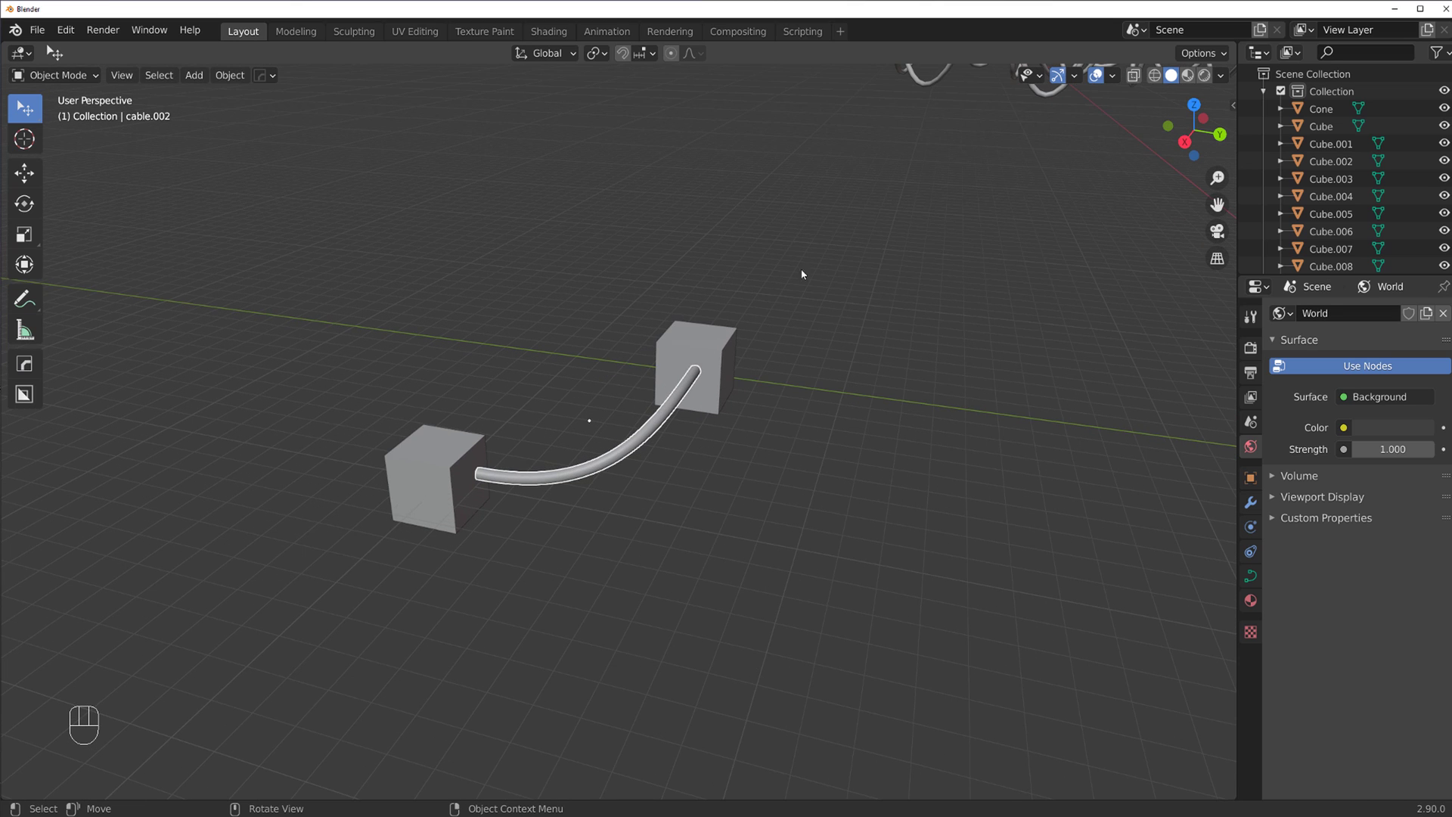
# Look down on the new cable and bring up the Add menu for a new object
pyautogui.moveTo(839, 501); pyautogui.dragTo(593, 529)
pyautogui.press('`')
pyautogui.click(703, 352)
# Add a Bezier circle, move it aside and scale it as the large profile circle
pyautogui.press('shift+a')
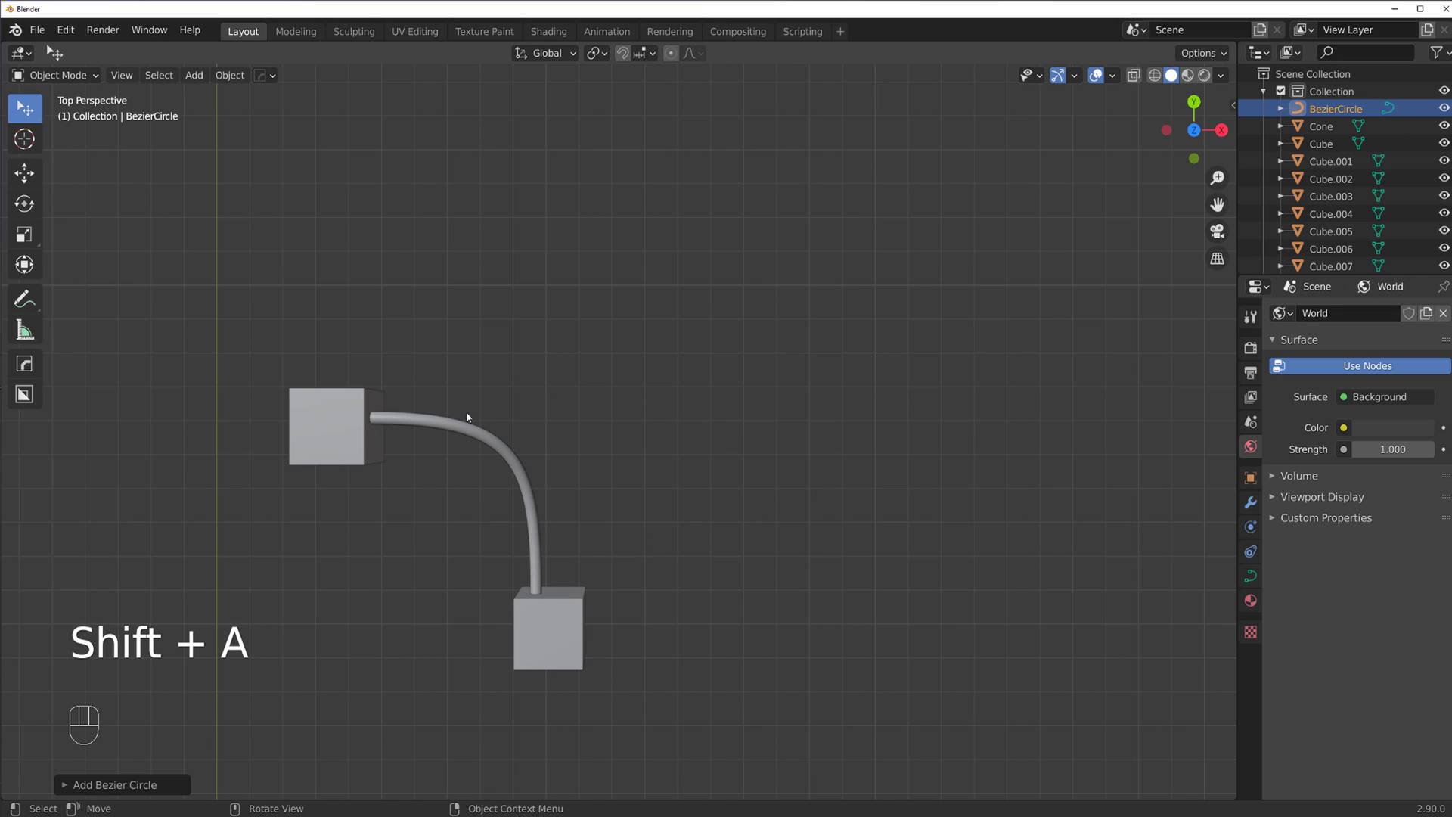
pyautogui.press('g')
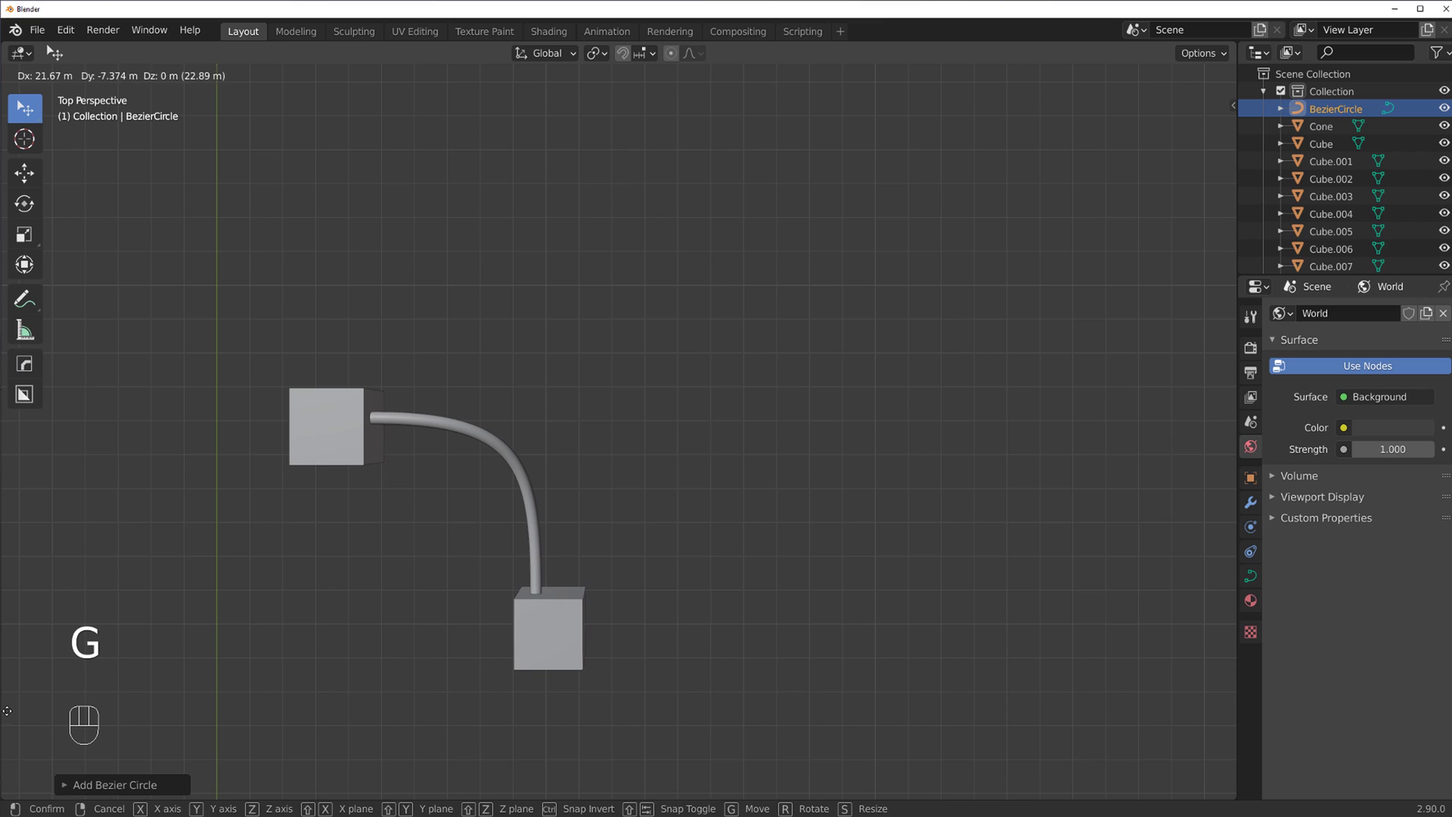
pyautogui.press('g')
pyautogui.moveTo(626, 375); pyautogui.dragTo(745, 485)
pyautogui.press('s')
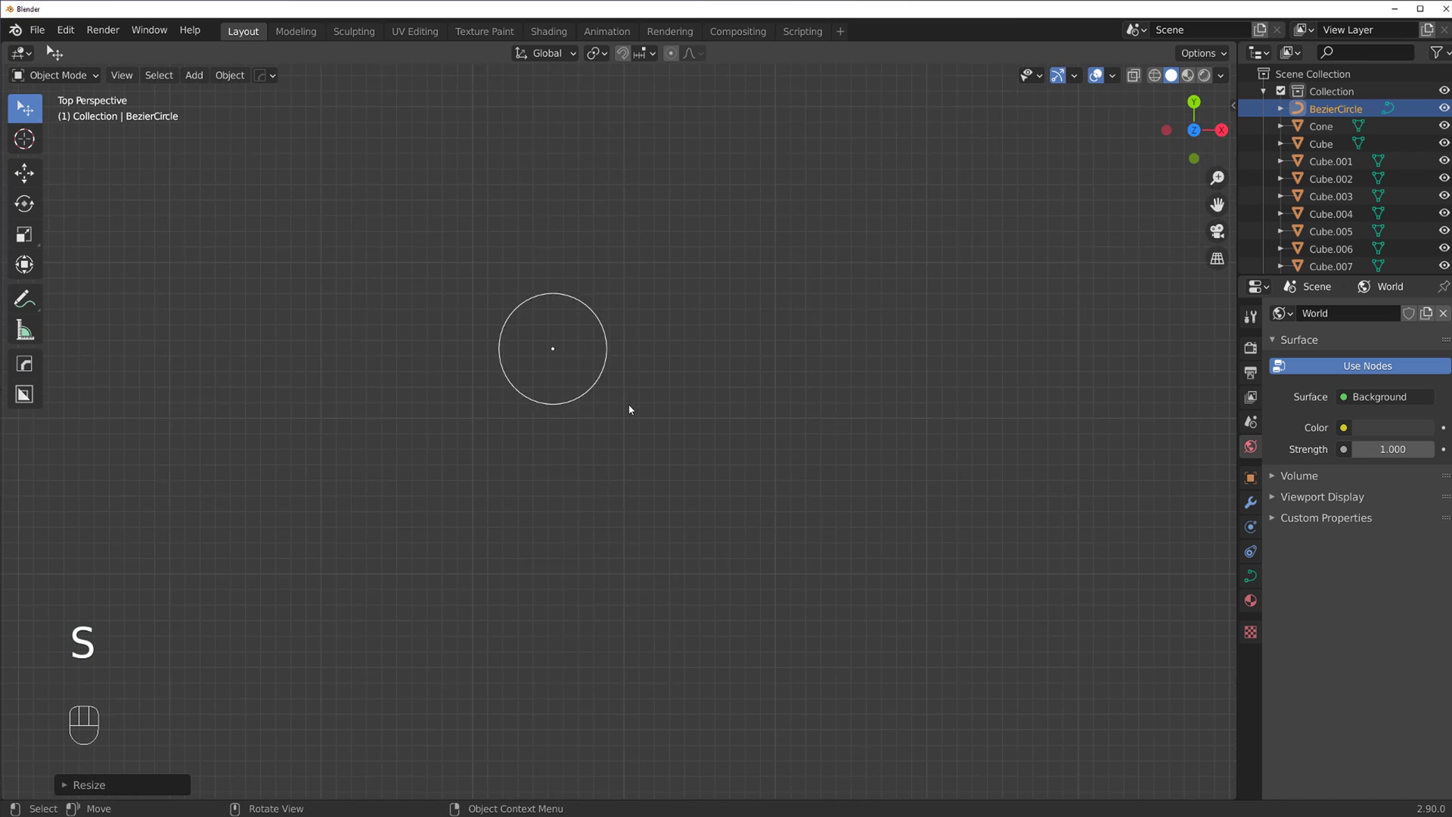
# Duplicate and shrink the circle into four small copies arranged around the large one
pyautogui.press('shift+d')
pyautogui.press('s')
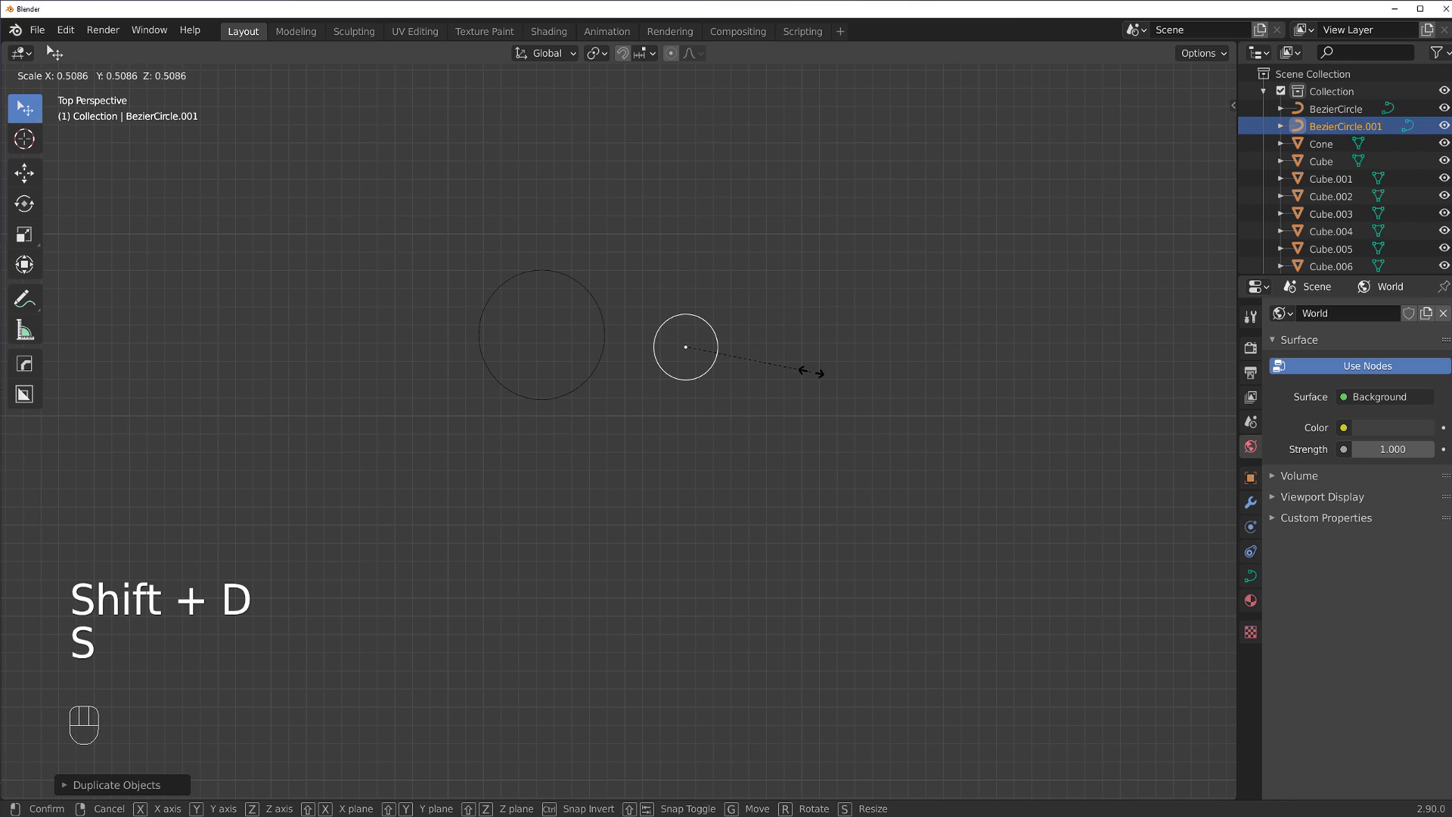
pyautogui.press('g')
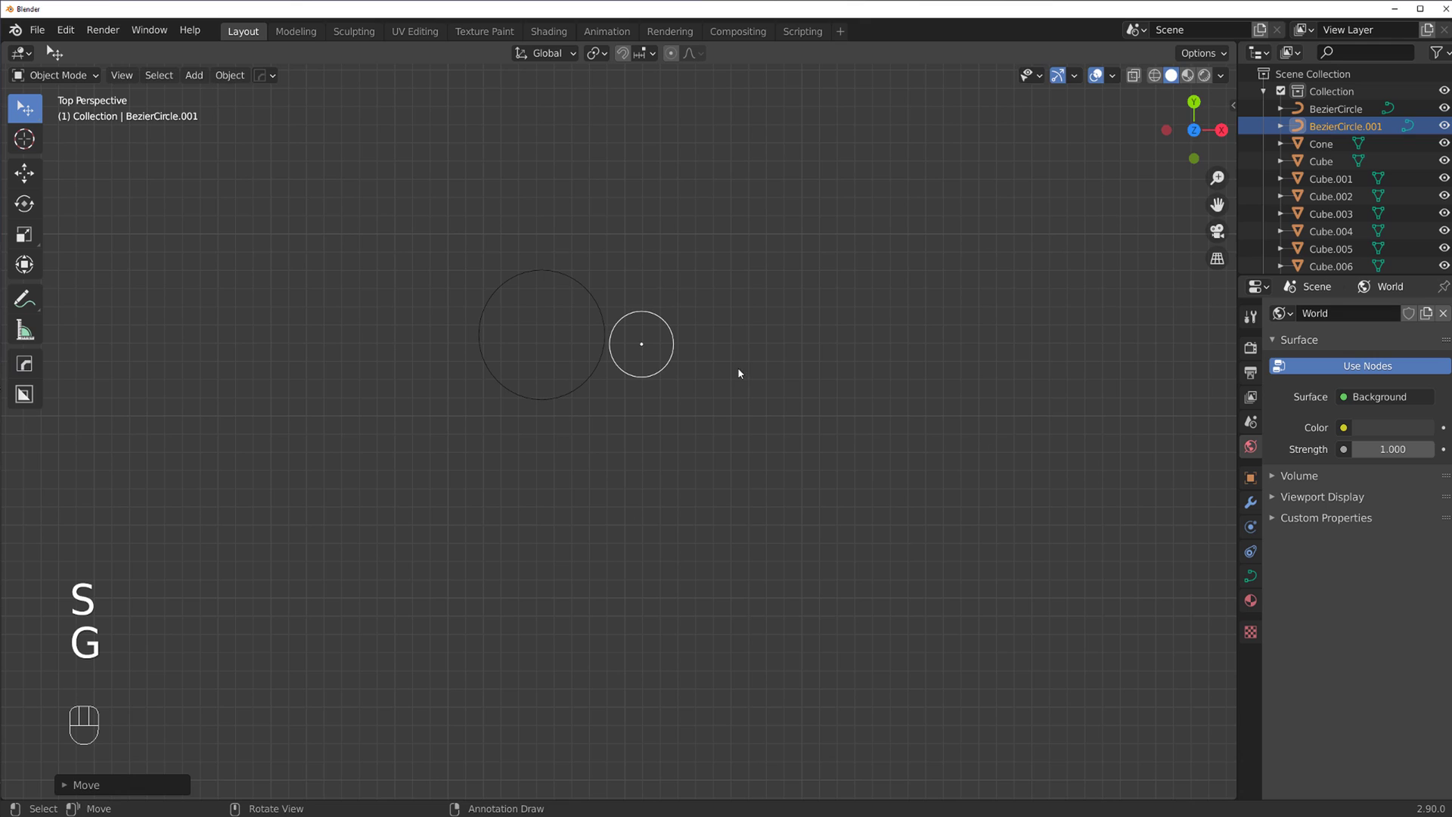
pyautogui.press('shift+d')
pyautogui.press('s')
pyautogui.press('g')
pyautogui.press('shift+d')
pyautogui.press('s')
pyautogui.press('g')
pyautogui.press('shift+d')
pyautogui.press('s')
pyautogui.press('g')
# Select all five circles and join them into one profile curve with Ctrl+J
pyautogui.click(771, 373)
pyautogui.press('b')
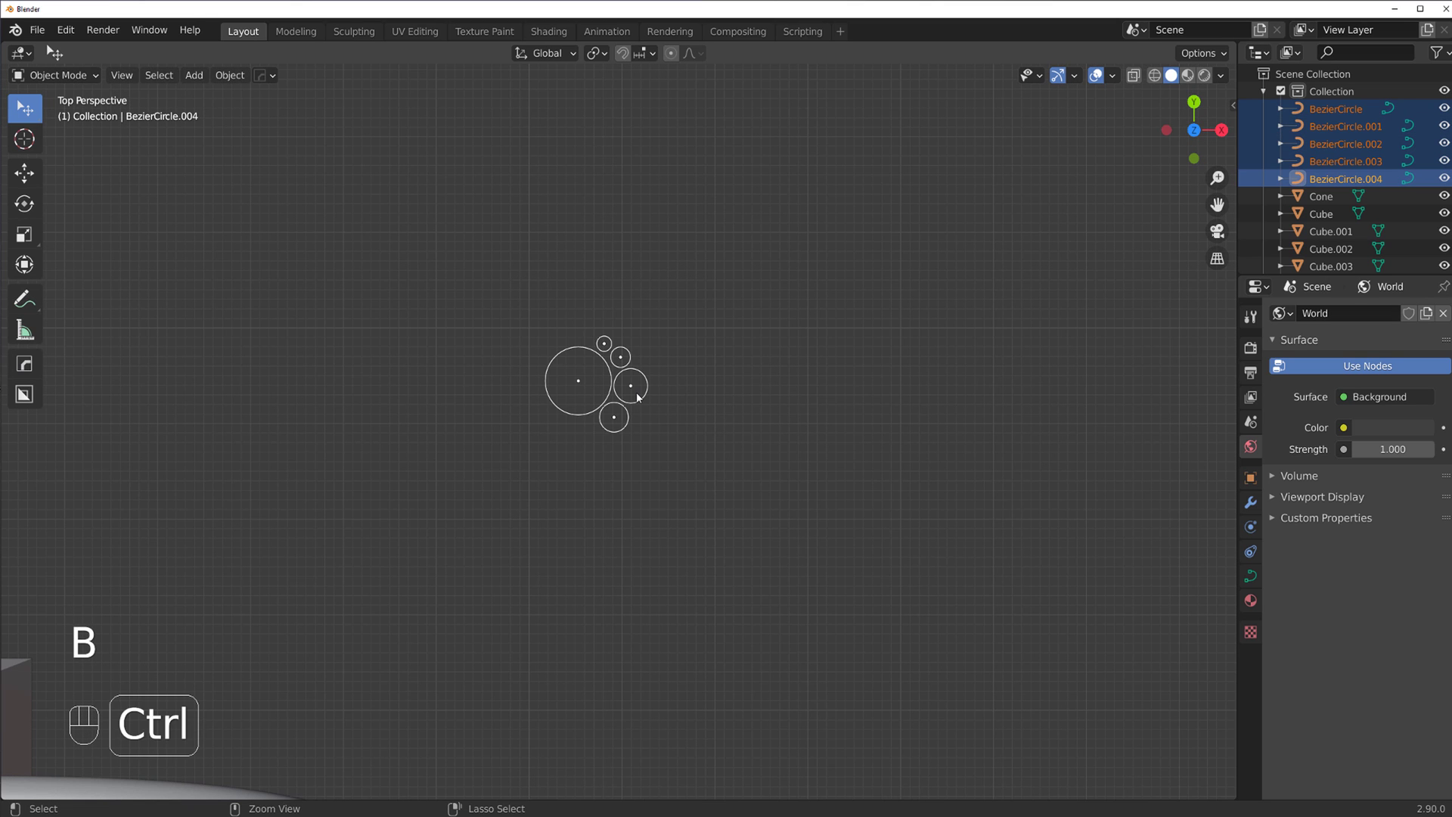
pyautogui.press('ctrl+j')
# Select the cube-to-plane cable and start Cablerator Edit Cable on it
pyautogui.moveTo(686, 437); pyautogui.dragTo(504, 279)
pyautogui.moveTo(559, 350); pyautogui.dragTo(668, 374)
pyautogui.press('KP_5')
pyautogui.press('KP_5')
pyautogui.click(481, 323)
pyautogui.click(472, 351)
pyautogui.press('shift+alt+c')
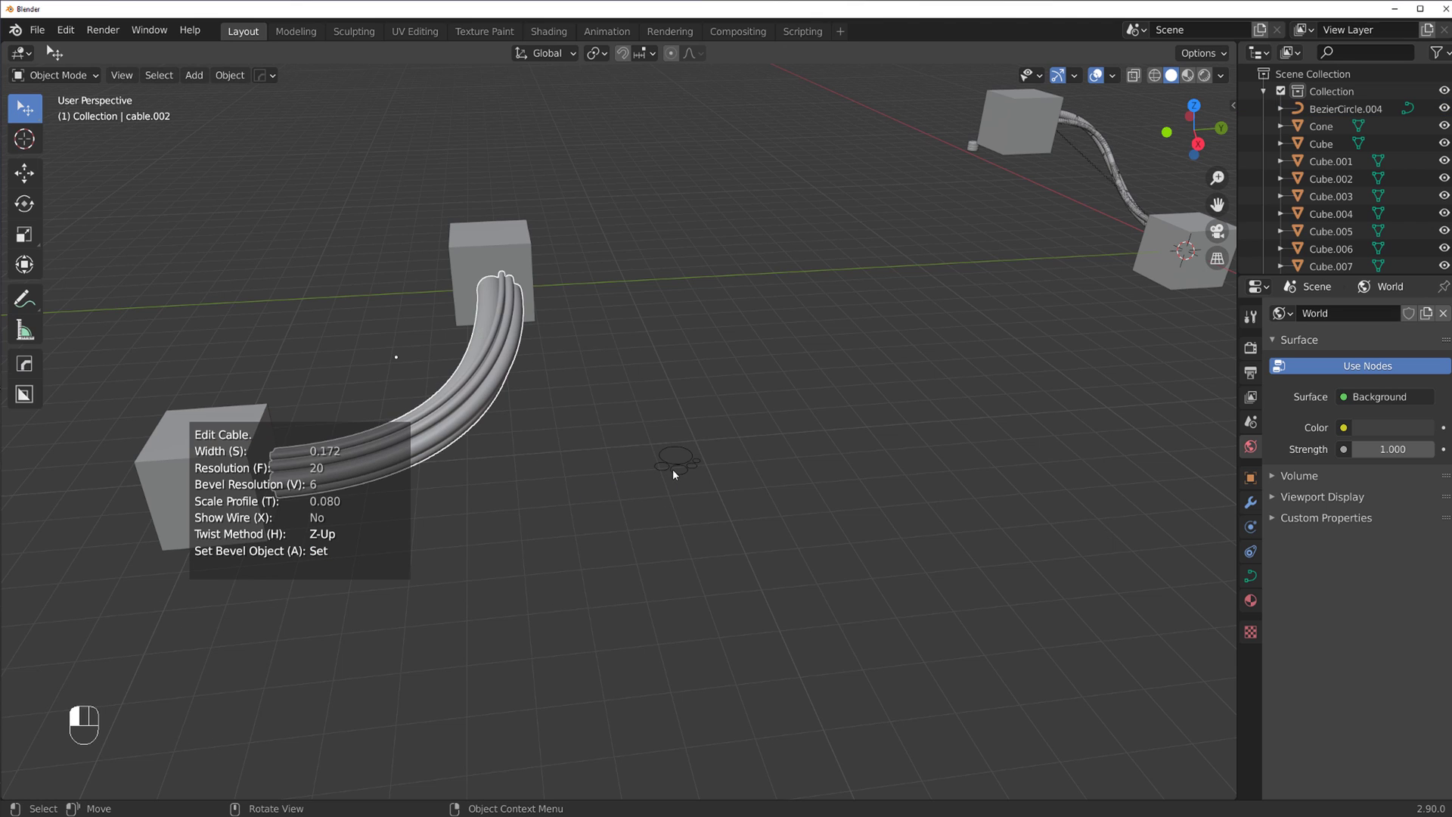
# Apply the circle cluster as cable.002's profile and move its control points in Edit Mode
pyautogui.moveTo(616, 387); pyautogui.dragTo(655, 381)
pyautogui.press('shift+alt+c')
pyautogui.press('Tab')
pyautogui.press('g')
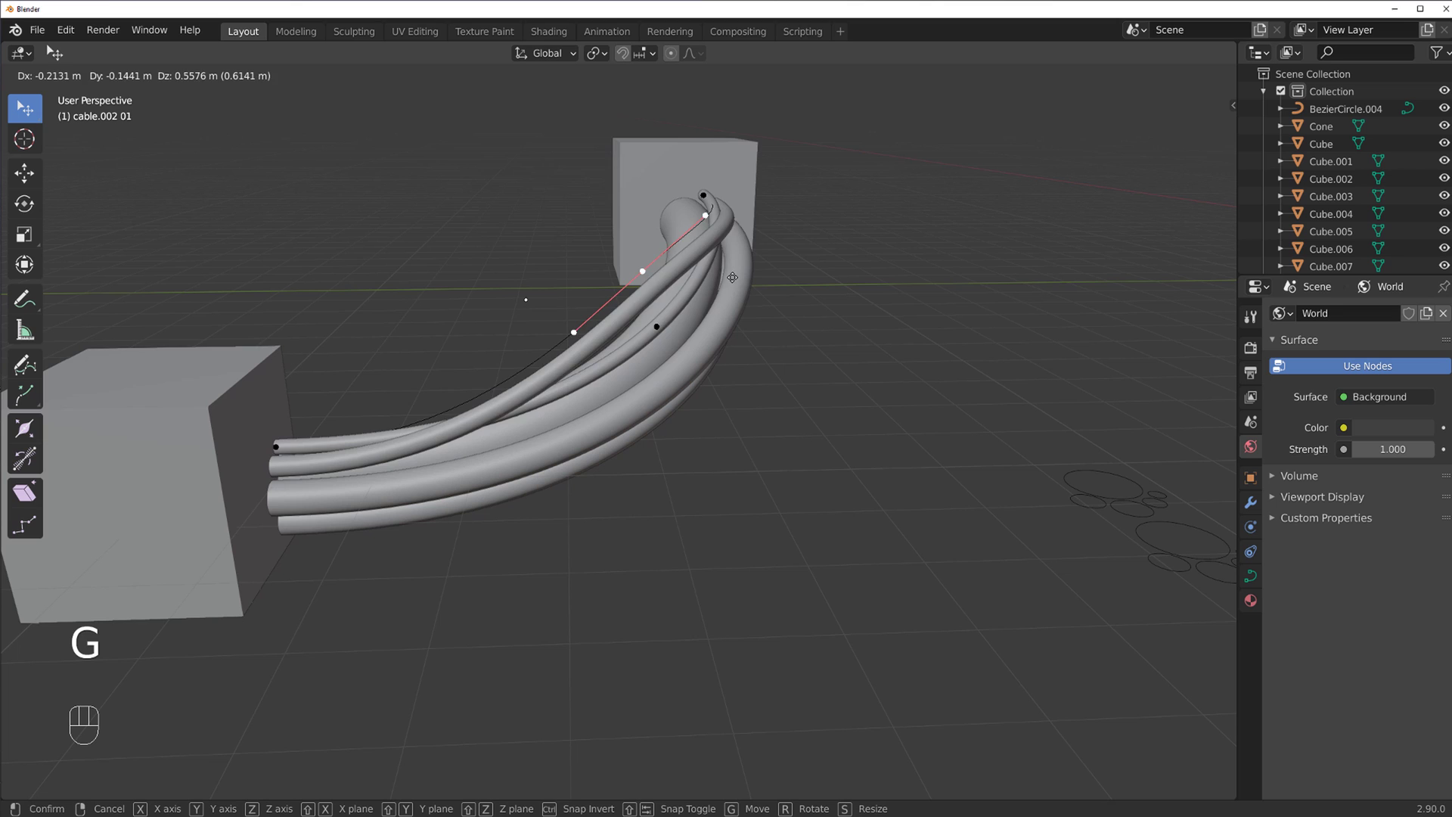
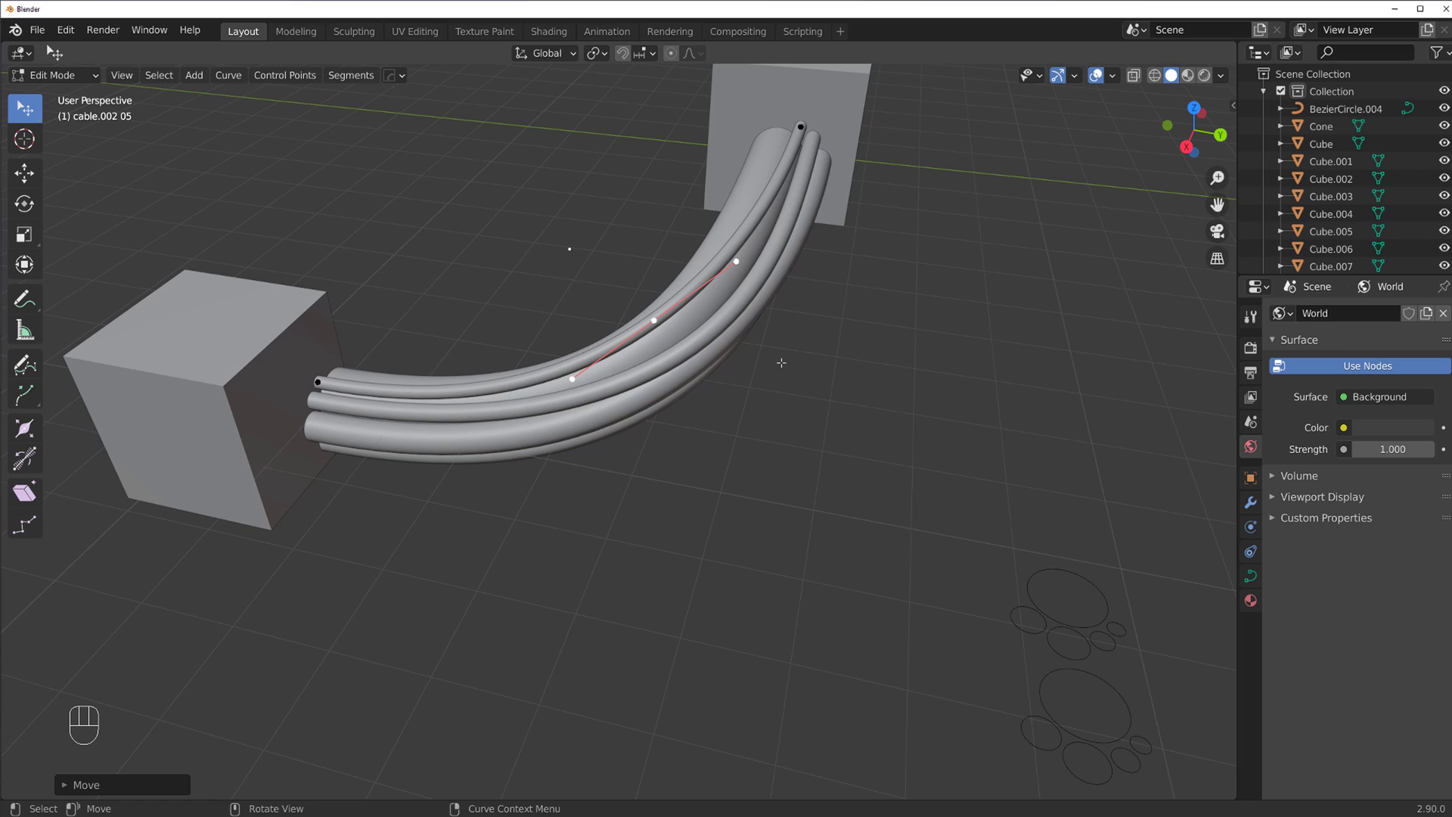
pyautogui.press('shift+alt+c')
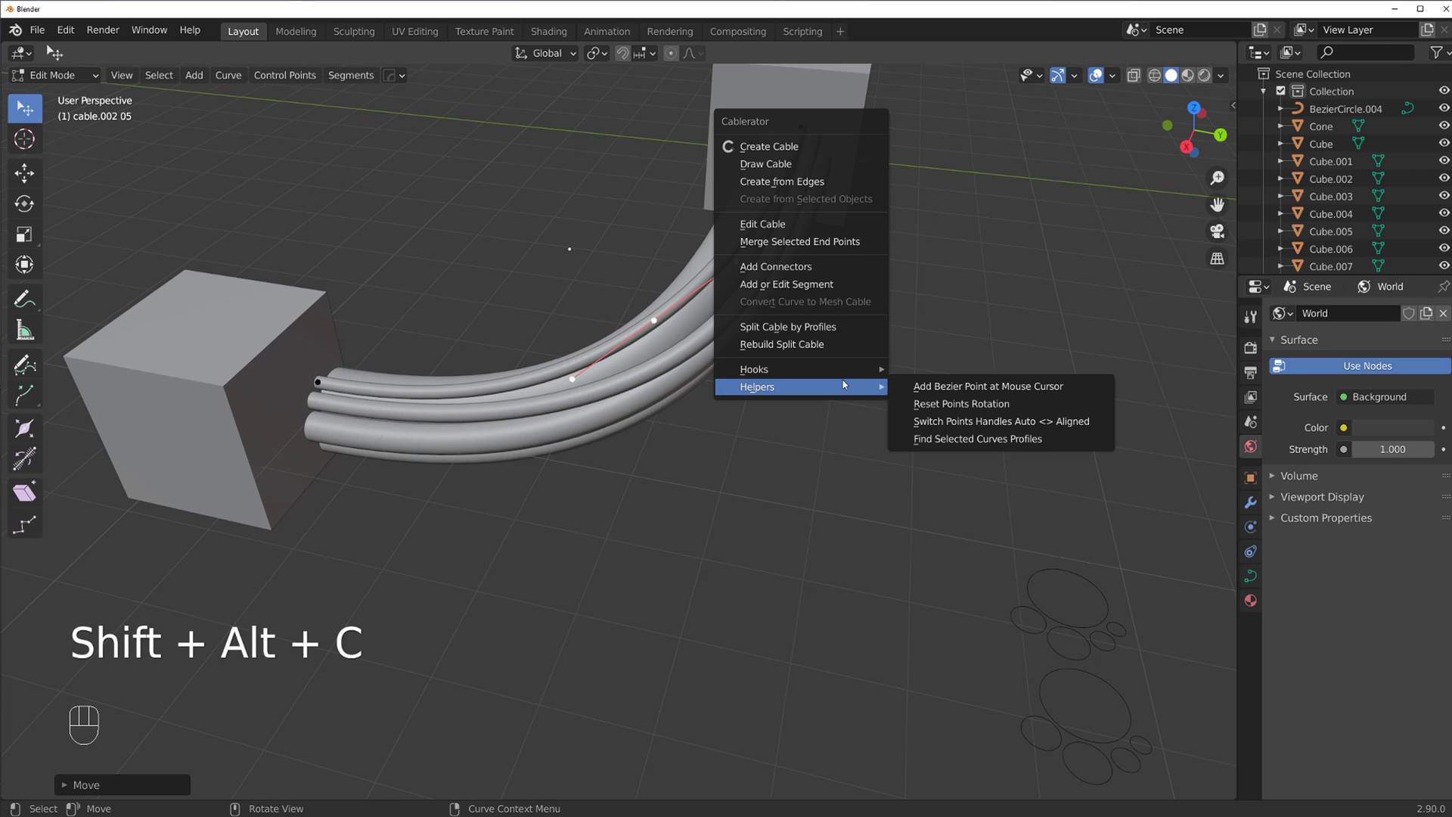
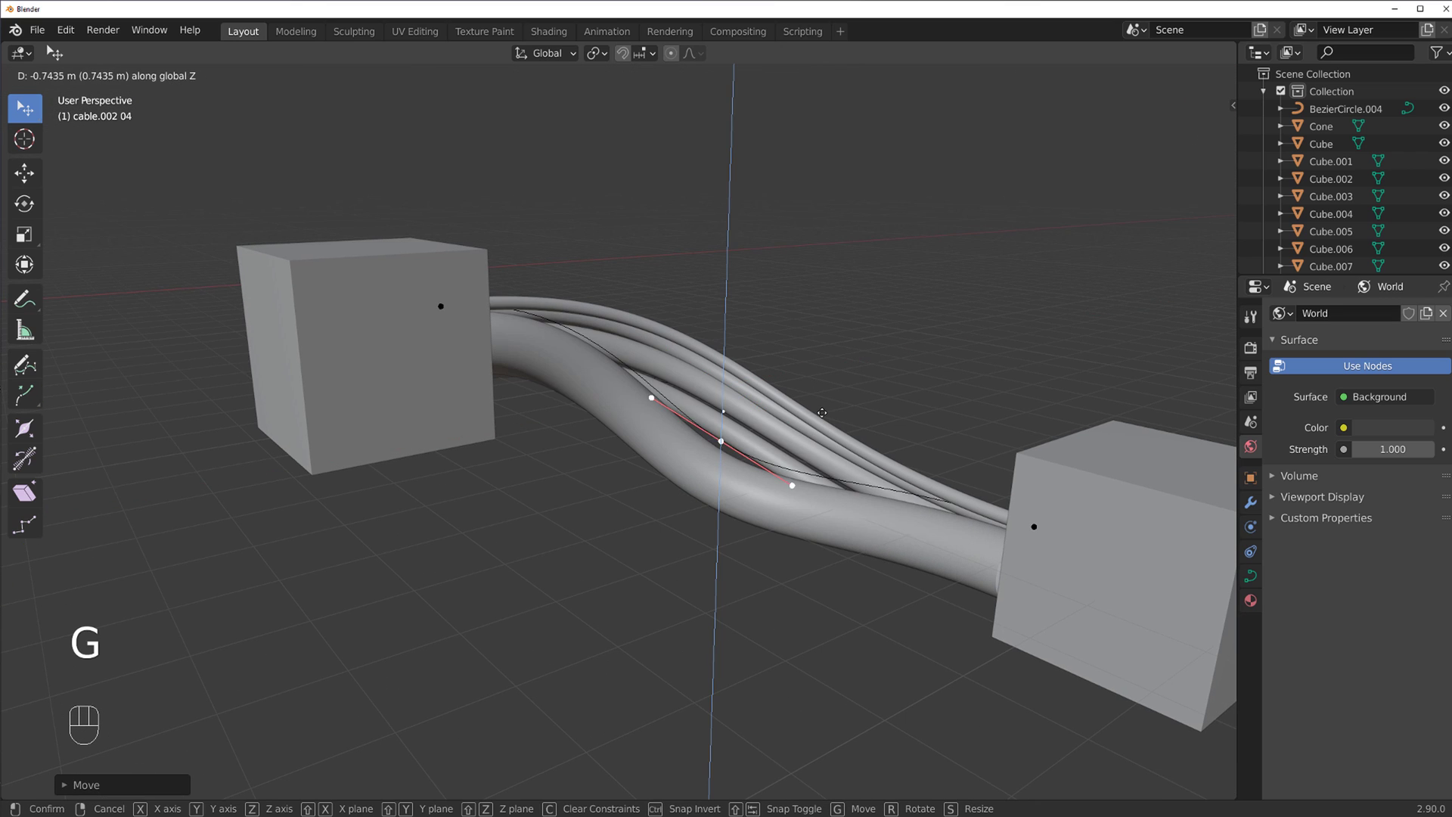
# Leave Edit Mode, select the bundle and split it into separate strand objects with Cablerator
pyautogui.press('Tab')
pyautogui.moveTo(765, 354); pyautogui.dragTo(546, 361)
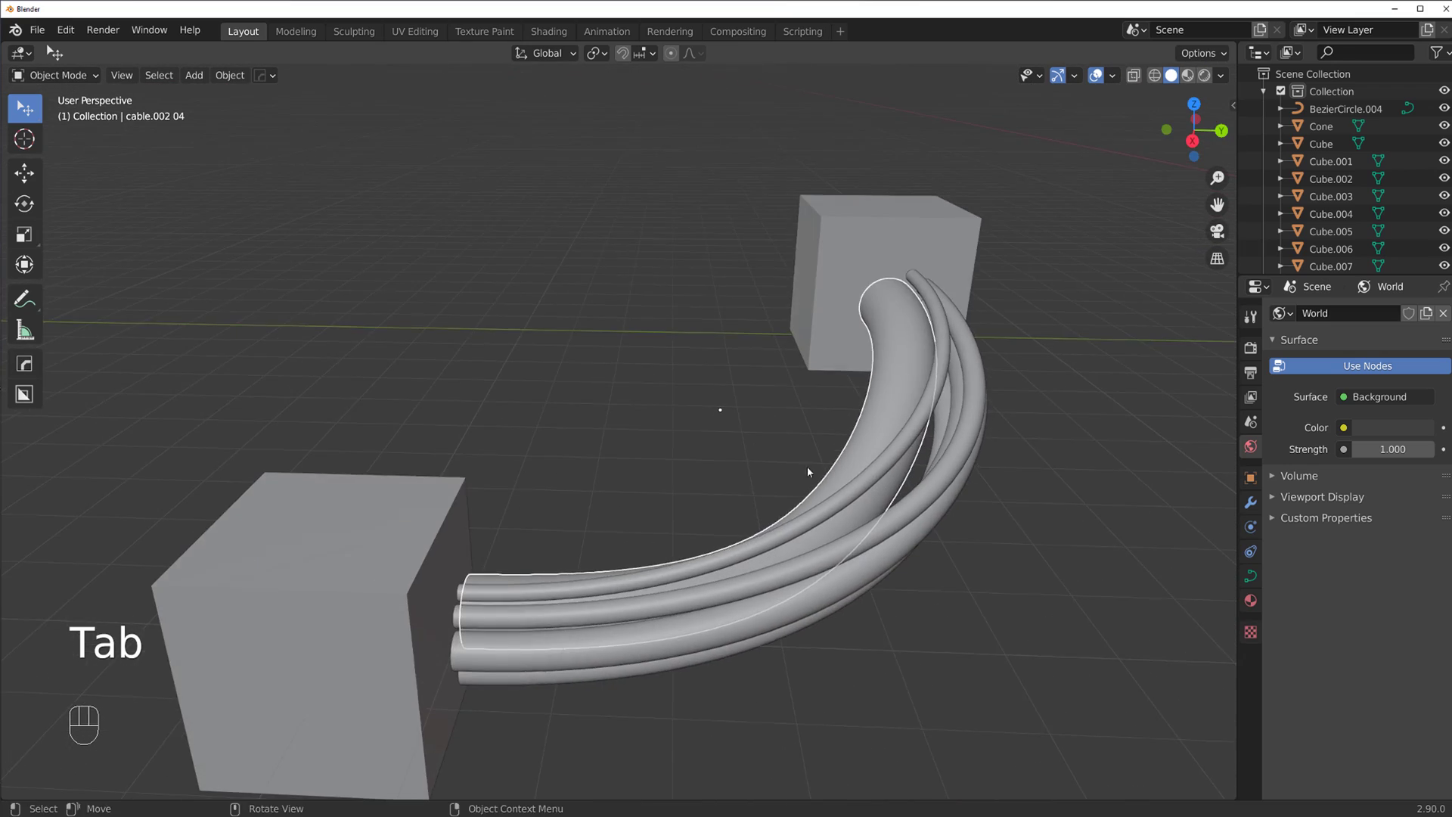
pyautogui.click(505, 330)
pyautogui.moveTo(448, 274); pyautogui.dragTo(419, 240)
pyautogui.click(466, 400)
pyautogui.moveTo(587, 383); pyautogui.dragTo(711, 392)
pyautogui.click(712, 393)
pyautogui.moveTo(841, 390); pyautogui.dragTo(751, 452)
pyautogui.middleClick(660, 421)
pyautogui.middleClick(503, 346)
pyautogui.middleClick(468, 340)
pyautogui.middleClick(473, 326)
pyautogui.press('b')
pyautogui.press('shift+alt+c')
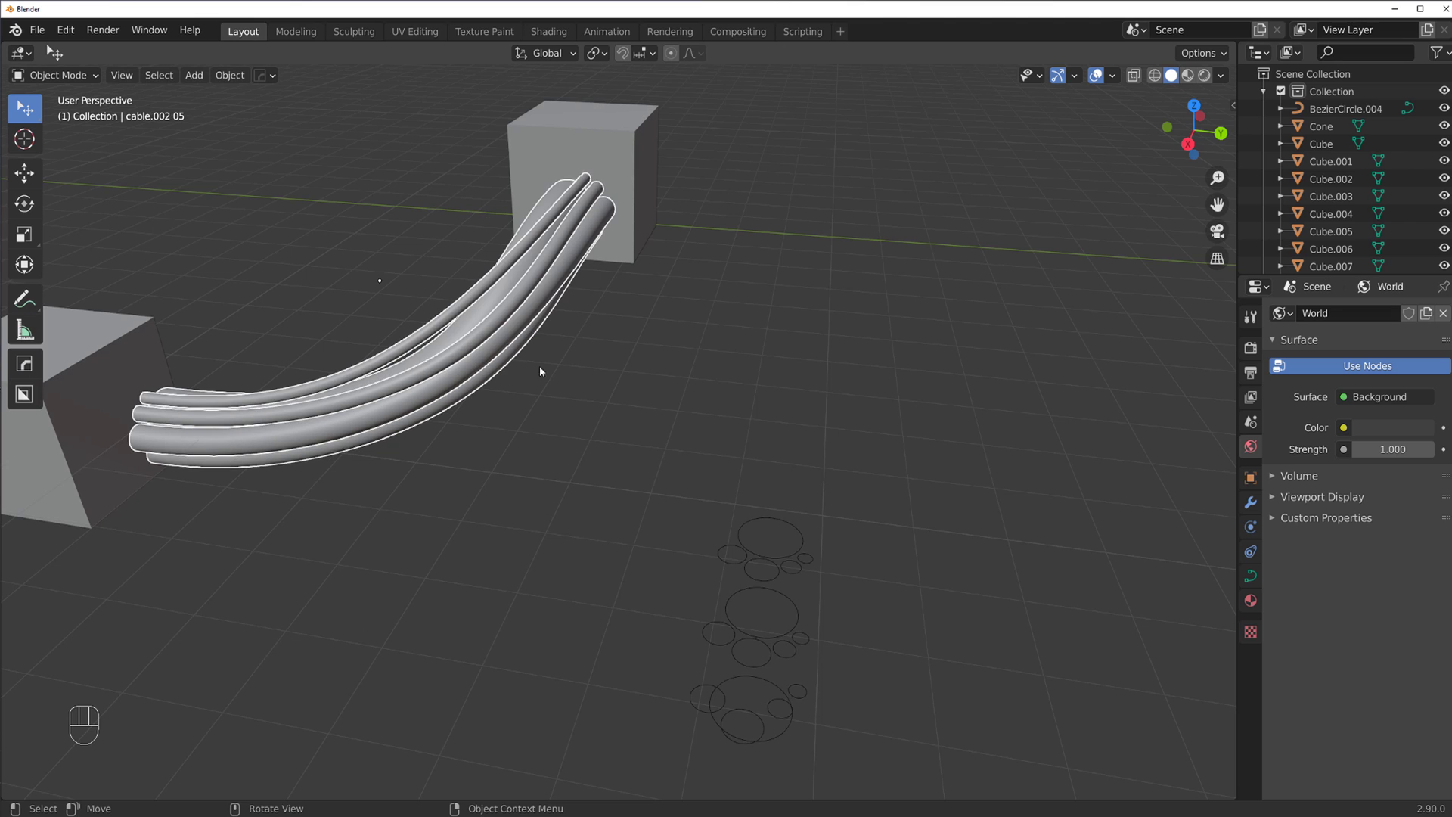
# Select the separated strands and set each one's origin to its own geometry
pyautogui.moveTo(514, 315); pyautogui.dragTo(527, 374)
pyautogui.moveTo(527, 374); pyautogui.dragTo(558, 368)
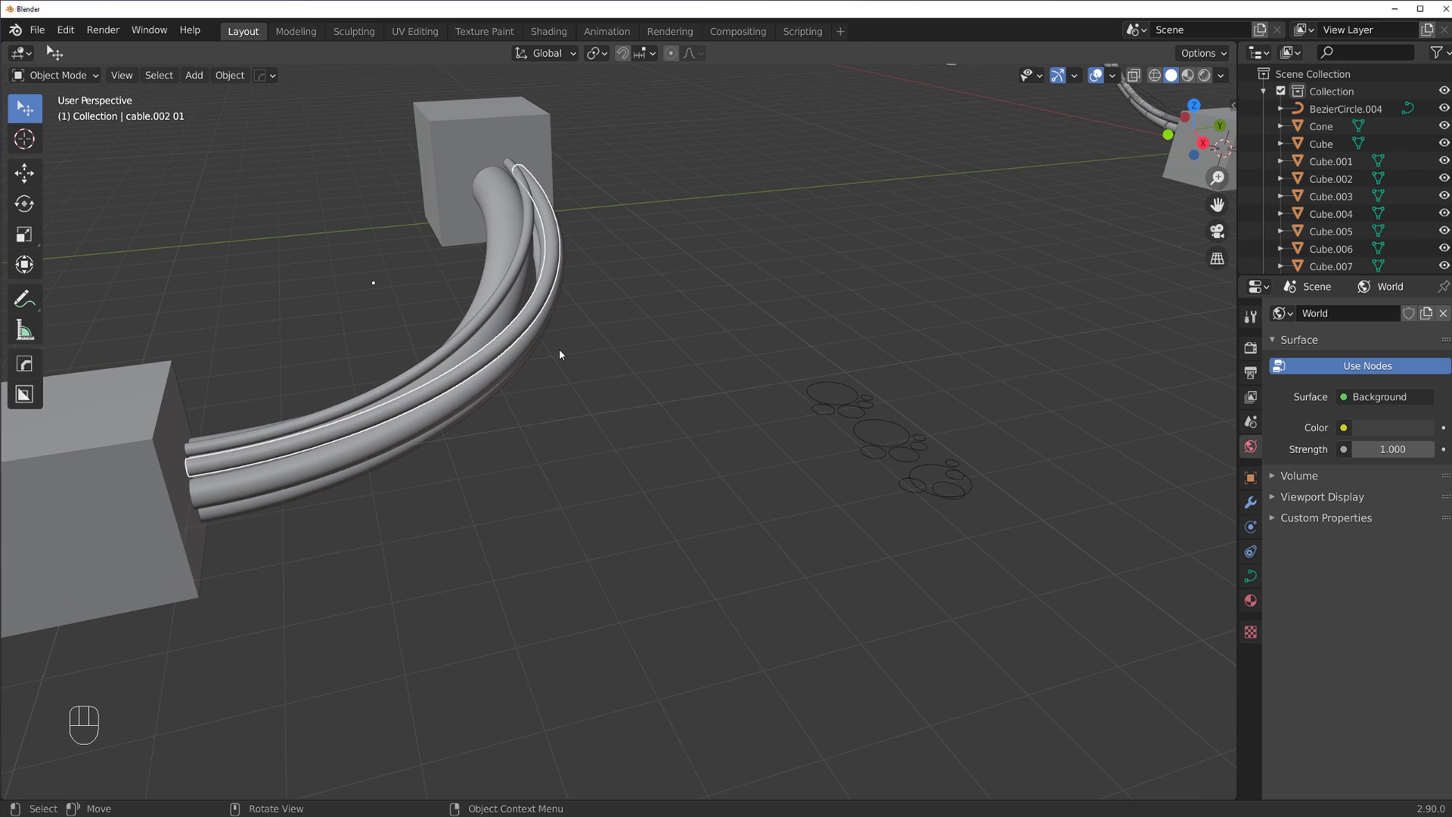
pyautogui.moveTo(467, 355); pyautogui.dragTo(311, 333)
pyautogui.click(447, 383)
pyautogui.click(589, 411)
pyautogui.click(597, 326)
pyautogui.press('b')
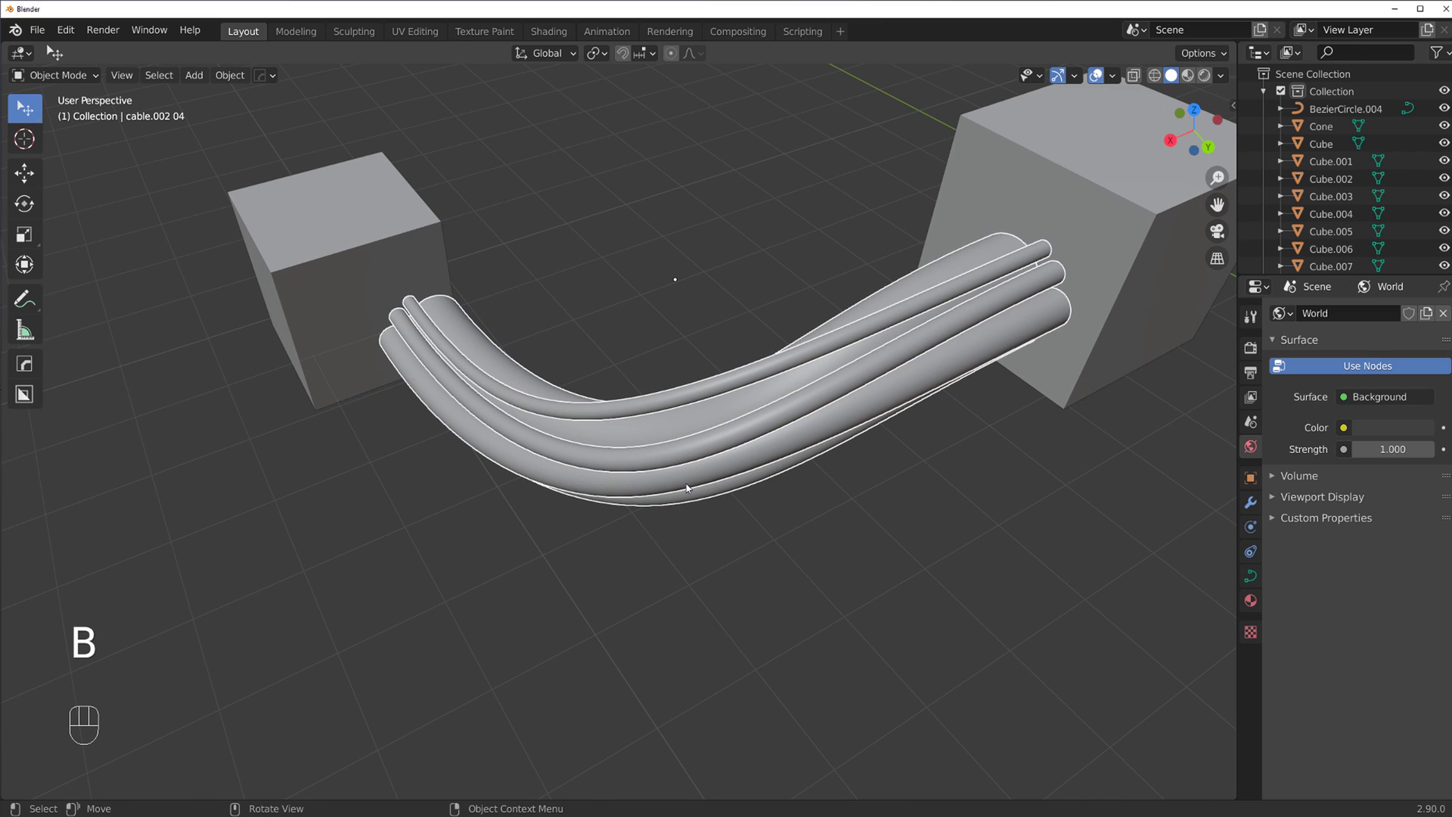
pyautogui.press('shift+s')
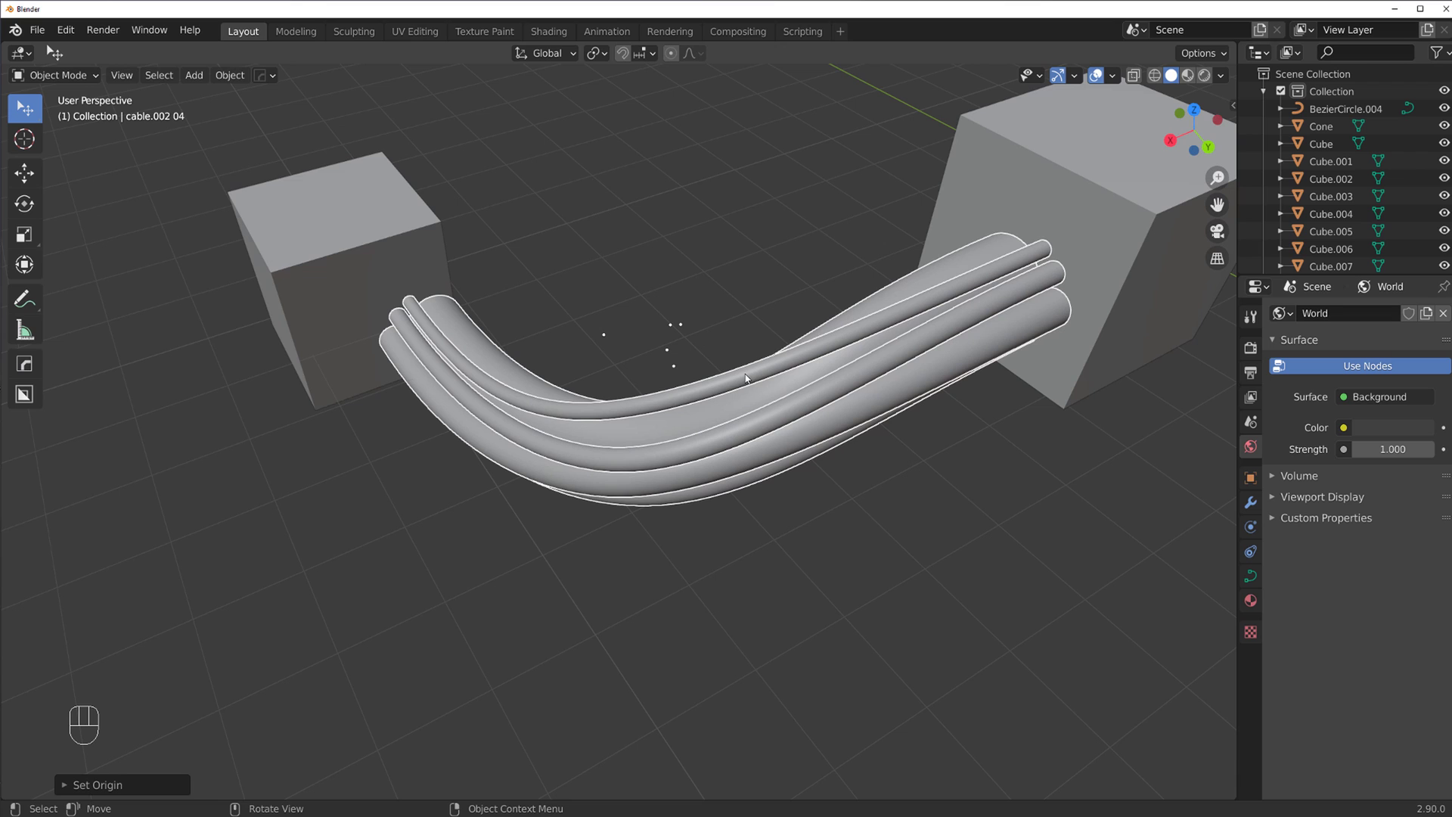
# Zoom out around the cable and bring up the Add menu
pyautogui.middleClick(696, 382)
pyautogui.middleClick(608, 437)
pyautogui.click(561, 350)
pyautogui.press('shift+a')
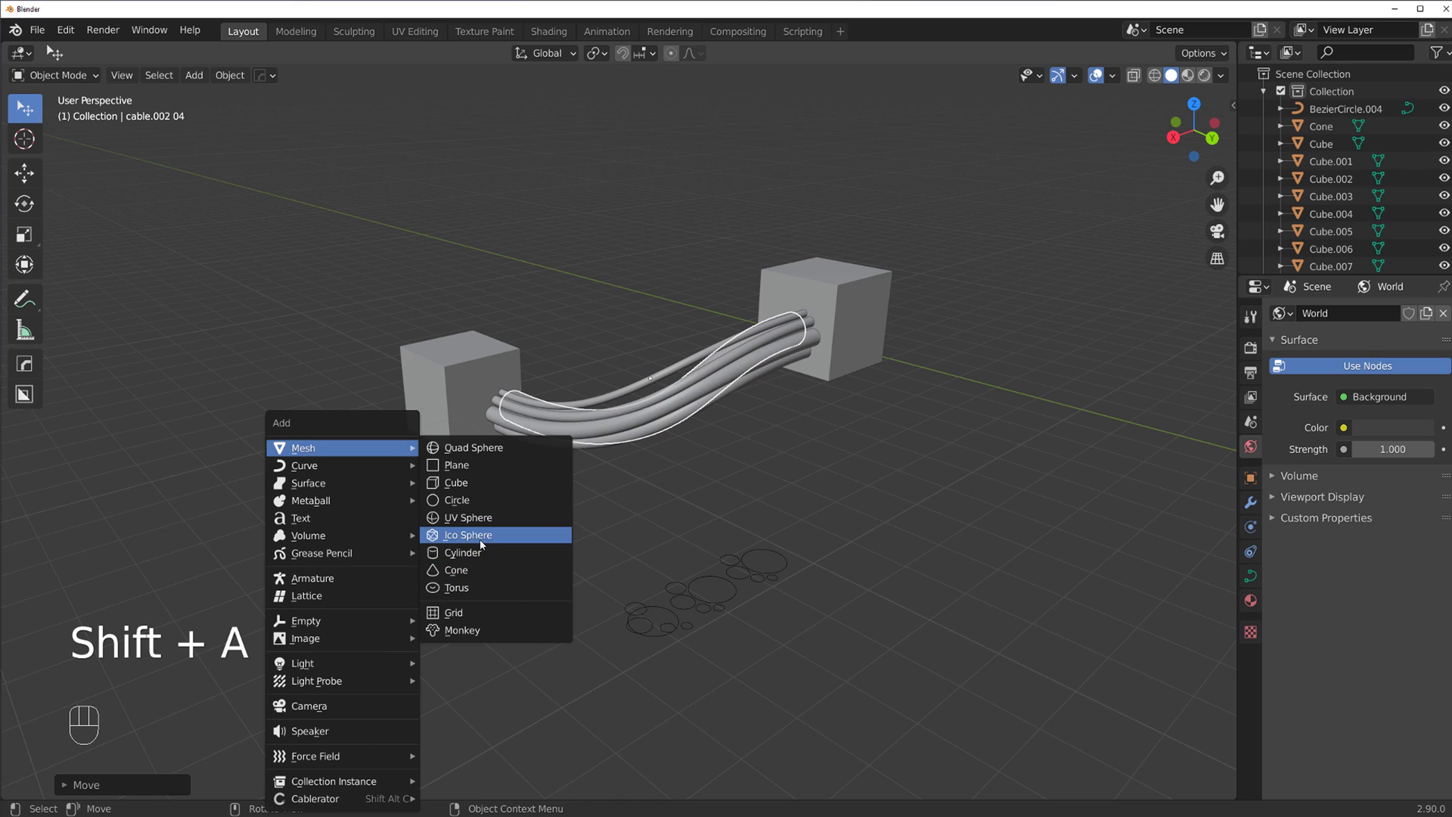
# Add a cylinder and move it next to the cube at the cable end
pyautogui.press('h')
pyautogui.press('ctrl+z')
pyautogui.press('g')
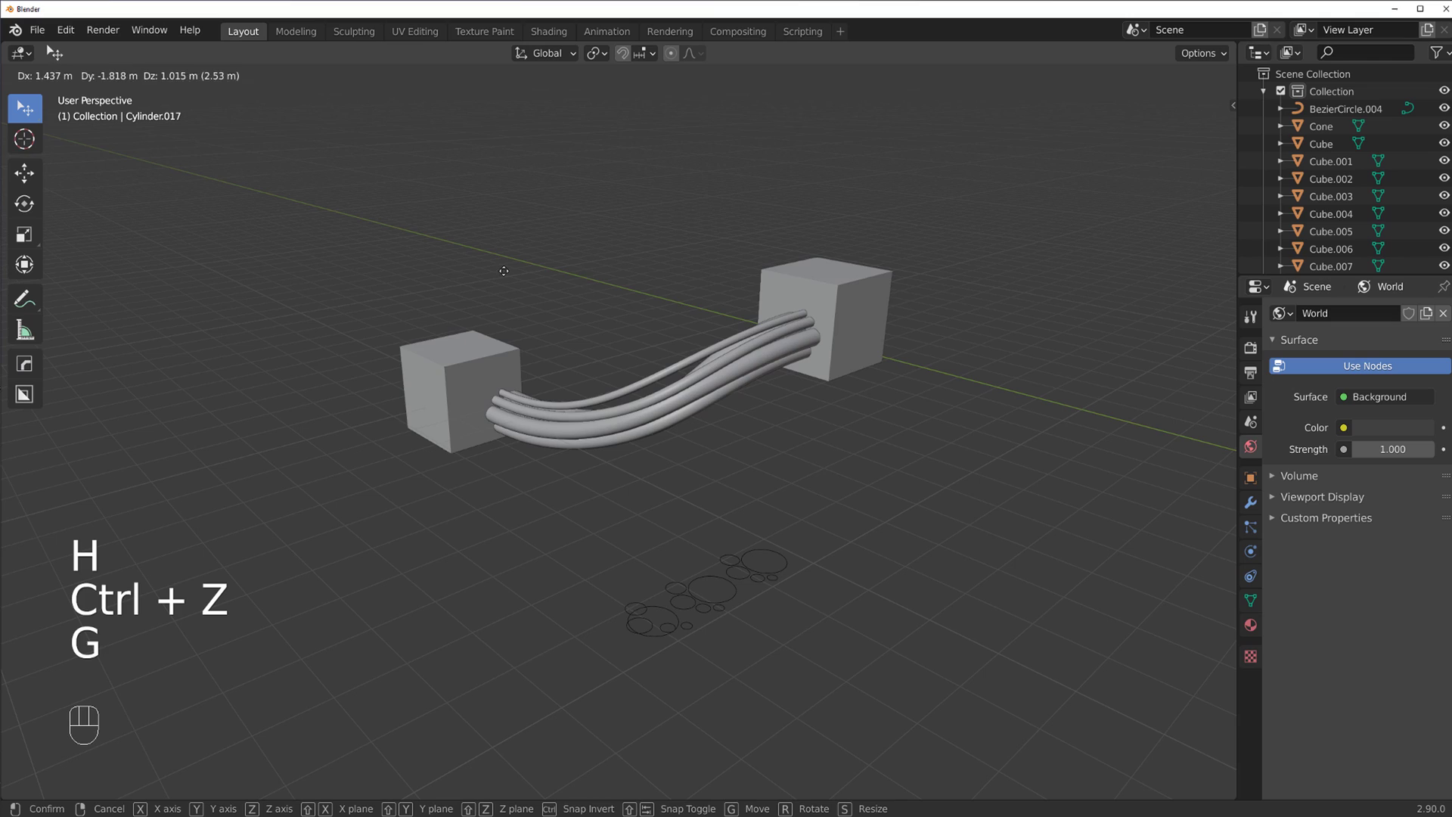
pyautogui.moveTo(774, 356); pyautogui.dragTo(863, 372)
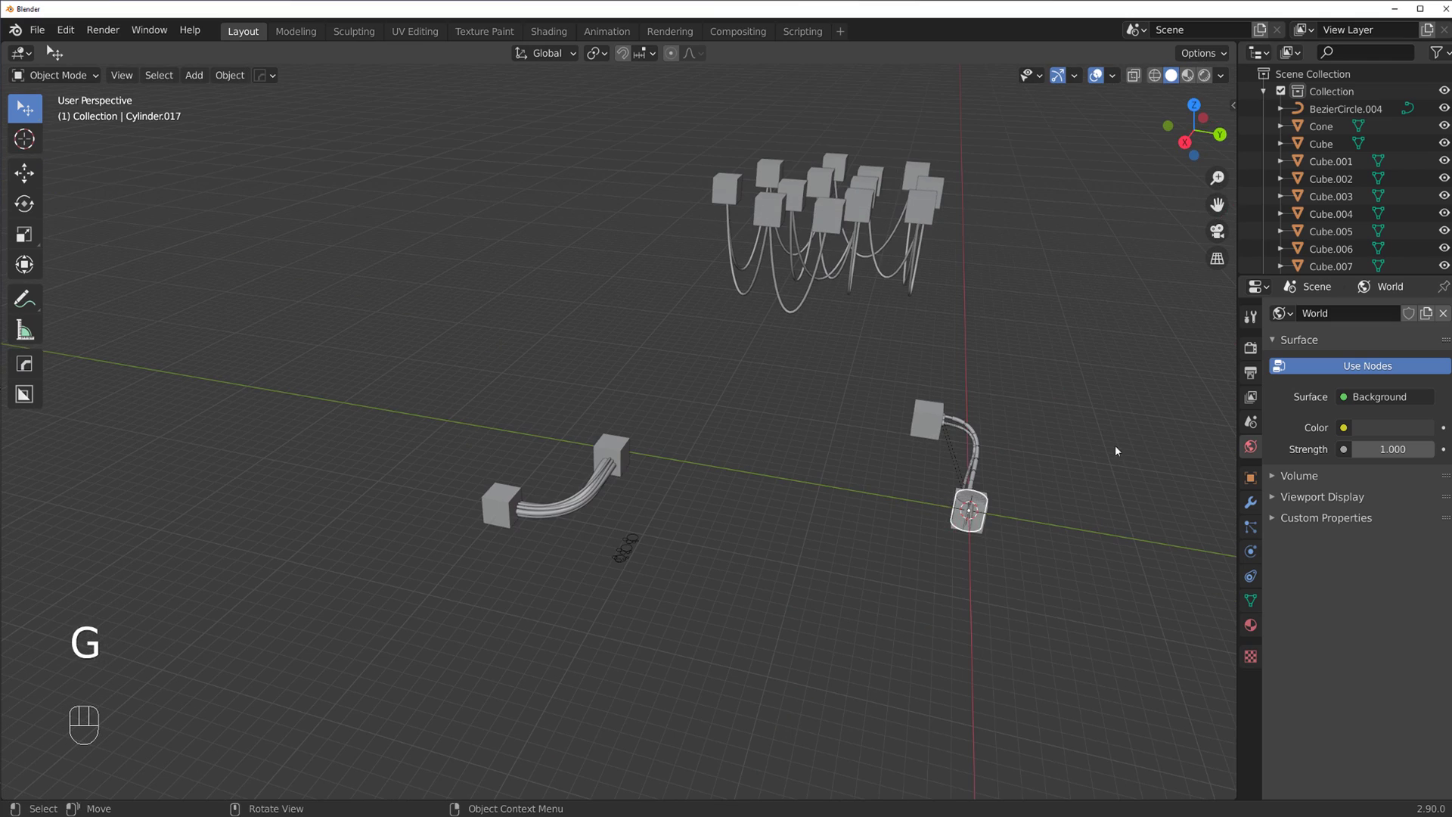
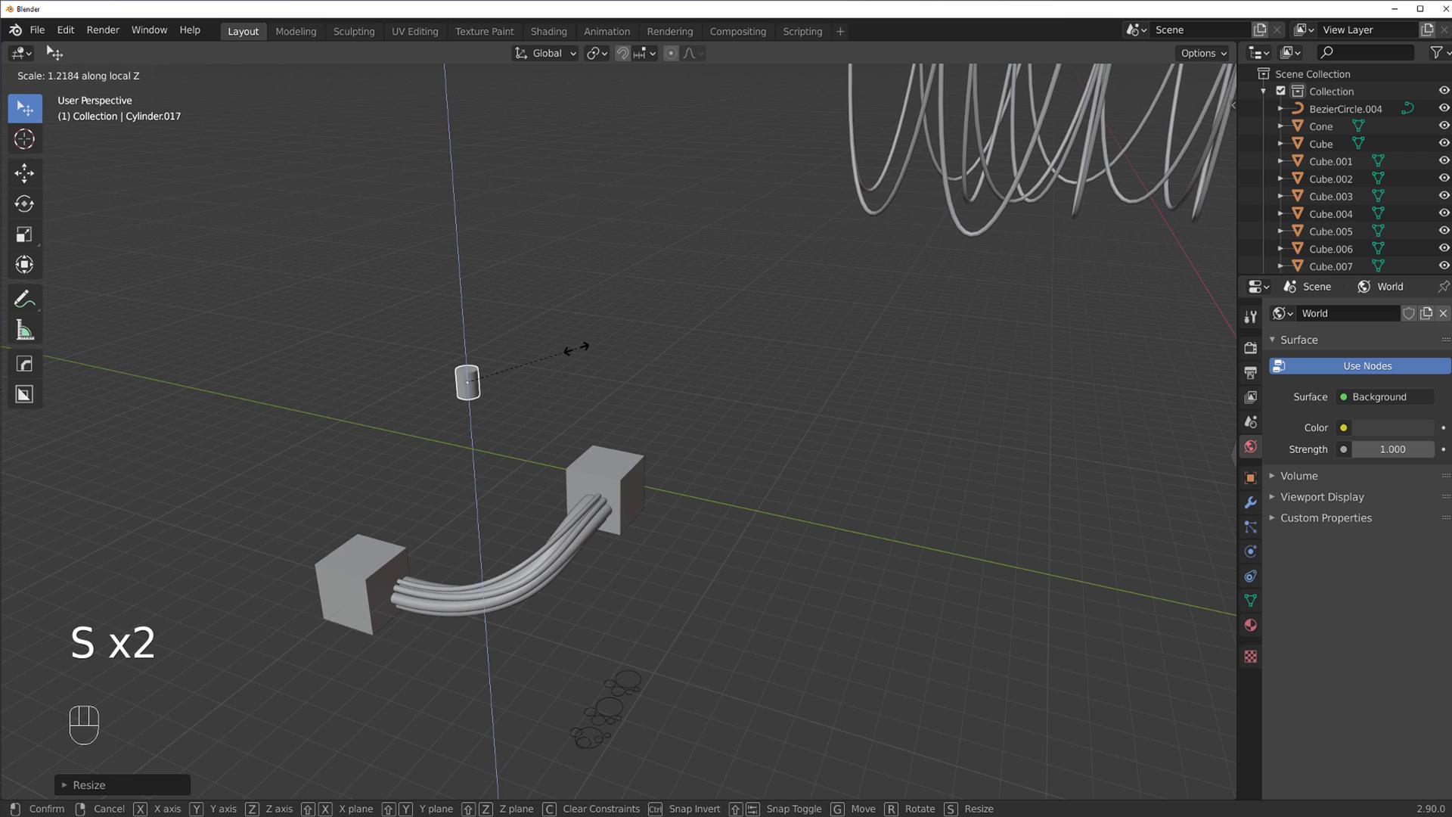
pyautogui.click(456, 344)
# Add a loop cut to the cylinder and scale it down to a small size
pyautogui.press('Tab')
pyautogui.press('ctrl+r')
pyautogui.press('Tab')
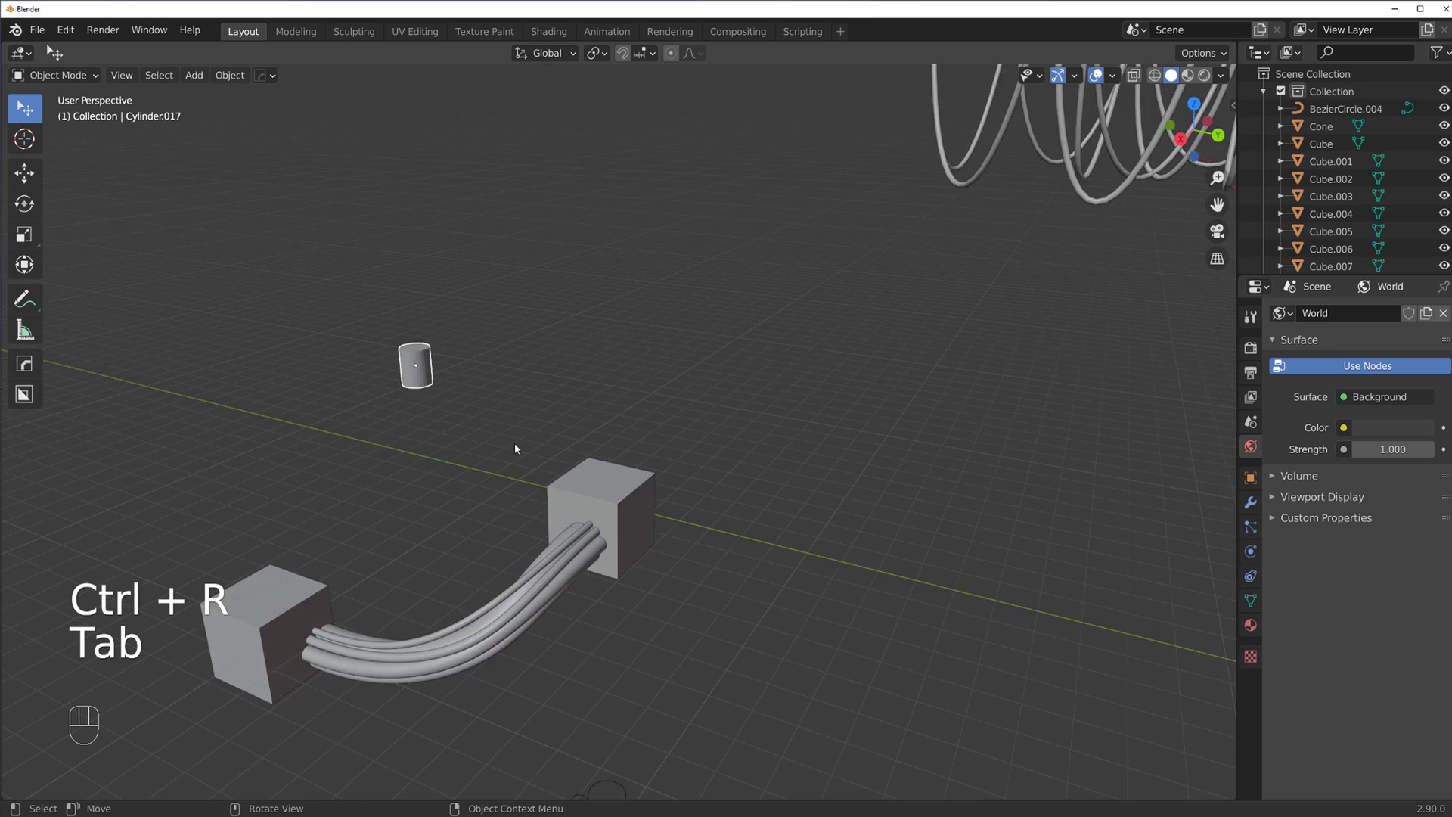
pyautogui.click(505, 361)
pyautogui.click(604, 310)
pyautogui.press('s')
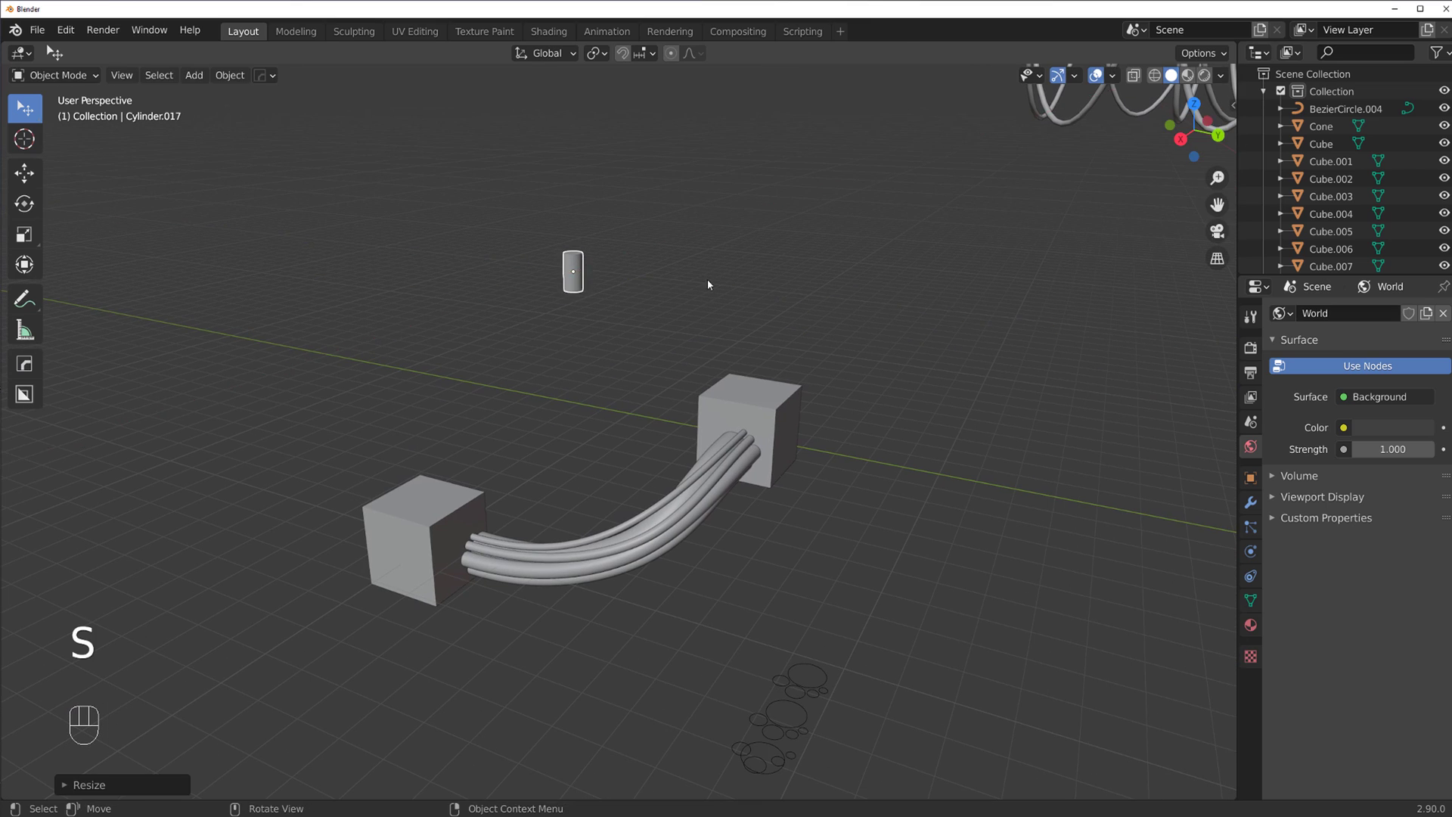
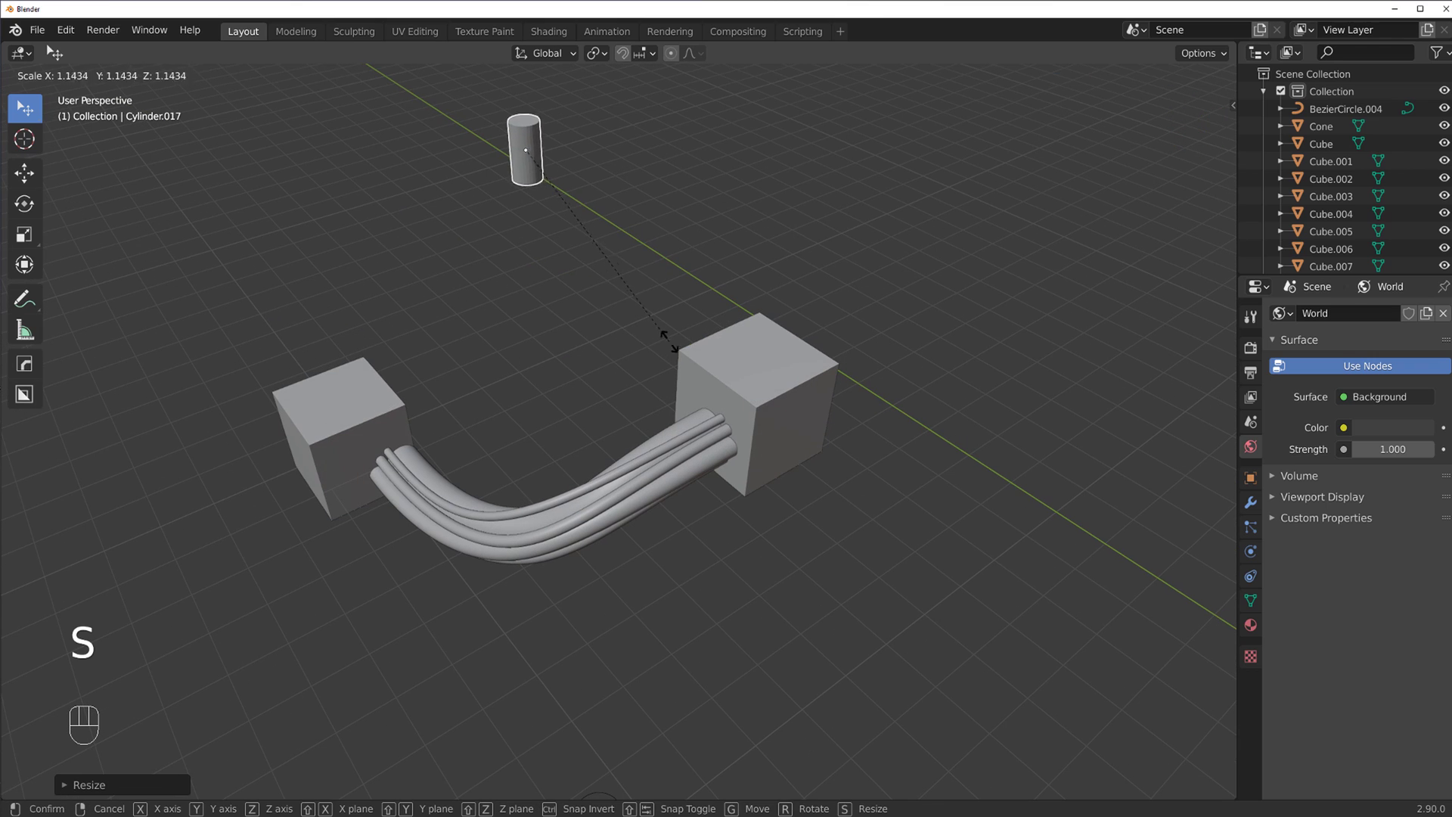
pyautogui.press('s')
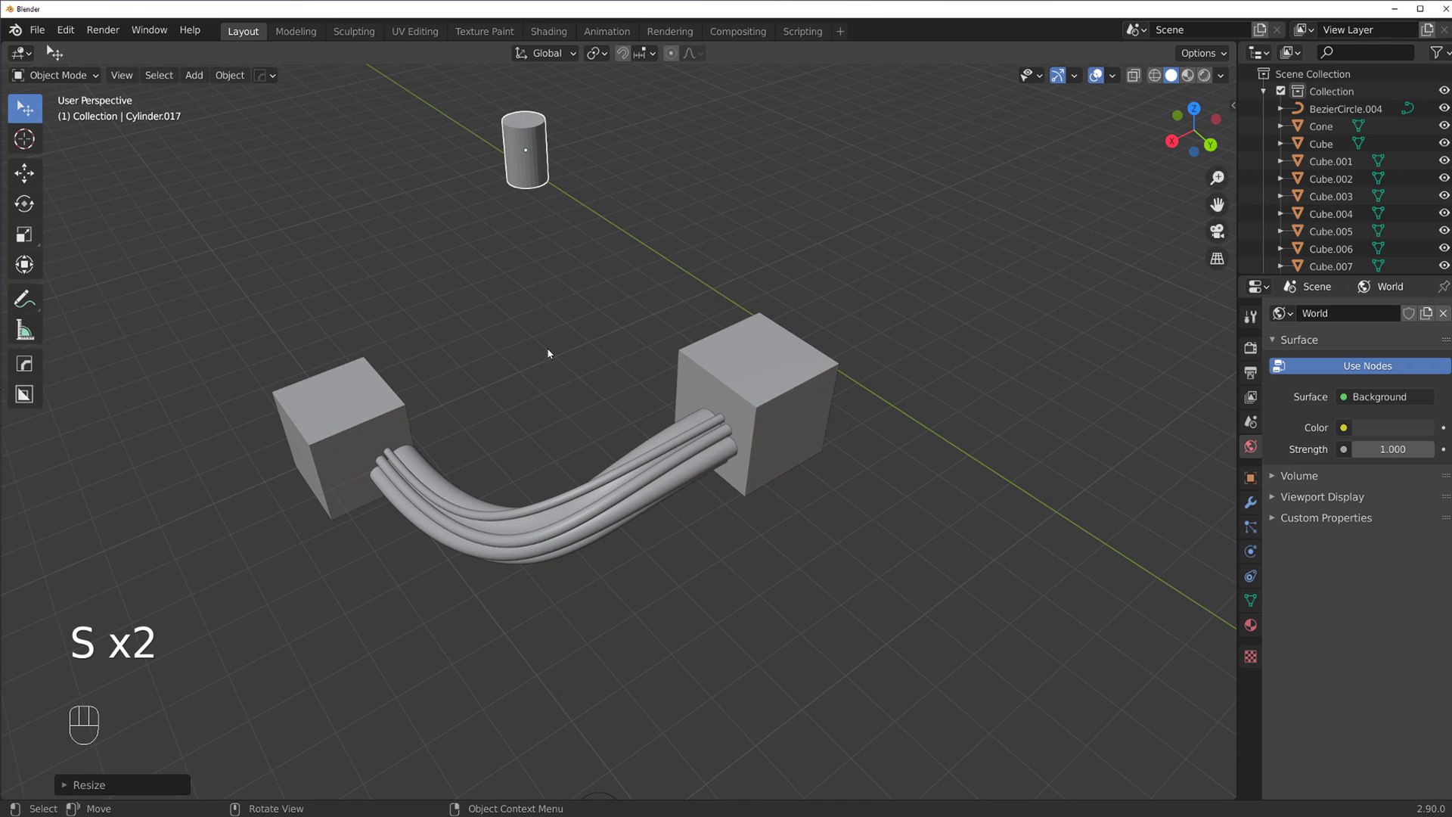
pyautogui.moveTo(568, 384); pyautogui.dragTo(651, 317)
pyautogui.press('s')
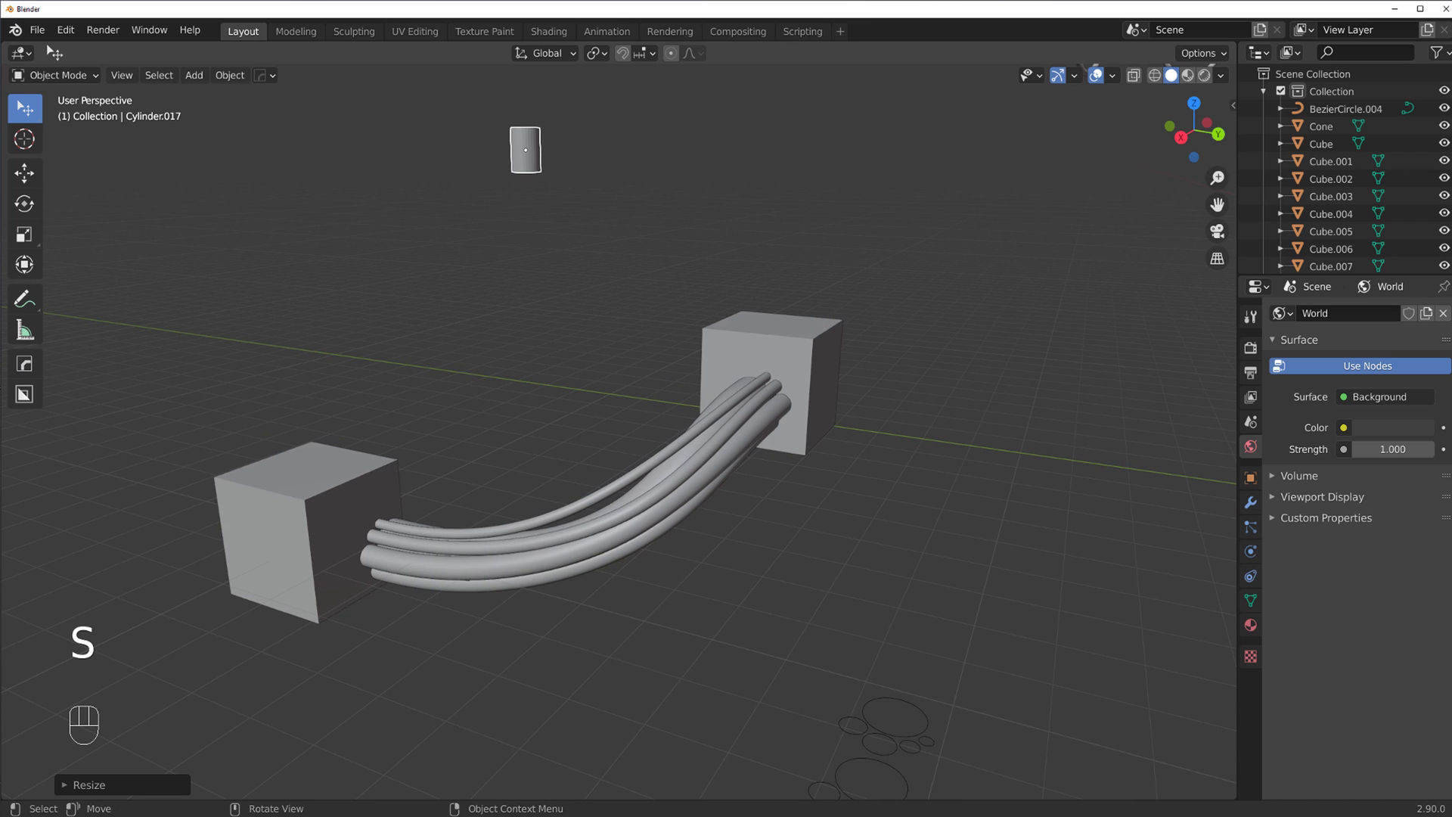
# Select one cable strand and run a Cablerator tool on it
pyautogui.middleClick(542, 374)
pyautogui.moveTo(613, 327); pyautogui.dragTo(609, 344)
pyautogui.click(590, 388)
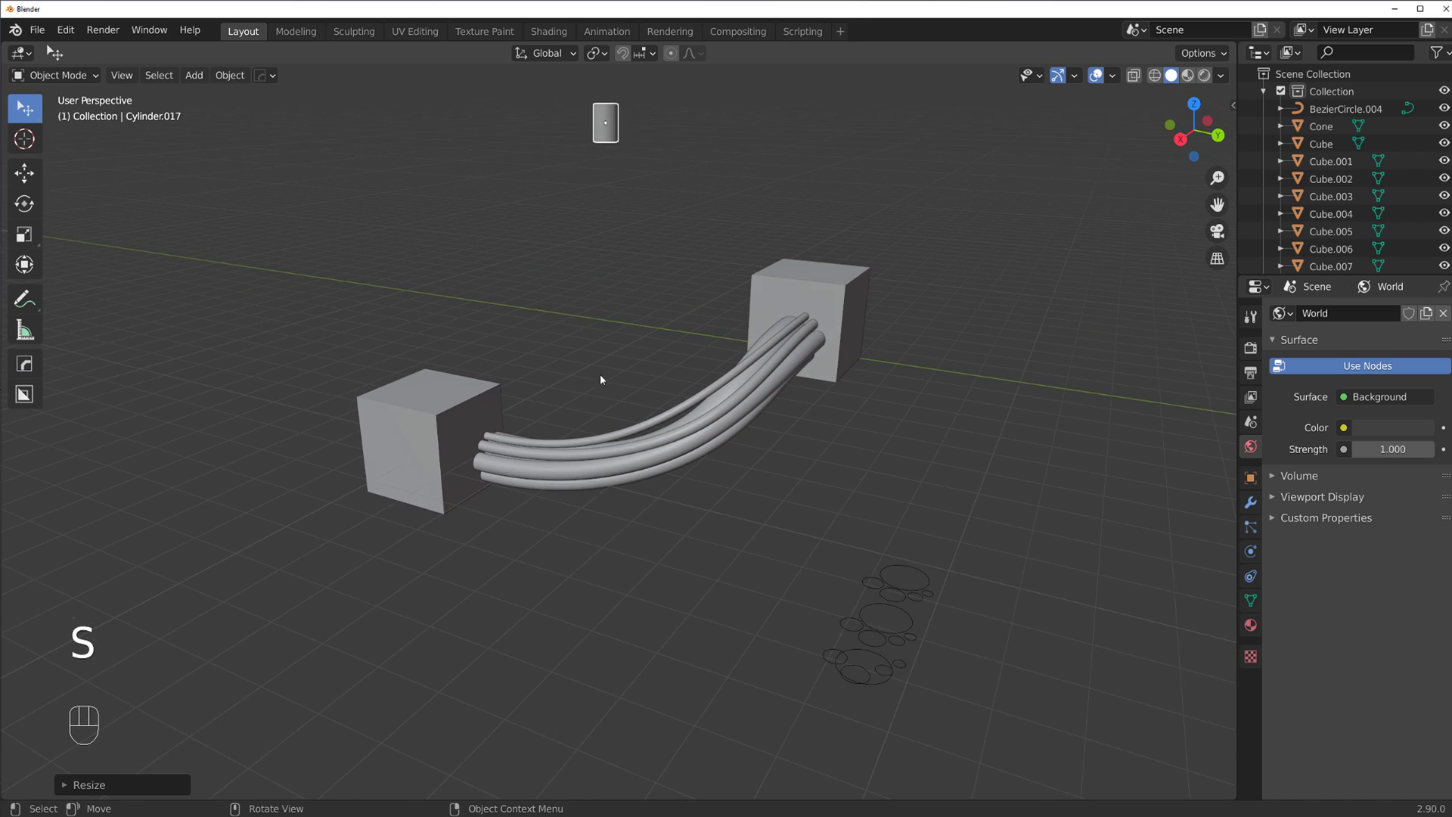
pyautogui.click(584, 420)
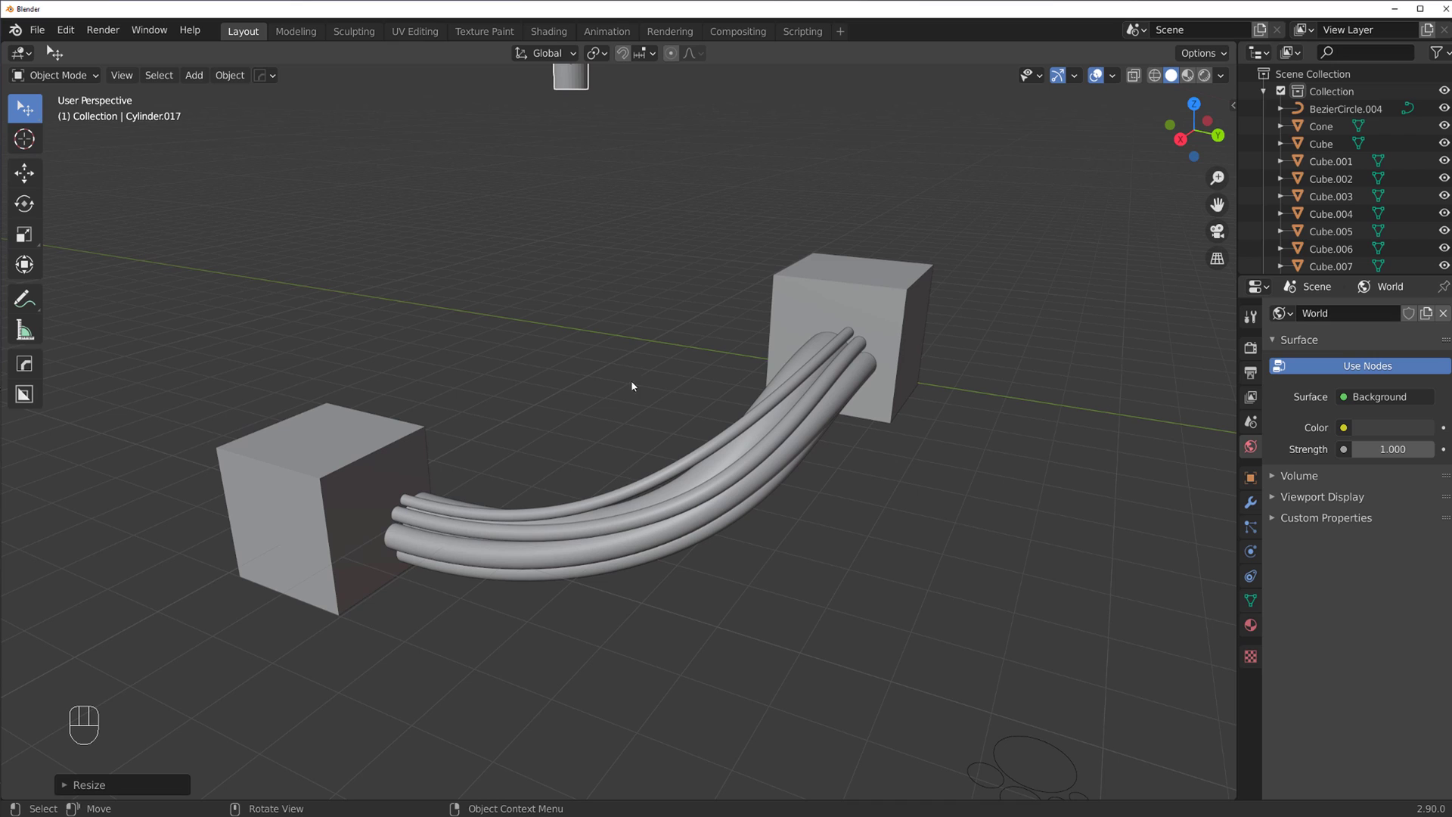
pyautogui.click(636, 498)
pyautogui.press('shift+alt+c')
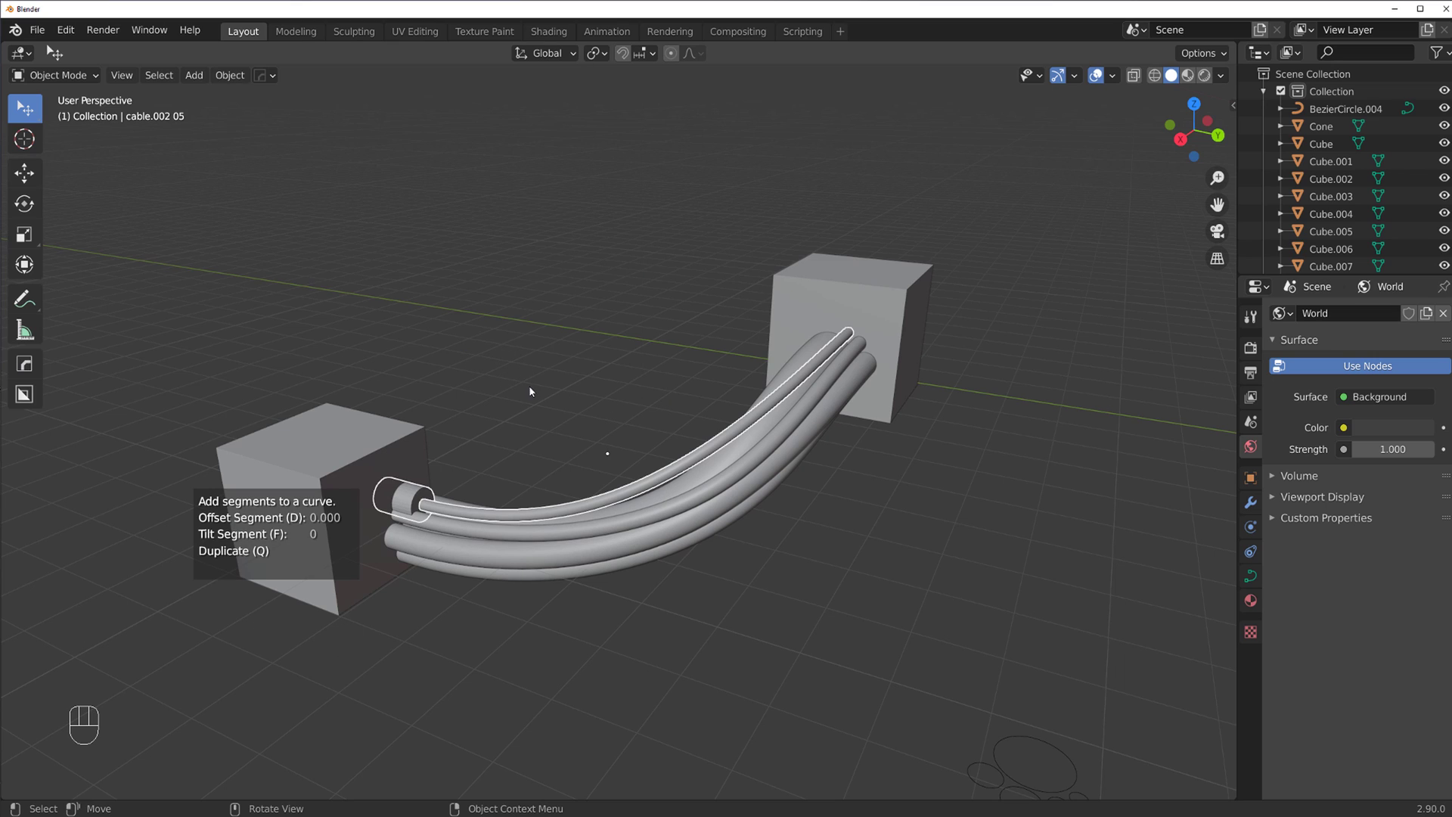
# Scale the cylinder in Edit Mode and flatten it against the cube face
pyautogui.click(405, 504)
pyautogui.press('Tab')
pyautogui.press('a')
pyautogui.press('s')
pyautogui.press('Tab')
pyautogui.moveTo(506, 407); pyautogui.dragTo(529, 334)
pyautogui.middleClick(491, 403)
pyautogui.moveTo(485, 424); pyautogui.dragTo(531, 375)
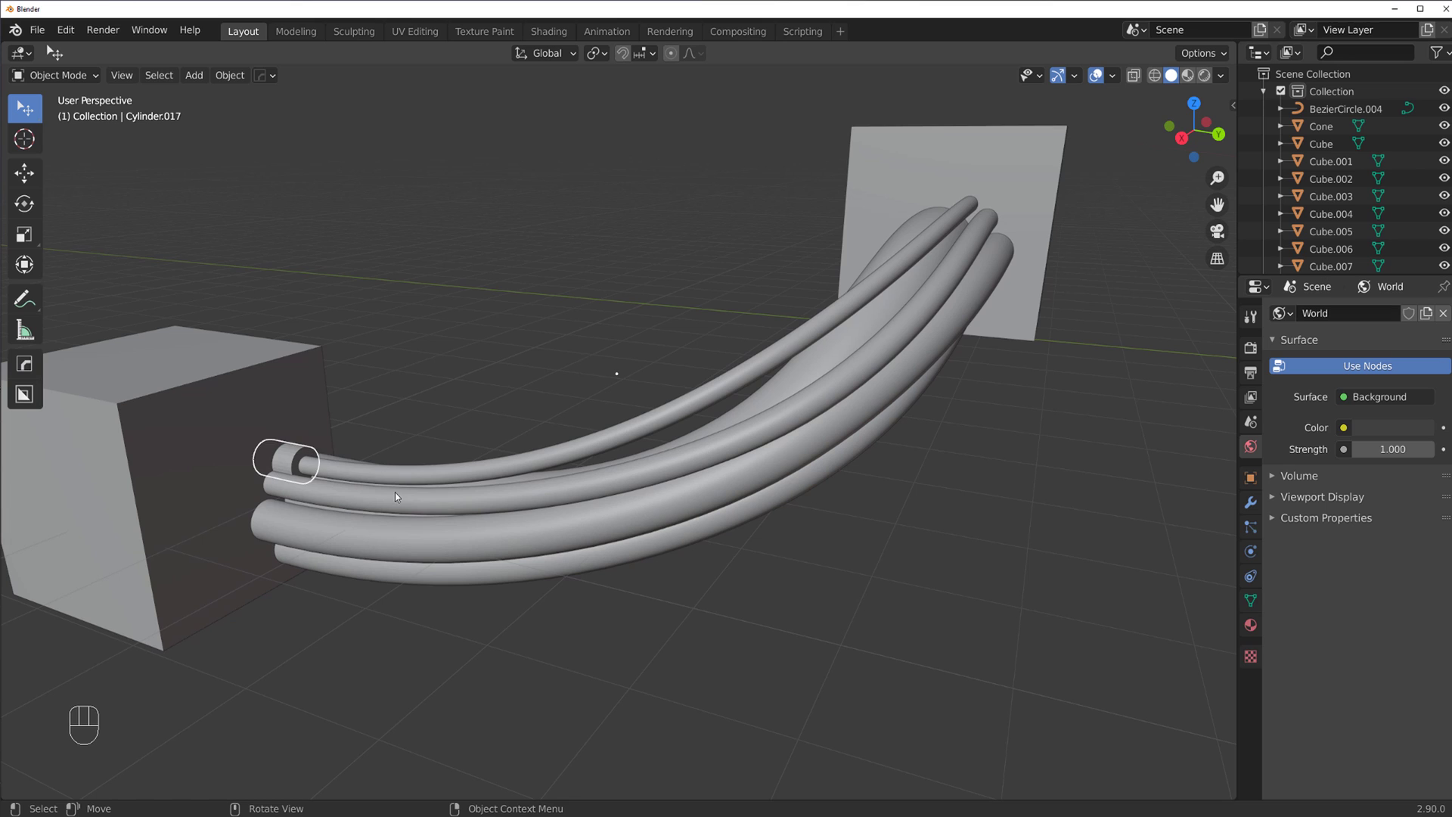
# Select the cylinder together with a strand and delete both
pyautogui.click(295, 466)
pyautogui.click(291, 464)
pyautogui.click(315, 502)
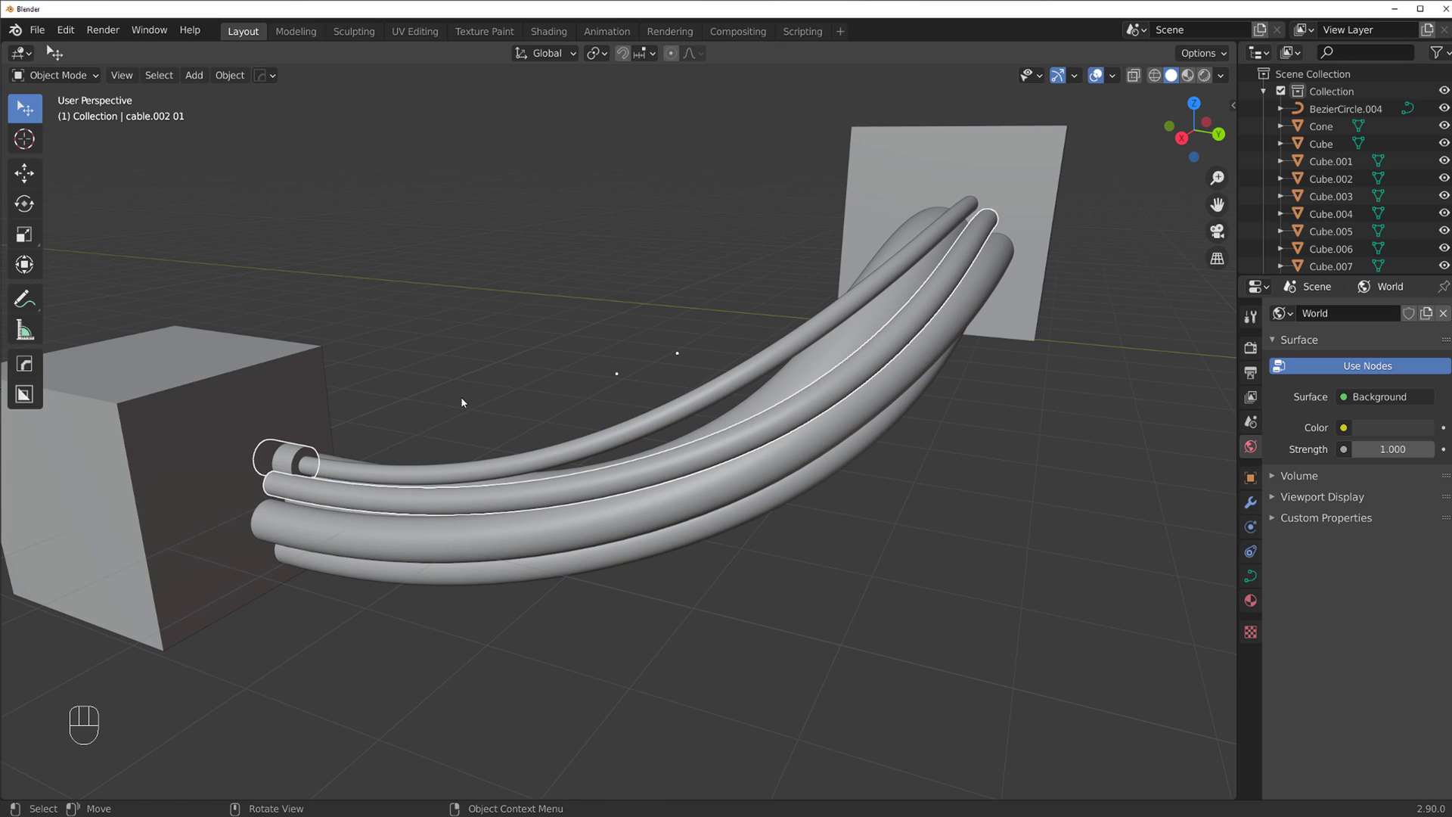
pyautogui.press('shift+alt+c')
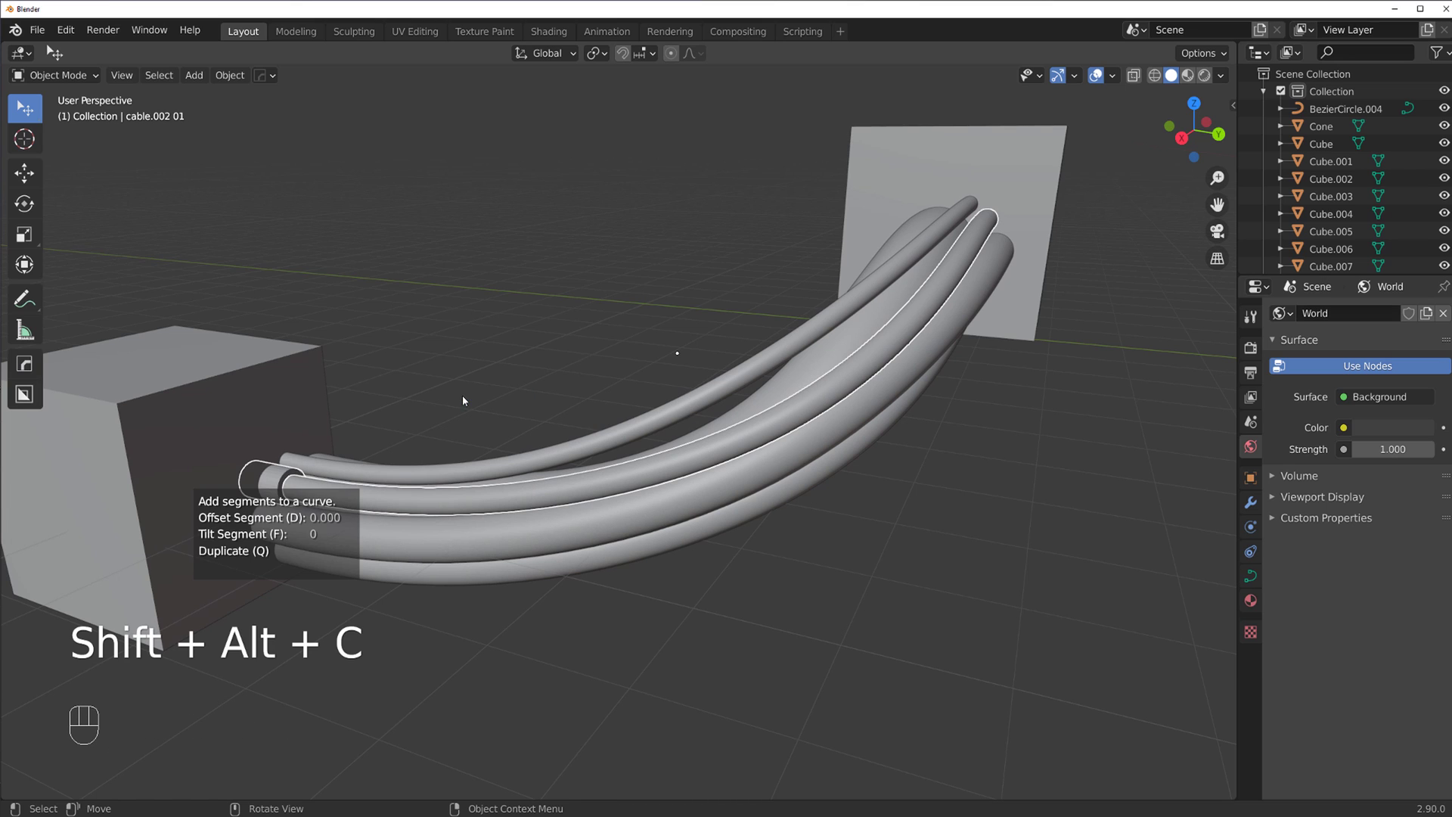
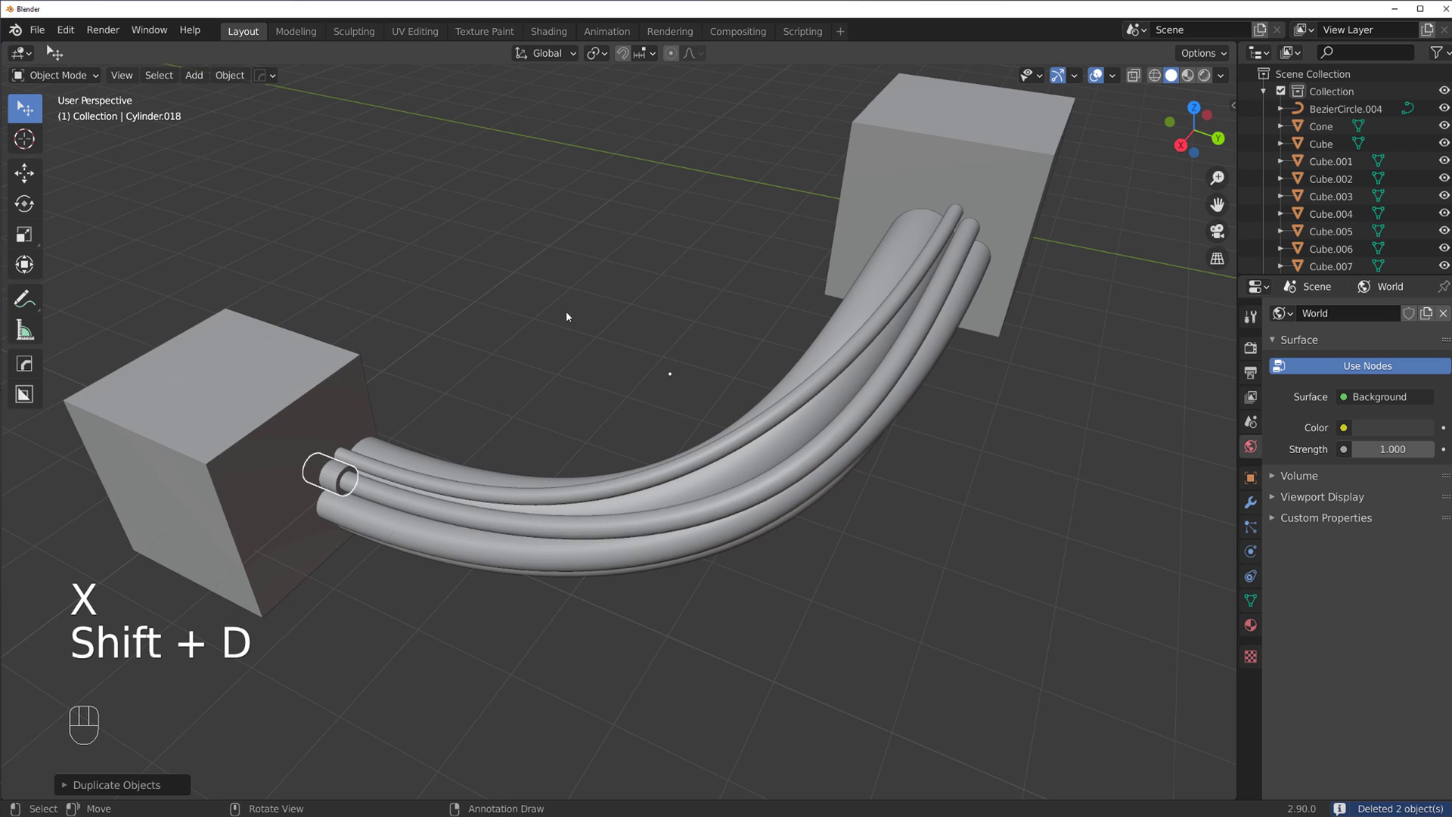
# Add Cablerator connectors to two selected strands of the multi-strand cable
pyautogui.click(413, 468)
pyautogui.press('ctrl+z')
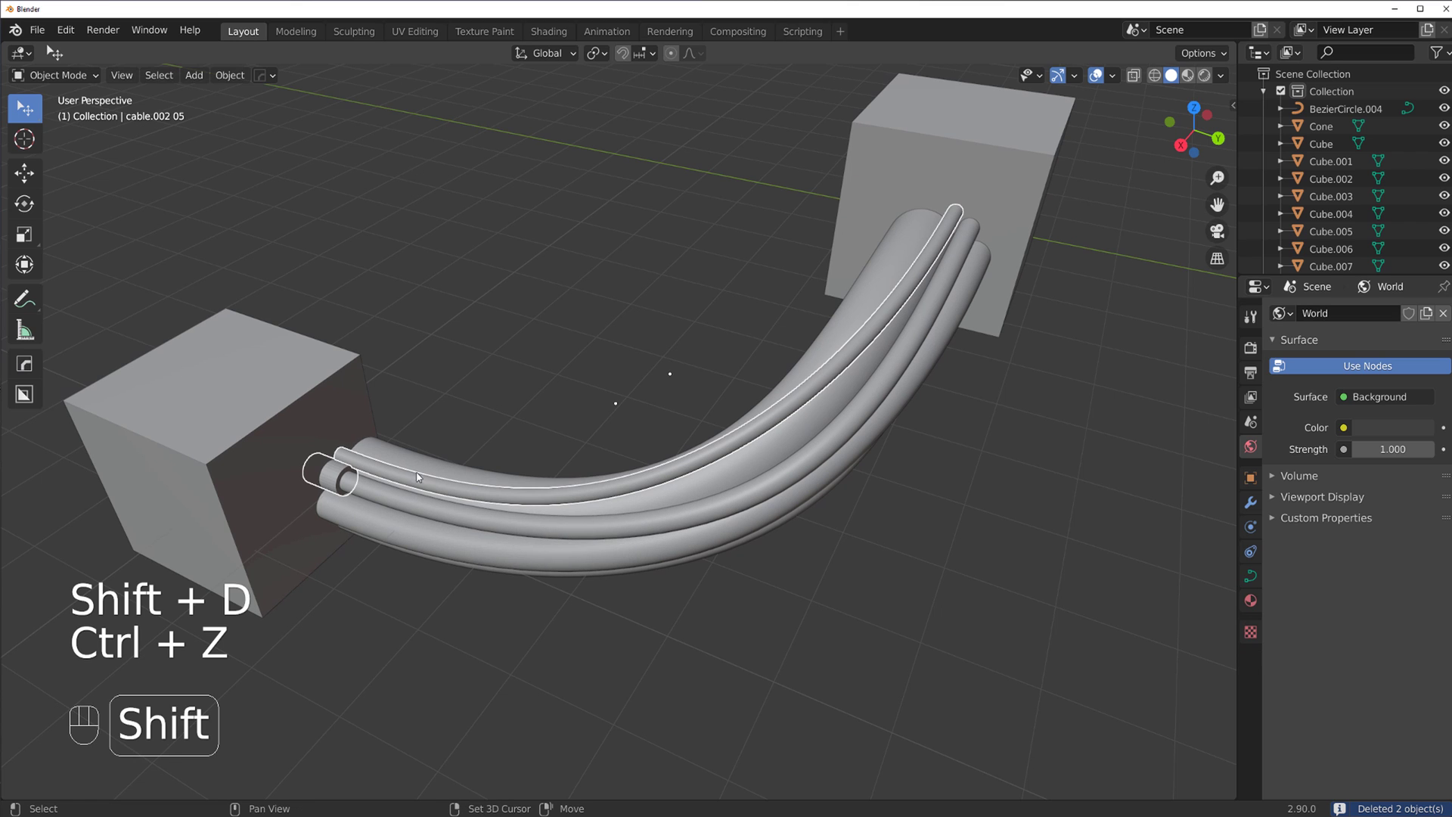
pyautogui.press('shift+alt+c')
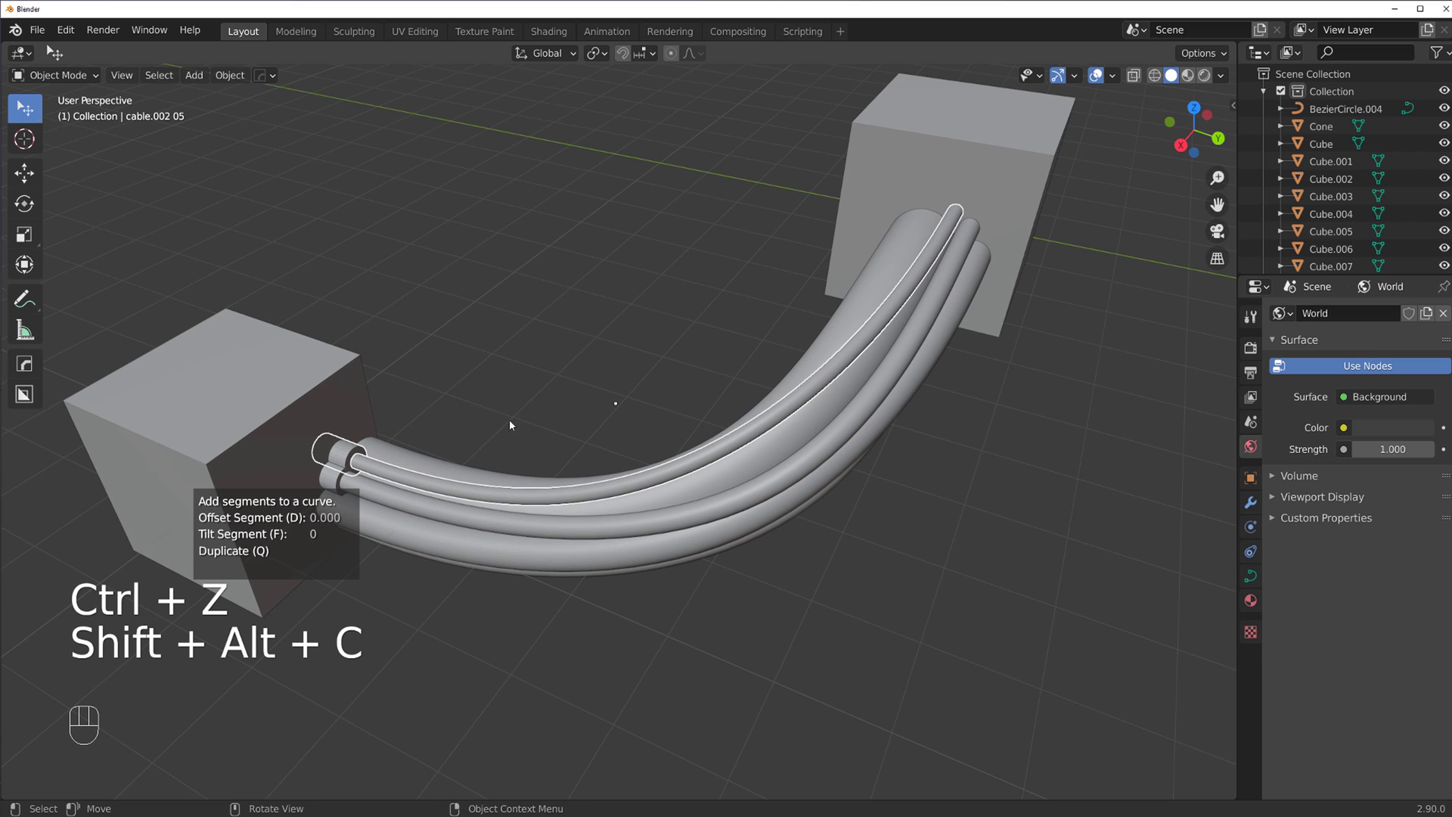
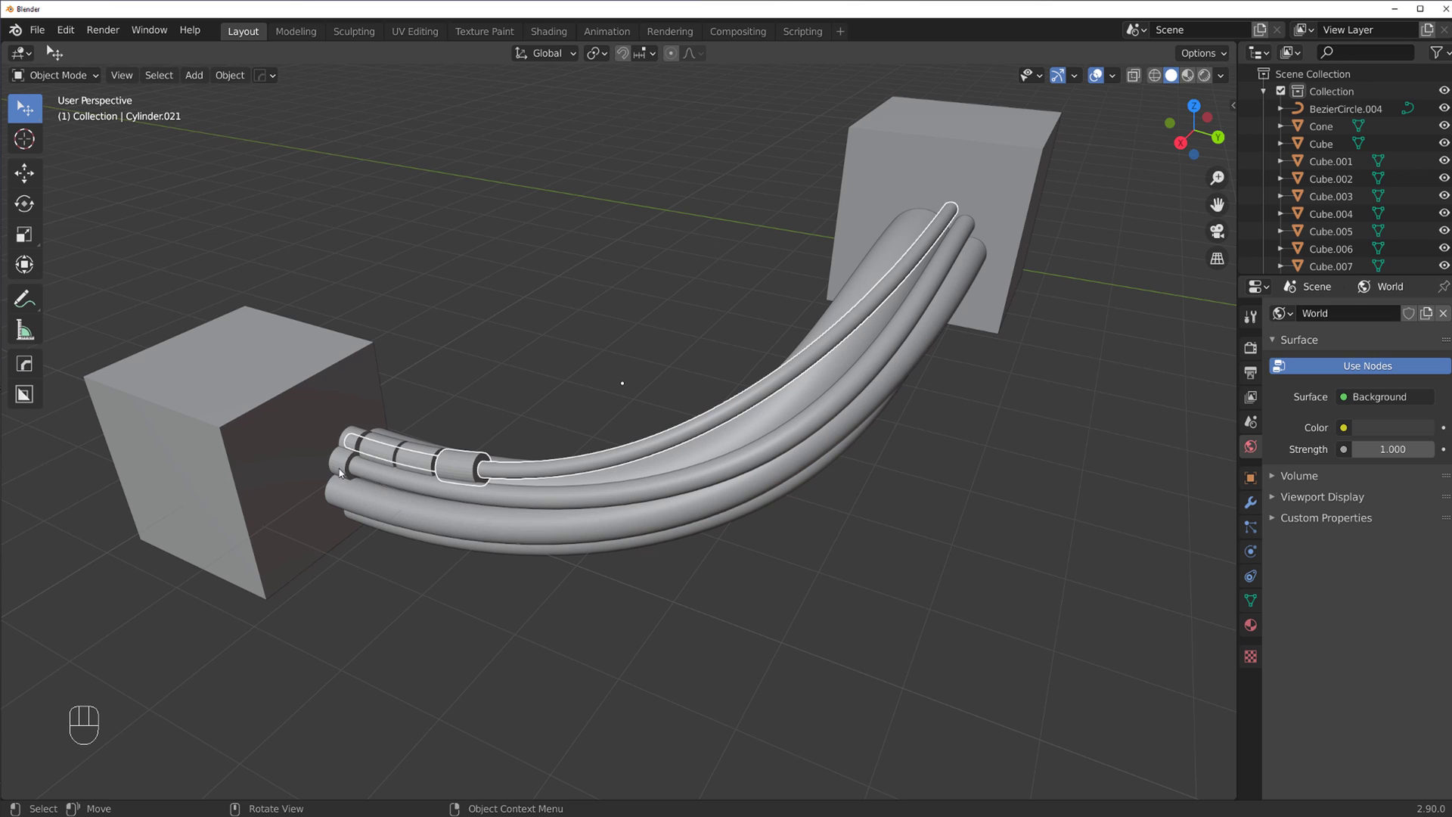
pyautogui.click(349, 472)
pyautogui.press('shift+alt+c')
pyautogui.press('ctrl+z')
pyautogui.press('shift+alt+c')
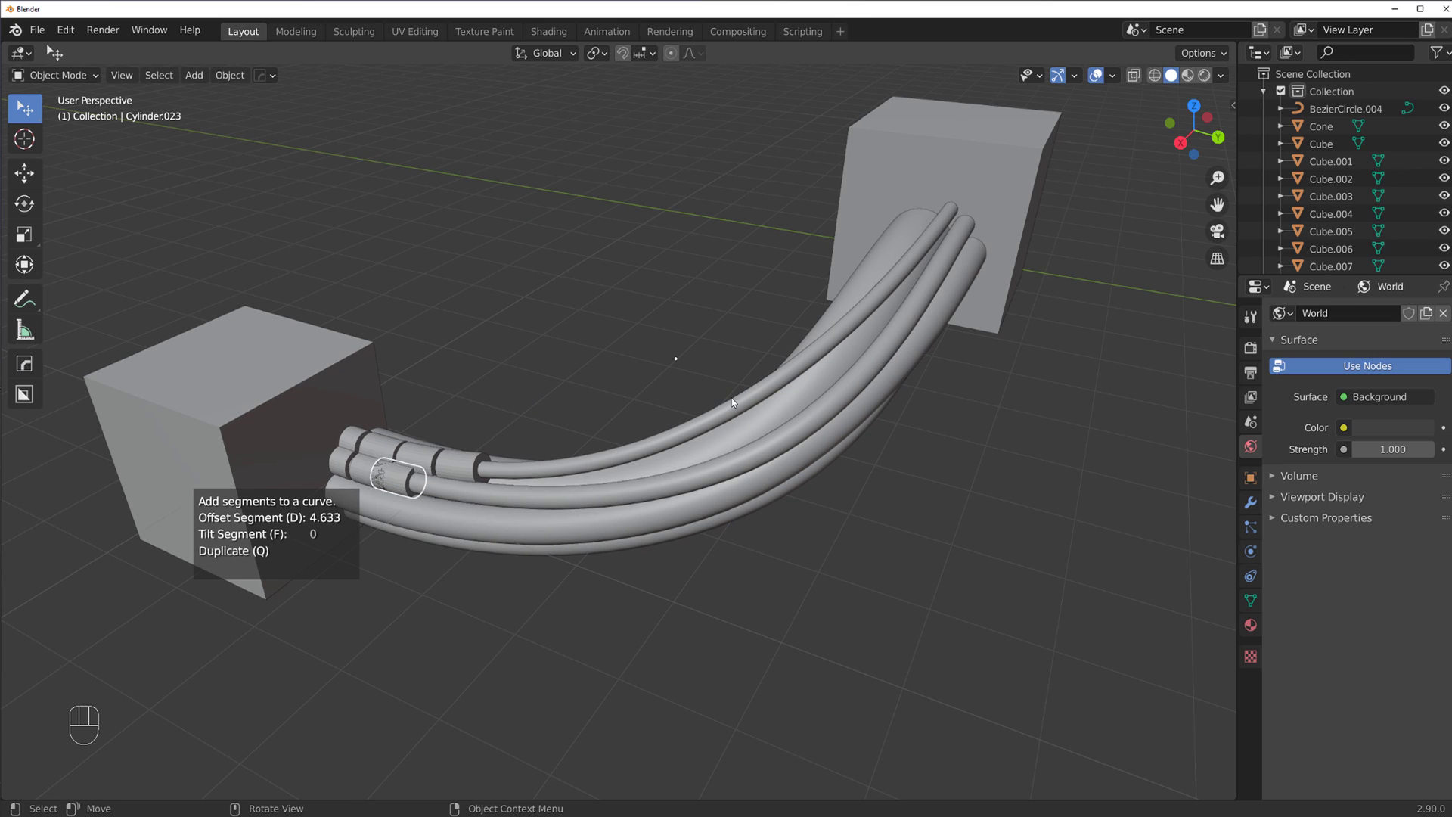
# Add short cylindrical sleeves along two more strands near the lower cube and inspect them
pyautogui.moveTo(631, 432); pyautogui.dragTo(562, 376)
pyautogui.click(499, 476)
pyautogui.click(502, 472)
pyautogui.press('Tab')
pyautogui.press('s')
pyautogui.press('Tab')
pyautogui.moveTo(598, 337); pyautogui.dragTo(570, 392)
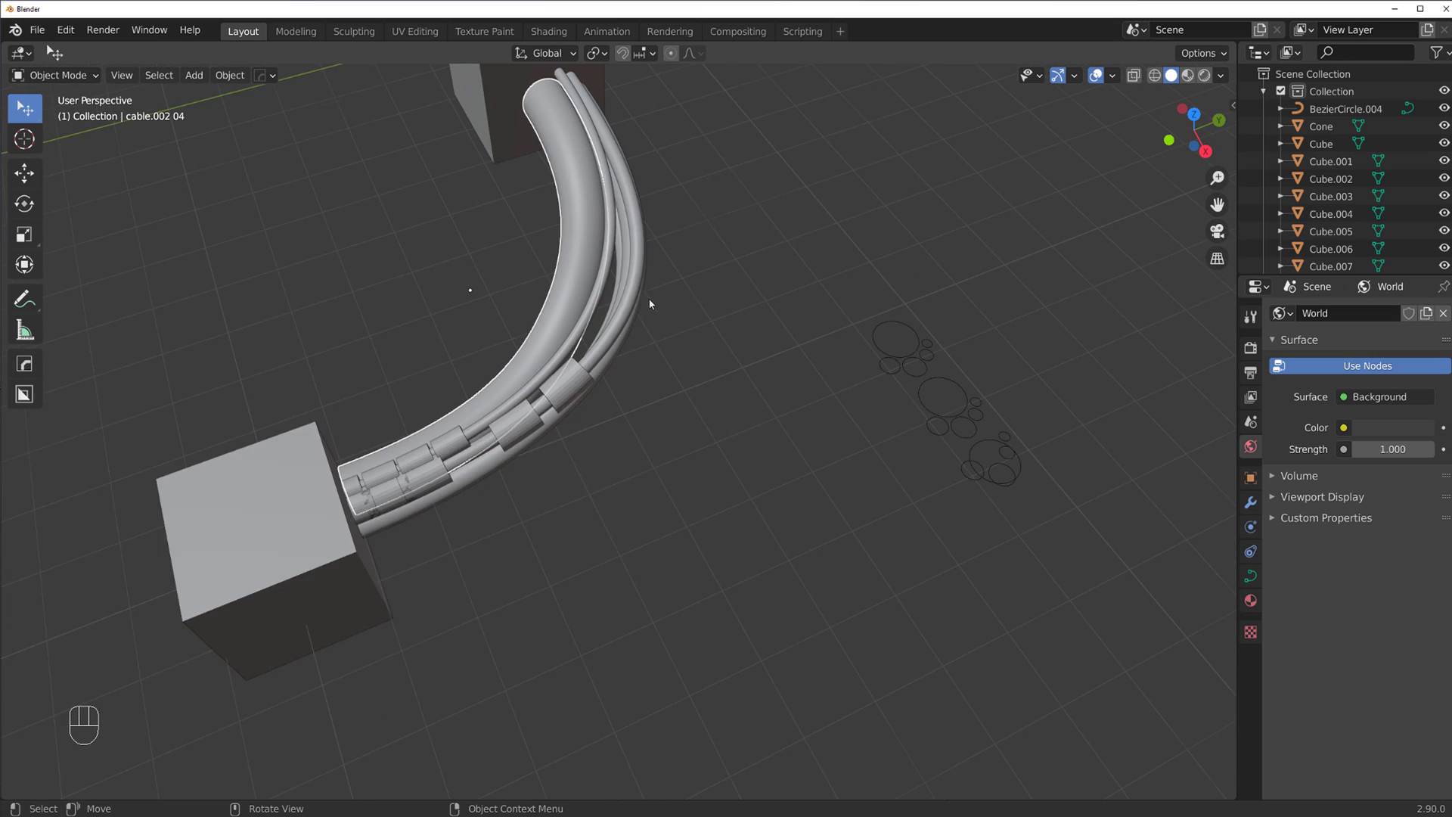
pyautogui.moveTo(636, 303); pyautogui.dragTo(662, 364)
# Select the thick strand and orbit the view toward the cable's profile circles
pyautogui.click(629, 256)
pyautogui.moveTo(639, 301); pyautogui.dragTo(668, 226)
pyautogui.moveTo(624, 282); pyautogui.dragTo(640, 371)
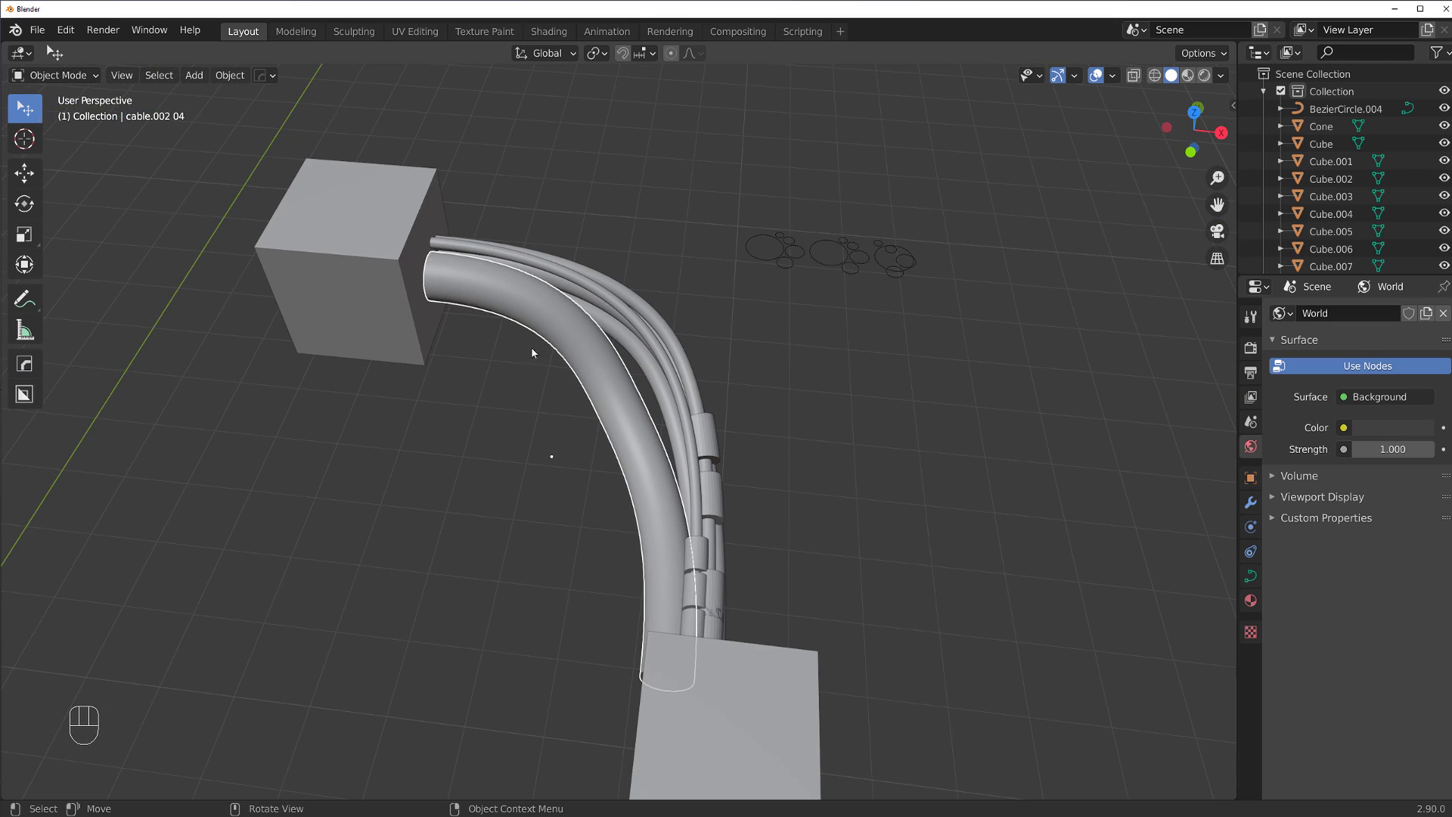
pyautogui.moveTo(595, 350); pyautogui.dragTo(544, 332)
pyautogui.moveTo(565, 375); pyautogui.dragTo(476, 303)
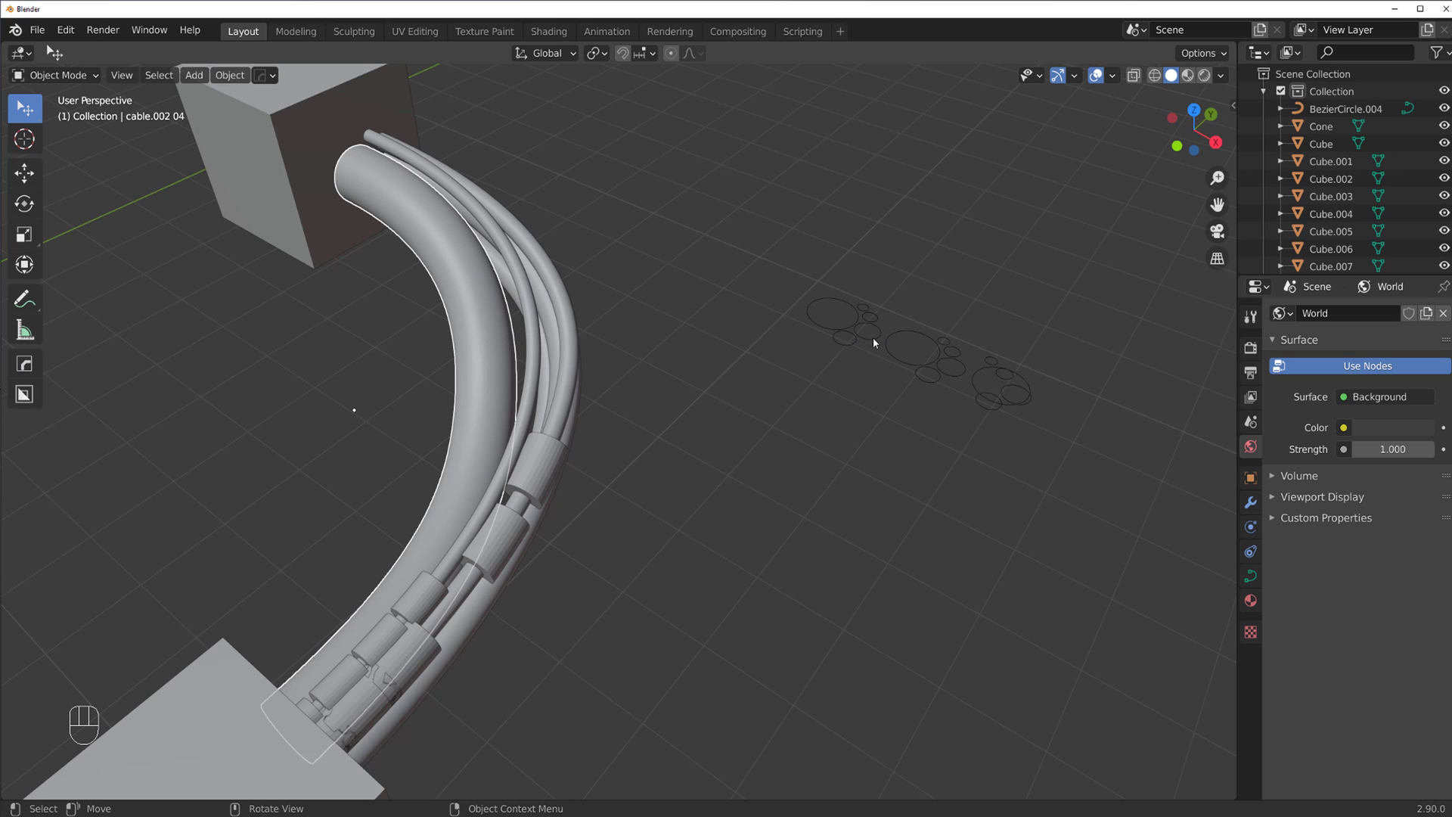
pyautogui.press('shift+alt+c')
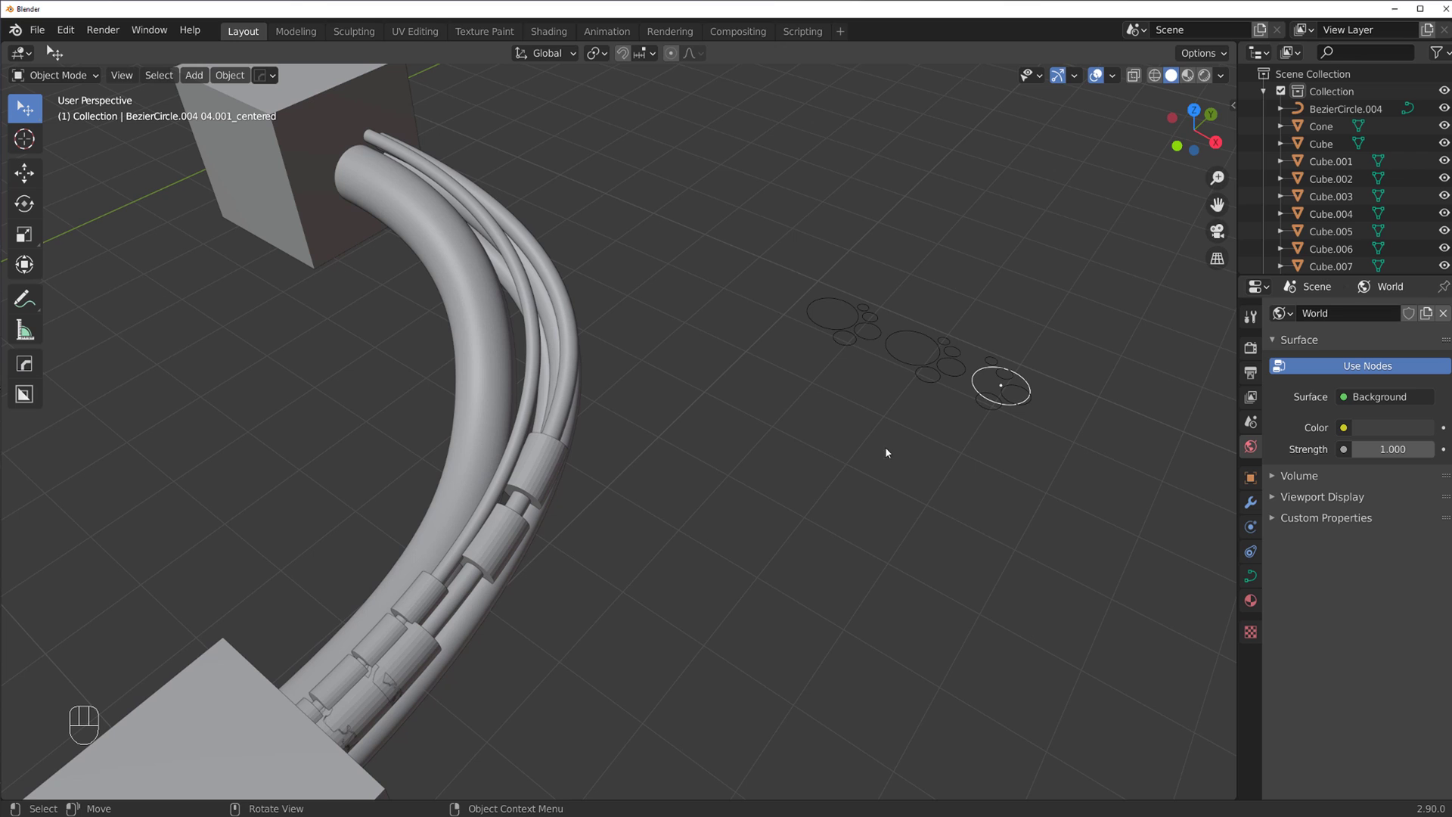
pyautogui.press('s')
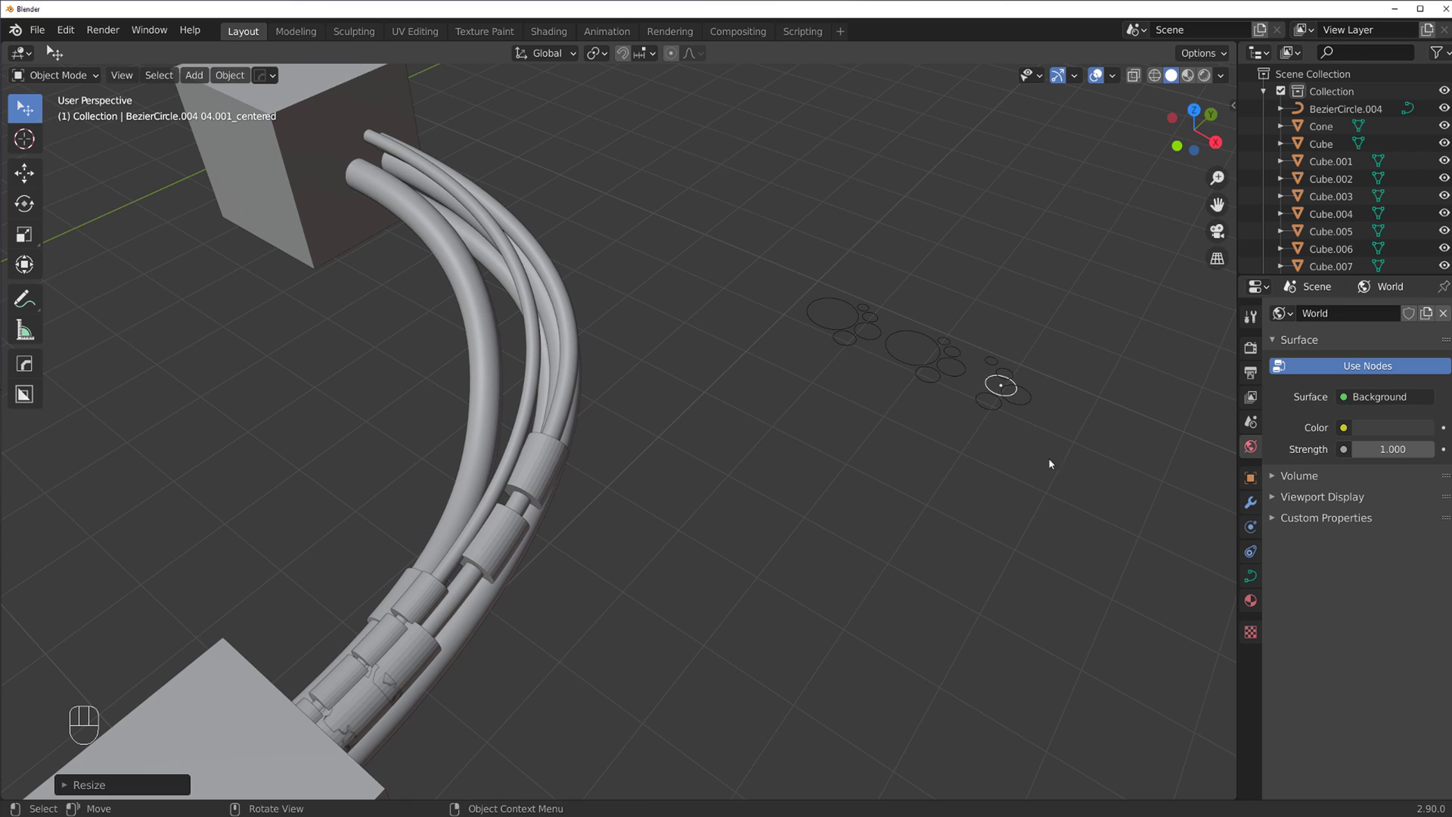
pyautogui.click(511, 269)
pyautogui.click(499, 306)
pyautogui.middleClick(653, 431)
pyautogui.moveTo(647, 480); pyautogui.dragTo(667, 456)
pyautogui.moveTo(756, 518); pyautogui.dragTo(676, 404)
pyautogui.click(692, 410)
pyautogui.moveTo(712, 434); pyautogui.dragTo(630, 334)
pyautogui.moveTo(679, 359); pyautogui.dragTo(819, 400)
pyautogui.click(647, 456)
pyautogui.click(628, 451)
pyautogui.moveTo(649, 473); pyautogui.dragTo(723, 365)
pyautogui.press('q')
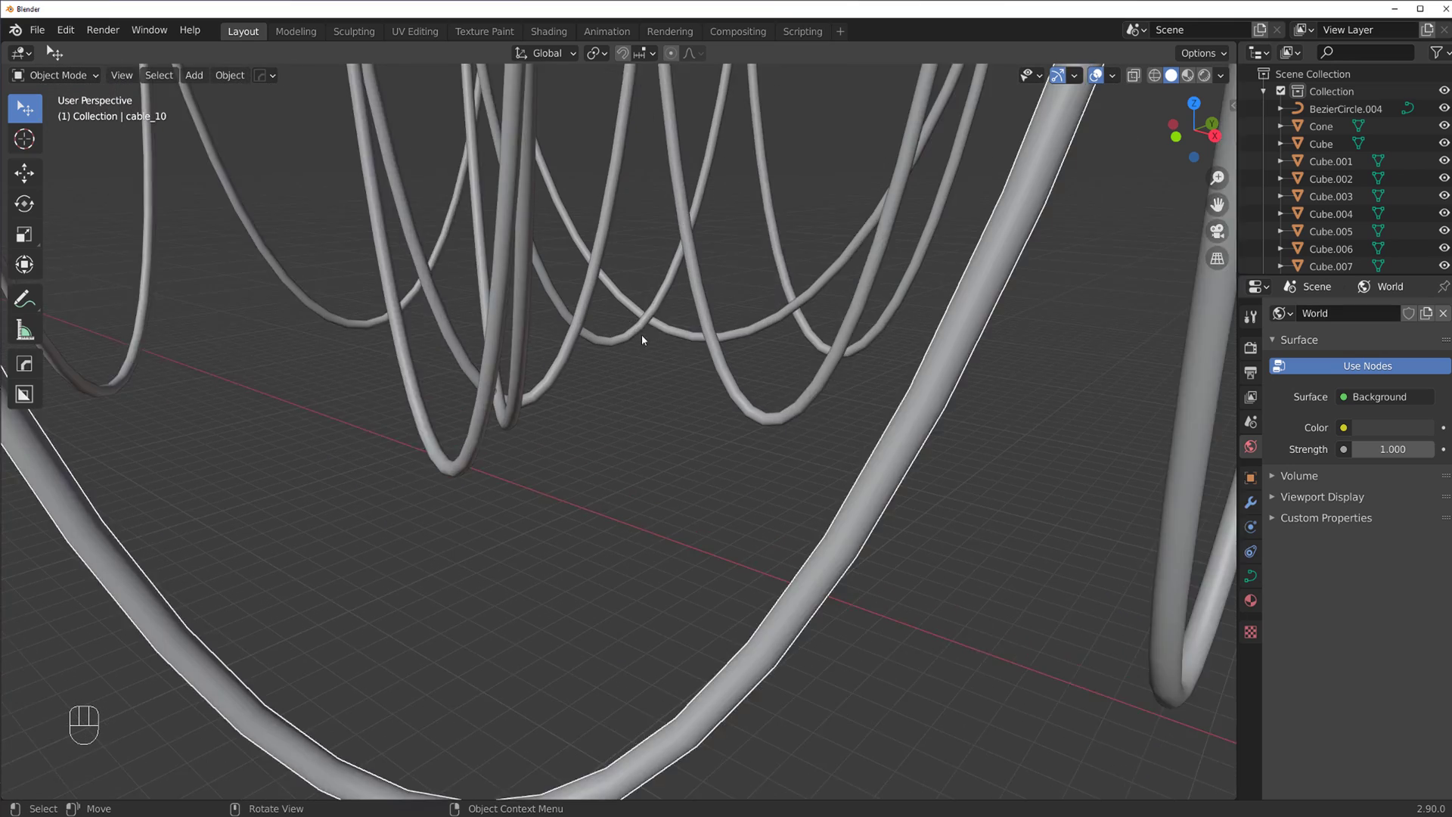
pyautogui.moveTo(636, 379); pyautogui.dragTo(654, 329)
pyautogui.moveTo(631, 338); pyautogui.dragTo(636, 328)
pyautogui.press('ctrl+2')
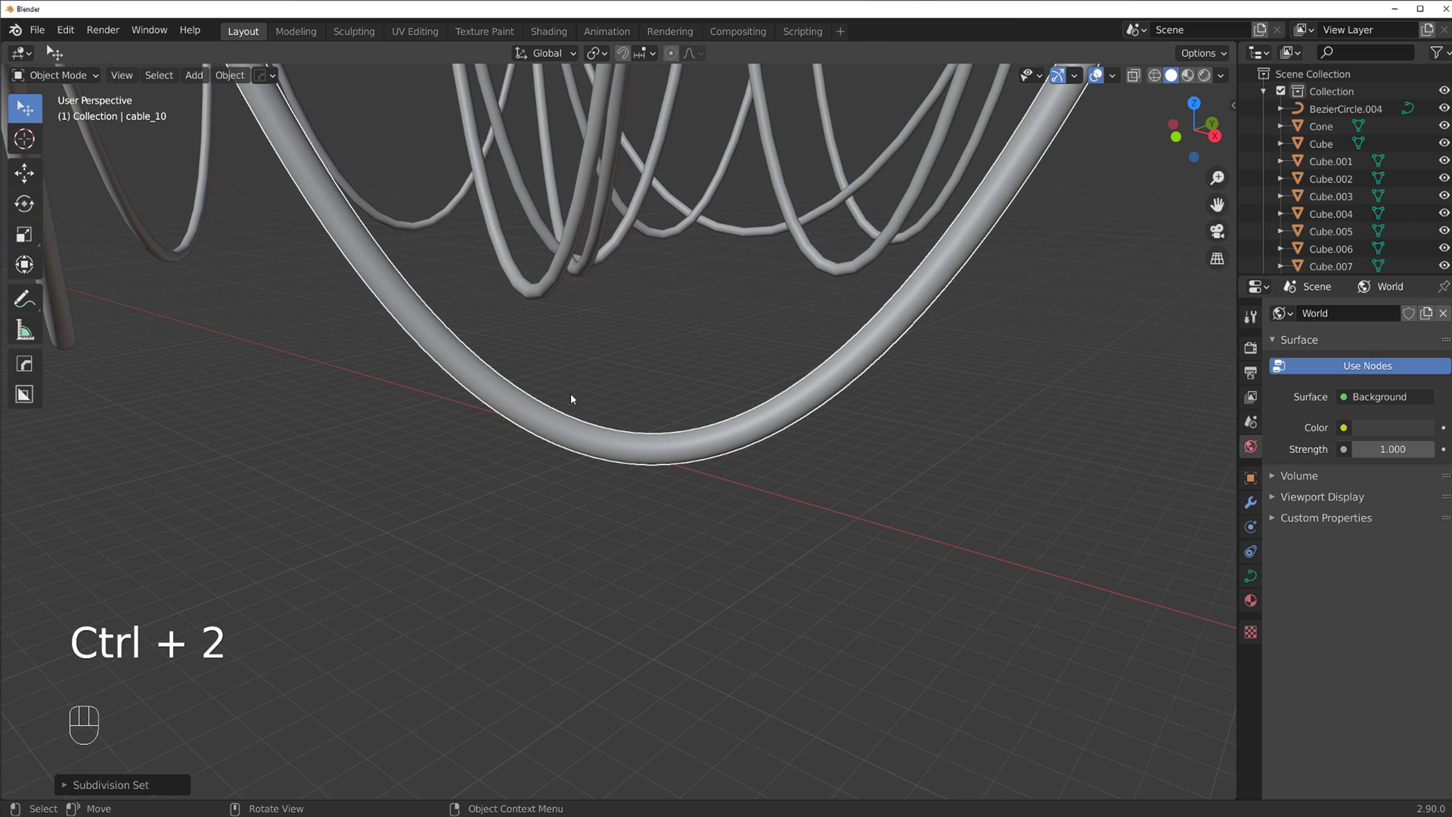
pyautogui.middleClick(677, 407)
pyautogui.moveTo(663, 427); pyautogui.dragTo(579, 420)
pyautogui.moveTo(667, 476); pyautogui.dragTo(568, 500)
pyautogui.middleClick(588, 466)
# From top view, add a mesh plane and scale it up to a large flat surface
pyautogui.press('`')
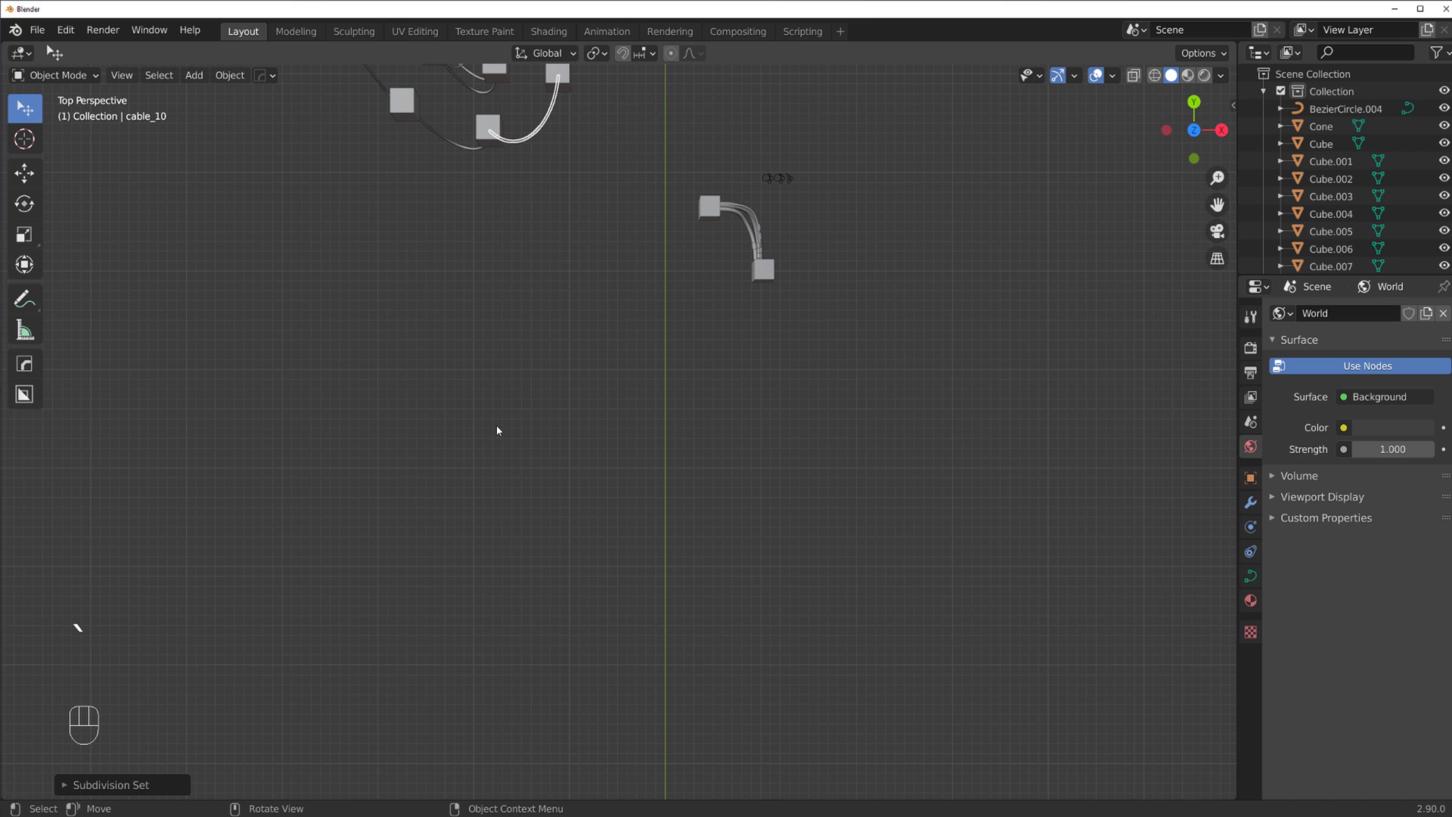
pyautogui.press('shift+a')
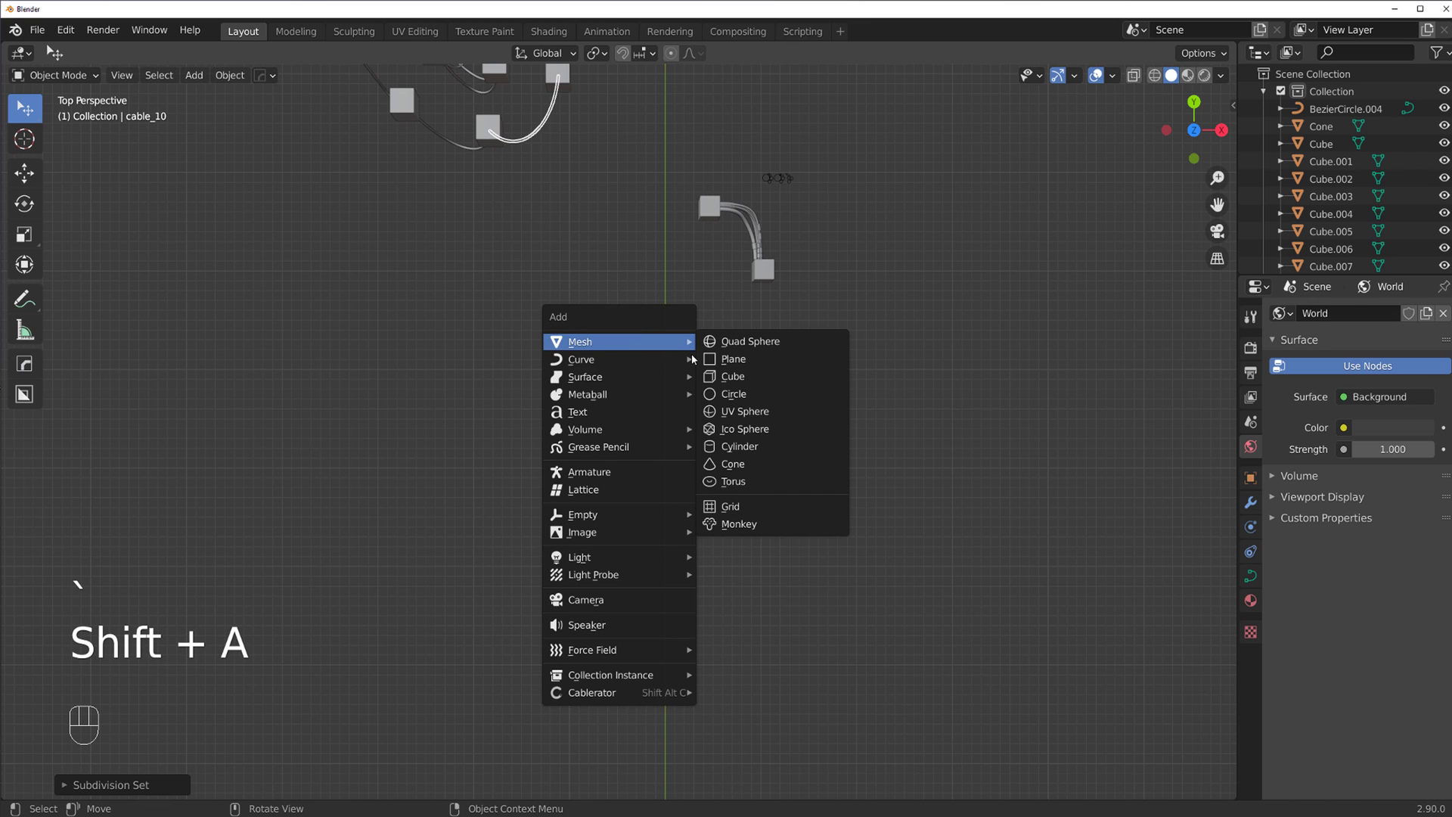
pyautogui.moveTo(584, 443); pyautogui.dragTo(630, 395)
pyautogui.press('g')
pyautogui.press('s')
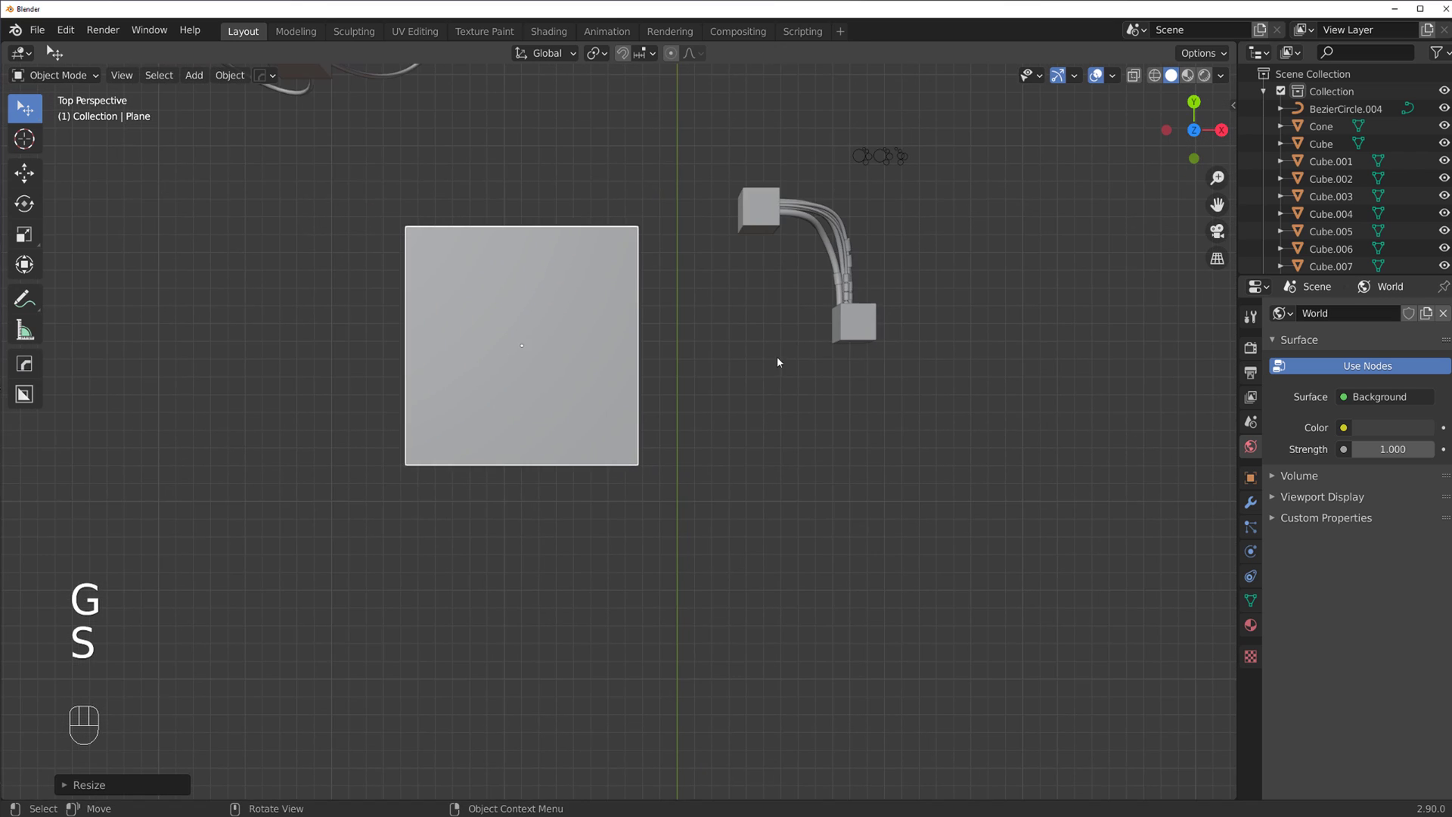
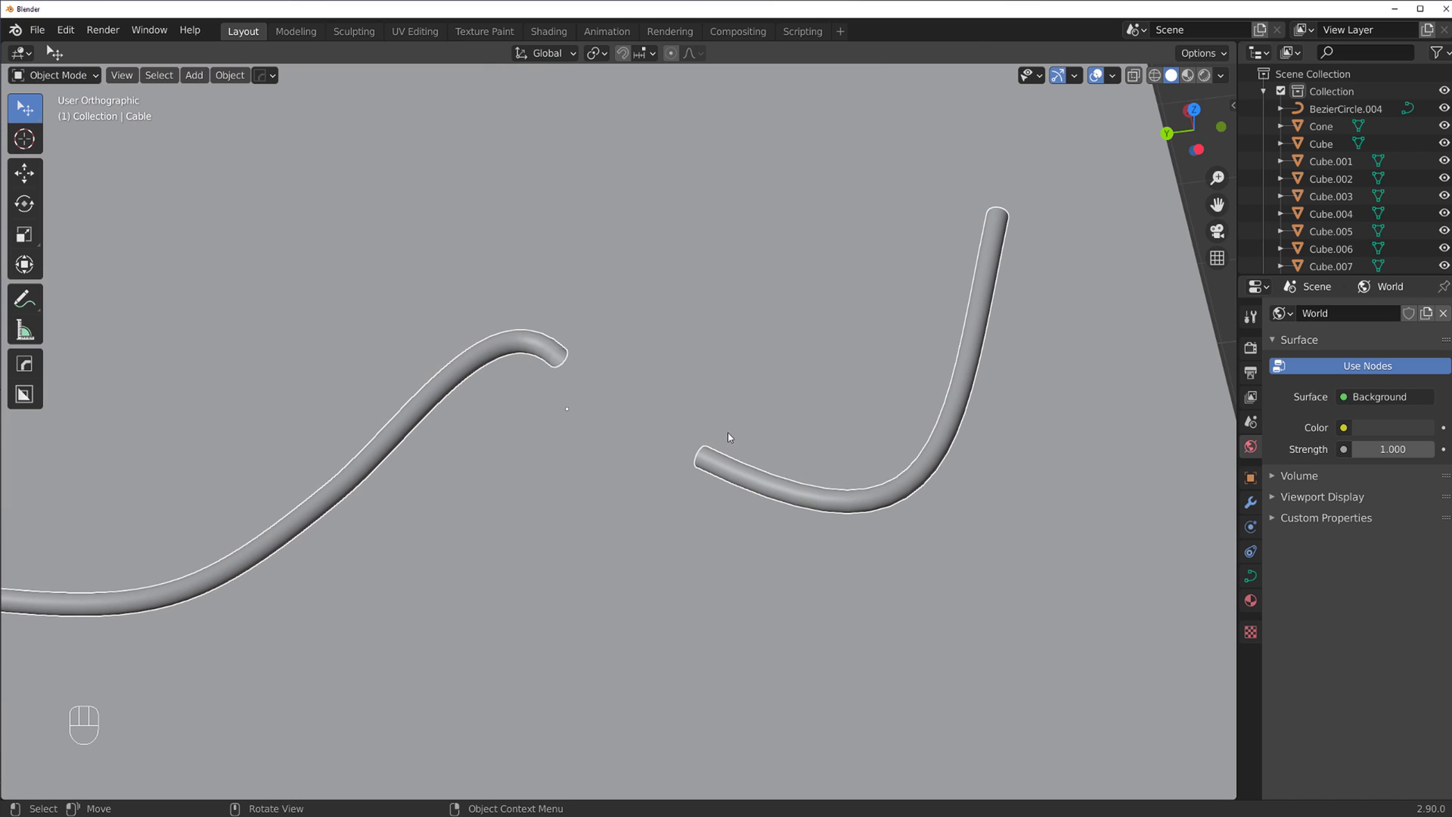
# Draw a wavy cable lying on the plane with Cablerator's Draw Cable, then view the whole scene
pyautogui.press('shift+alt+c')
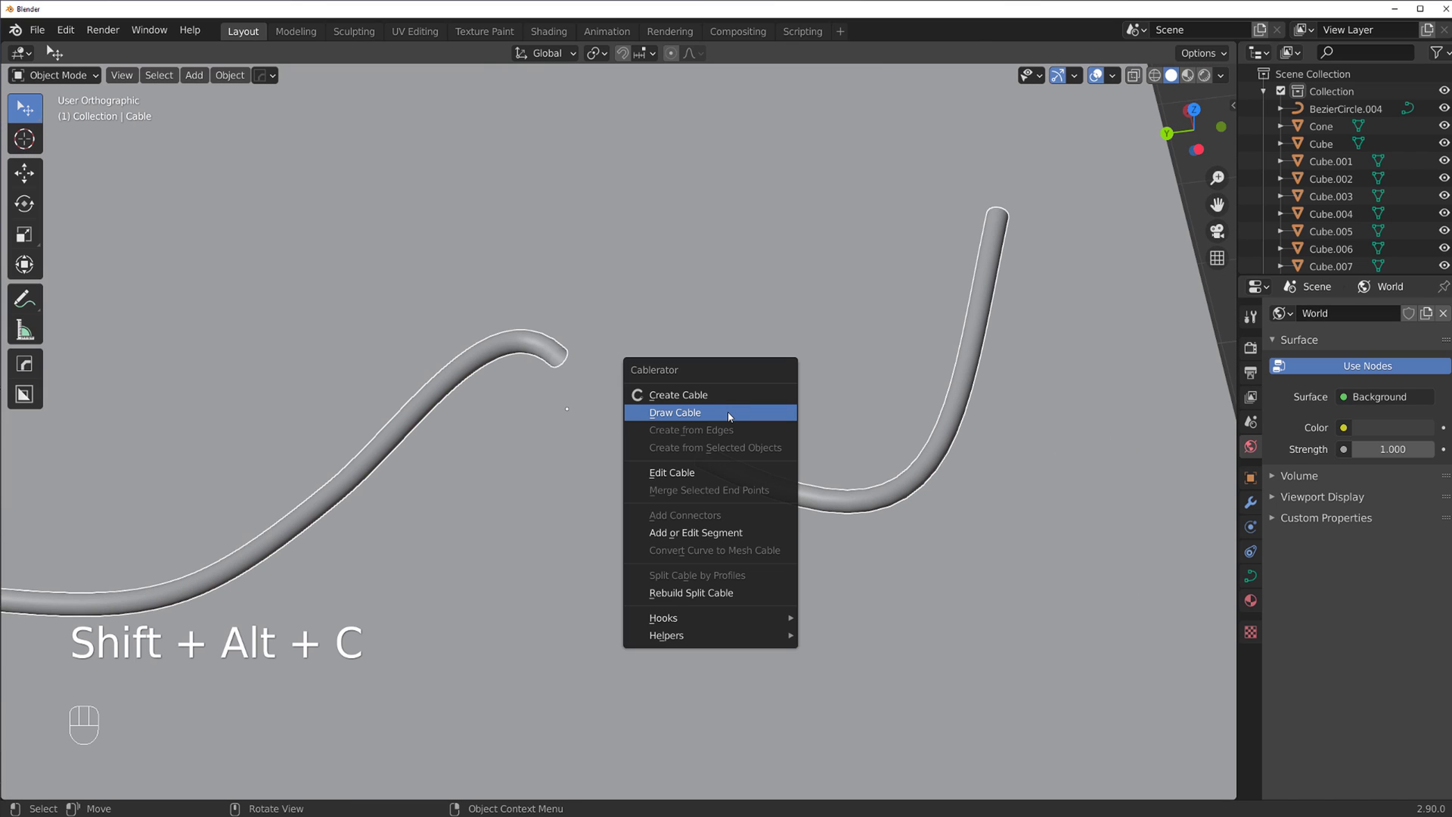
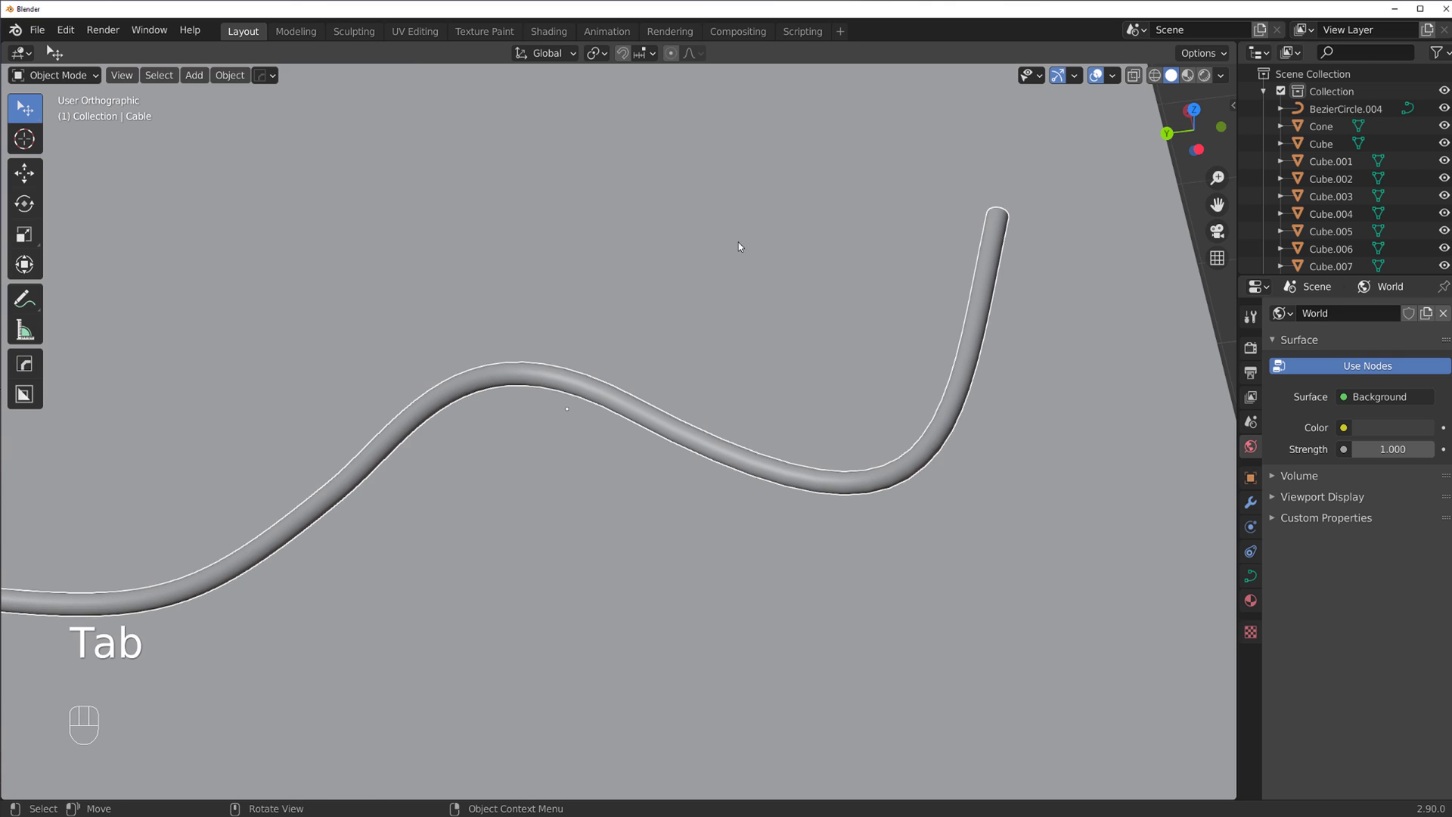
pyautogui.moveTo(713, 342); pyautogui.dragTo(618, 290)
pyautogui.press('KP_5')
pyautogui.moveTo(605, 291); pyautogui.dragTo(647, 290)
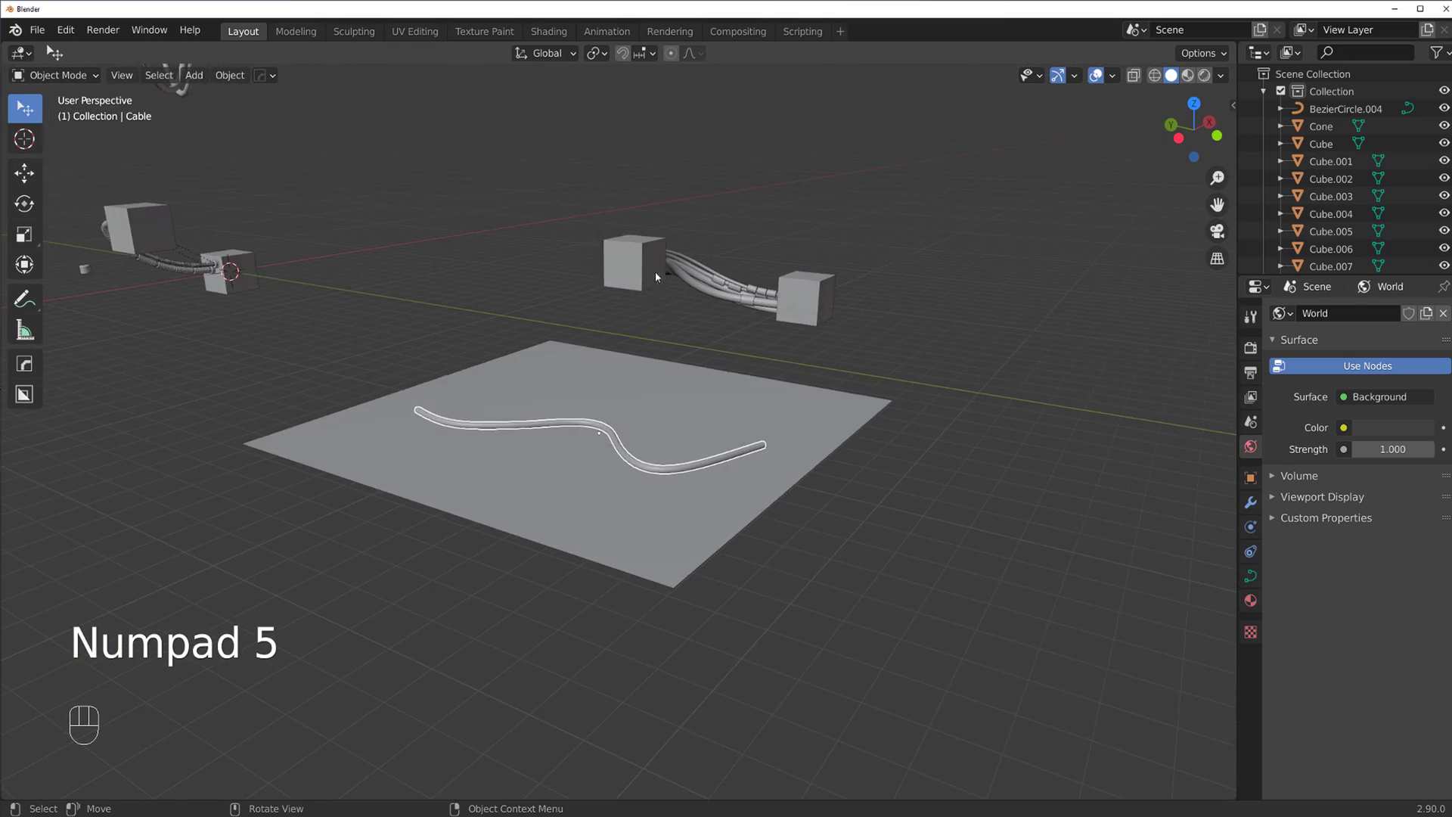
pyautogui.moveTo(522, 365); pyautogui.dragTo(704, 409)
pyautogui.moveTo(615, 404); pyautogui.dragTo(963, 435)
pyautogui.middleClick(998, 450)
pyautogui.moveTo(416, 352); pyautogui.dragTo(600, 313)
pyautogui.moveTo(566, 389); pyautogui.dragTo(651, 471)
pyautogui.moveTo(644, 395); pyautogui.dragTo(598, 345)
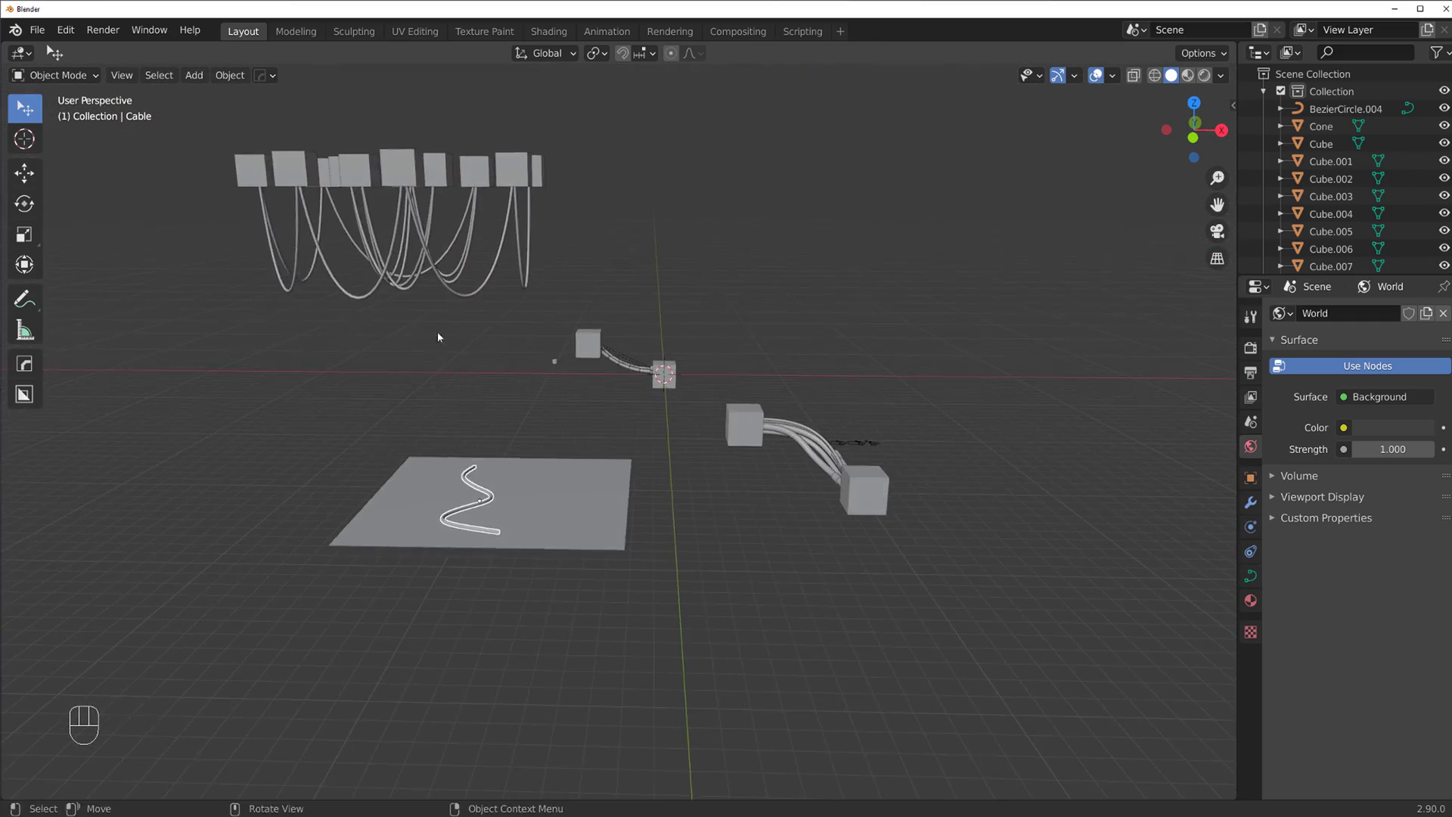
pyautogui.moveTo(466, 367); pyautogui.dragTo(603, 399)
pyautogui.moveTo(552, 389); pyautogui.dragTo(584, 362)
pyautogui.moveTo(522, 388); pyautogui.dragTo(793, 317)
pyautogui.moveTo(704, 321); pyautogui.dragTo(623, 309)
pyautogui.moveTo(864, 311); pyautogui.dragTo(740, 291)
pyautogui.moveTo(807, 304); pyautogui.dragTo(881, 316)
pyautogui.moveTo(727, 399); pyautogui.dragTo(772, 364)
pyautogui.moveTo(699, 416); pyautogui.dragTo(654, 448)
pyautogui.moveTo(735, 396); pyautogui.dragTo(831, 370)
pyautogui.moveTo(564, 413); pyautogui.dragTo(690, 413)
pyautogui.moveTo(567, 437); pyautogui.dragTo(368, 432)
pyautogui.moveTo(761, 342); pyautogui.dragTo(646, 379)
pyautogui.middleClick(784, 320)
pyautogui.middleClick(726, 338)
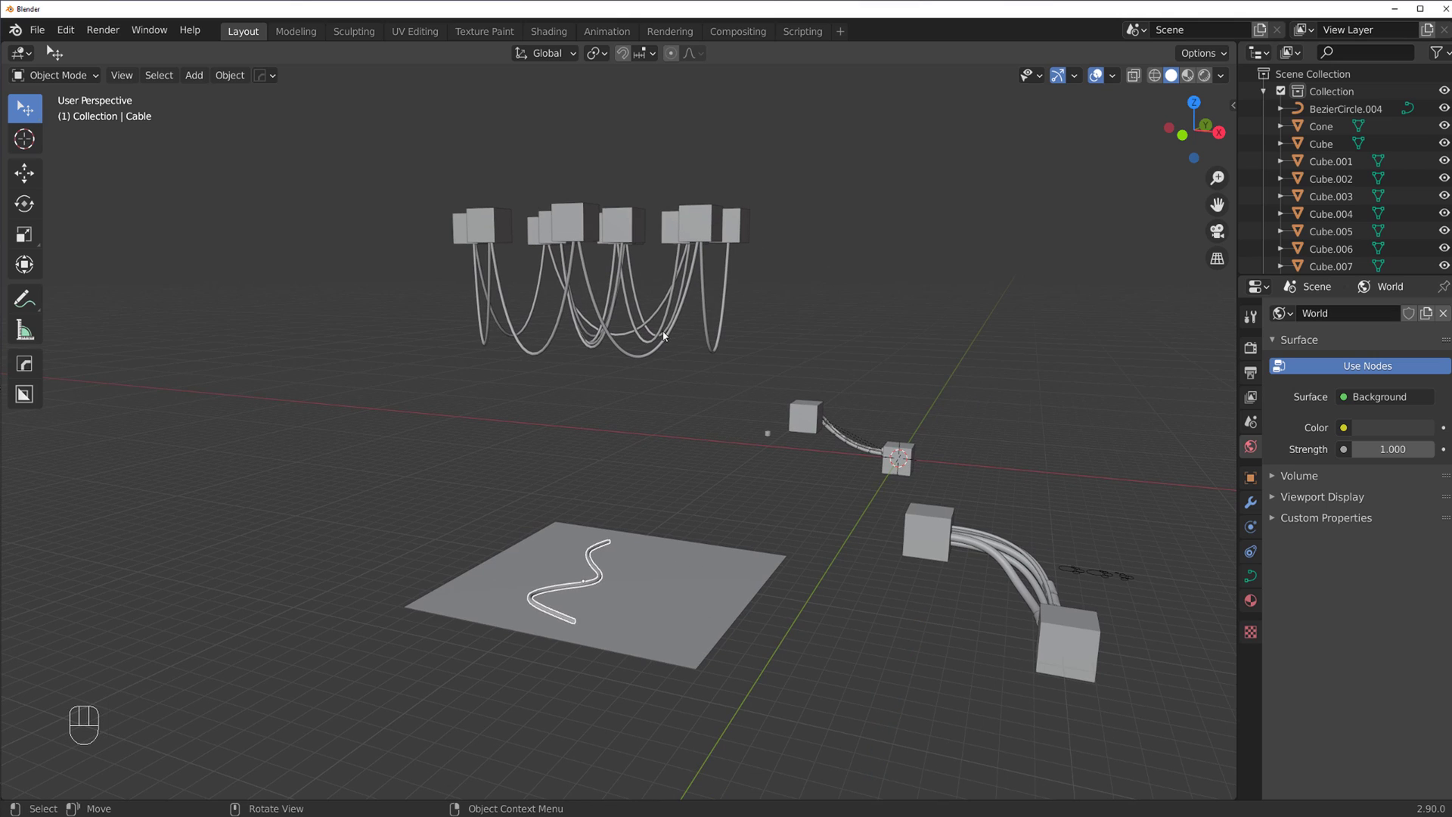
pyautogui.moveTo(701, 340); pyautogui.dragTo(688, 333)
pyautogui.moveTo(585, 401); pyautogui.dragTo(663, 515)
pyautogui.moveTo(627, 442); pyautogui.dragTo(635, 418)
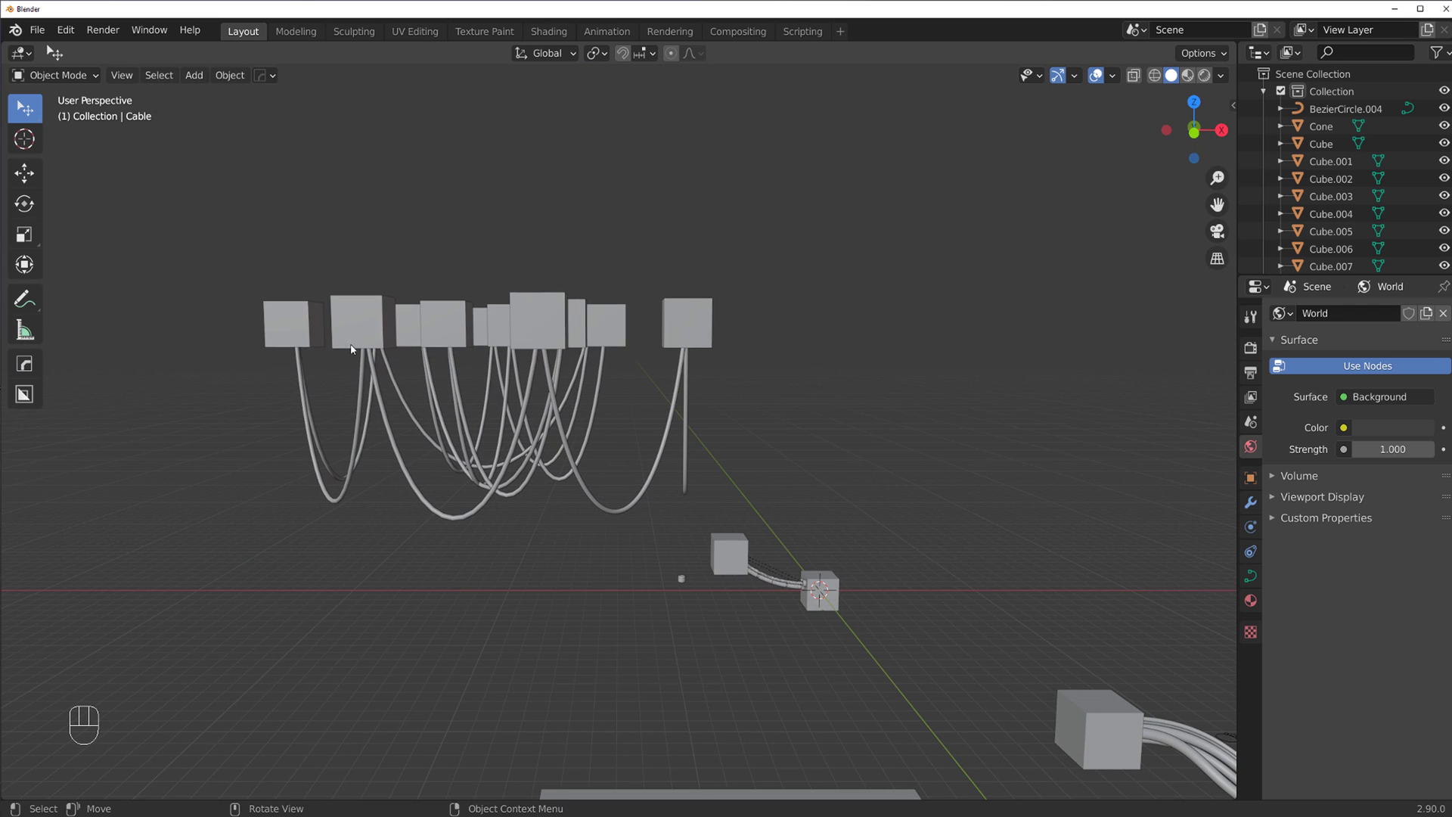
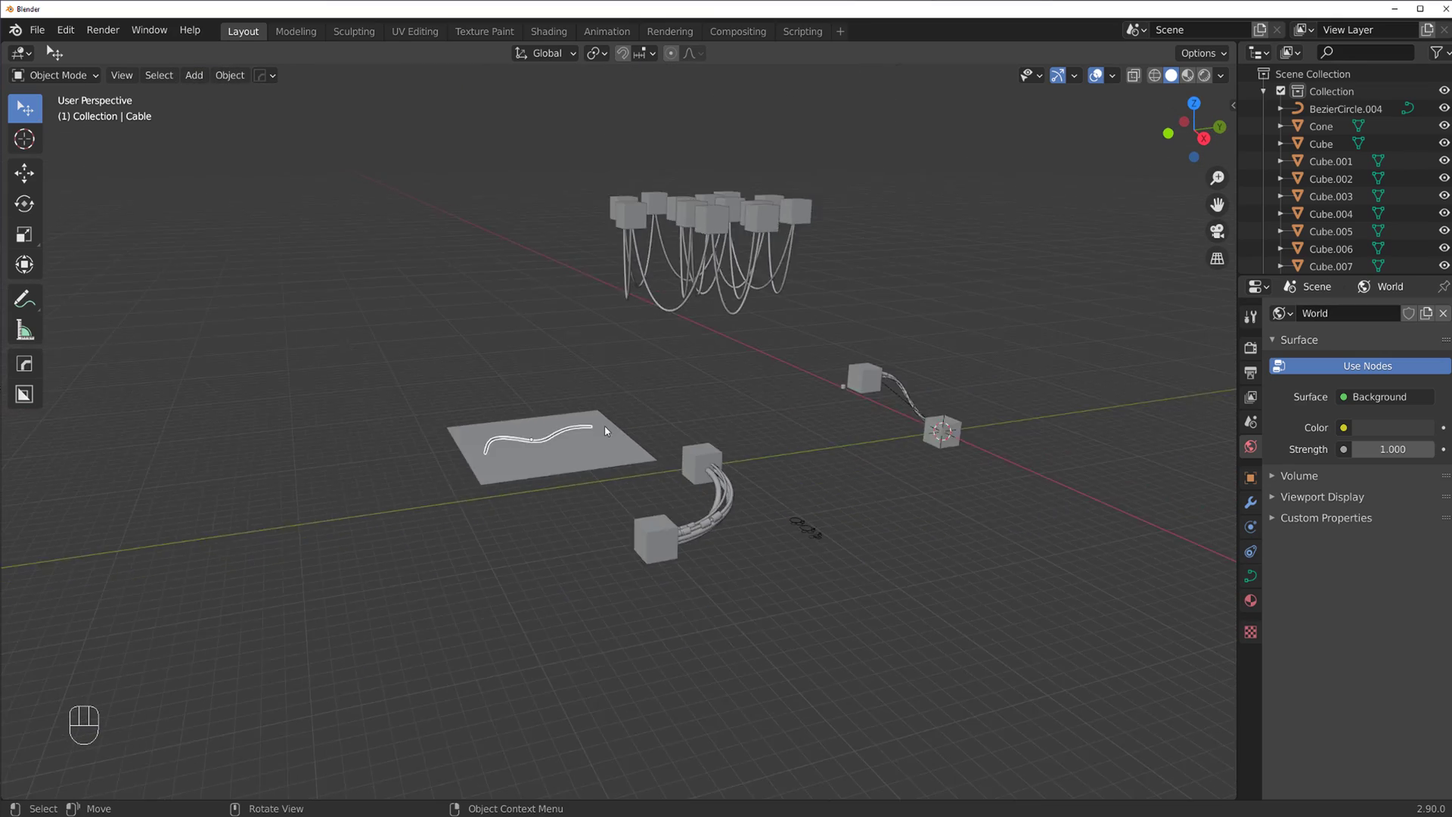
pyautogui.moveTo(621, 436); pyautogui.dragTo(738, 433)
pyautogui.middleClick(726, 370)
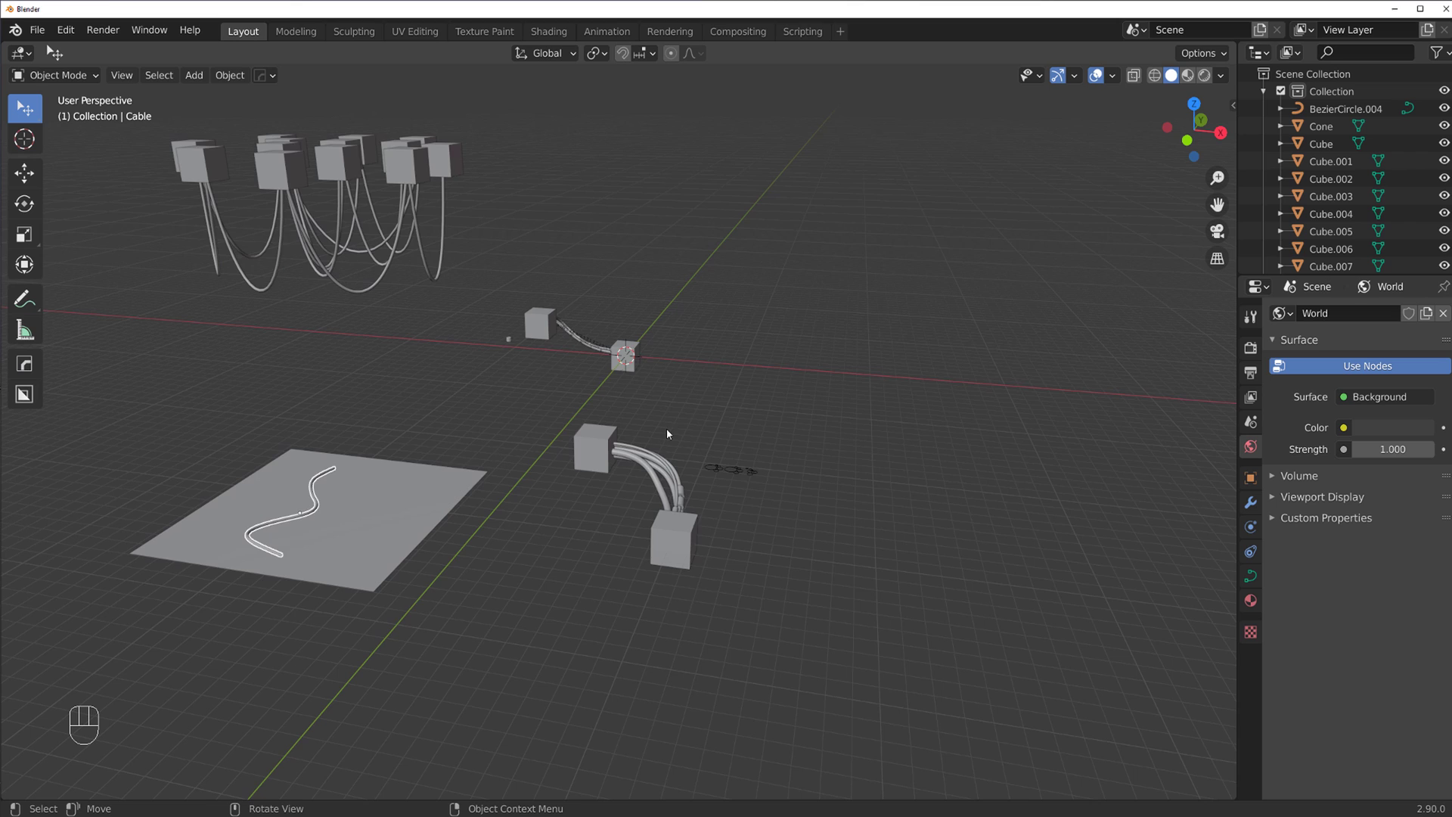
# Add a cube, duplicate it twice and arrange two below with the third raised above
pyautogui.click(601, 445)
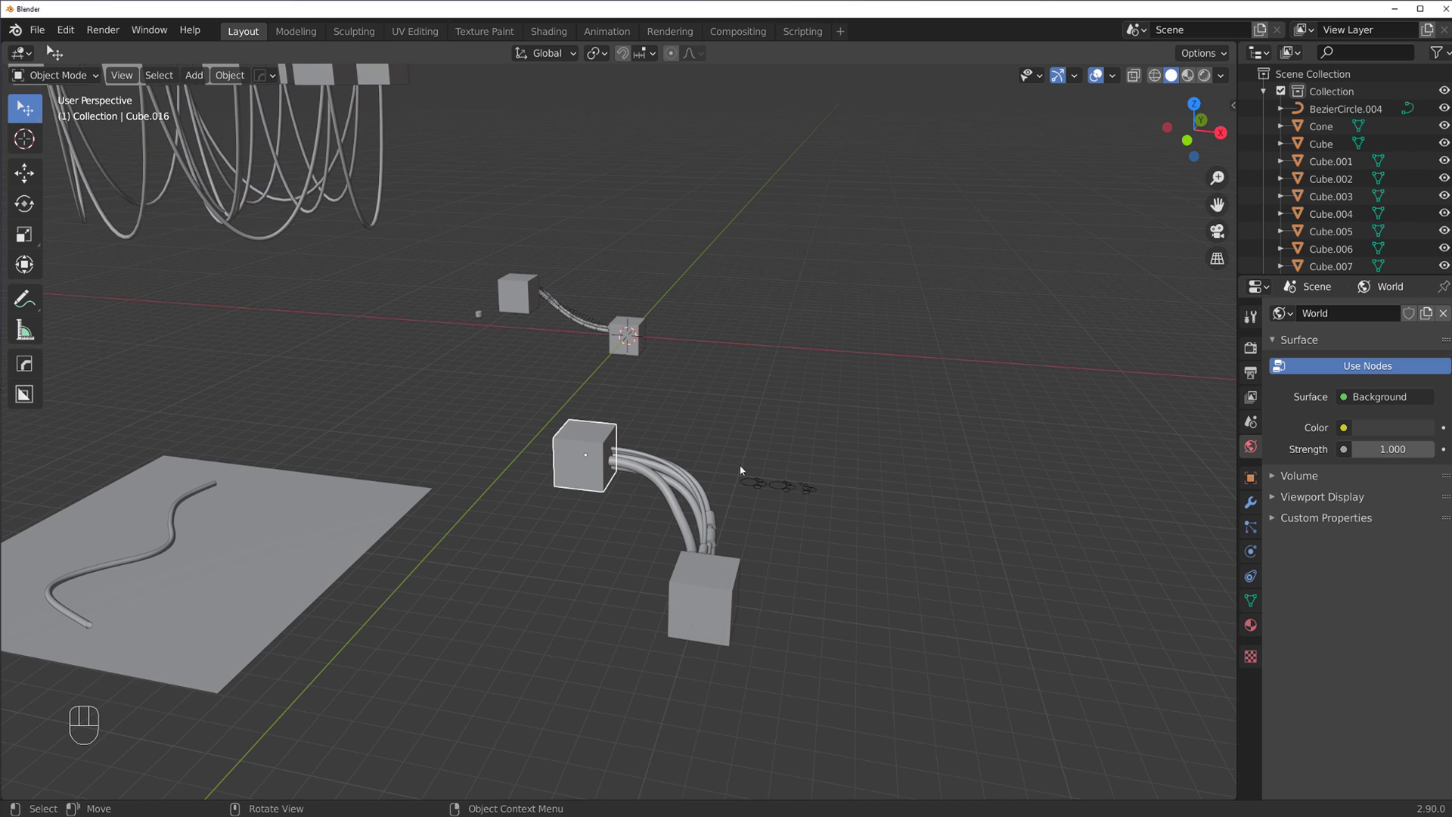
pyautogui.press('shift+d')
pyautogui.press('shift+d')
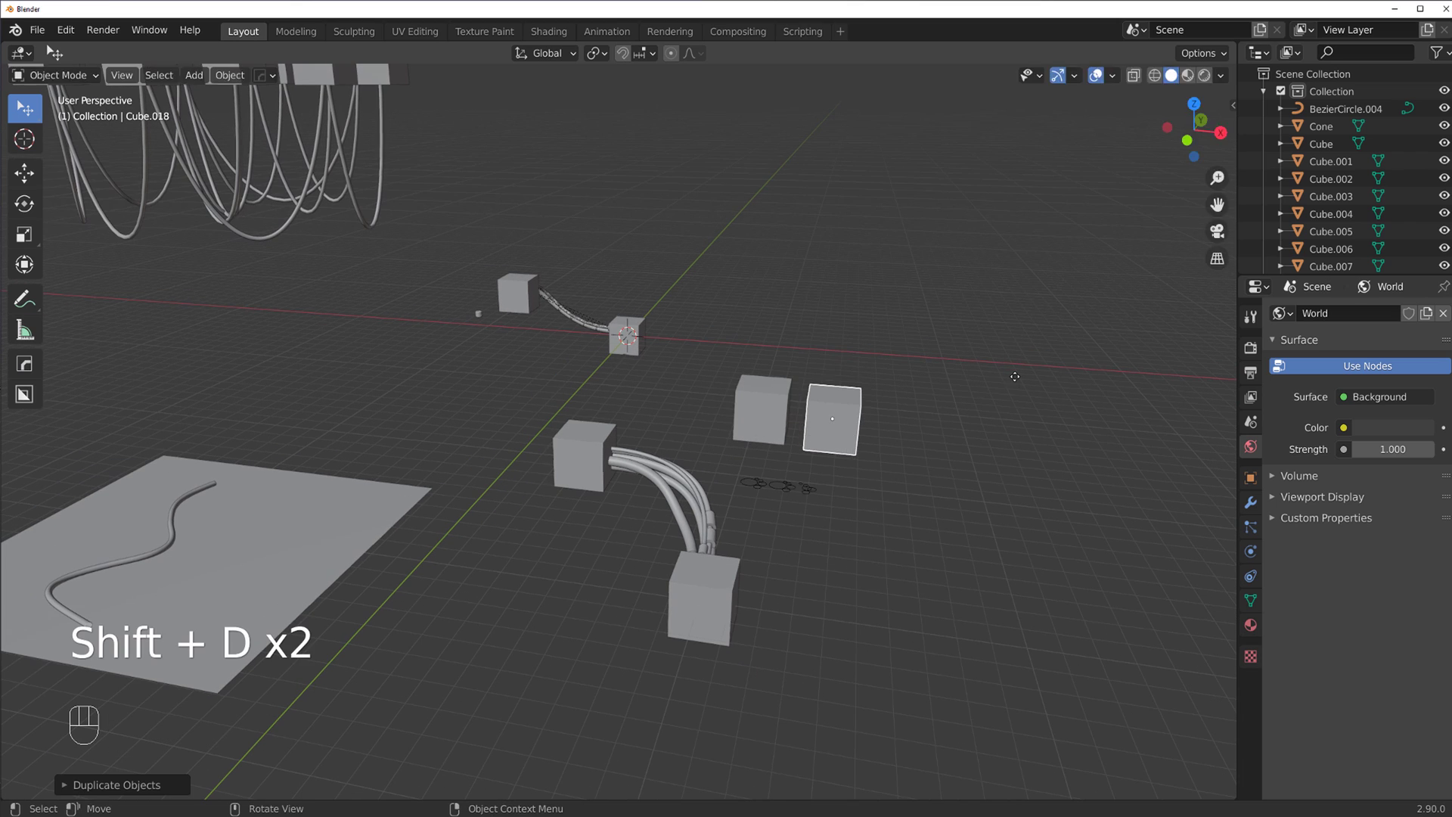
pyautogui.press('shift+d')
pyautogui.moveTo(768, 435); pyautogui.dragTo(694, 417)
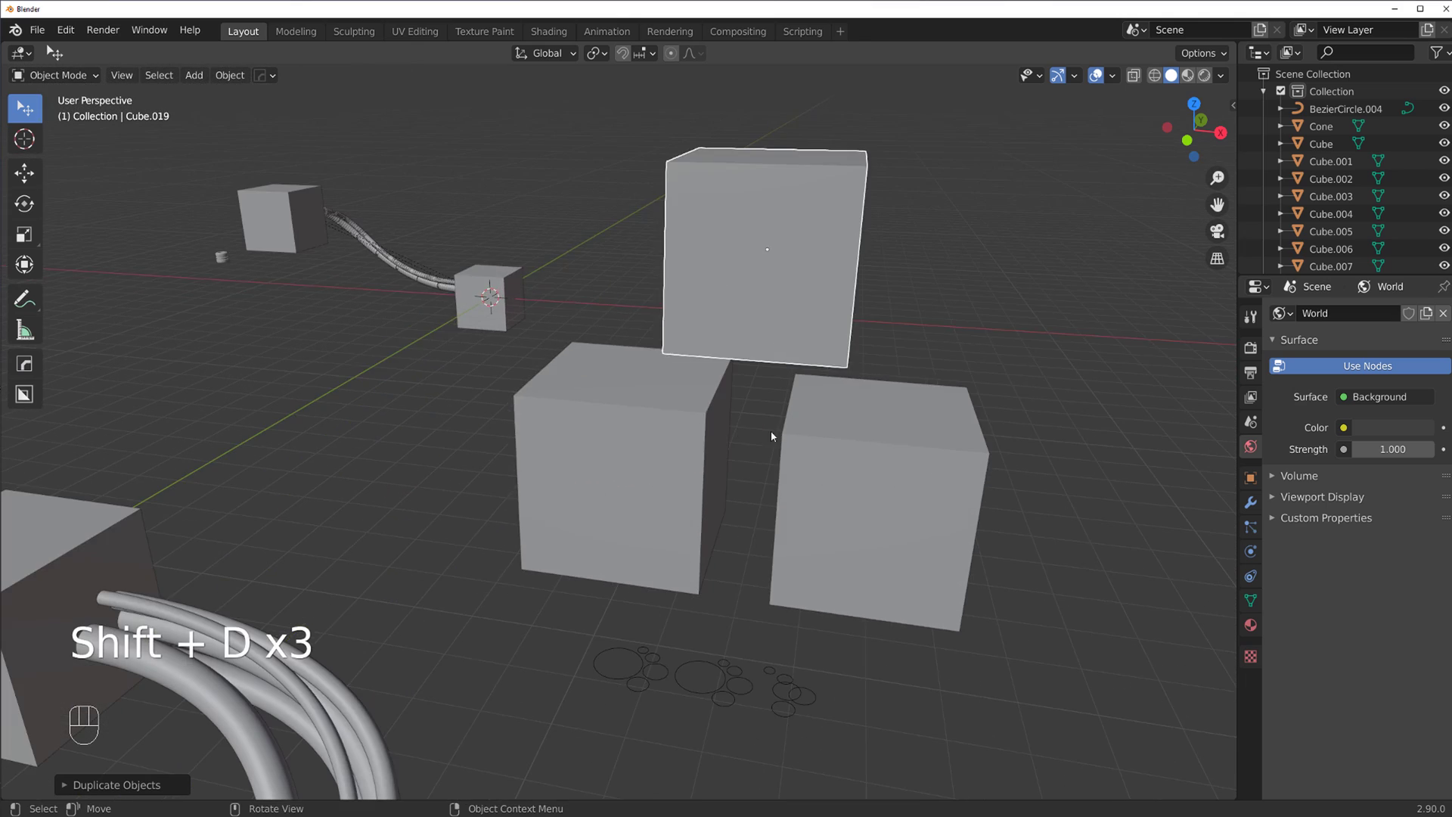
pyautogui.moveTo(733, 429); pyautogui.dragTo(707, 421)
pyautogui.moveTo(654, 399); pyautogui.dragTo(617, 382)
pyautogui.moveTo(616, 382); pyautogui.dragTo(567, 377)
pyautogui.moveTo(603, 417); pyautogui.dragTo(655, 451)
# Isolate one cube and start a Cablerator Create Cable from a point on it
pyautogui.click(583, 401)
pyautogui.press('/')
pyautogui.press('shift+alt+c')
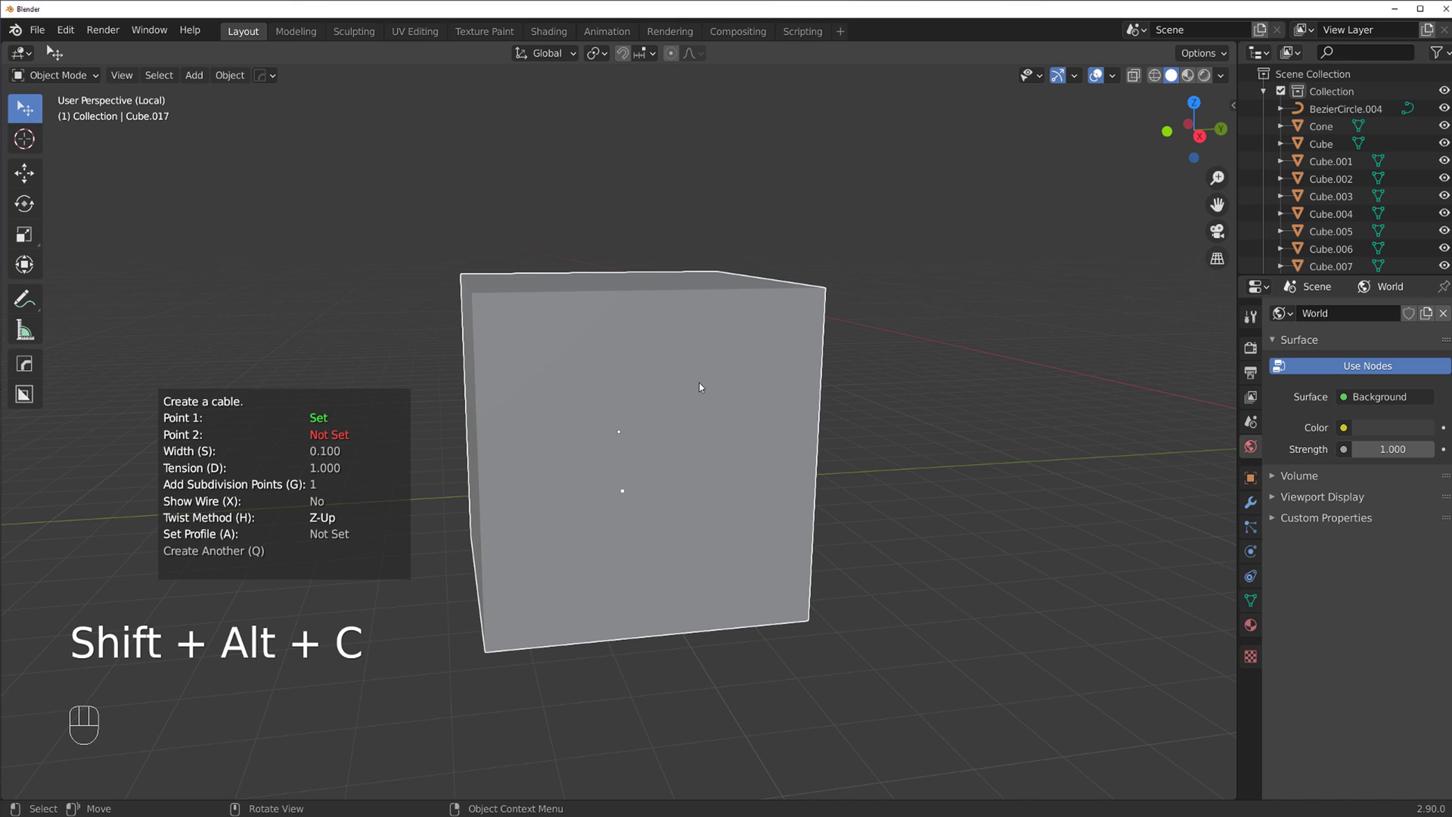
pyautogui.moveTo(722, 458); pyautogui.dragTo(892, 309)
pyautogui.press('/')
pyautogui.moveTo(741, 437); pyautogui.dragTo(819, 429)
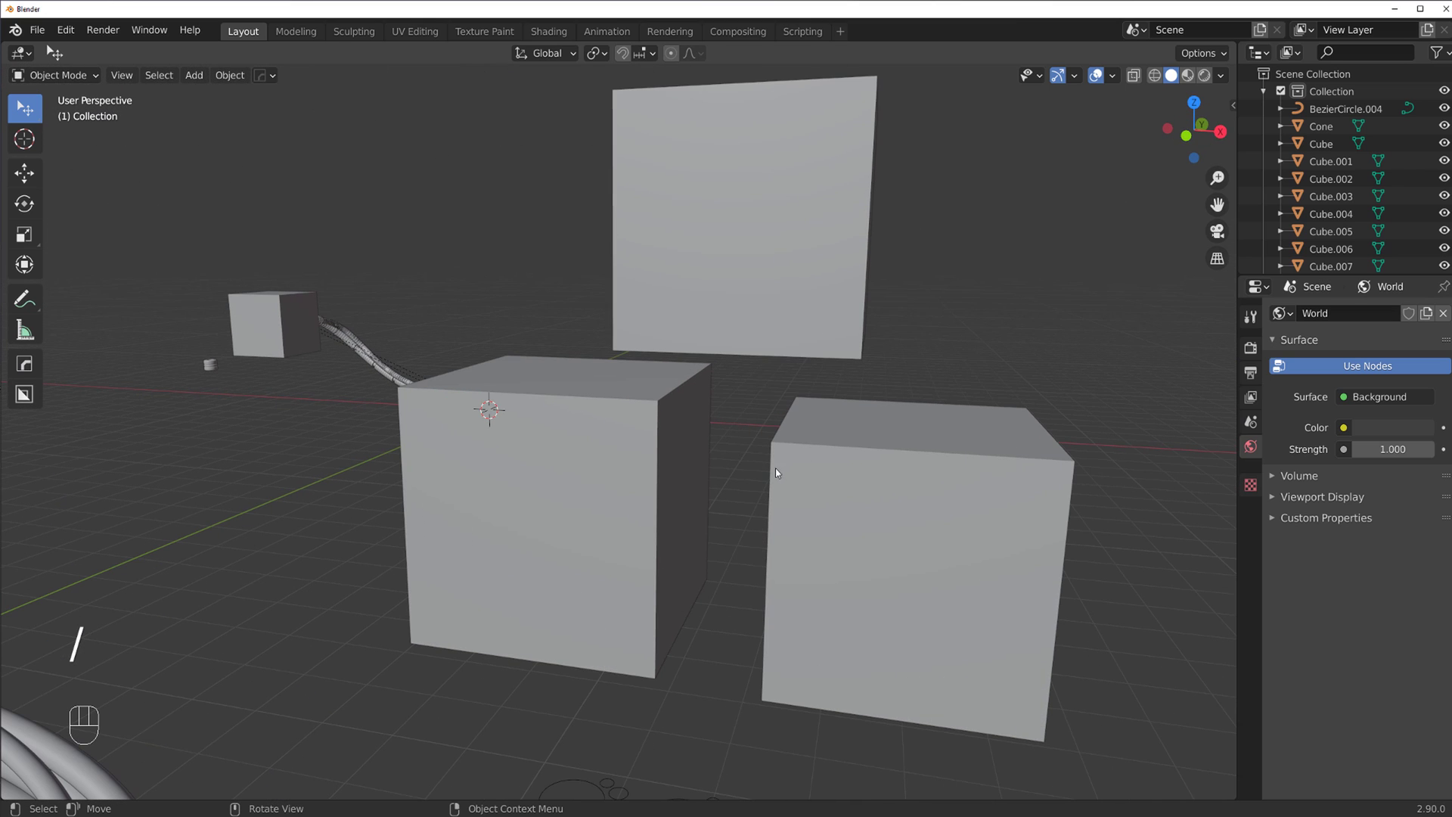
pyautogui.middleClick(695, 392)
pyautogui.press('/')
# Isolate the lower left cube (Cube.017) with Shift+H and start Create Cable from it
pyautogui.click(566, 442)
pyautogui.press('/')
pyautogui.press('/')
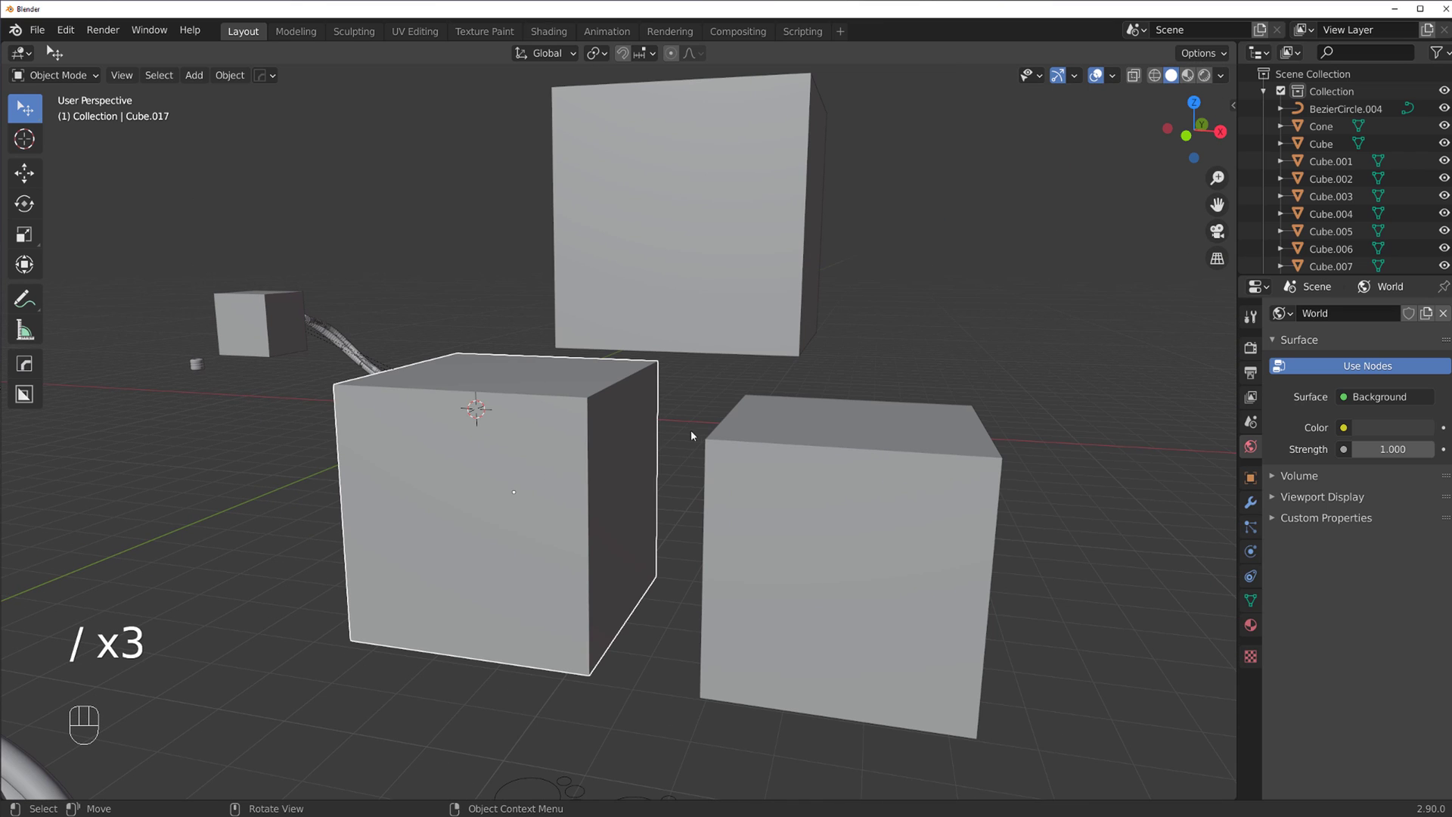
pyautogui.moveTo(755, 441); pyautogui.dragTo(752, 451)
pyautogui.moveTo(722, 447); pyautogui.dragTo(671, 429)
pyautogui.click(605, 415)
pyautogui.click(569, 404)
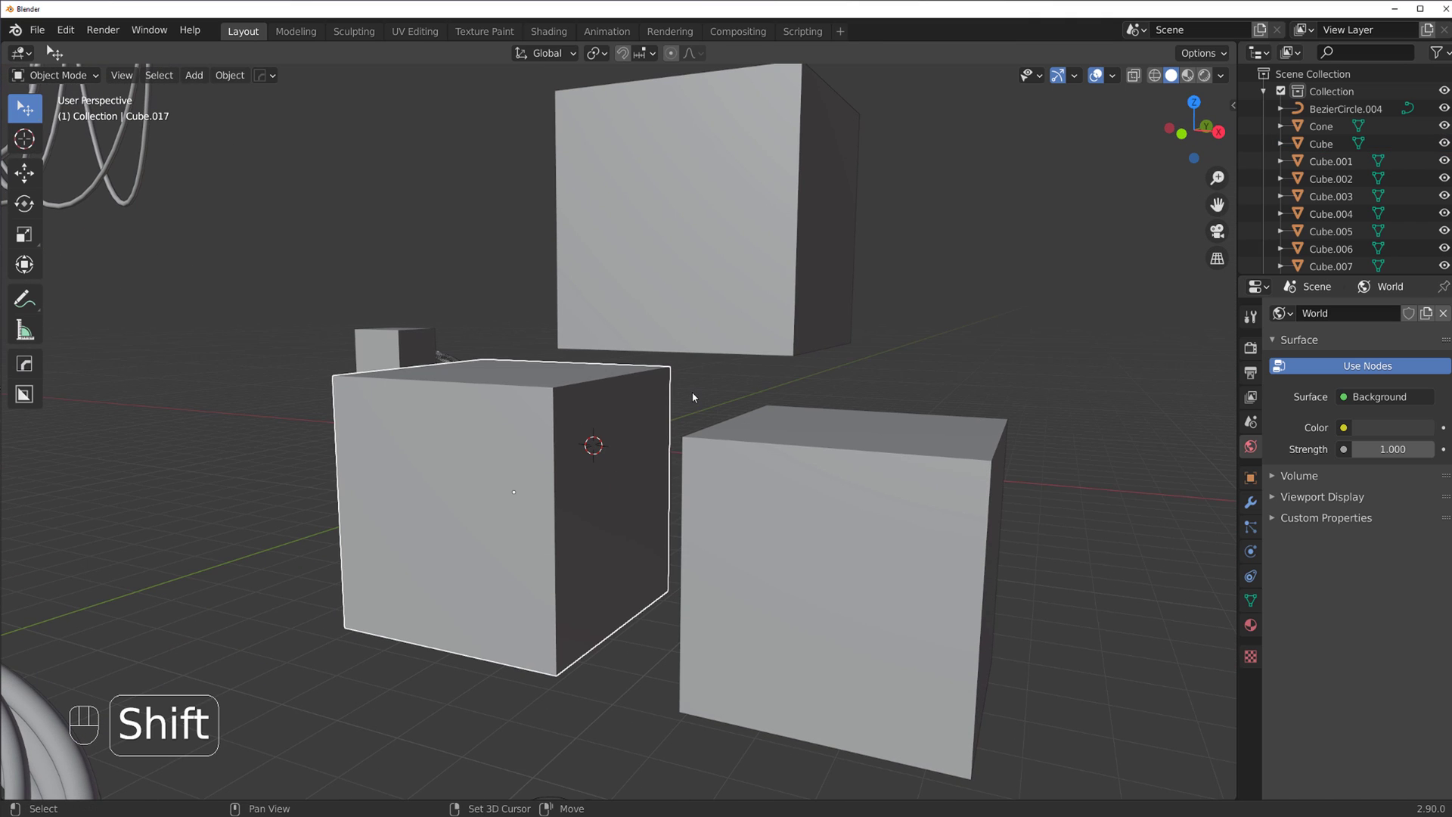
pyautogui.press('shift+h')
pyautogui.moveTo(701, 413); pyautogui.dragTo(596, 394)
pyautogui.press('shift+alt+c')
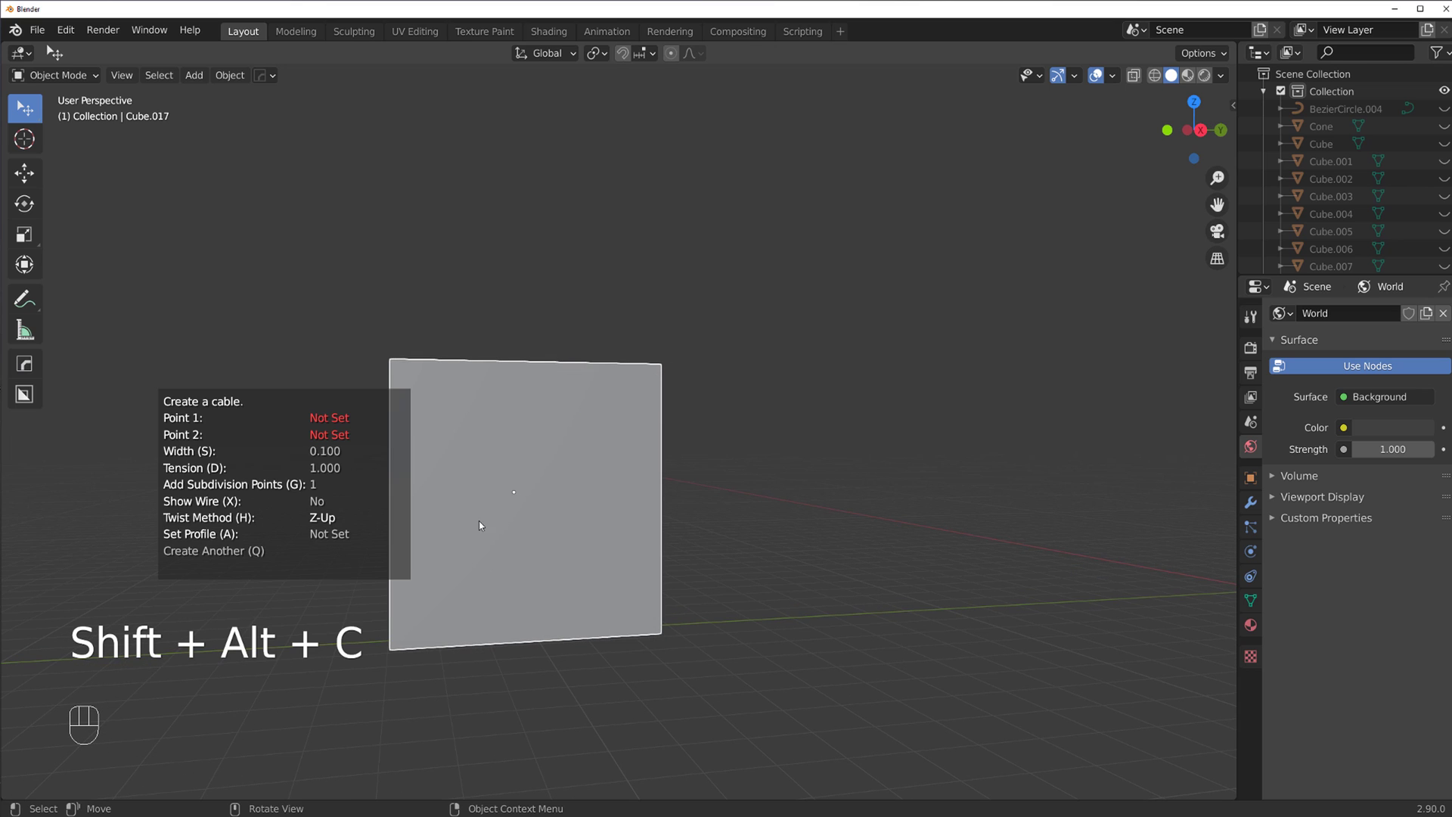
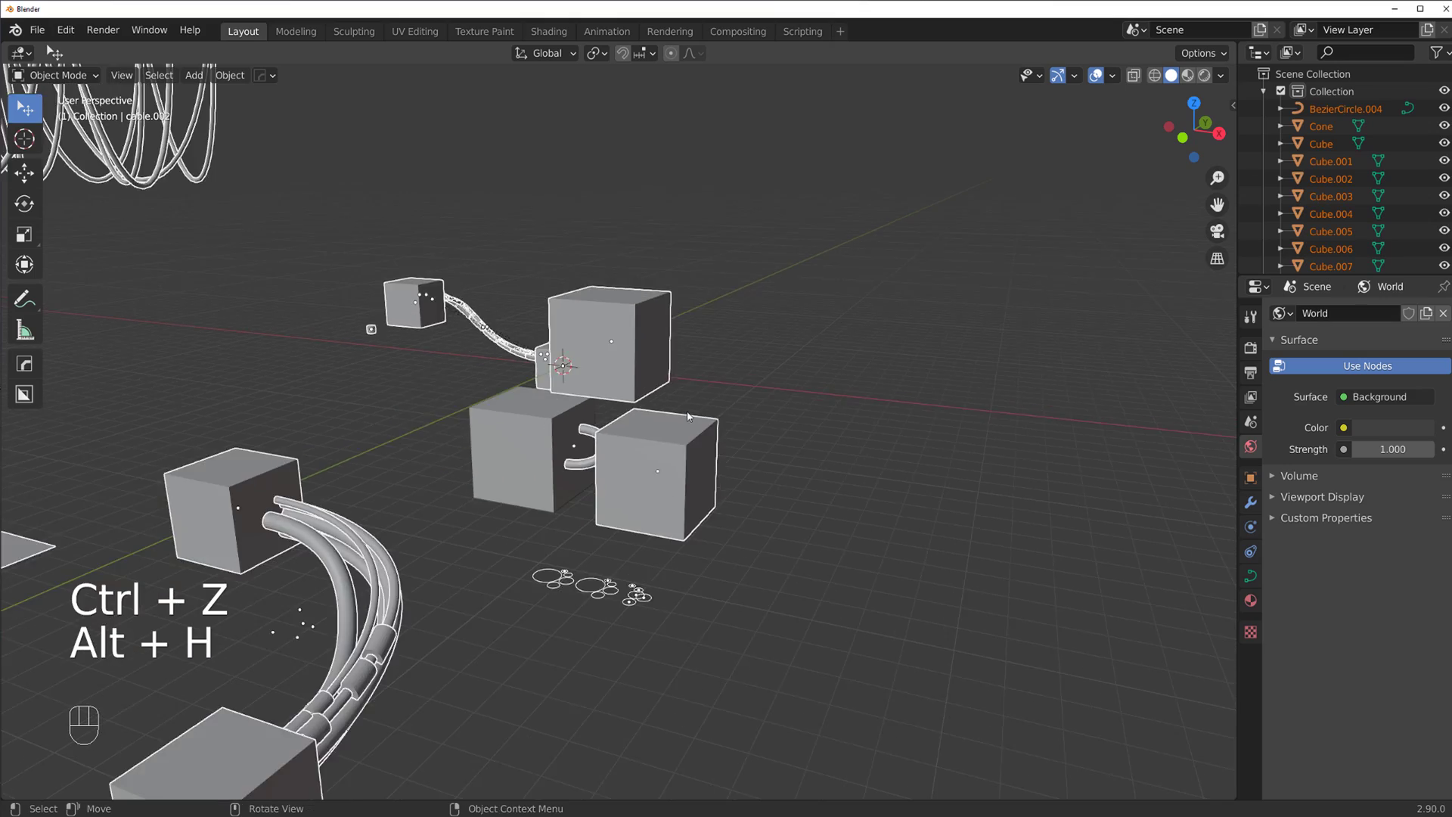
pyautogui.click(645, 400)
pyautogui.click(691, 357)
pyautogui.moveTo(427, 490); pyautogui.dragTo(547, 513)
pyautogui.moveTo(563, 485); pyautogui.dragTo(614, 463)
pyautogui.moveTo(699, 412); pyautogui.dragTo(581, 396)
pyautogui.moveTo(504, 377); pyautogui.dragTo(690, 396)
pyautogui.moveTo(742, 417); pyautogui.dragTo(713, 453)
pyautogui.moveTo(728, 442); pyautogui.dragTo(553, 435)
pyautogui.moveTo(620, 400); pyautogui.dragTo(523, 380)
pyautogui.moveTo(612, 404); pyautogui.dragTo(591, 427)
pyautogui.moveTo(583, 411); pyautogui.dragTo(532, 359)
pyautogui.moveTo(554, 356); pyautogui.dragTo(645, 326)
pyautogui.moveTo(637, 358); pyautogui.dragTo(644, 409)
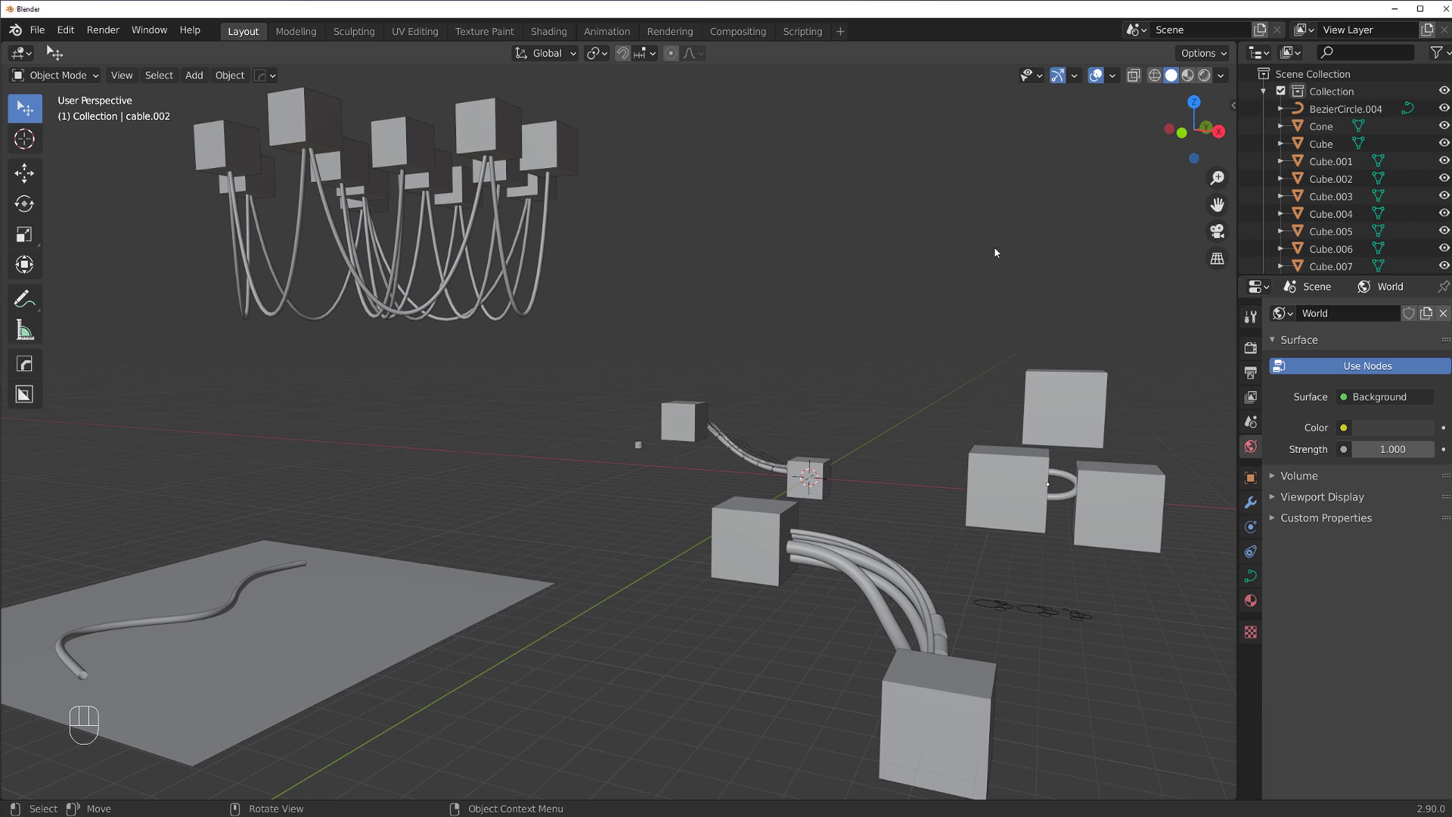
pyautogui.moveTo(375, 387); pyautogui.dragTo(475, 392)
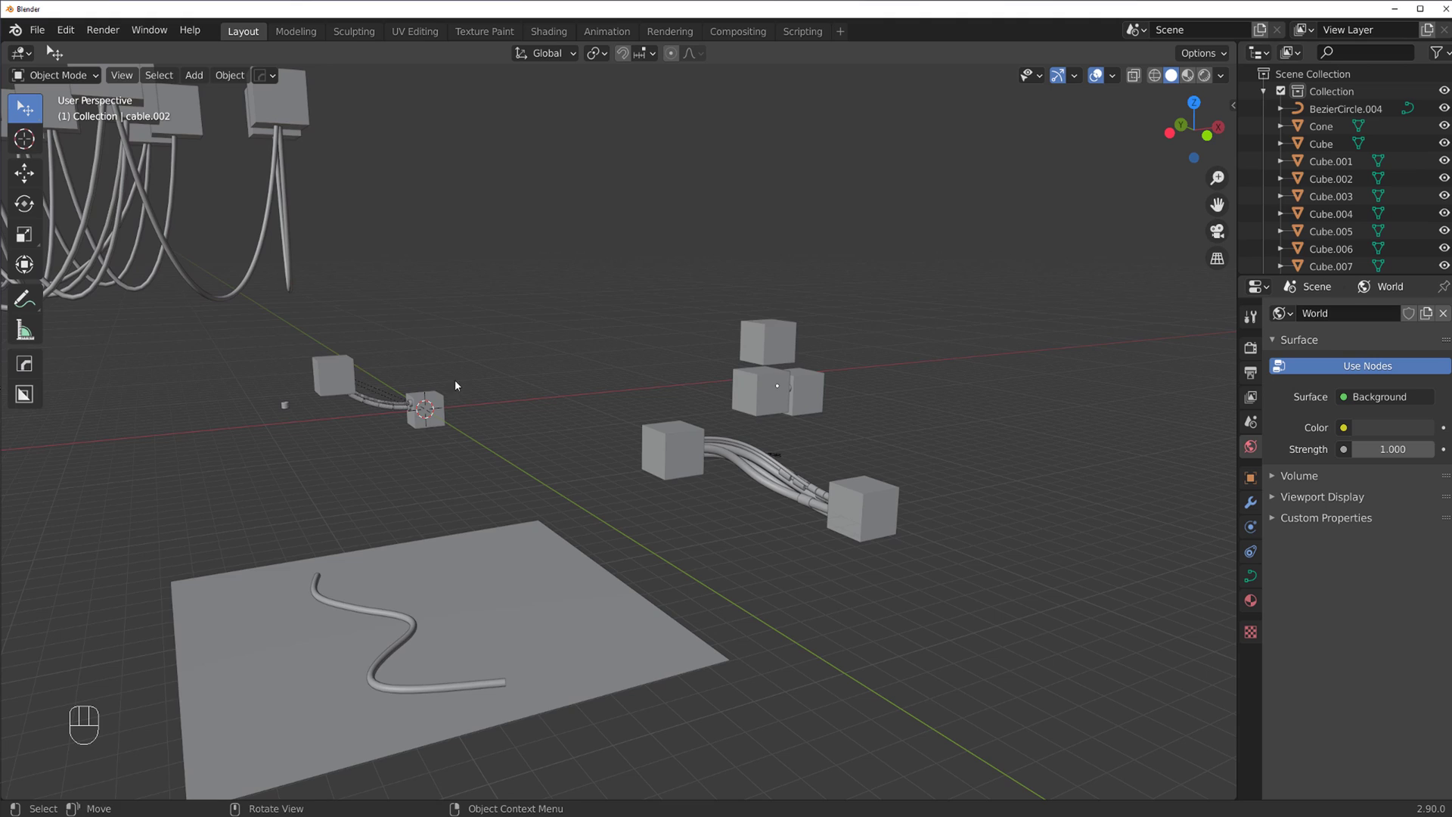
pyautogui.moveTo(363, 338); pyautogui.dragTo(598, 370)
pyautogui.moveTo(561, 347); pyautogui.dragTo(945, 348)
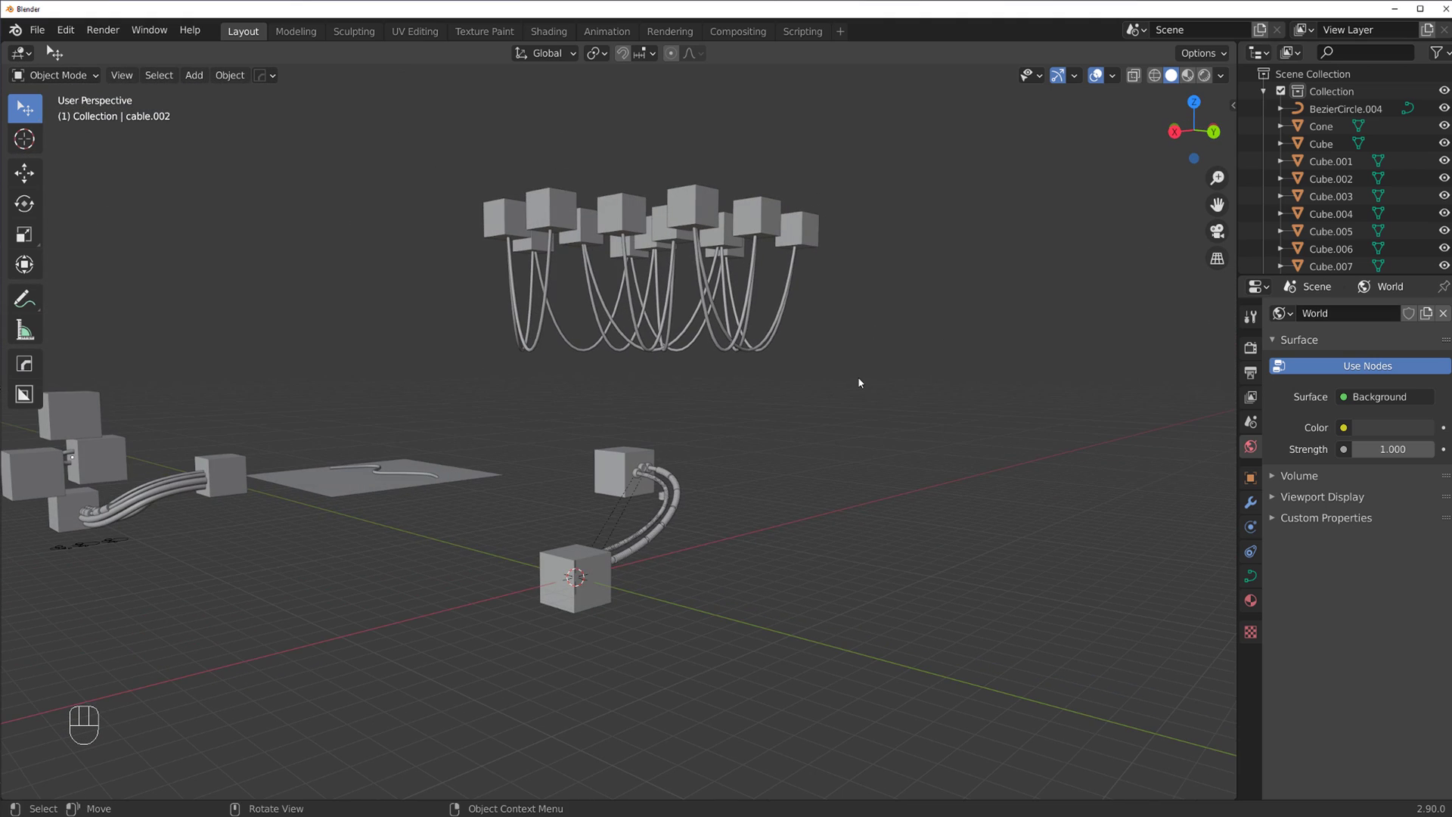